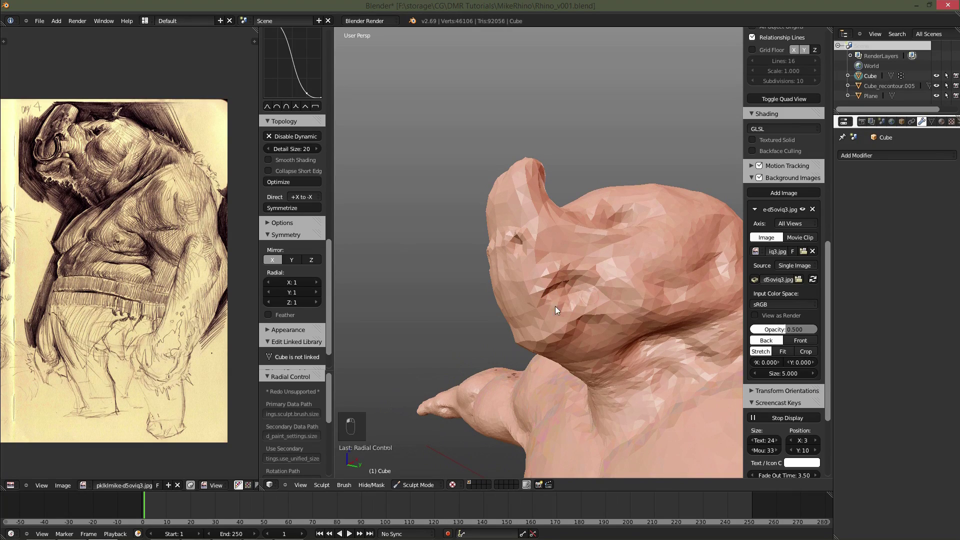
Draw and smooth folds into the belly and chest, then crease the skin behind the knee.
key("f")
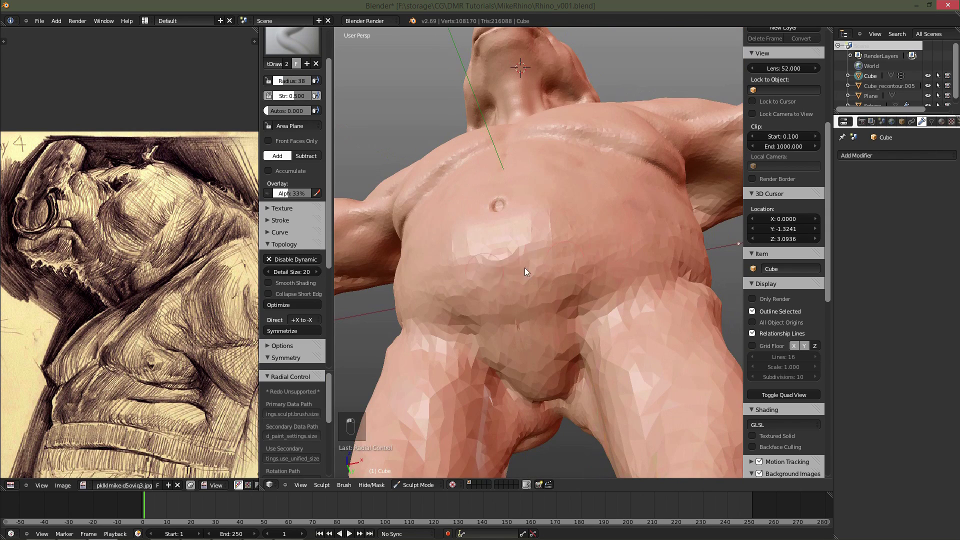
key("f")
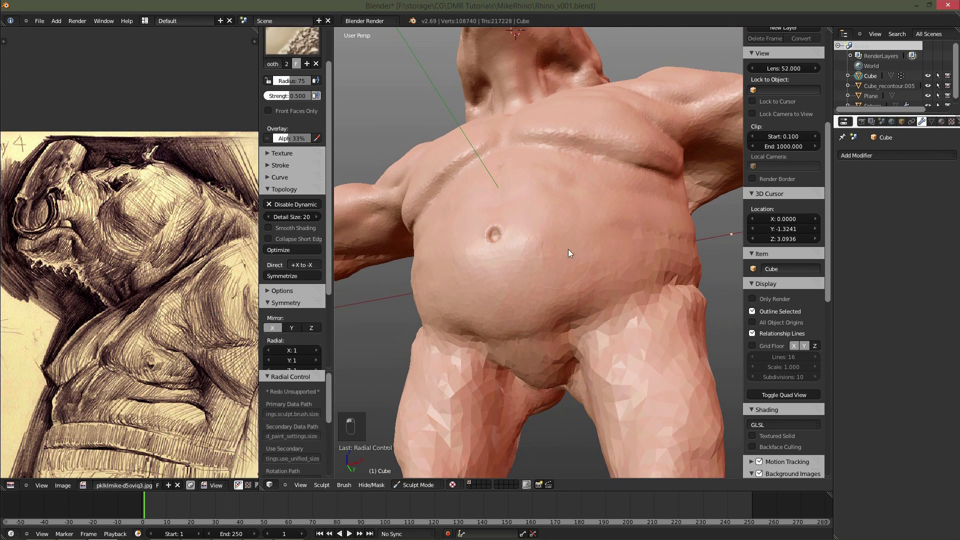
key("f")
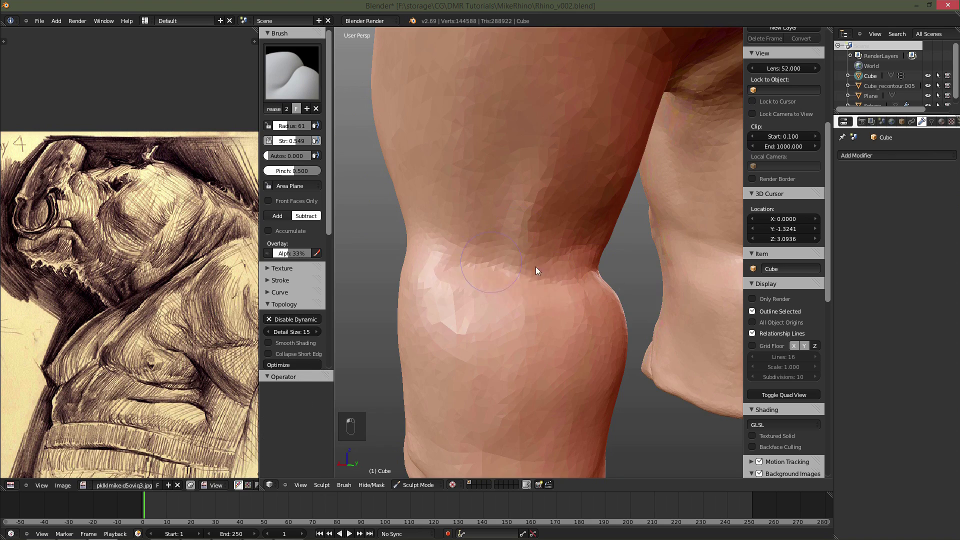
Finish the knee fold with a smaller brush and smooth the lumpy forearm surface.
key("f")
key("f")
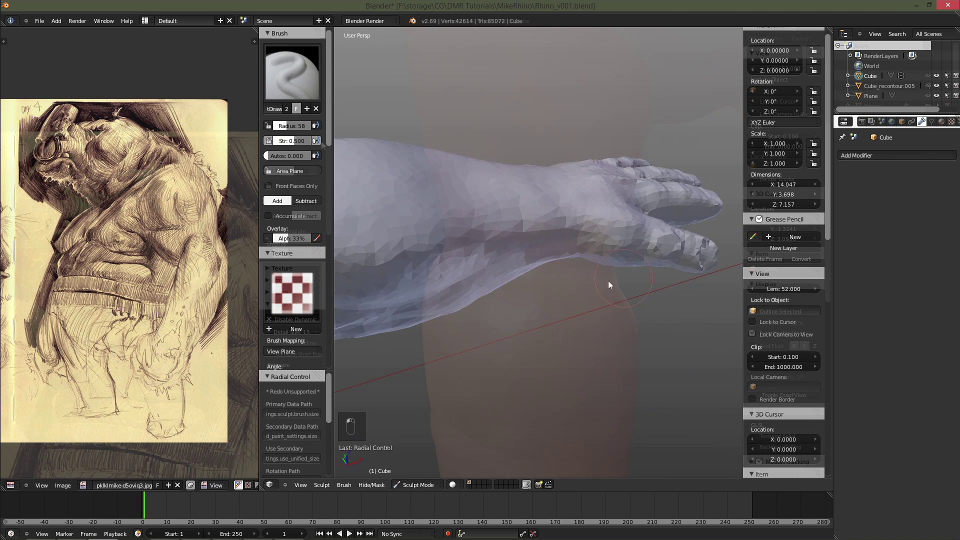
left_click_drag(478, 165, 459, 246)
middle_click(490, 319)
left_click_drag(554, 185, 526, 330)
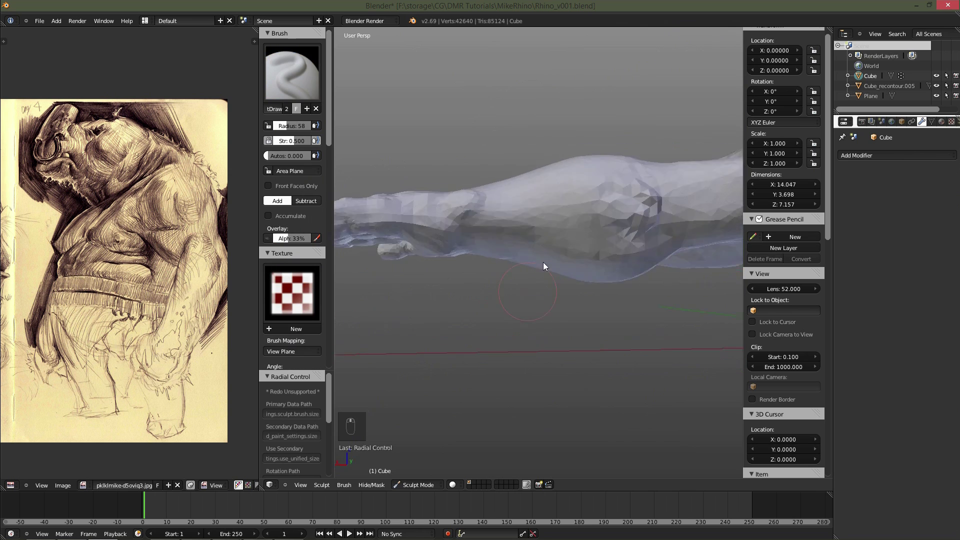
left_click_drag(642, 252, 595, 221)
left_click_drag(551, 199, 619, 175)
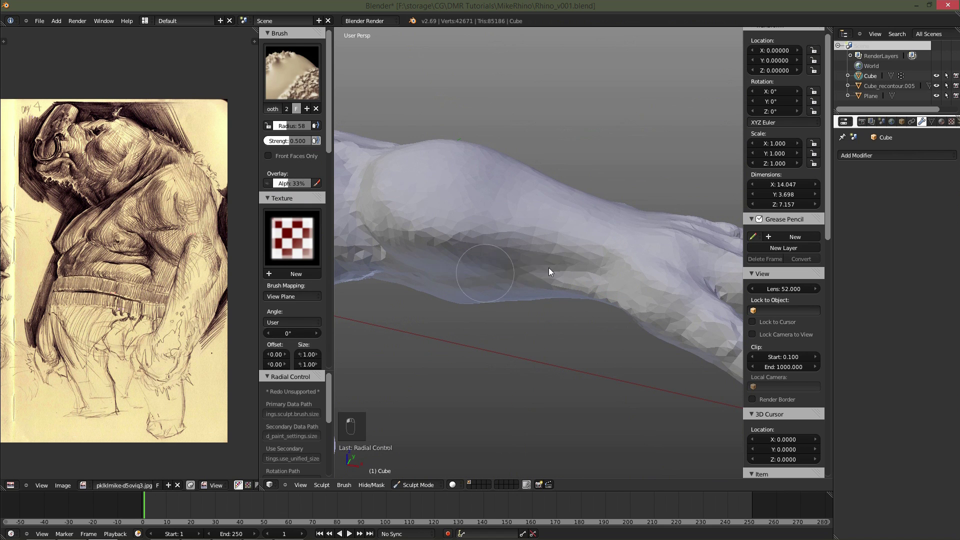
middle_click(552, 342)
left_click_drag(545, 192, 509, 170)
left_click_drag(507, 228, 622, 223)
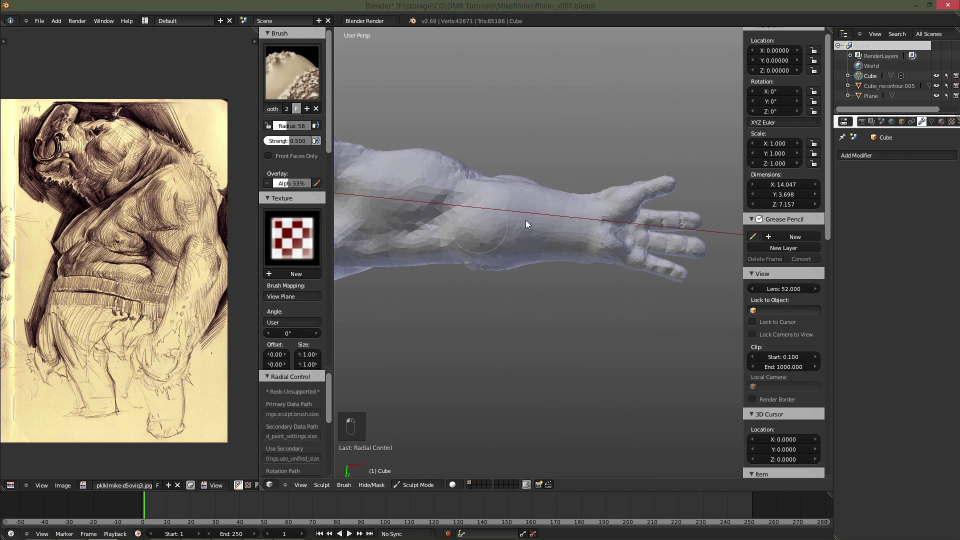
Sculpt fine tendons on the back of the hand and creases across the finger joints.
key("ctrl+z")
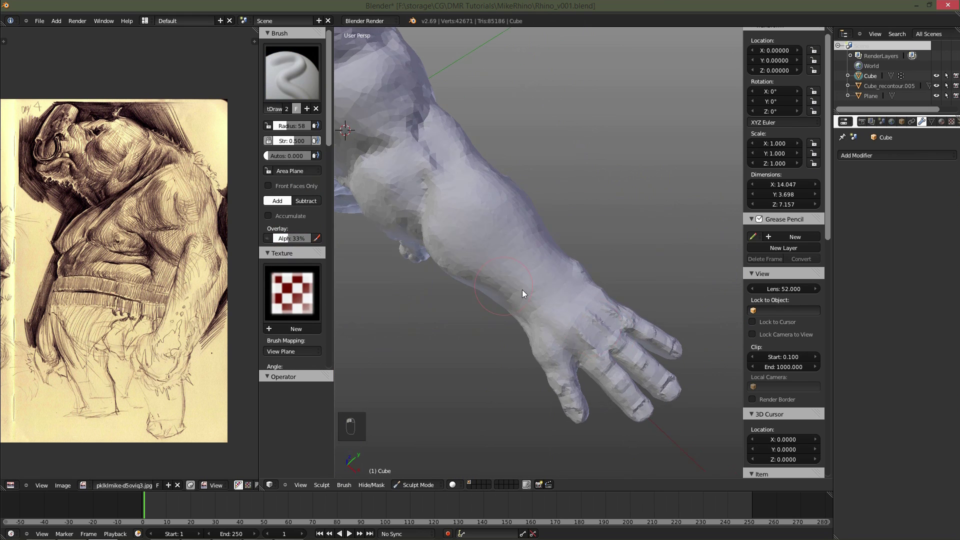
key("f")
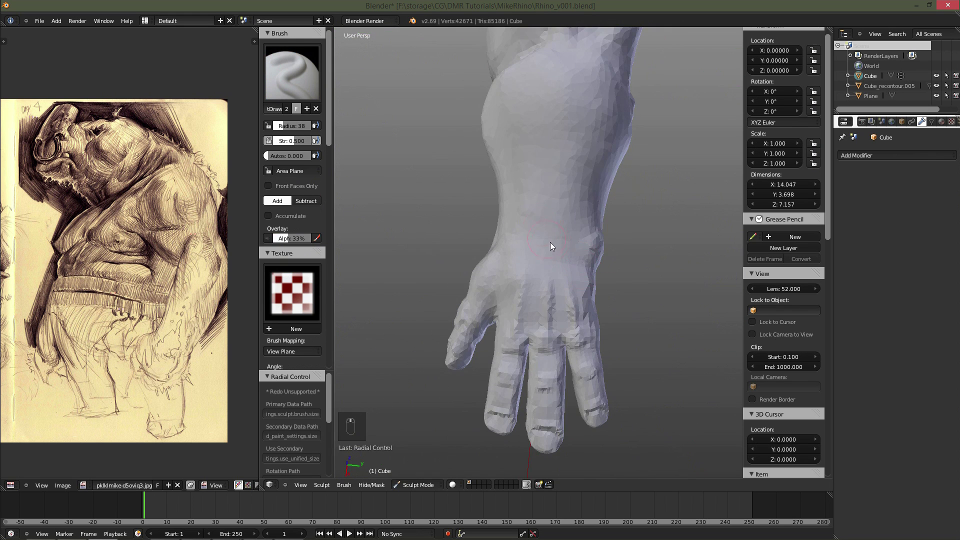
key("f")
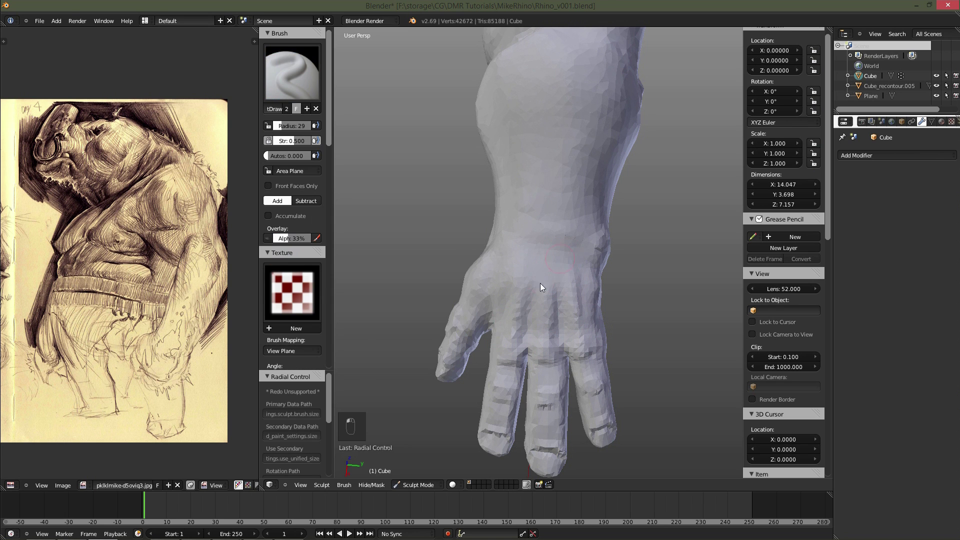
key("f")
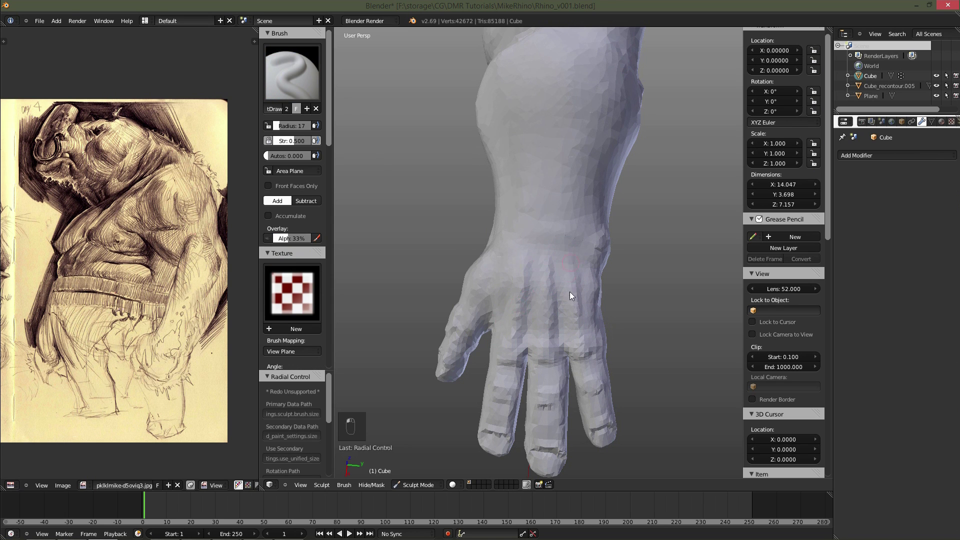
key("f")
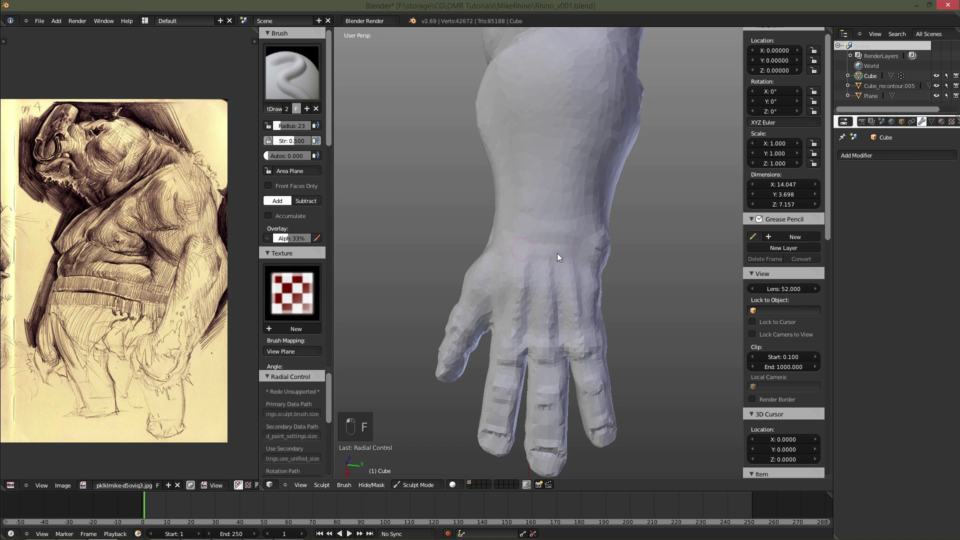
key("f")
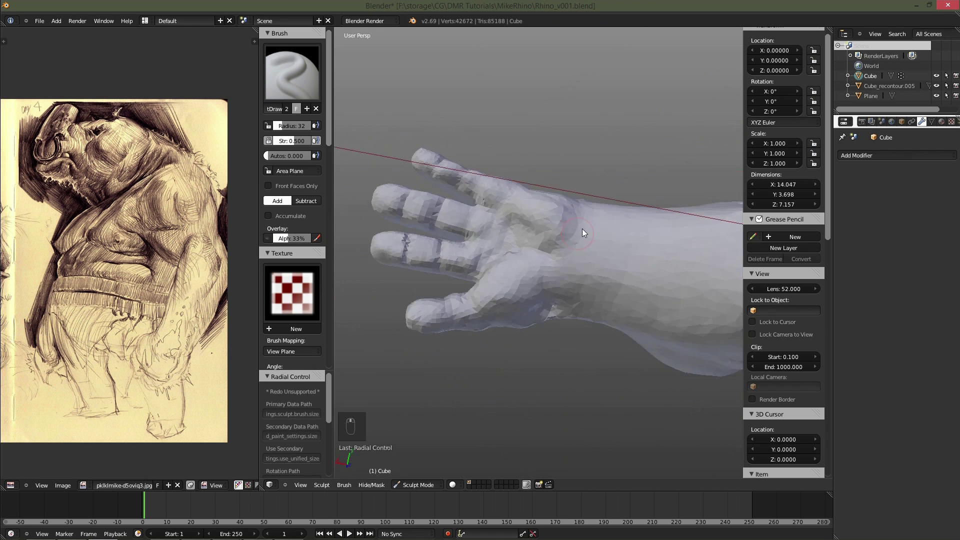
key("f")
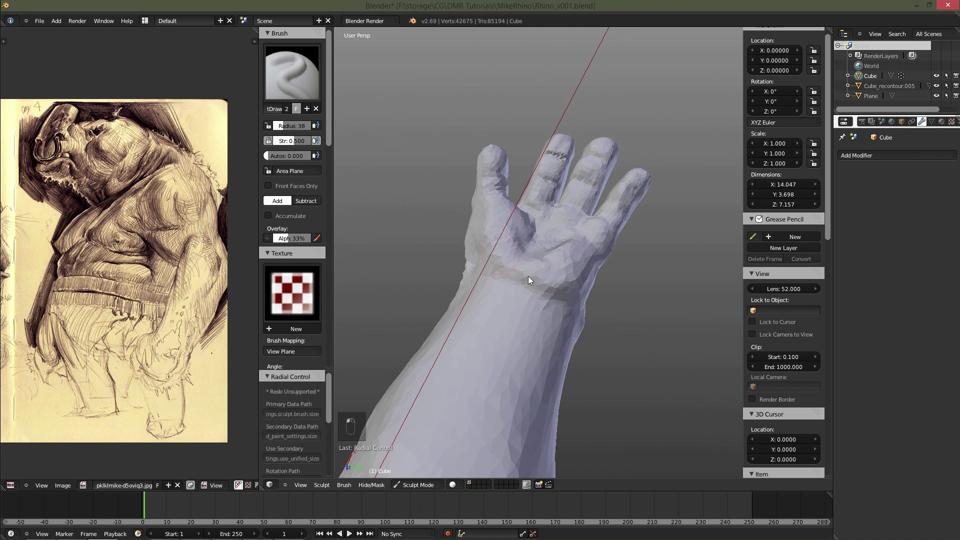
left_click_drag(576, 248, 564, 261)
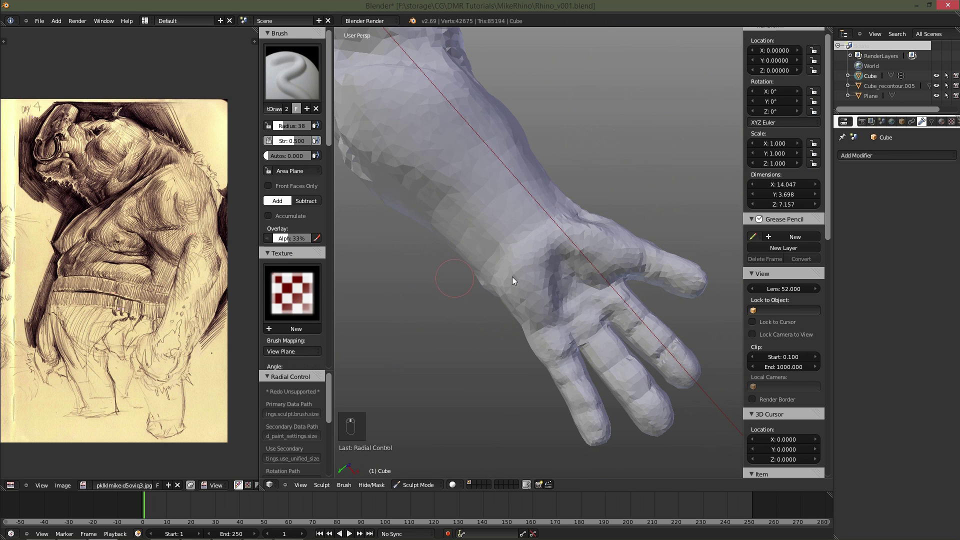
left_click_drag(577, 271, 595, 234)
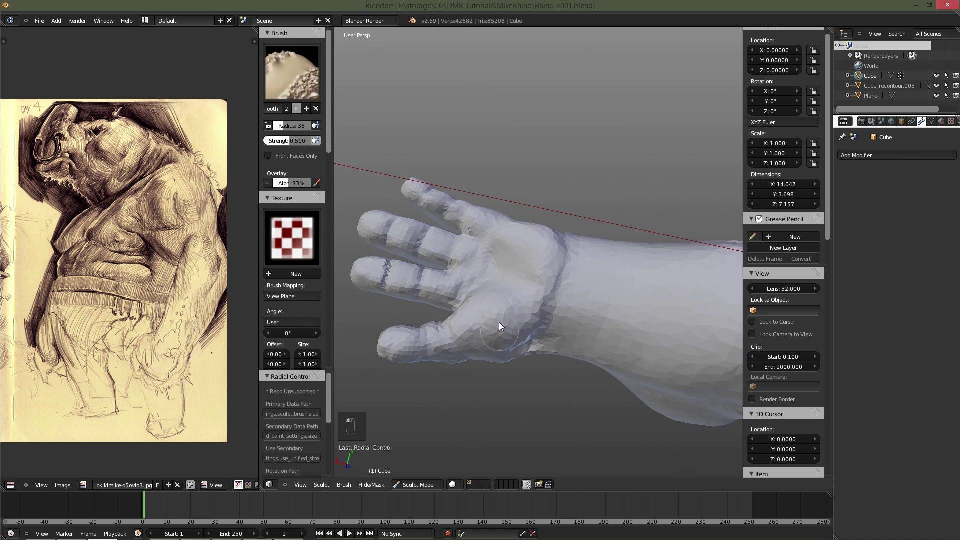
Smooth the hand and wrist area with a resized Smooth brush.
key("f")
key("f")
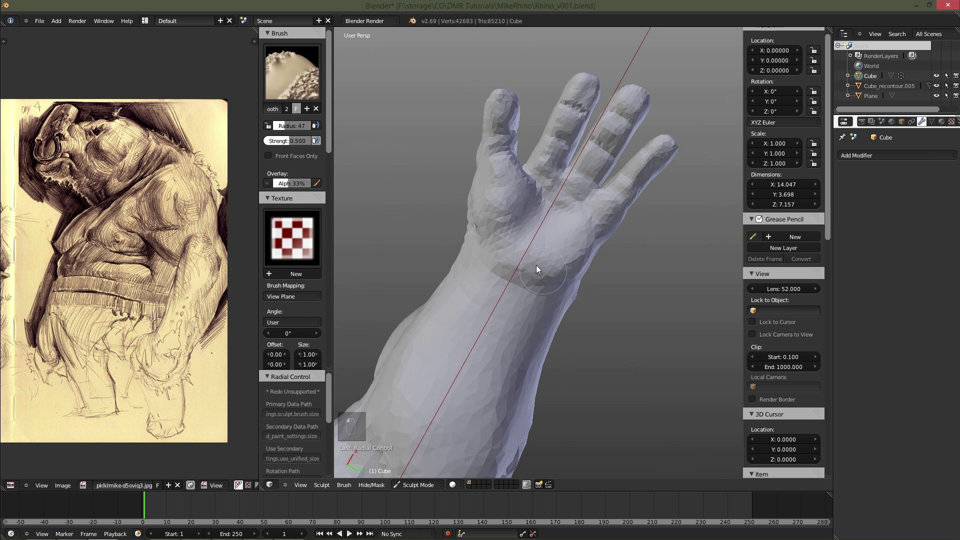
Carve the finger joint creases at dynamic detail size 30 with the Draw brush.
key("f")
key("f")
key("f")
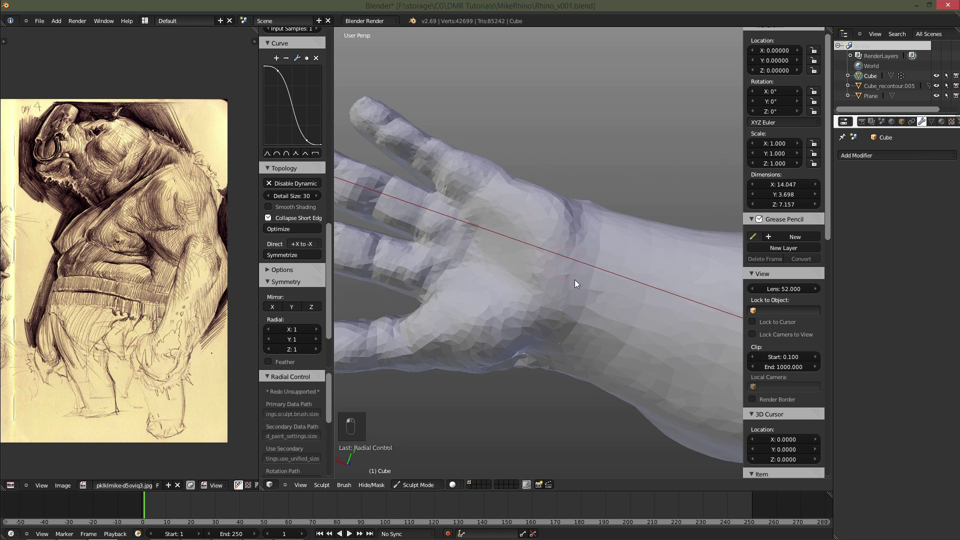
key("f")
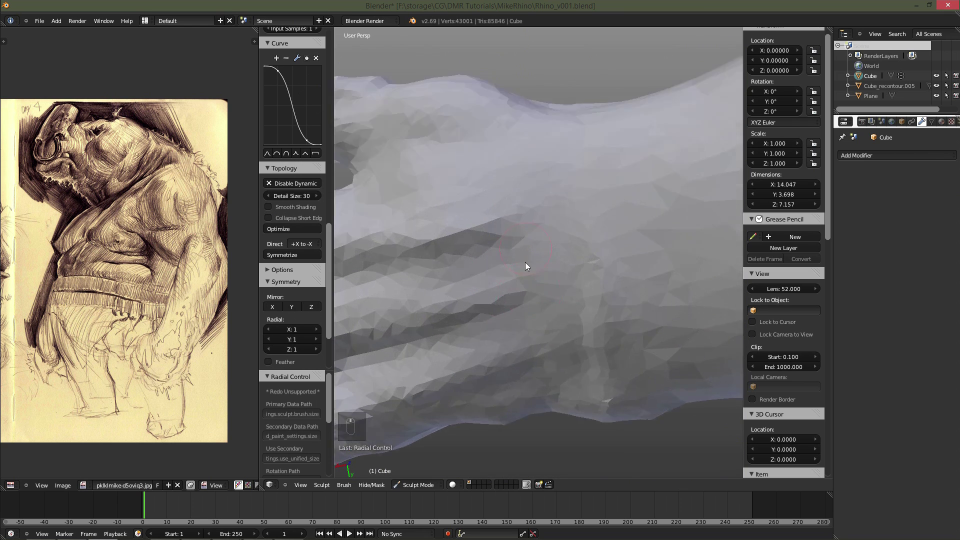
key("f")
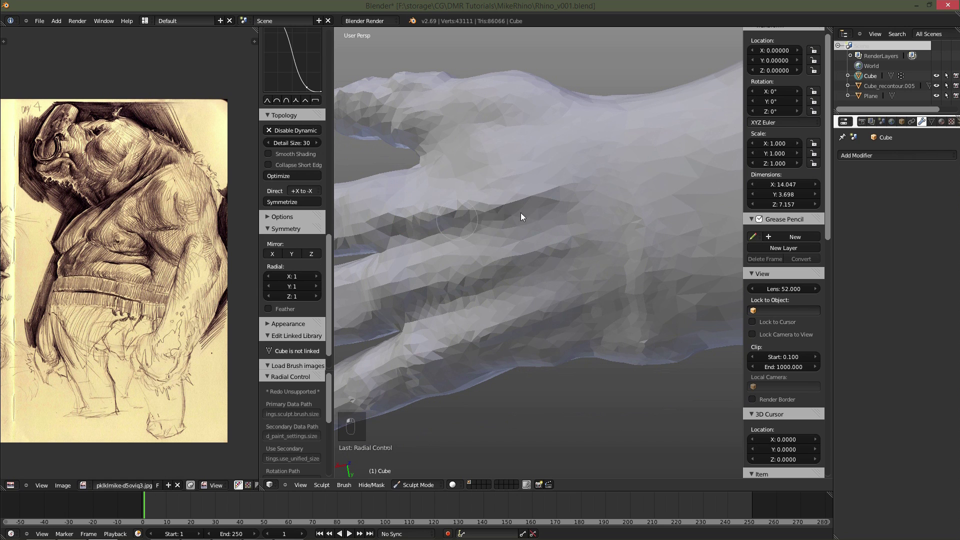
key("f")
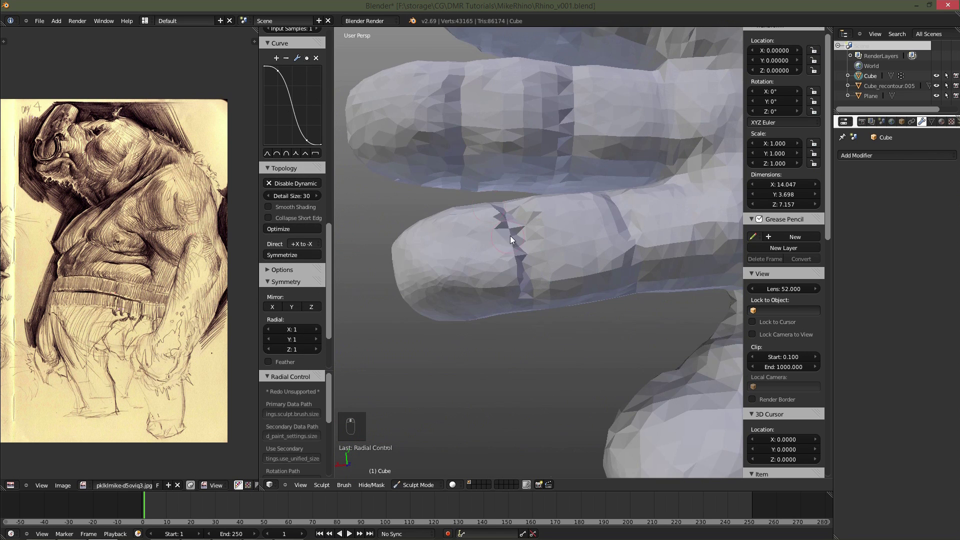
key("f")
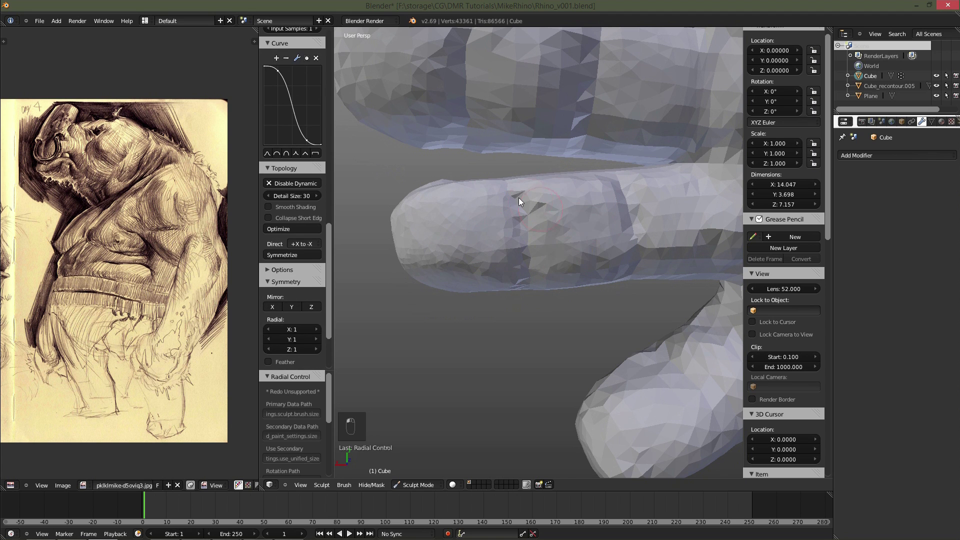
Deepen the grooves between the fingers, then zoom out to view the whole creature.
key("f")
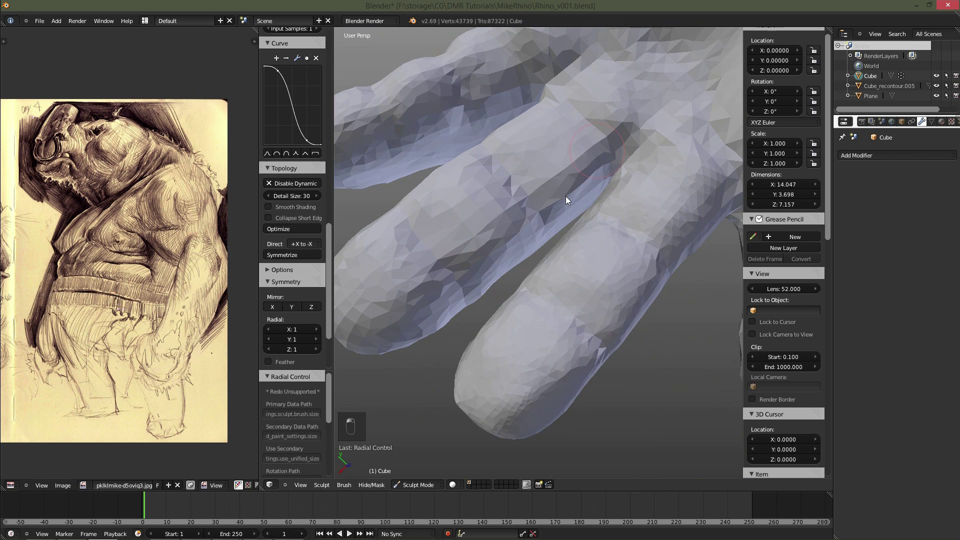
key("f")
key("f")
key("f")
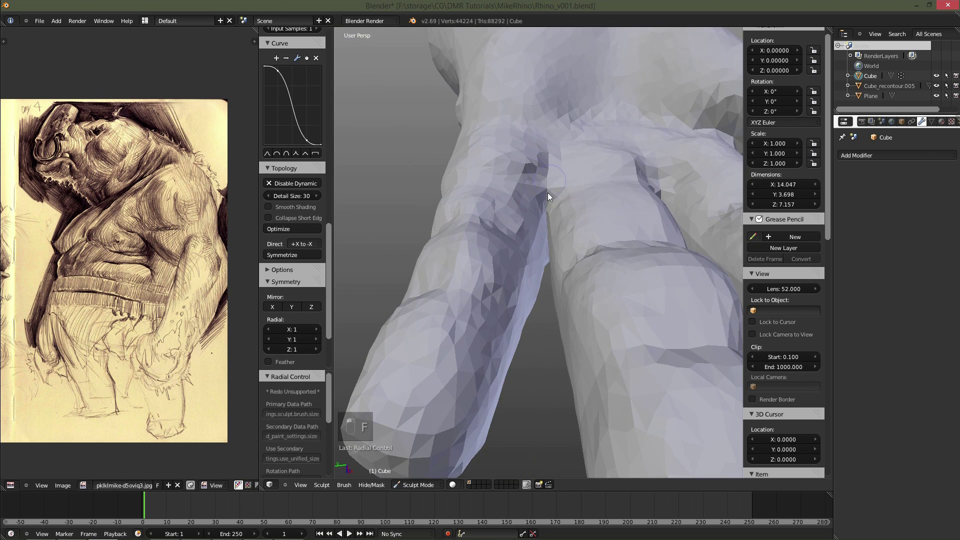
key("f")
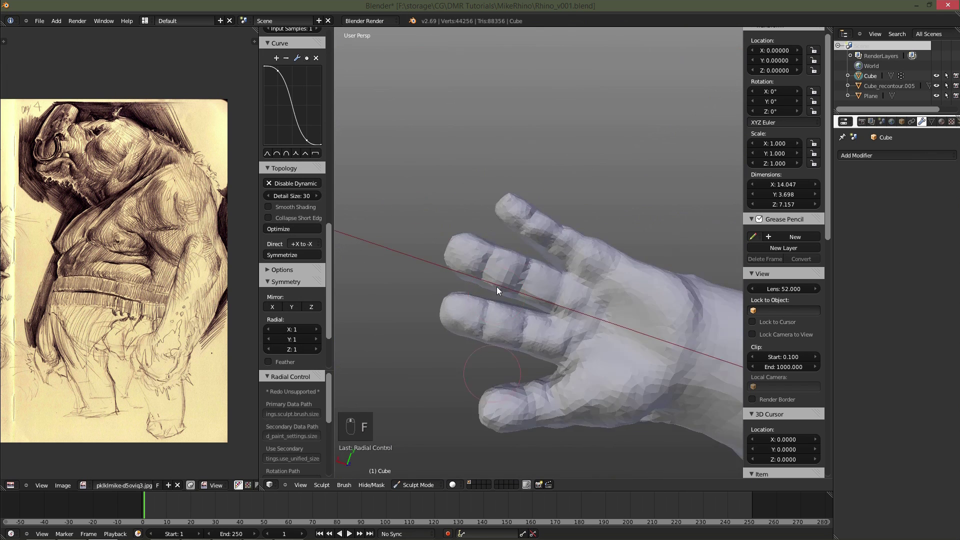
key("f")
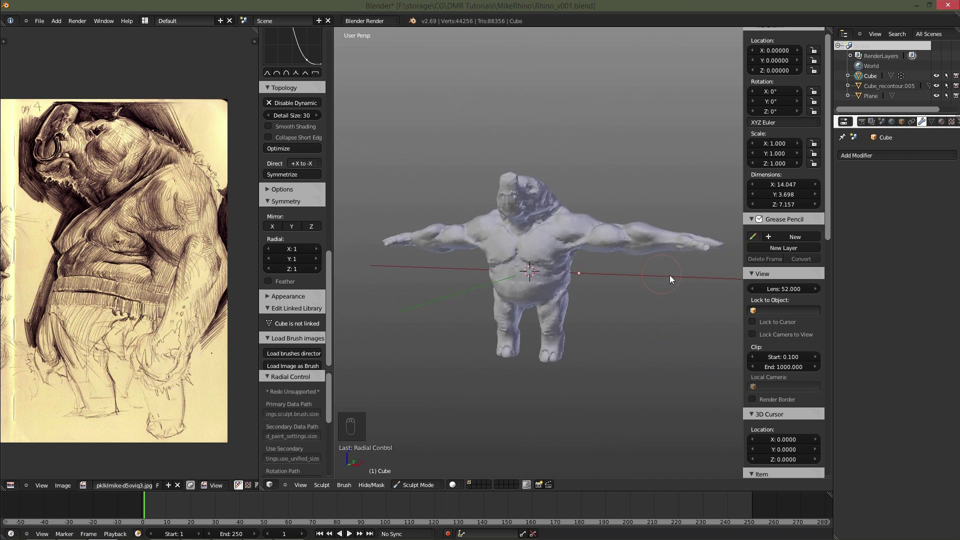
View the creature straight-on in front orthographic against the reference sketch.
middle_click(624, 193)
key("KP_1")
key("KP_5")
key("a")
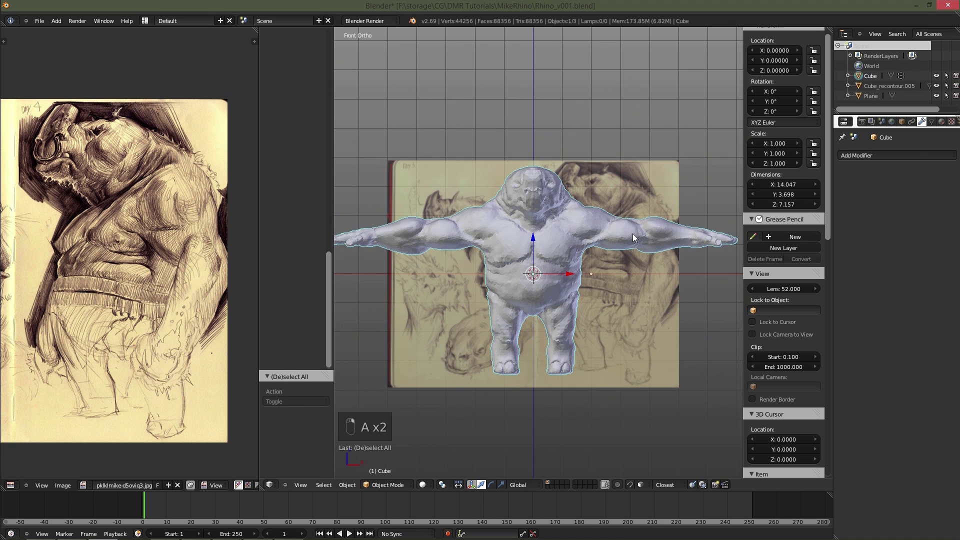
key("z")
key("z")
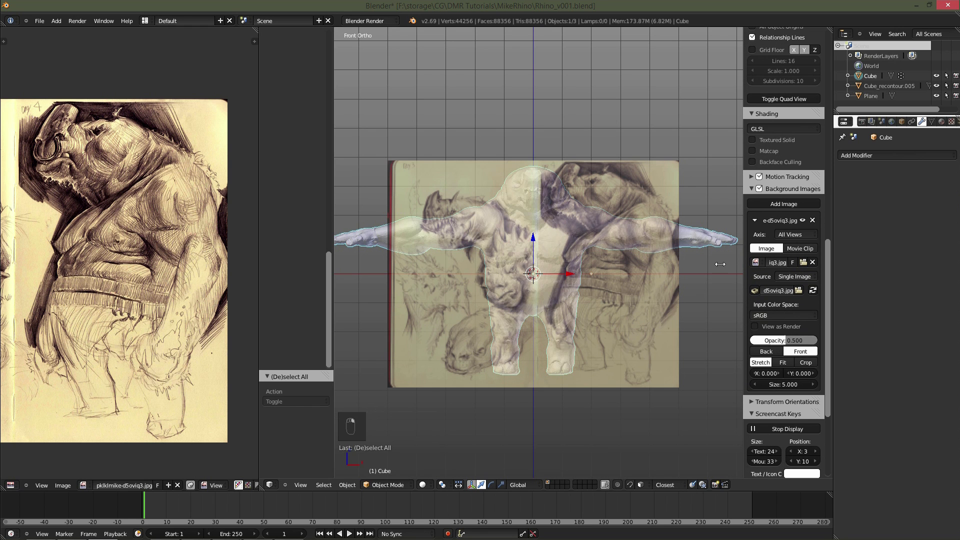
Move and rotate the creature to line up over the sketched figure, then clear the transforms.
key("g")
key("r")
key("g")
key("r")
key("r")
key("r")
key("g")
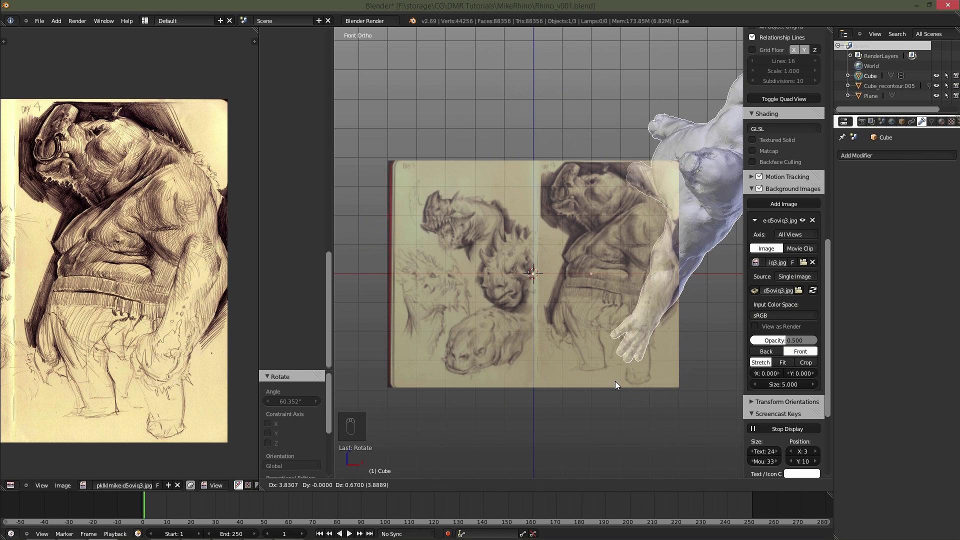
key("alt+r")
key("alt+g")
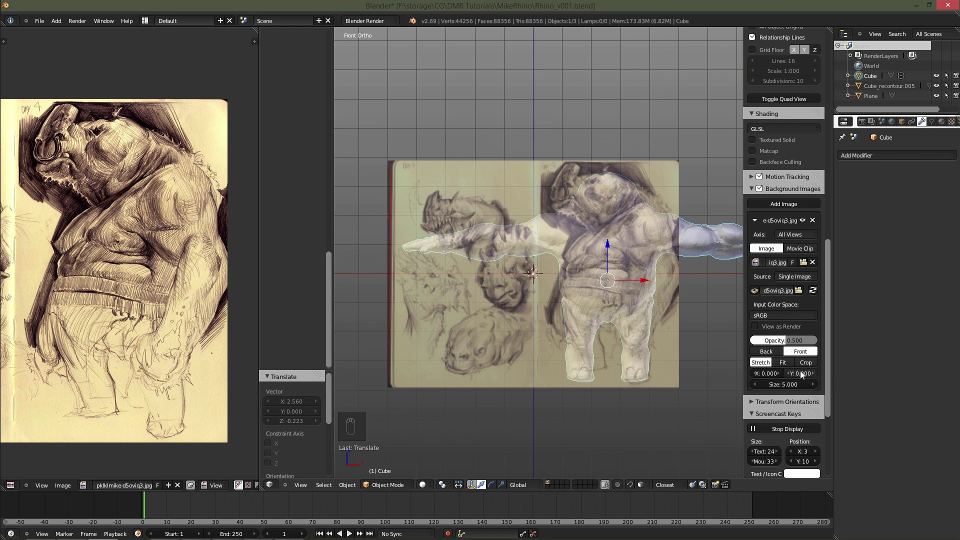
Stand the creature upright over the faded sketch and enable dynamic topology at detail size 30.
middle_click(786, 339)
key("r")
key("r")
key("r")
key("r")
key("g")
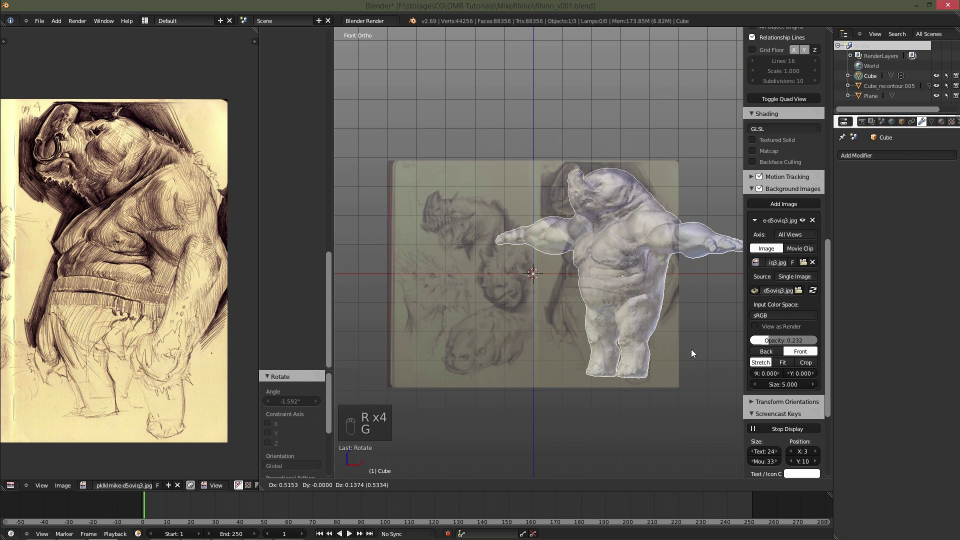
key("alt+r")
key("alt+g")
left_click(775, 353)
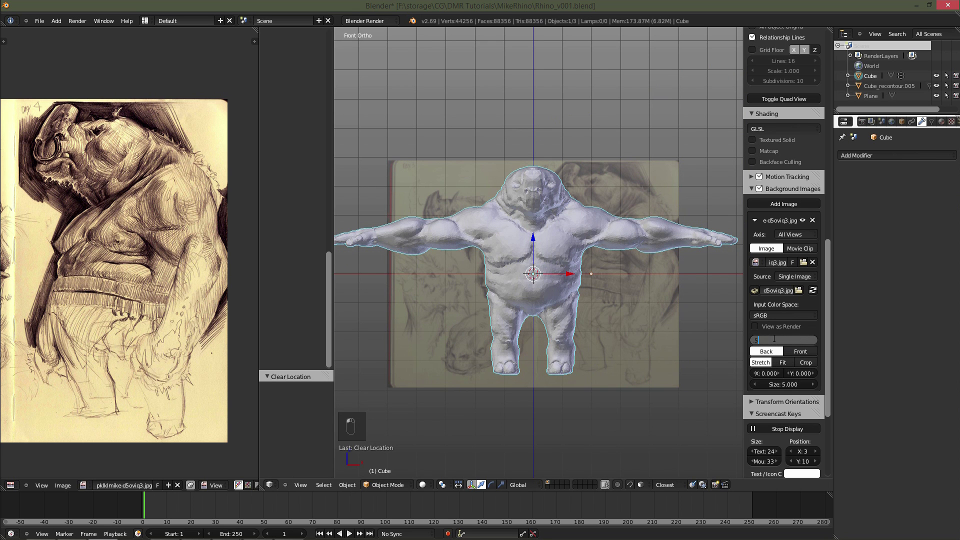
Return to perspective and orbit around the rhino-man body to start sculpting.
key("a")
key("KP_5")
left_click_drag(552, 251, 328, 132)
left_click_drag(287, 143, 291, 142)
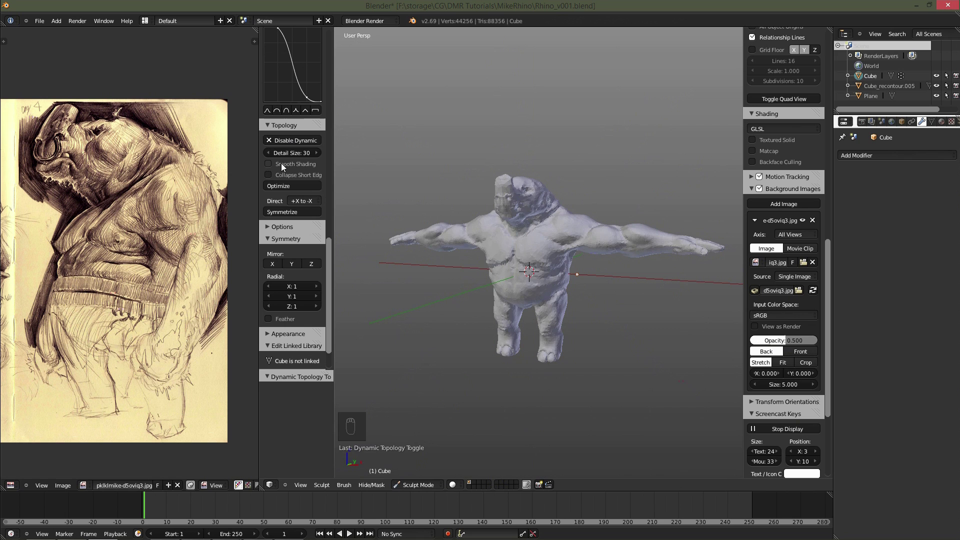
Show the sculpt smooth-shaded and restart dynamic topology on the body.
key("alt+z")
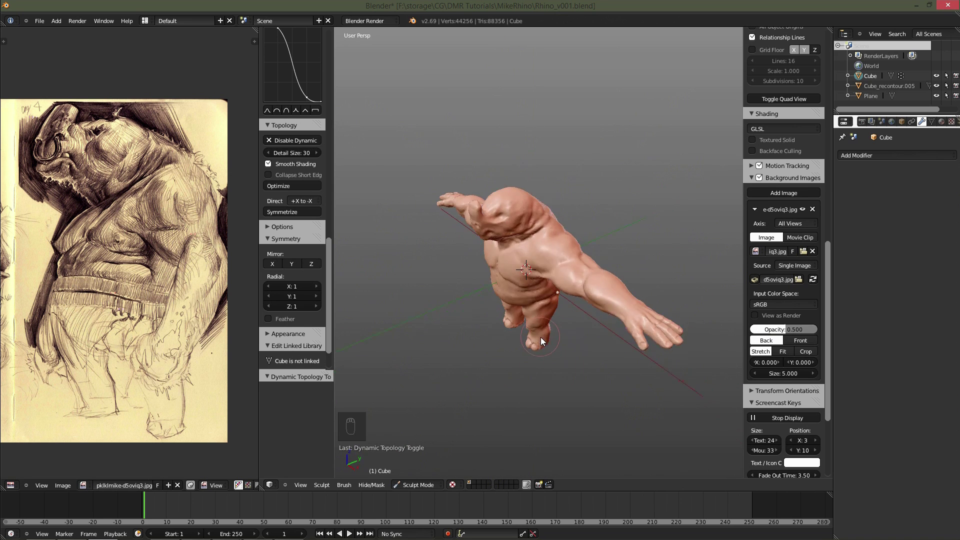
key("Tab")
key("a")
key("a")
key("Tab")
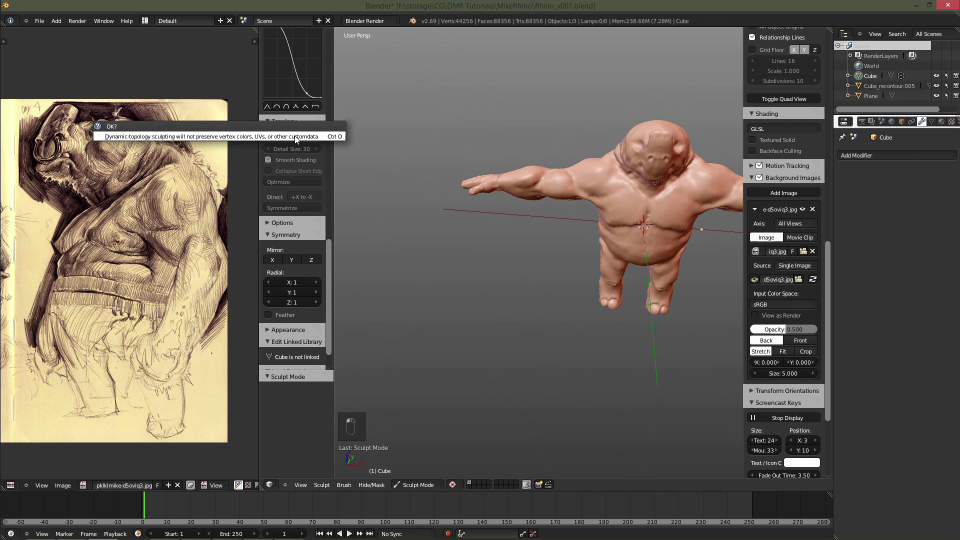
Undo a stray stroke and orbit to the arm and hand, switching to top view for mesh editing.
left_click_drag(630, 199, 623, 188)
left_click_drag(621, 194, 288, 278)
key("ctrl+z")
left_click_drag(650, 275, 561, 299)
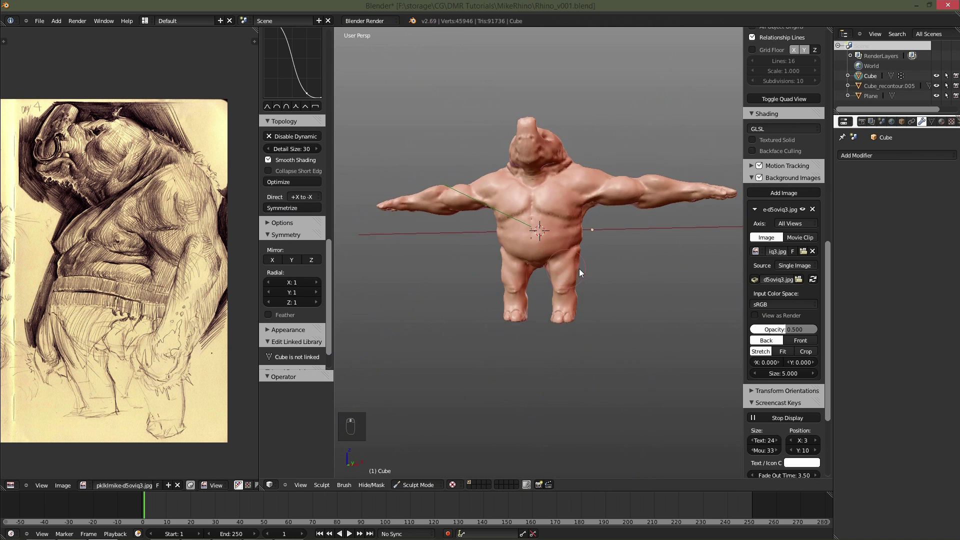
left_click_drag(640, 328, 472, 271)
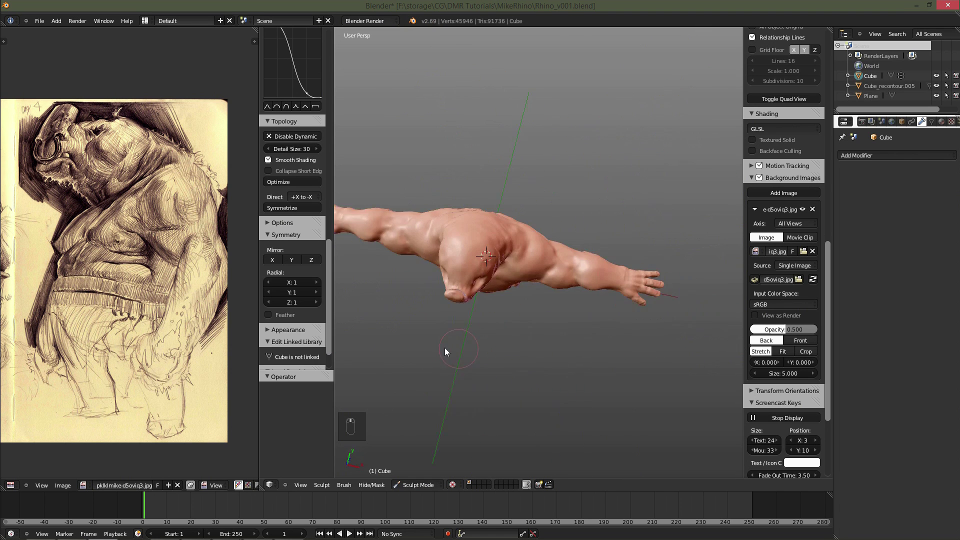
key("KP_7")
Edit the body mesh in top ortho wireframe, select the hand vertices and deselect them.
key("KP_5")
key("Tab")
key("a")
key("z")
key("b")
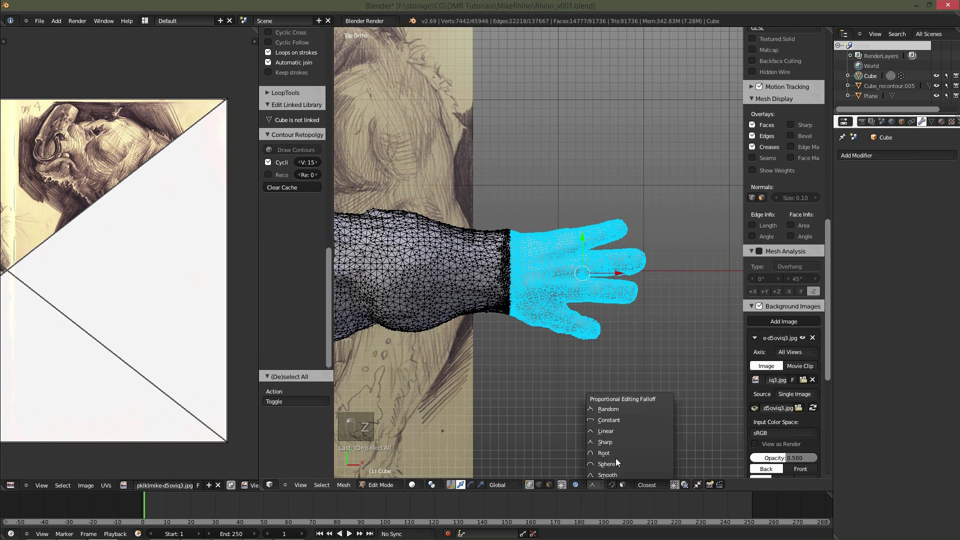
middle_click(622, 474)
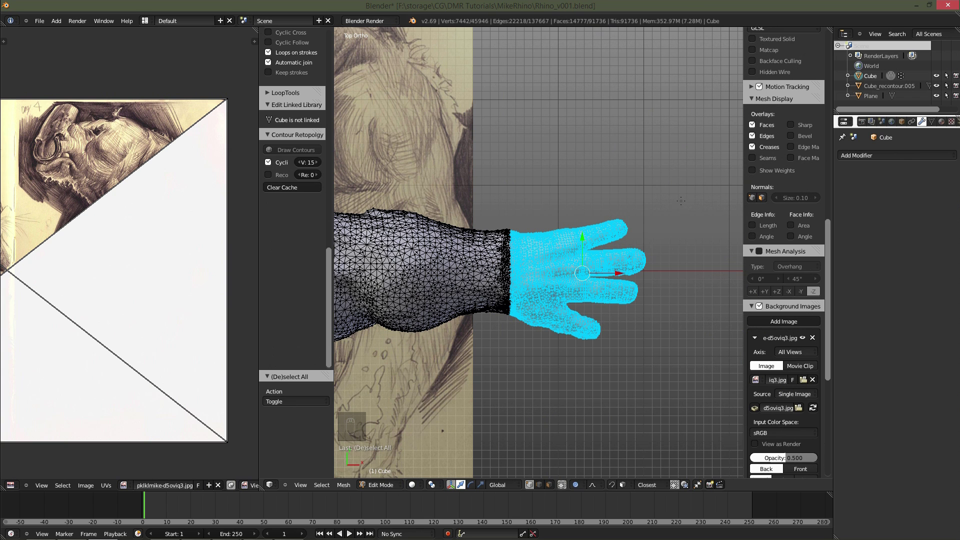
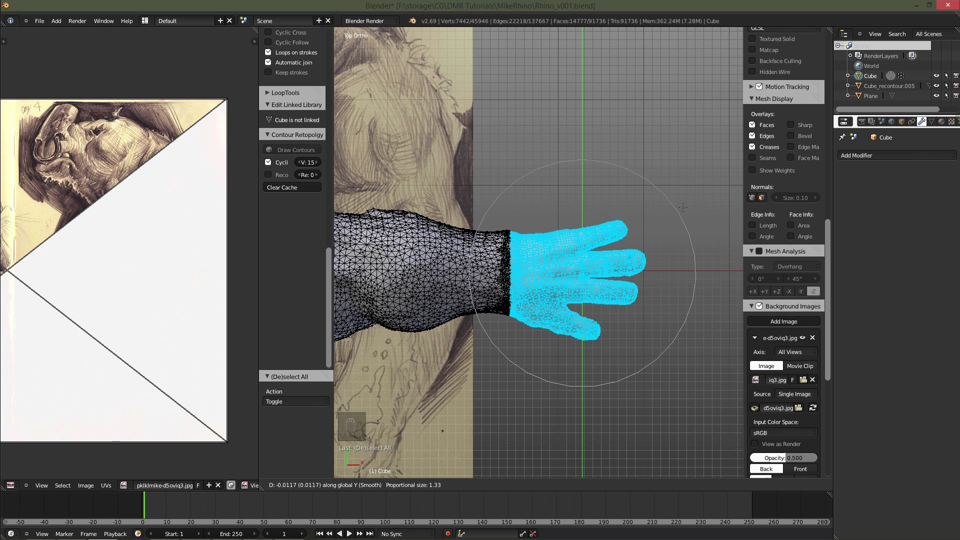
key("a")
key("b")
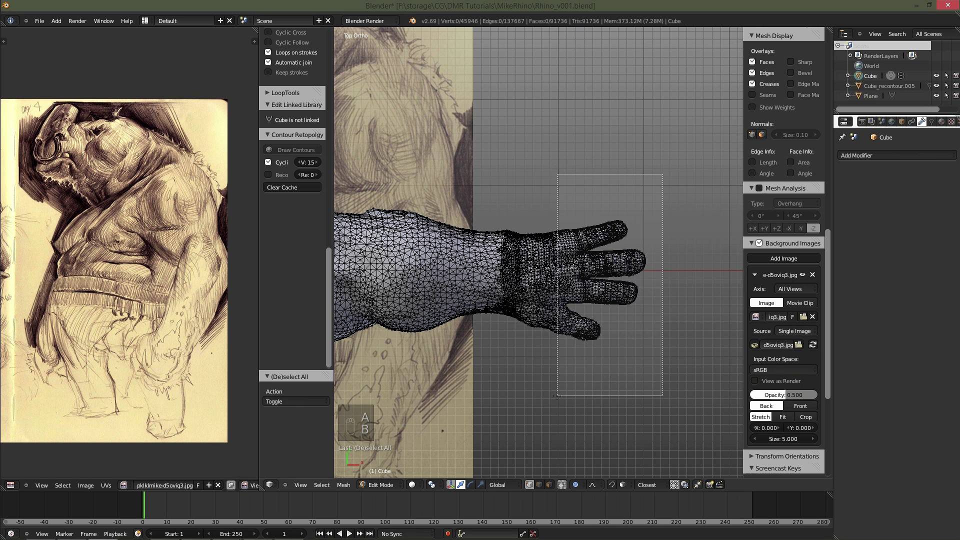
key("b")
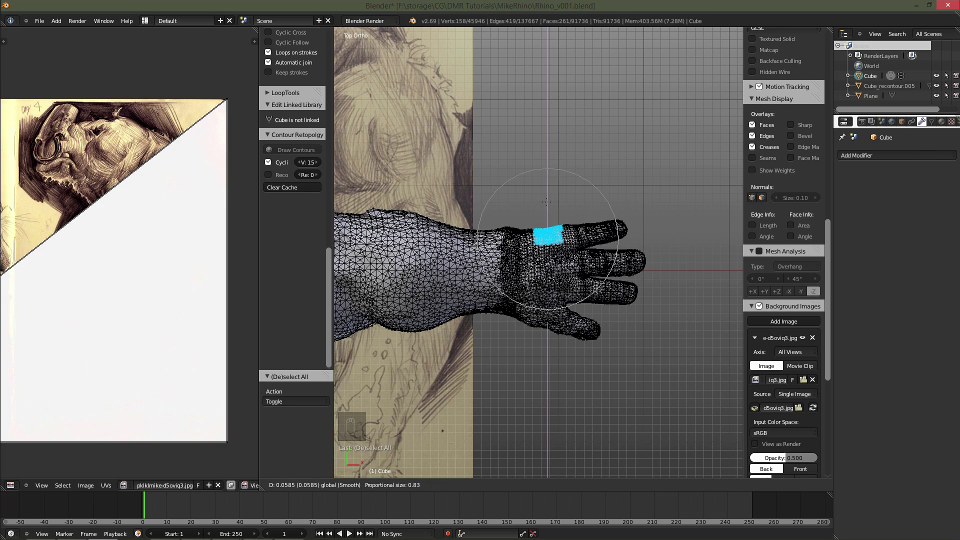
Cycle the shading modes to examine the hand's dense triangulated topology.
key("a")
key("z")
key("z")
key("alt+z")
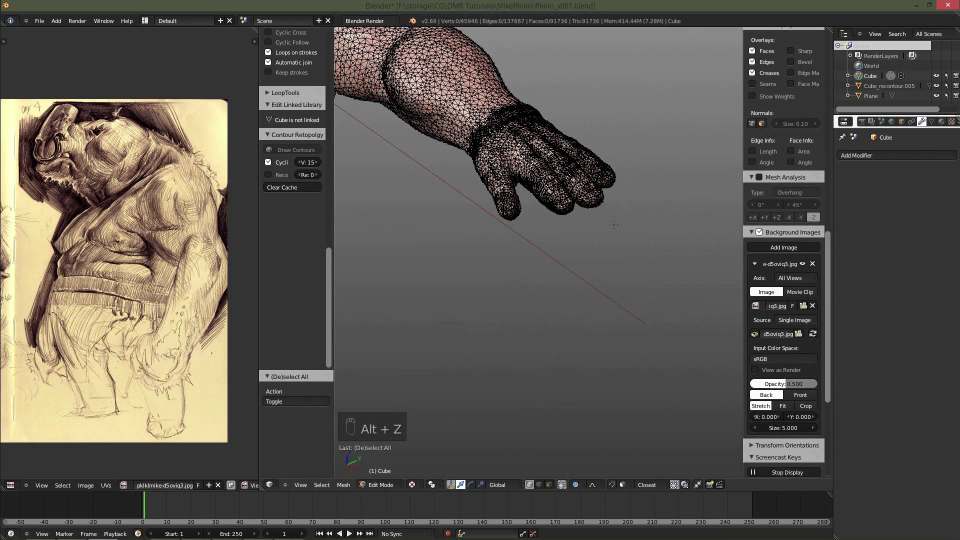
Resume sculpting with dynamic topology, Mirror X symmetry and flat shading, zoomed onto the head.
left_click_drag(405, 461, 399, 429)
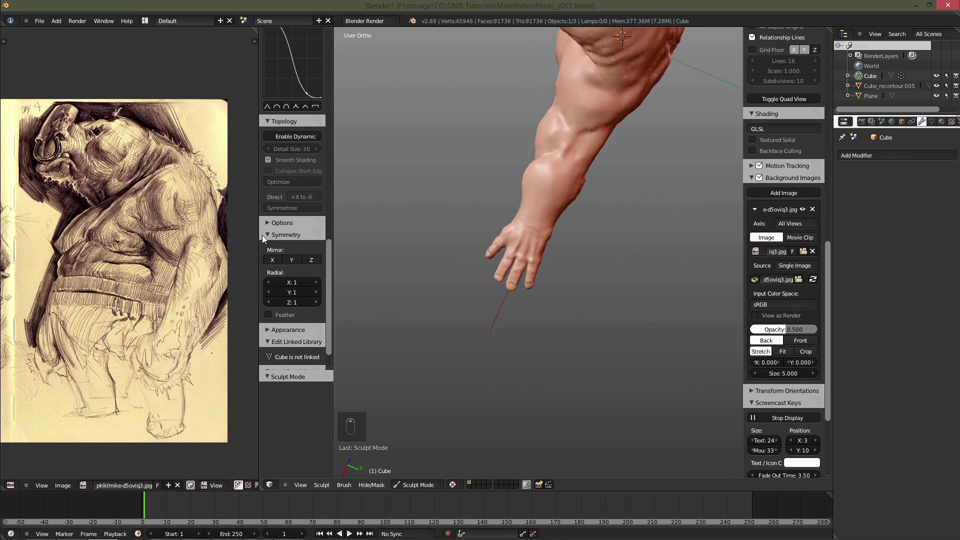
left_click_drag(289, 213, 567, 271)
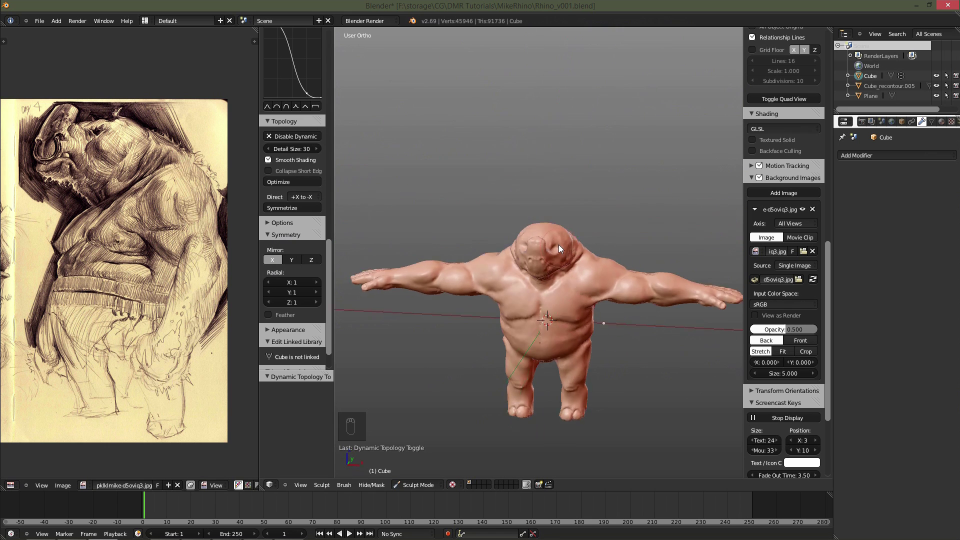
key("KP_5")
key("KP_5")
key("KP_5")
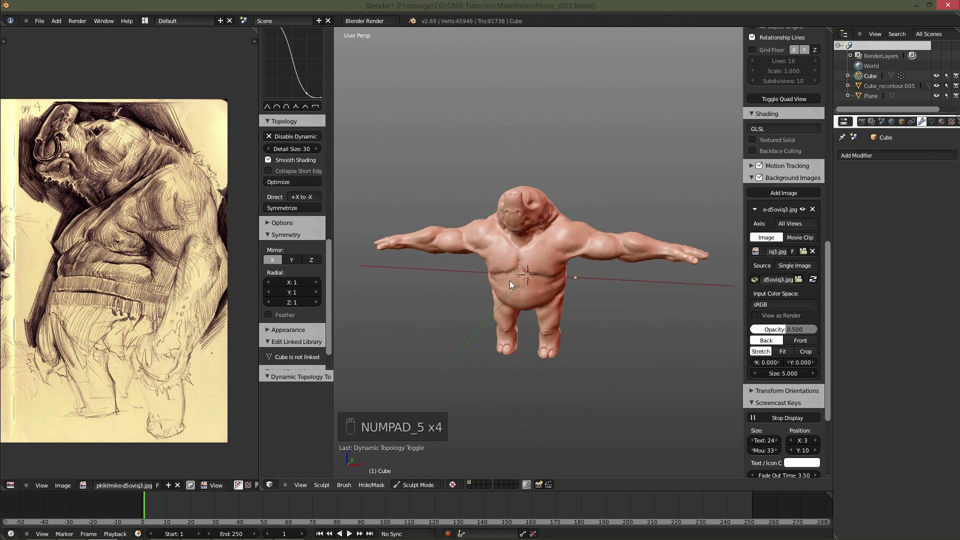
left_click_drag(550, 301, 541, 321)
key("f")
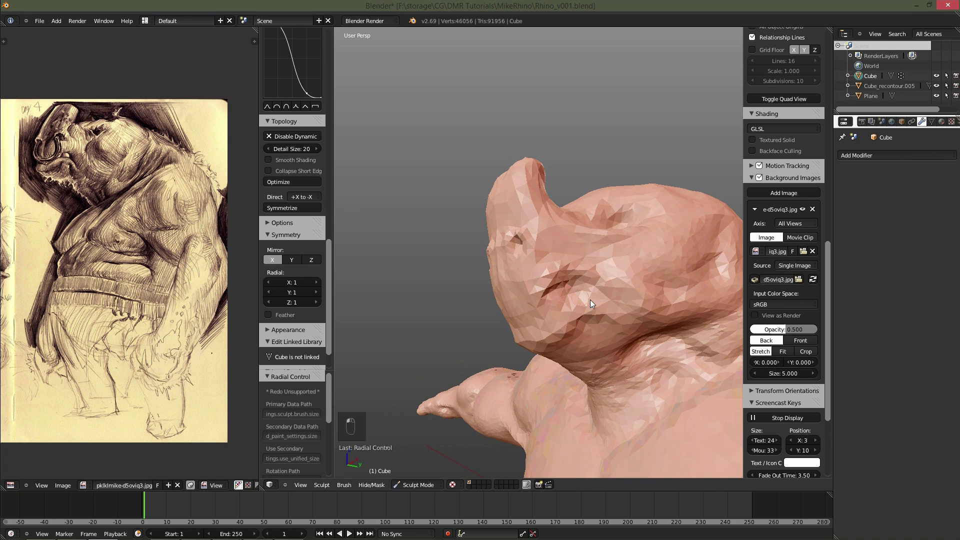
Carve the nostrils and a folded mouth crease into the rhino snout at detail size 20.
key("f")
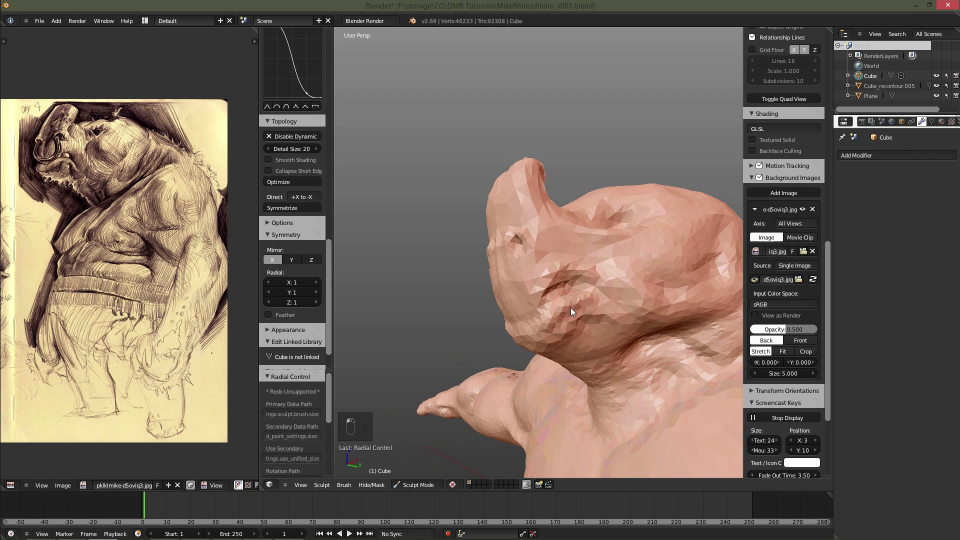
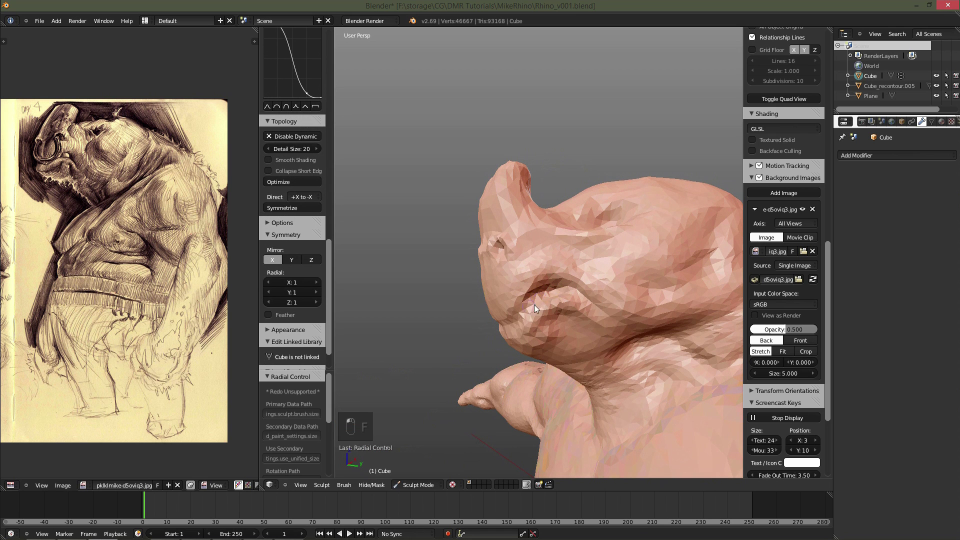
key("f")
key("f")
key("f")
left_click_drag(613, 354, 594, 333)
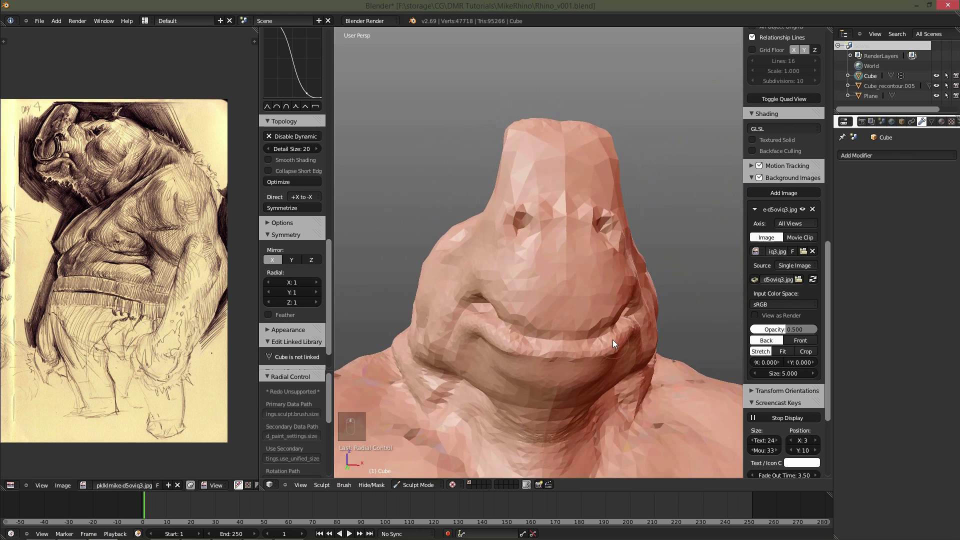
key("f")
key("f")
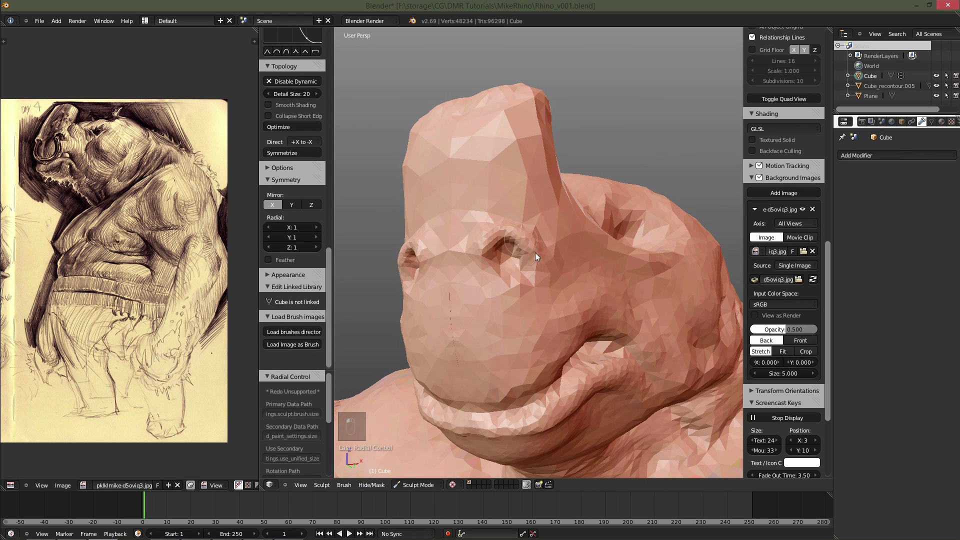
Shape the brow and the base of the horn with Crease and Draw strokes.
left_click(543, 272)
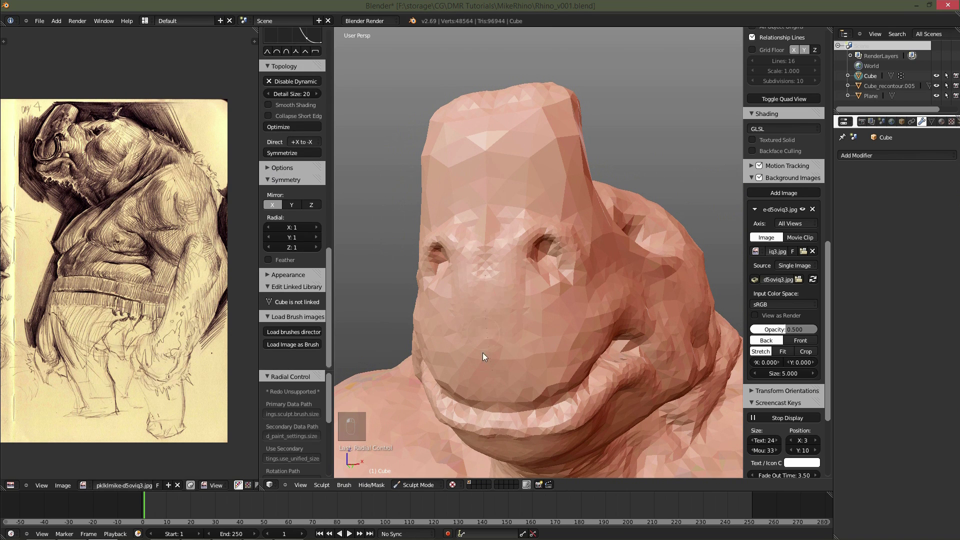
key("f")
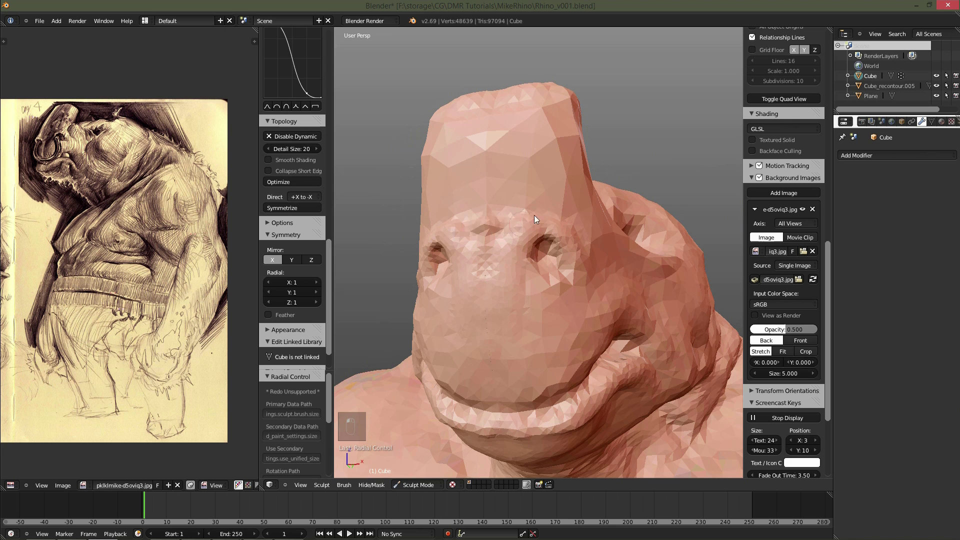
left_click_drag(518, 253, 531, 266)
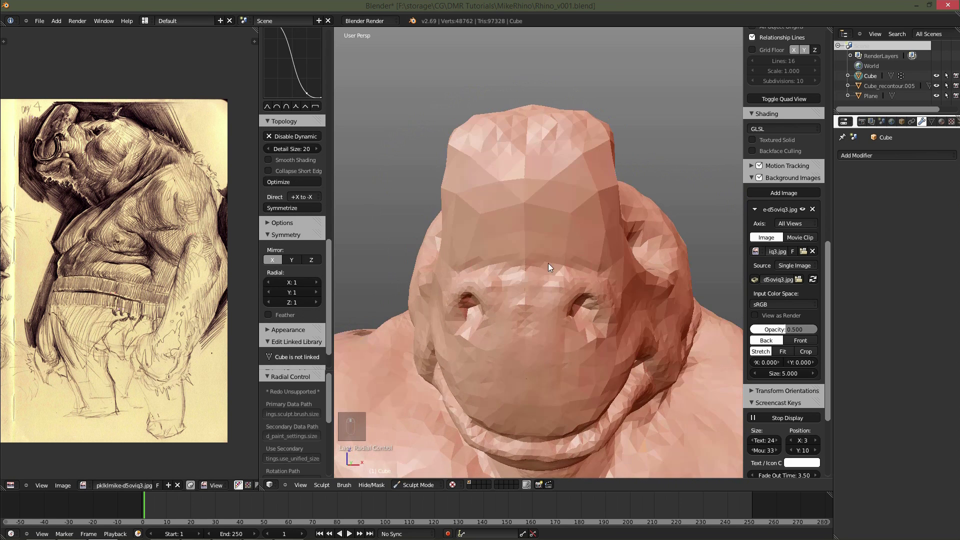
key("f")
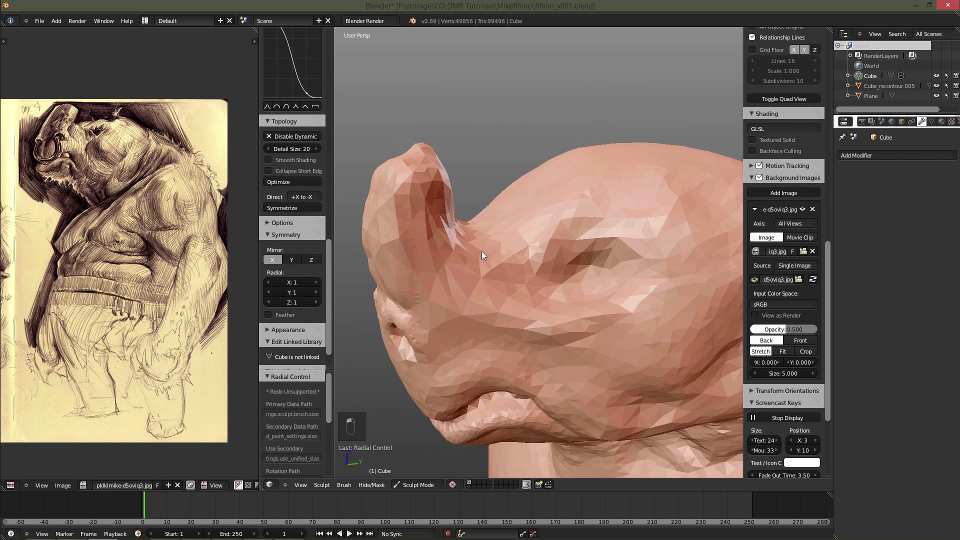
key("f")
left_click(477, 288)
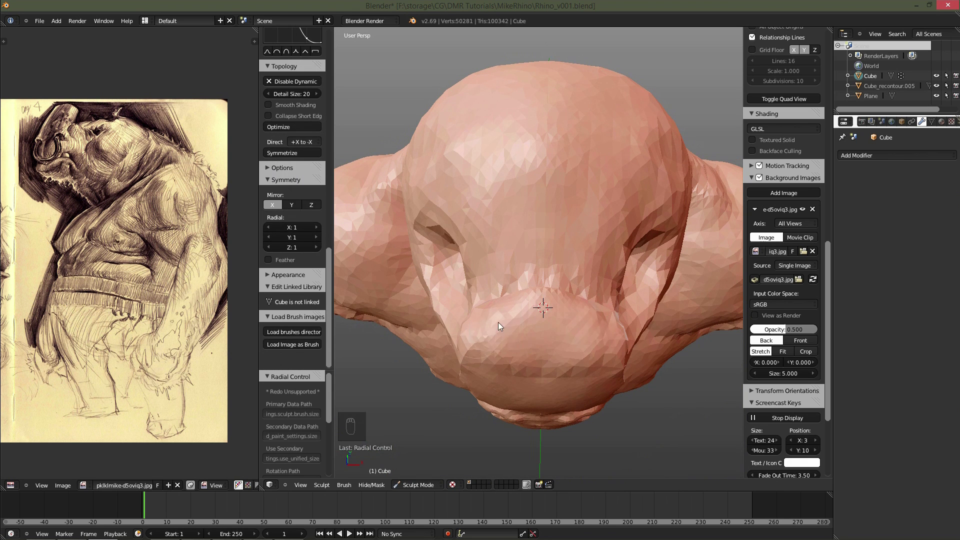
key("f")
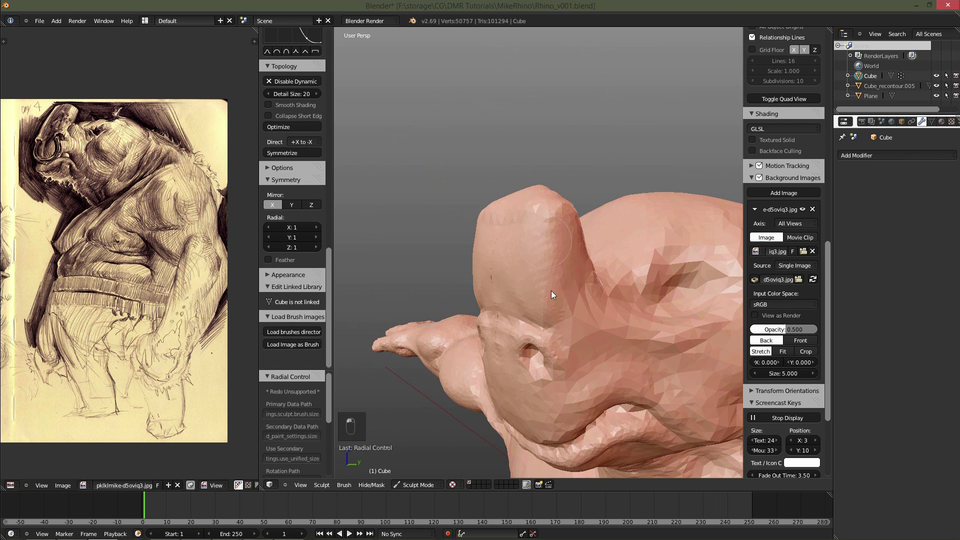
Flatten the front face of the horn and build up its flat top with the Clay brush.
key("f")
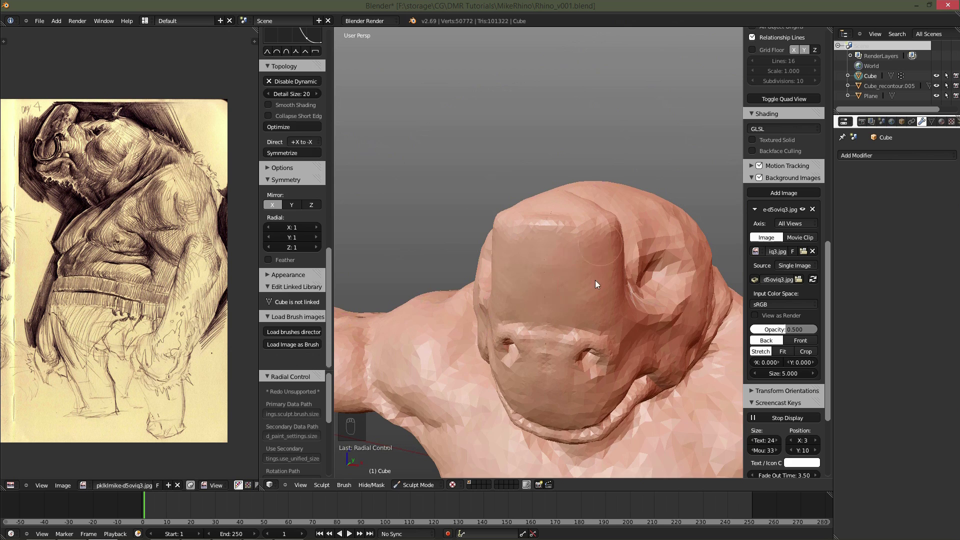
key("f")
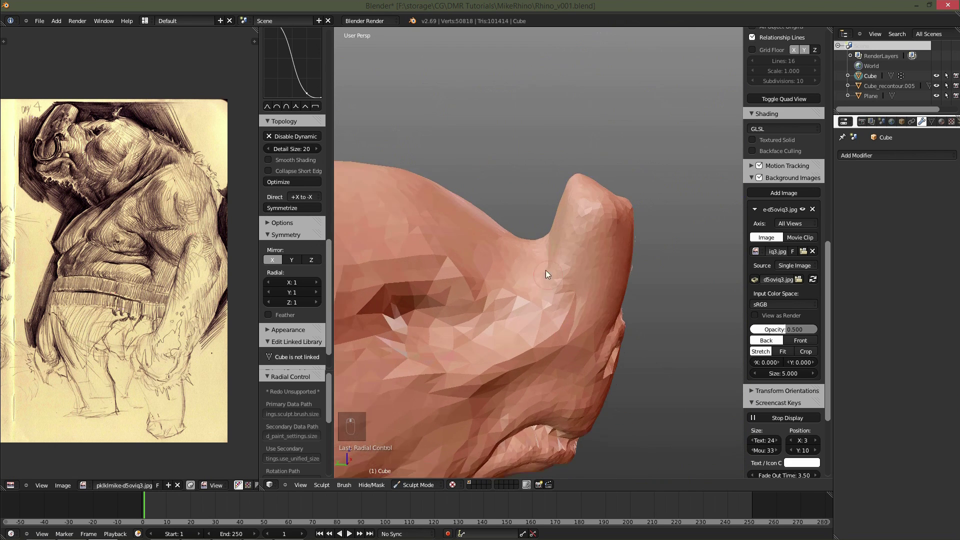
left_click_drag(548, 331, 498, 329)
left_click_drag(498, 330, 542, 342)
left_click_drag(542, 342, 530, 274)
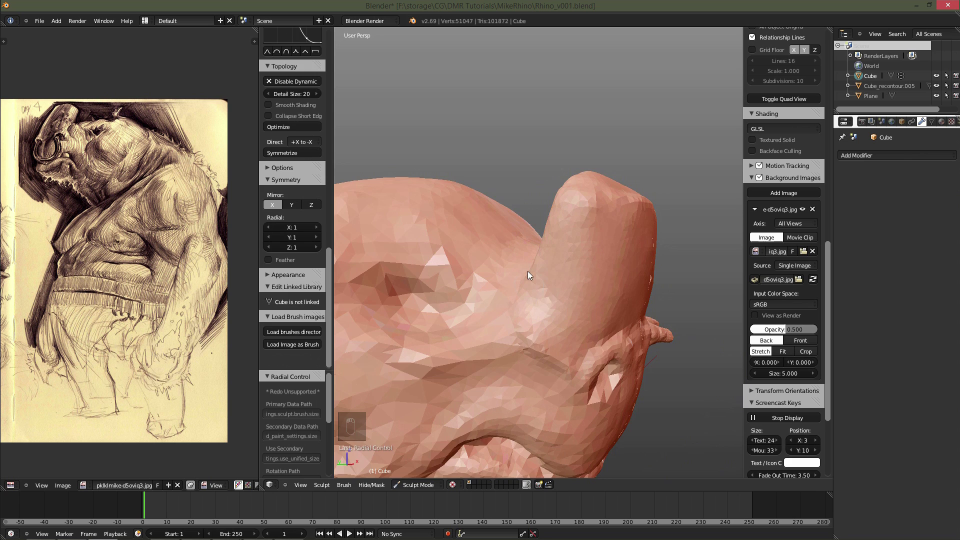
Round the nose tip and underside of the snout, checking the horn from the front.
left_click_drag(601, 243, 582, 276)
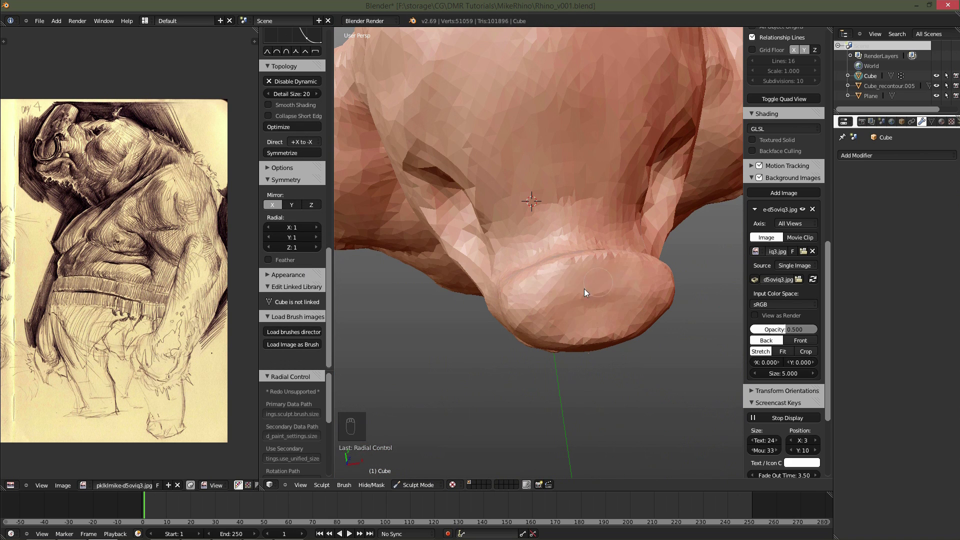
key("f")
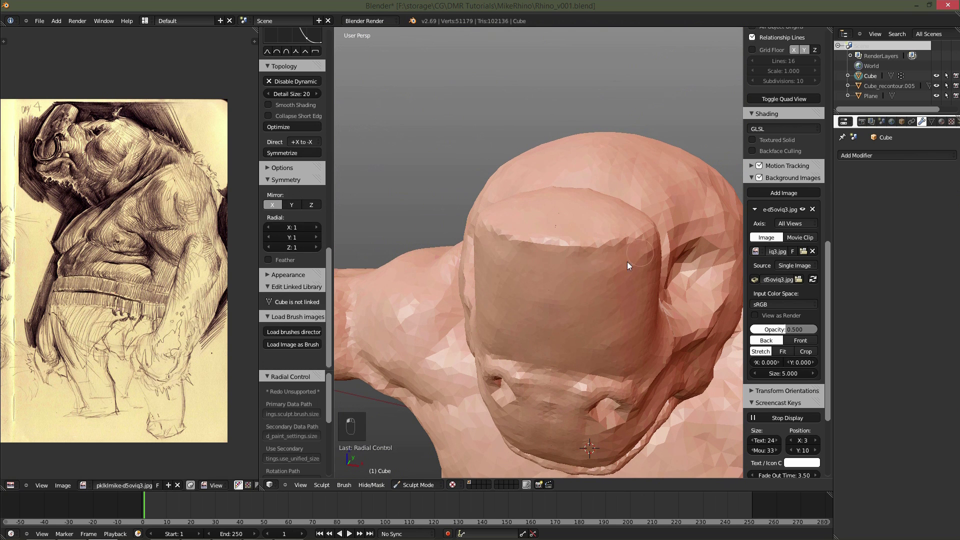
left_click_drag(544, 284, 591, 288)
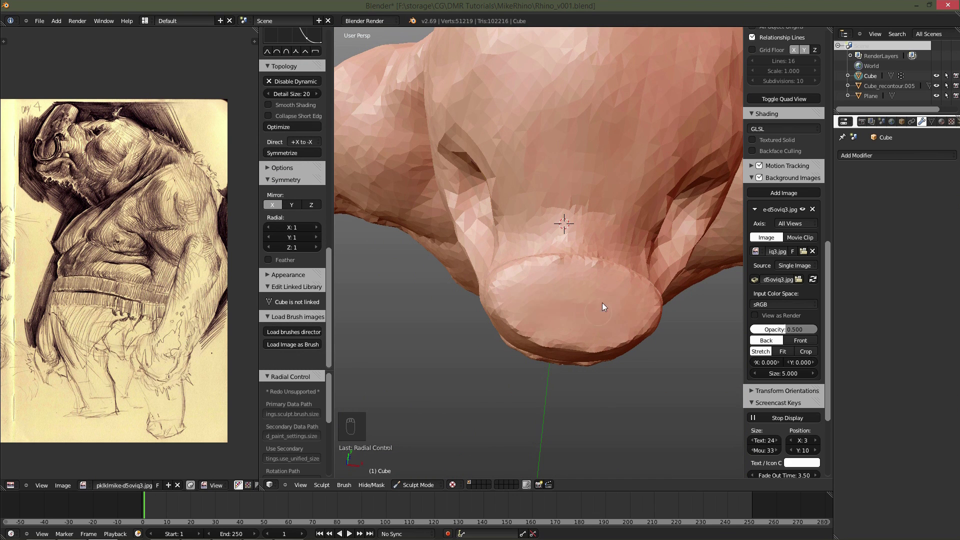
left_click_drag(560, 255, 546, 267)
Carve into the side of the head behind the horn with the Draw brush in Subtract mode.
key("f")
key("f")
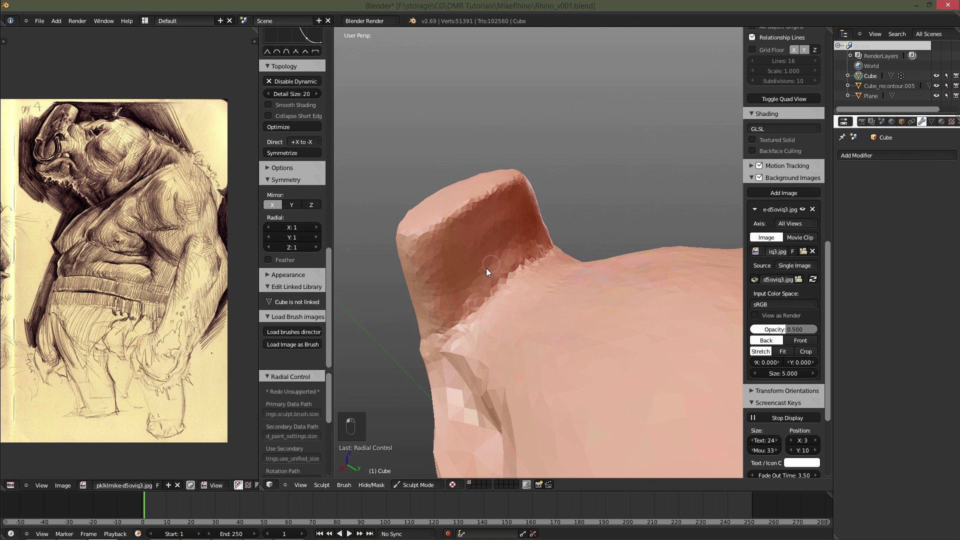
key("f")
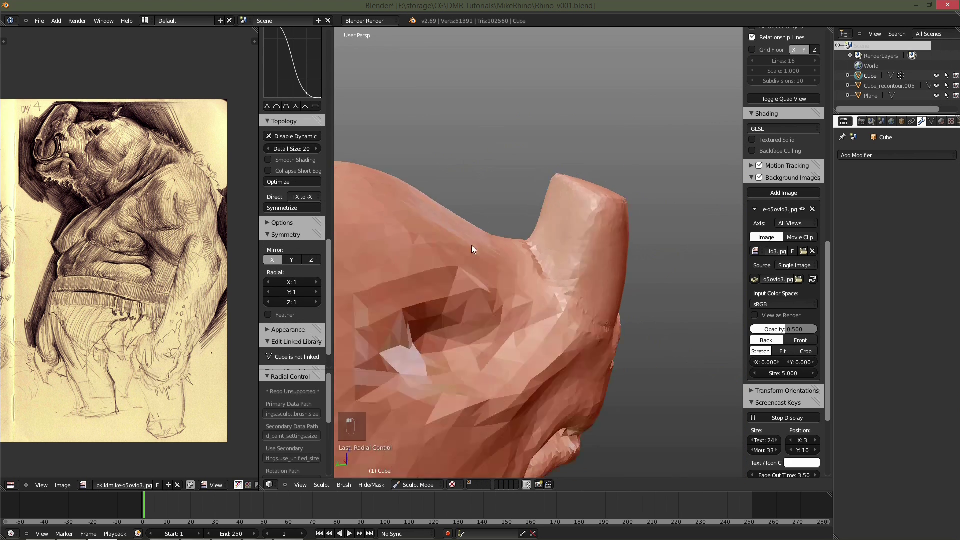
middle_click(457, 319)
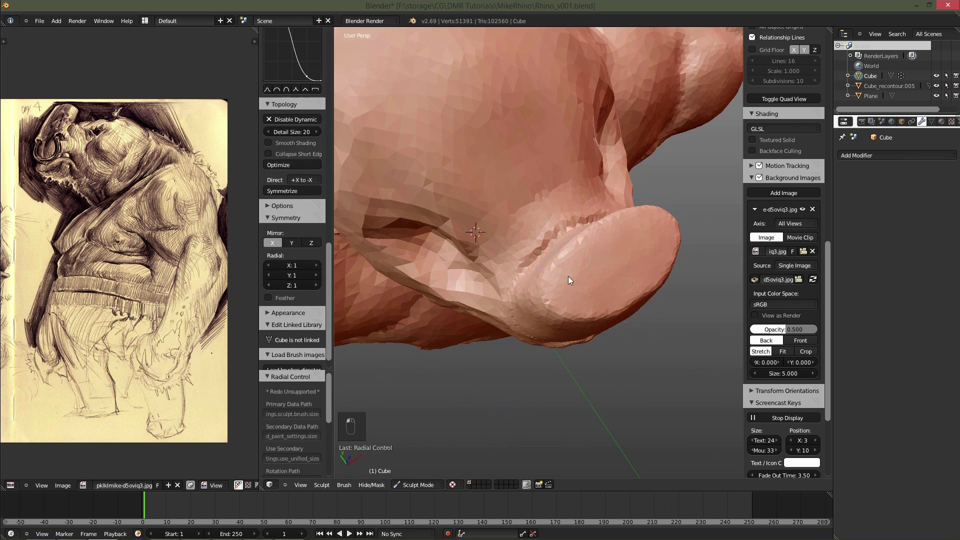
left_click_drag(587, 243, 669, 229)
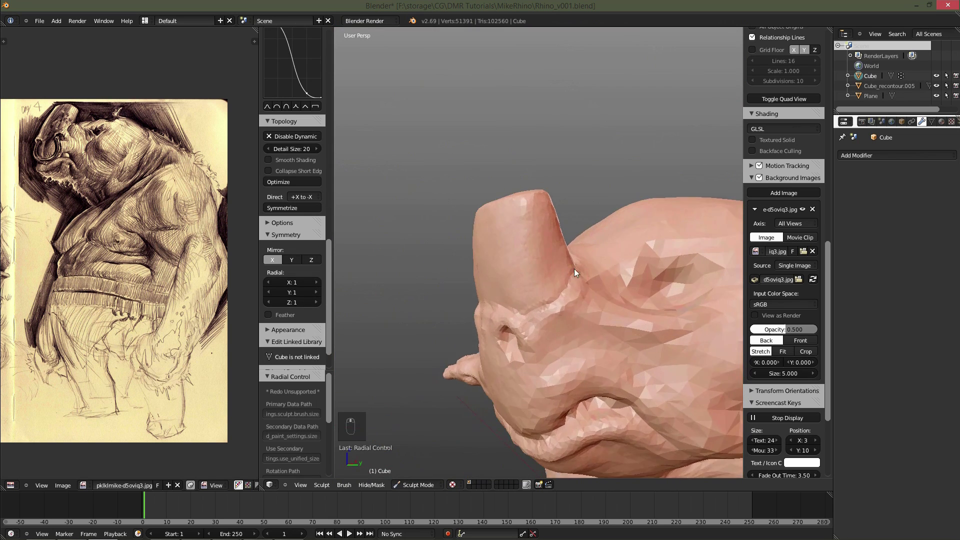
key("f")
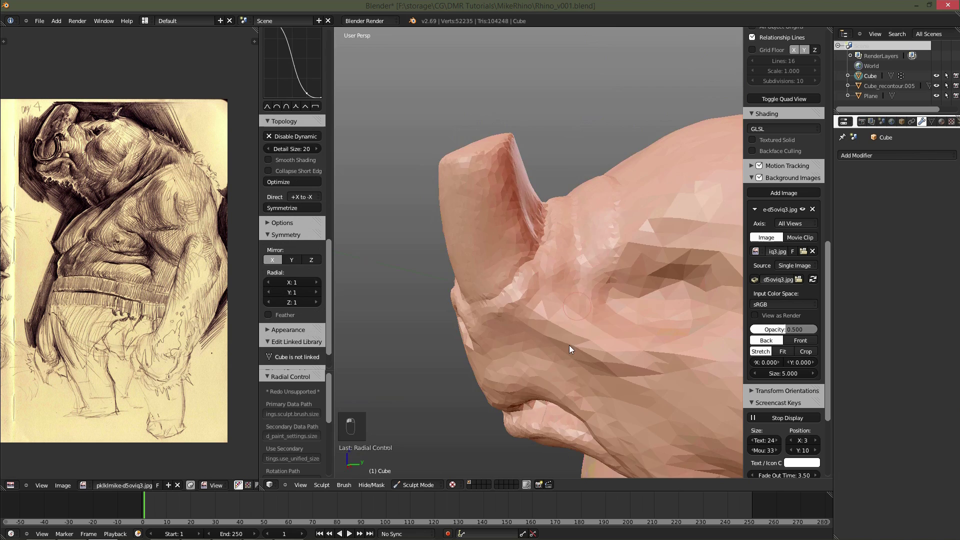
Deepen the eye socket and sculpt the surrounding cheek and brow.
left_click_drag(582, 338, 468, 222)
left_click_drag(588, 241, 475, 243)
key("f")
key("f")
key("f")
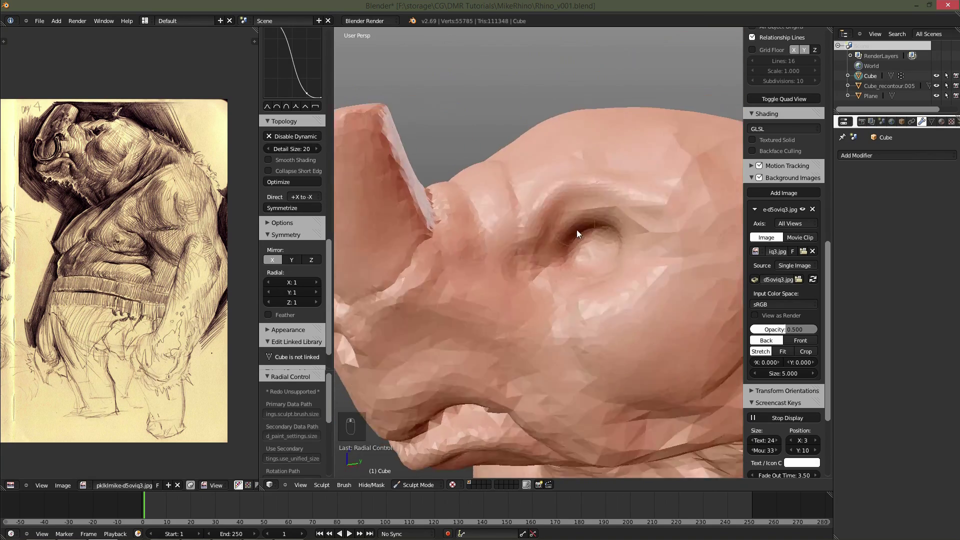
Leave sculpting and add a UV Sphere at the eye socket.
key("f")
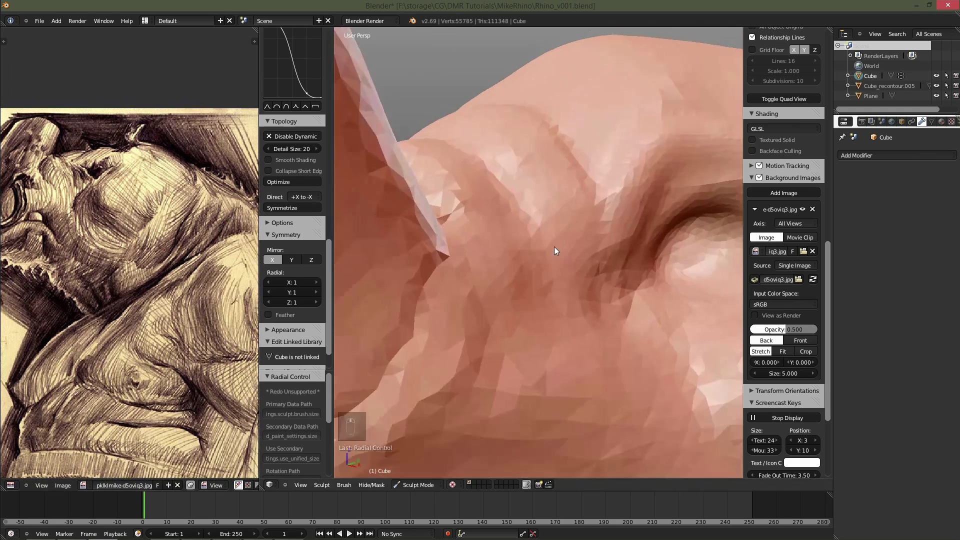
key("space")
key("Down")
key("Down")
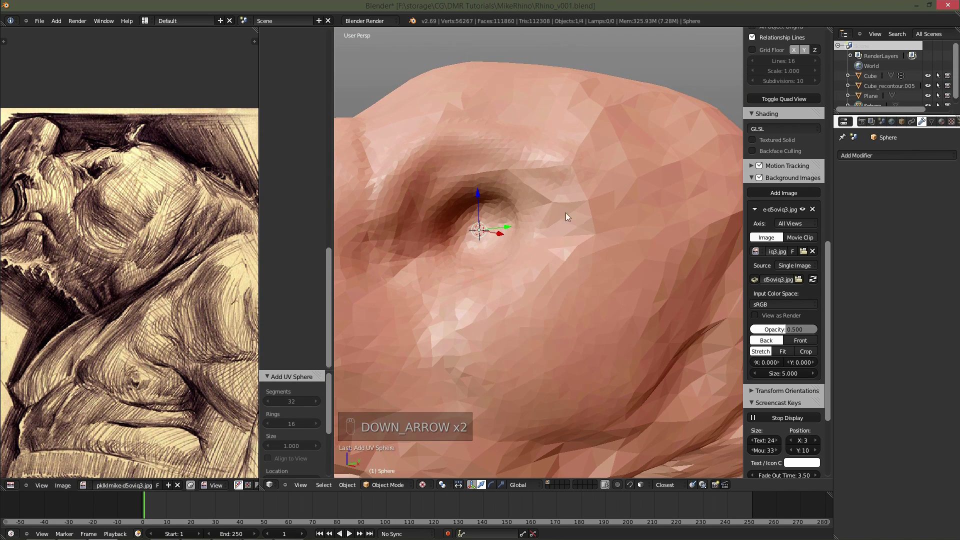
Scale the sphere down to eyeball size and move it into the socket, snapping the cursor to it.
key("Tab")
key("s")
key("Tab")
key("g")
key("g")
key("s")
key("g")
key("g")
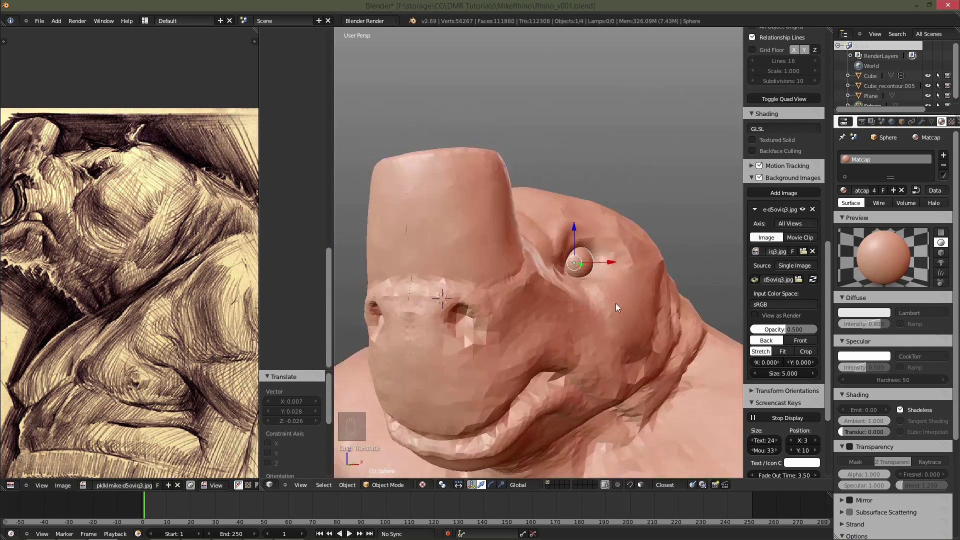
key("shift+s")
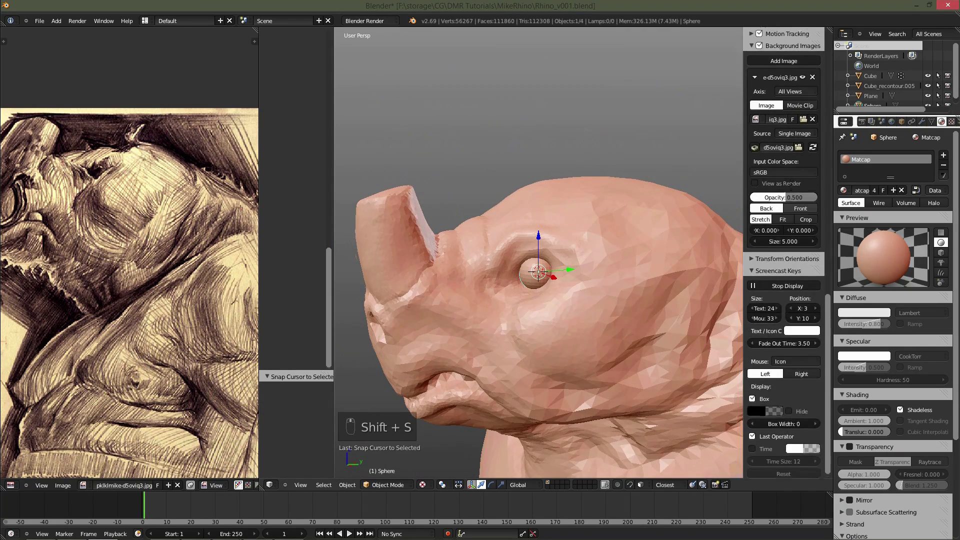
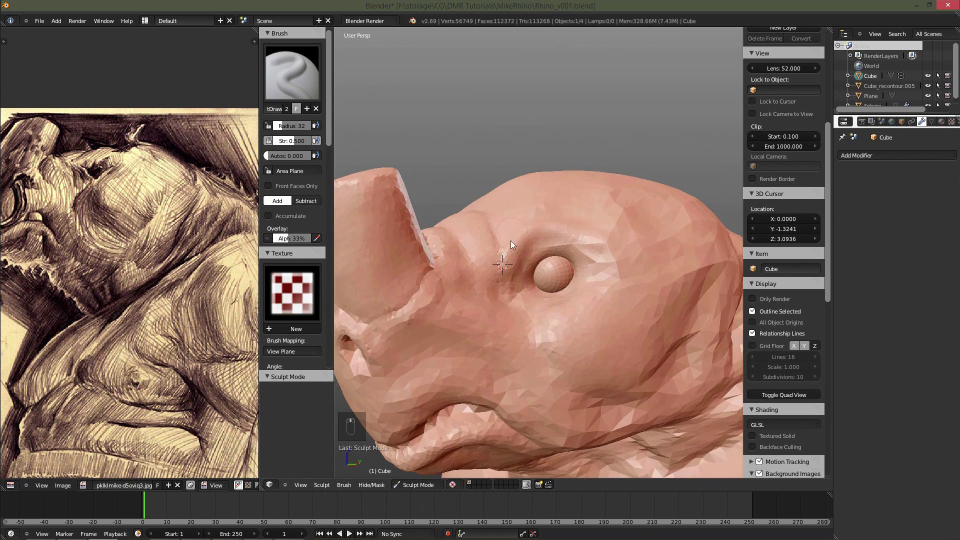
Build up an upper eyelid over the eyeball and smooth the lid and skin above the eye.
left_click_drag(515, 259, 500, 282)
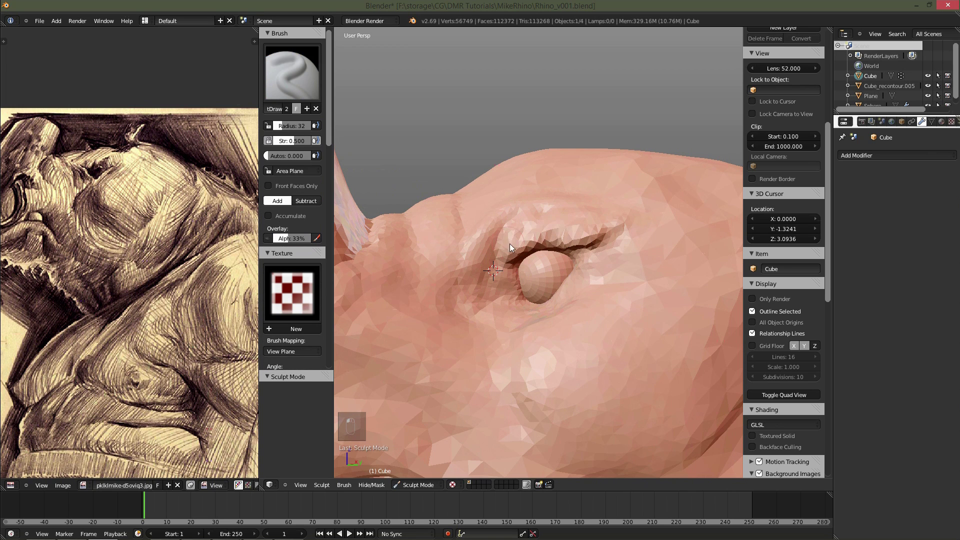
key("g")
key("f")
key("d")
left_click(559, 243)
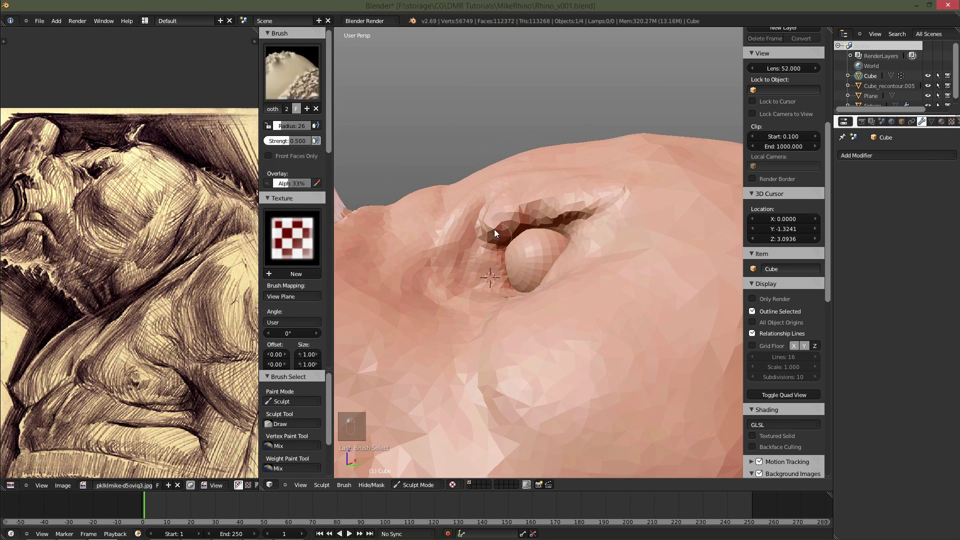
left_click_drag(534, 311, 538, 283)
middle_click(524, 253)
left_click_drag(557, 241, 522, 233)
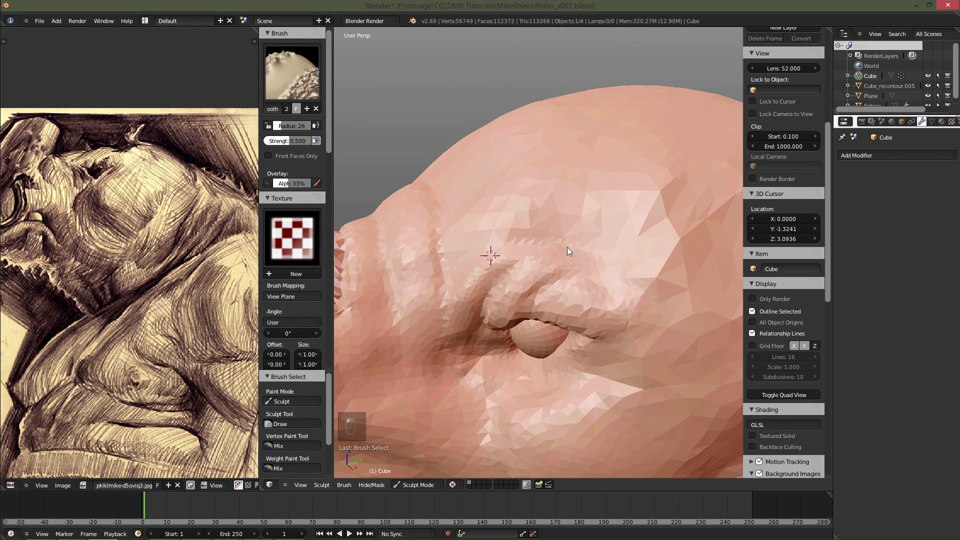
key("f")
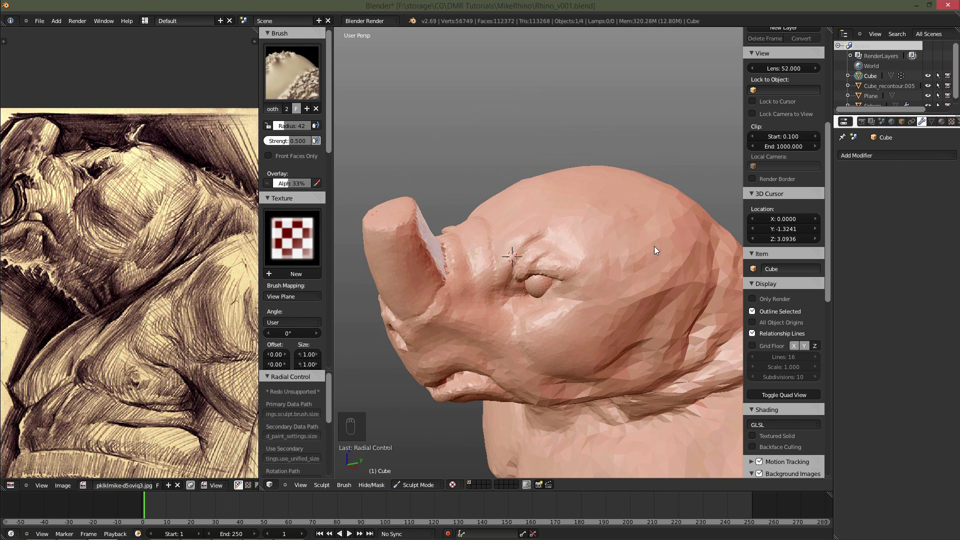
Sculpt the lower eyelid fold and add wrinkles at the corner of the eye, smoothing between passes.
key("f")
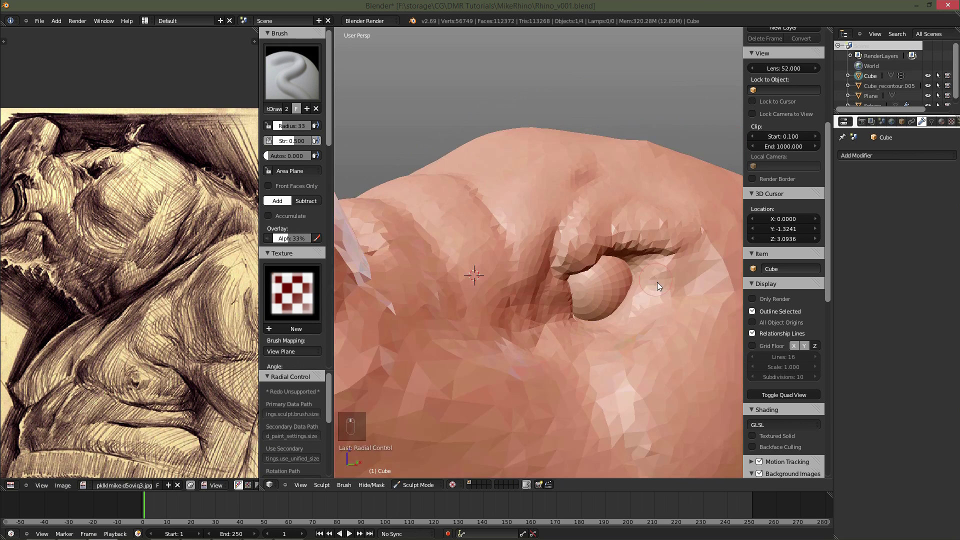
left_click(637, 303)
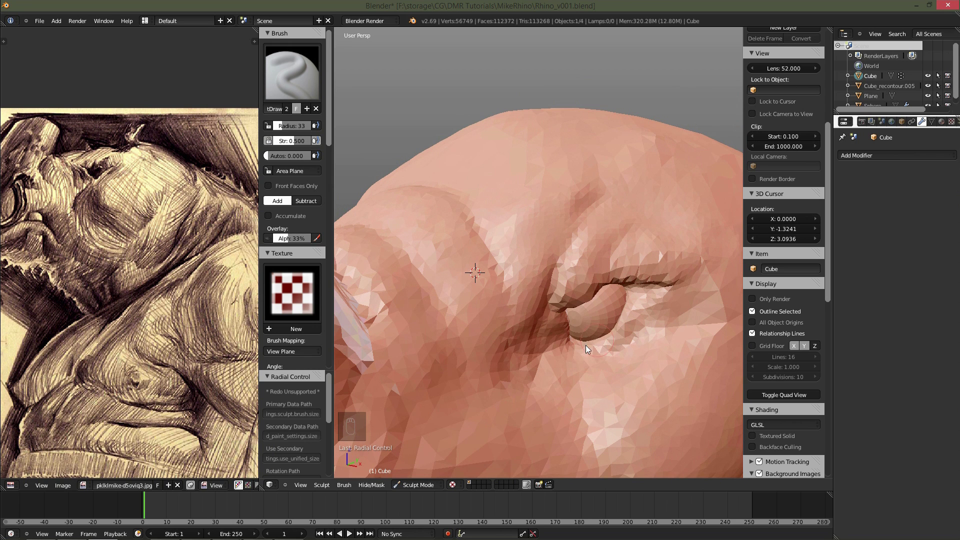
key("f")
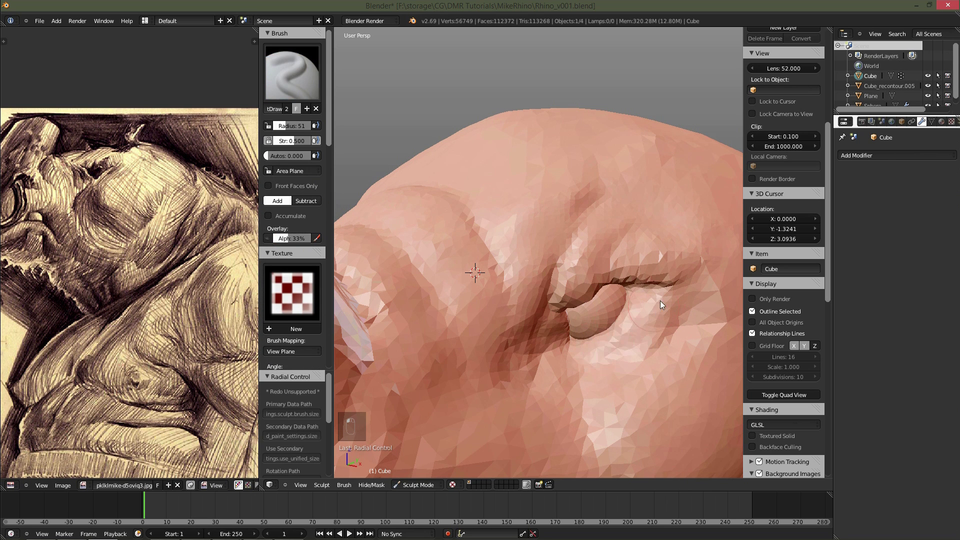
left_click_drag(543, 323, 568, 318)
key("f")
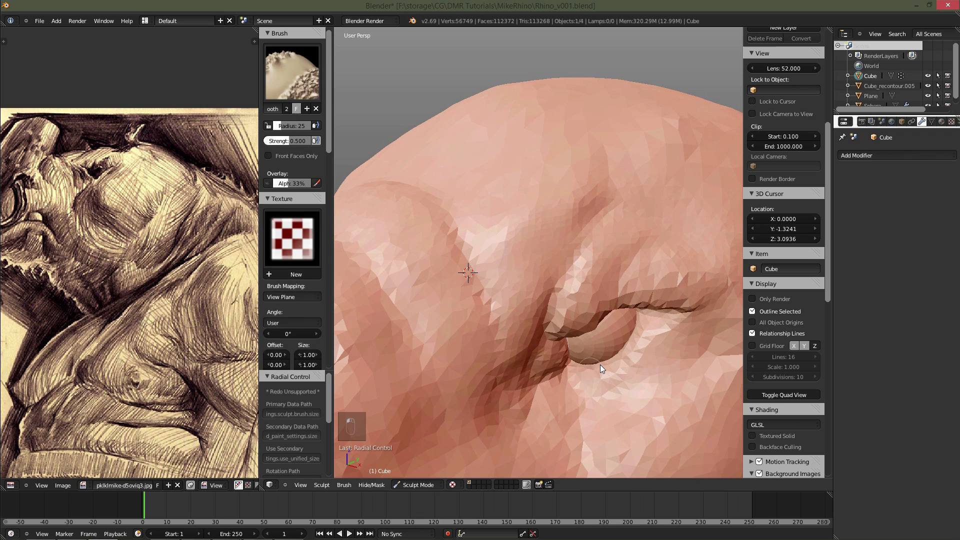
key("f")
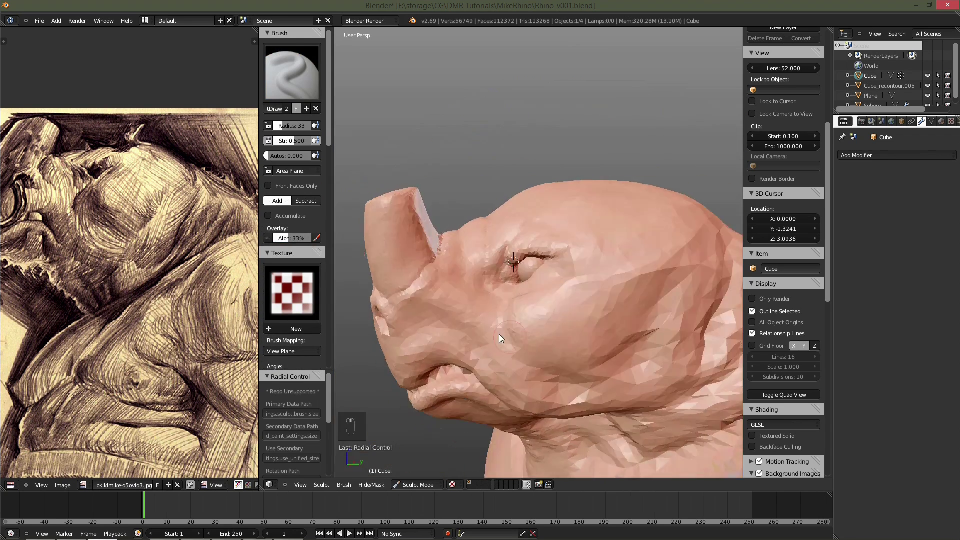
left_click_drag(684, 326, 579, 349)
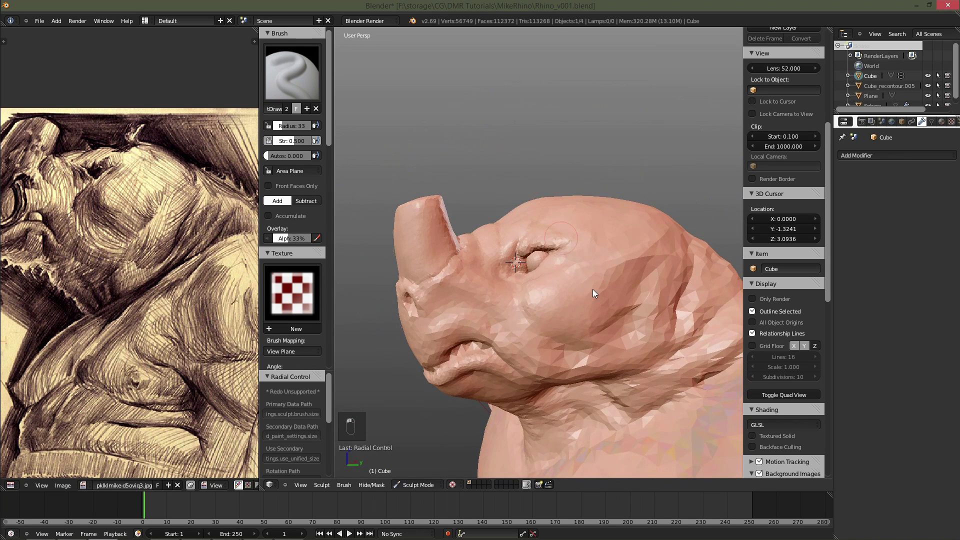
key("f")
key("f")
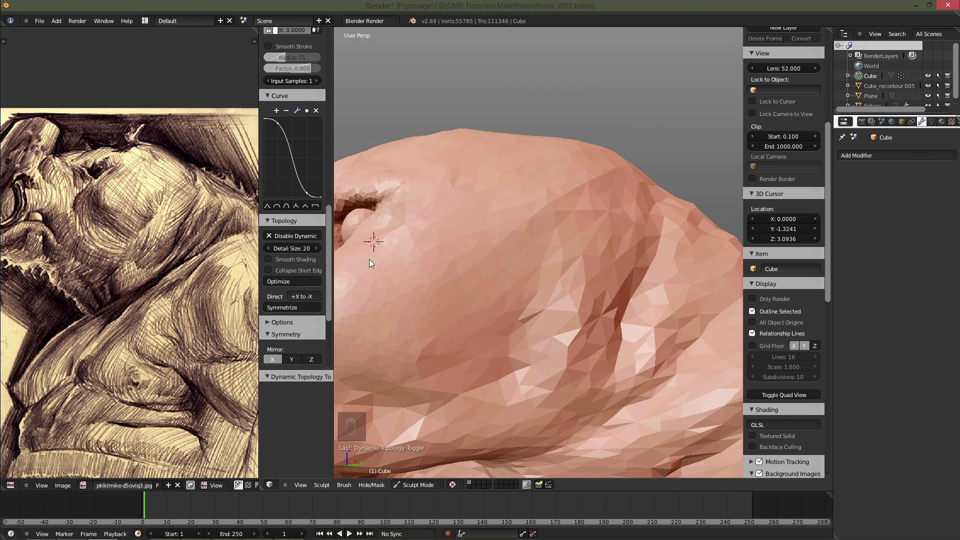
Thicken the upper eyelid into a heavy fold hanging over the eyeball.
key("f")
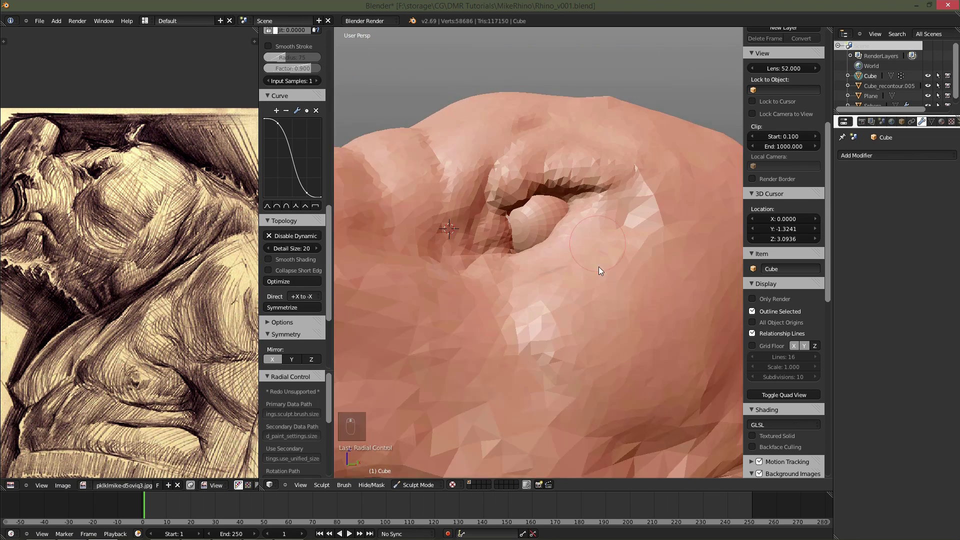
key("f")
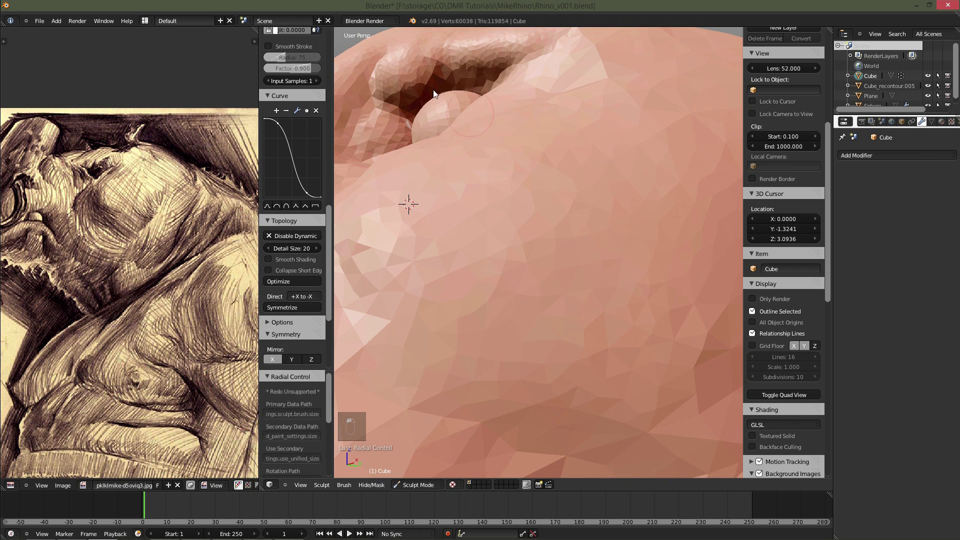
left_click_drag(516, 87, 555, 171)
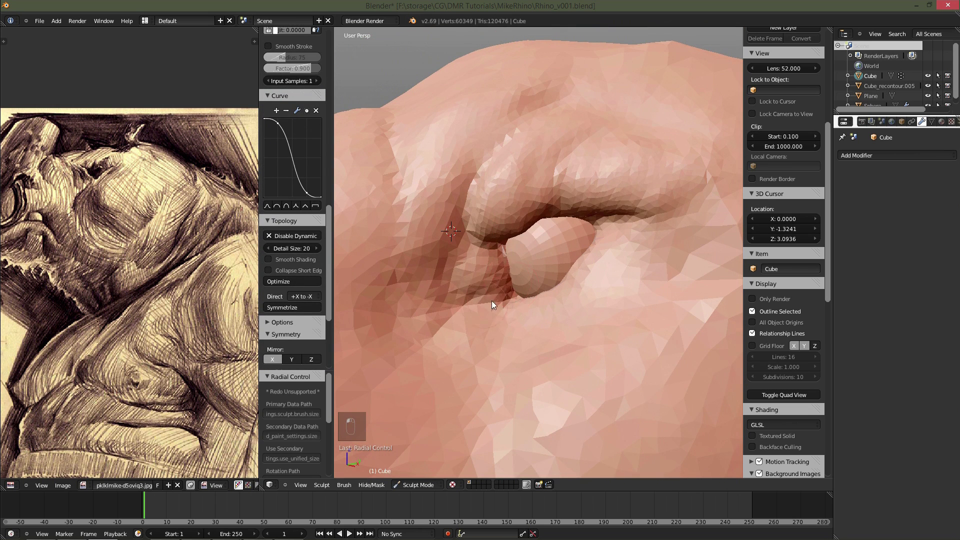
key("f")
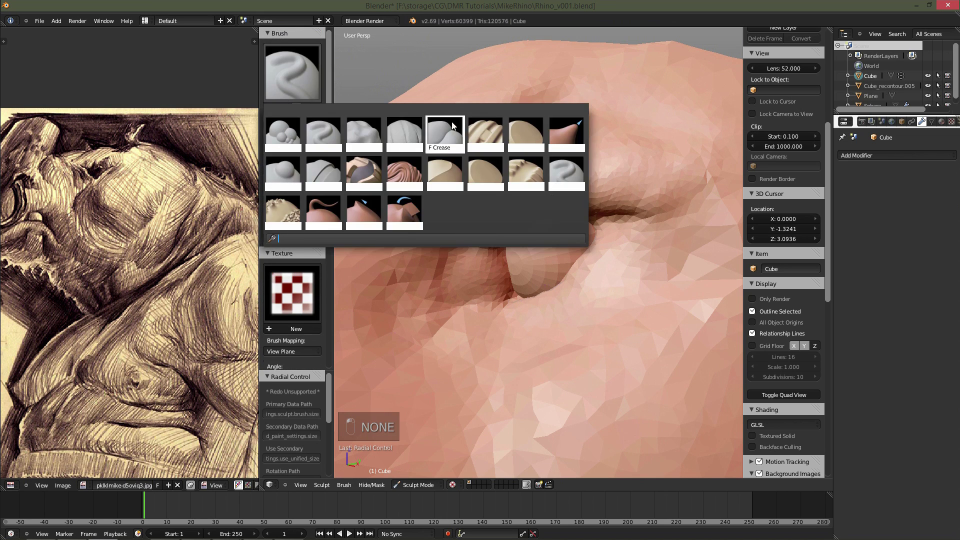
Crease sharp edges along the upper and lower eyelids, then smooth them.
key("f")
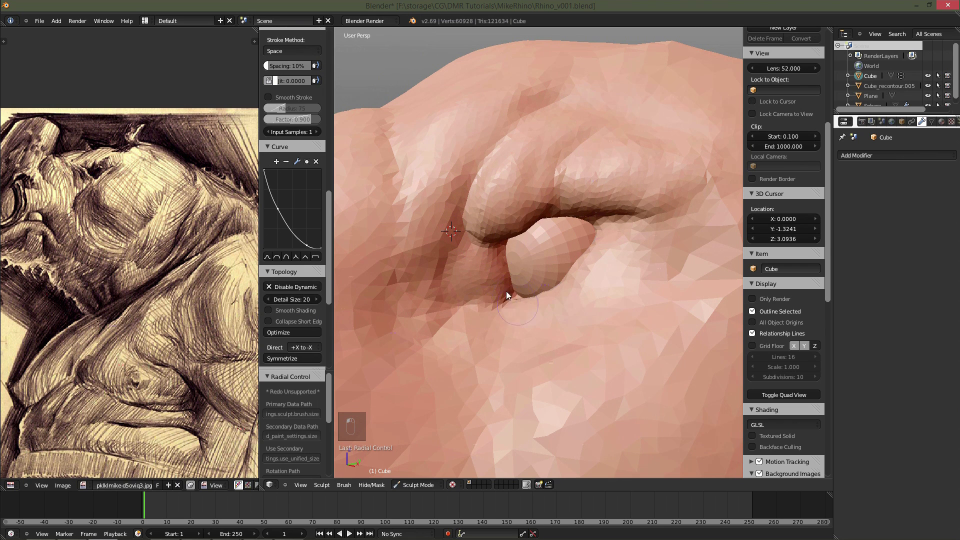
left_click_drag(447, 157, 516, 204)
key("f")
left_click_drag(646, 329, 632, 306)
left_click_drag(650, 291, 626, 297)
key("f")
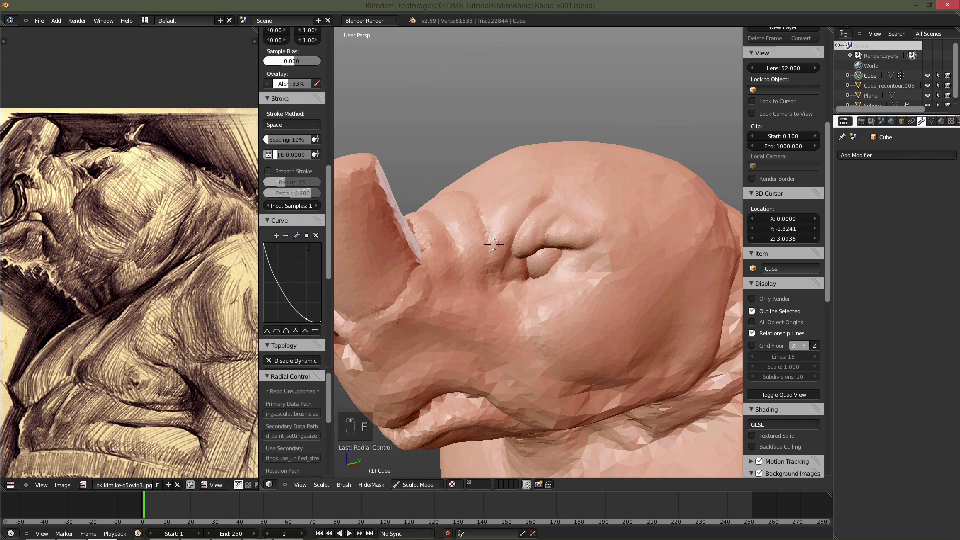
key("s")
key("s")
key("f")
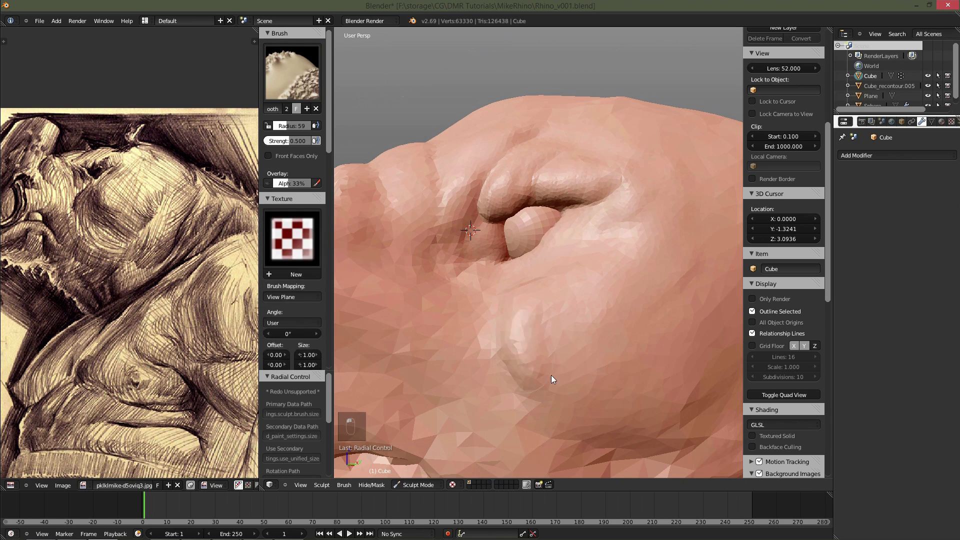
Sculpt the mouth line and thick lip folds below the horn with the Draw brush.
middle_click(649, 439)
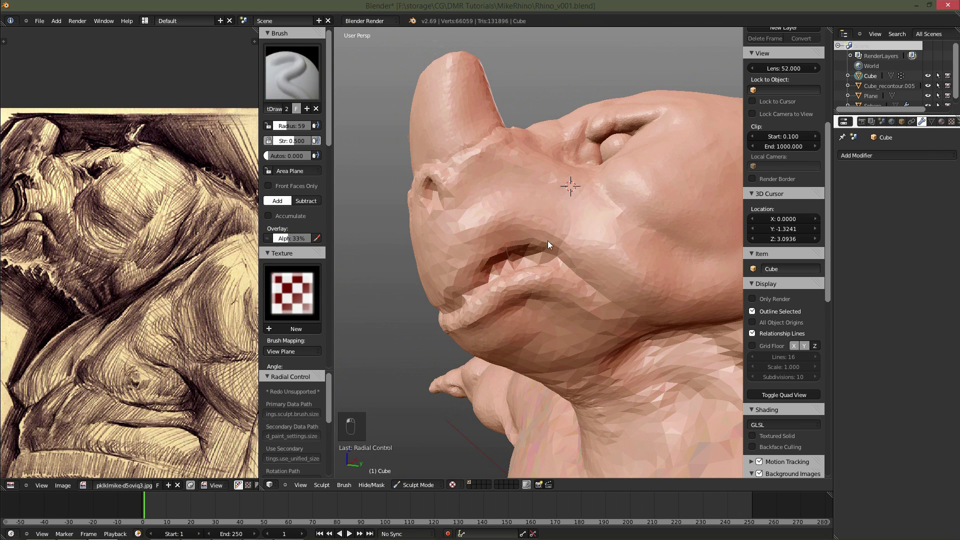
middle_click(596, 213)
key("f")
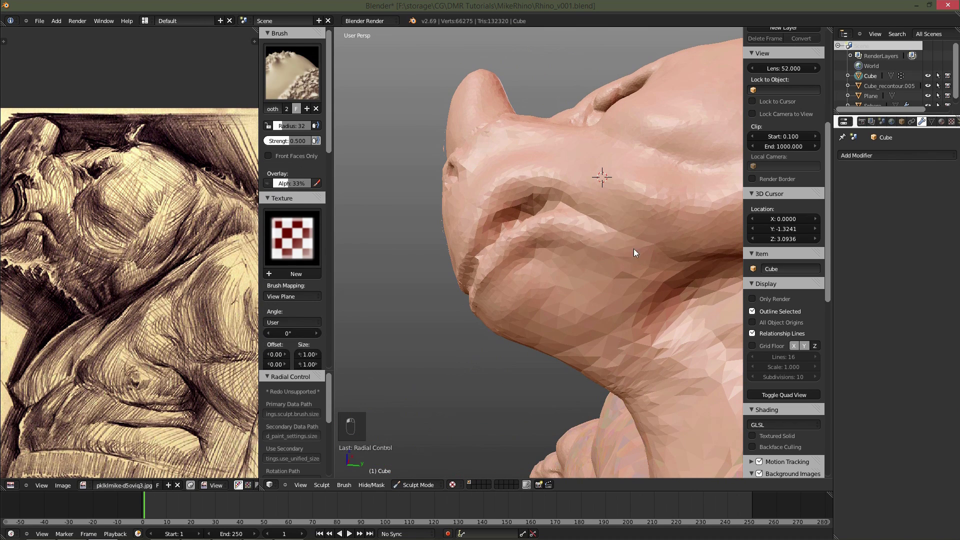
key("f")
key("f")
key("f")
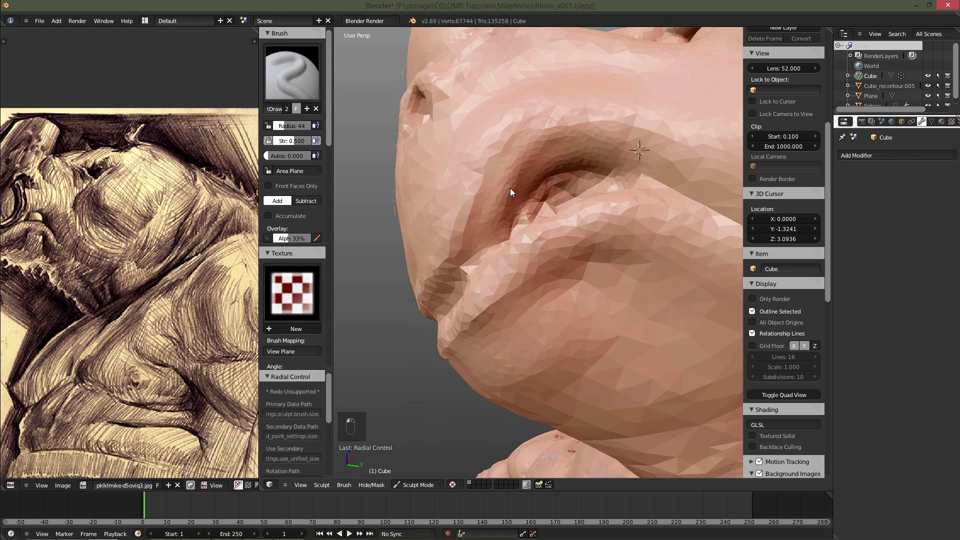
Carve the nostril opening deeper into the snout and refine its rim with Draw and Smooth.
key("f")
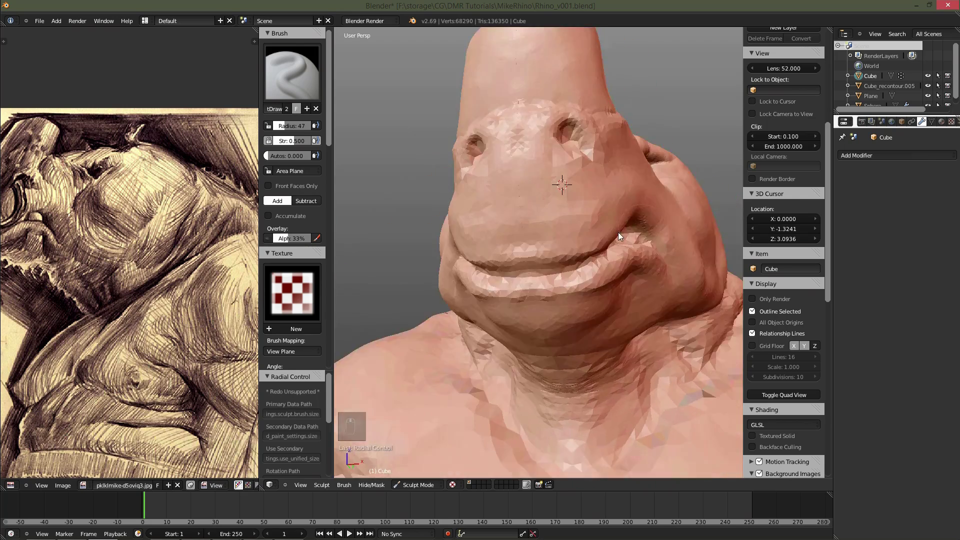
left_click_drag(560, 247, 496, 263)
left_click(595, 239)
left_click_drag(497, 258, 565, 190)
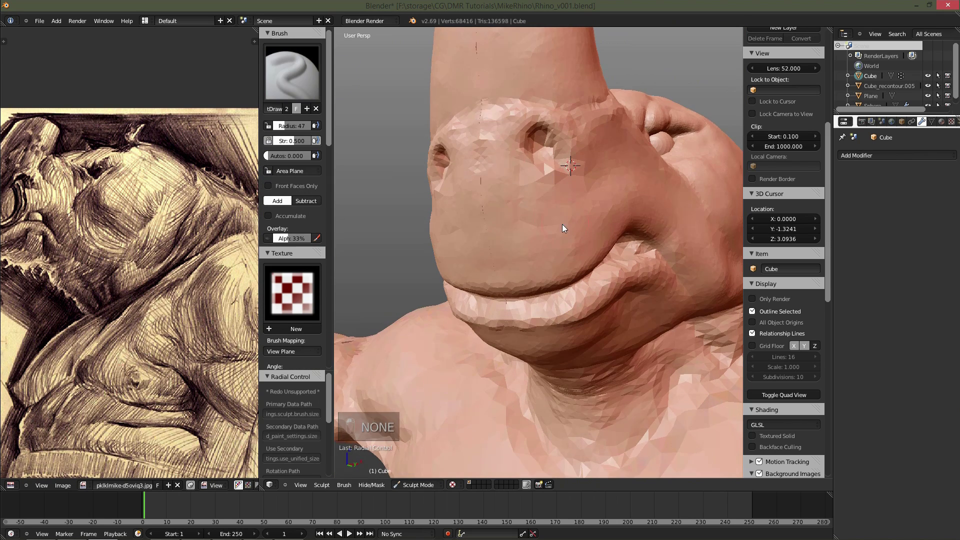
key("f")
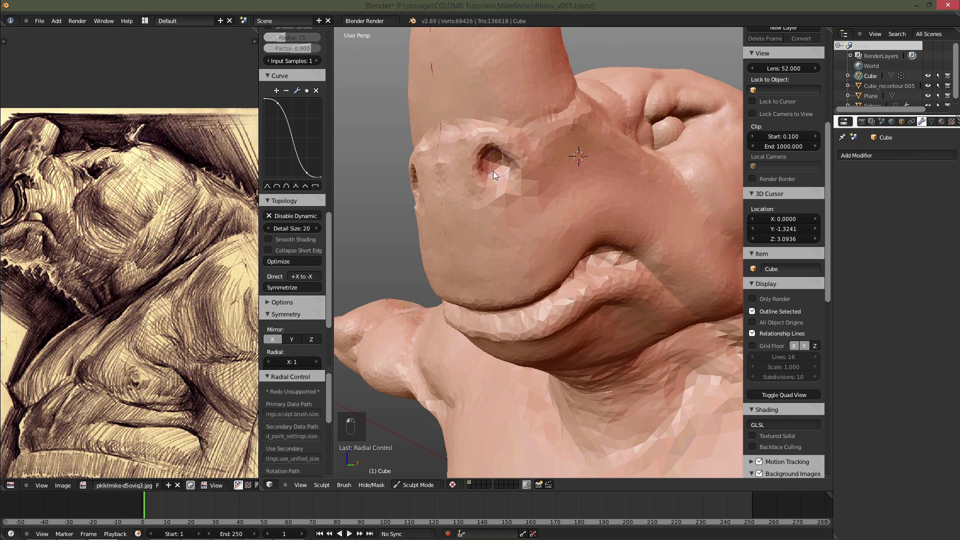
key("f")
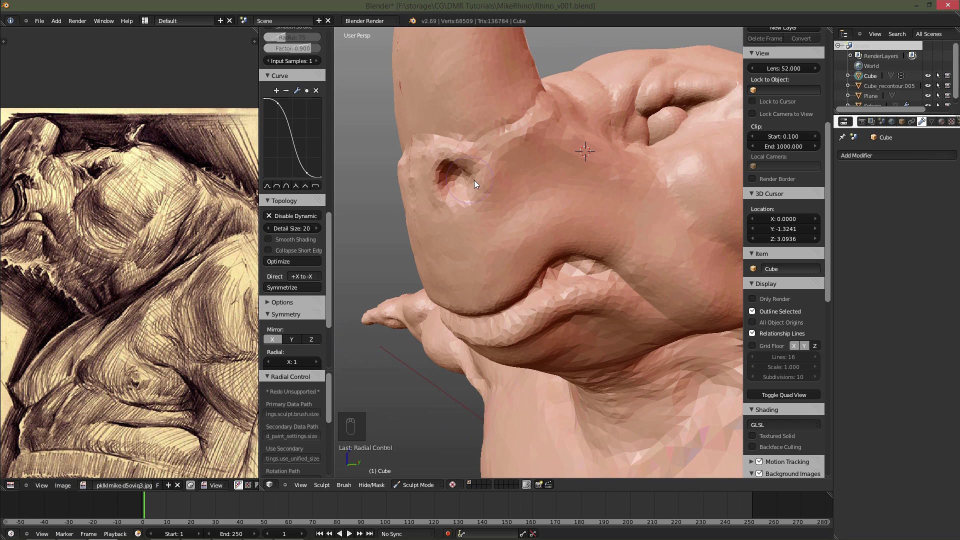
key("f")
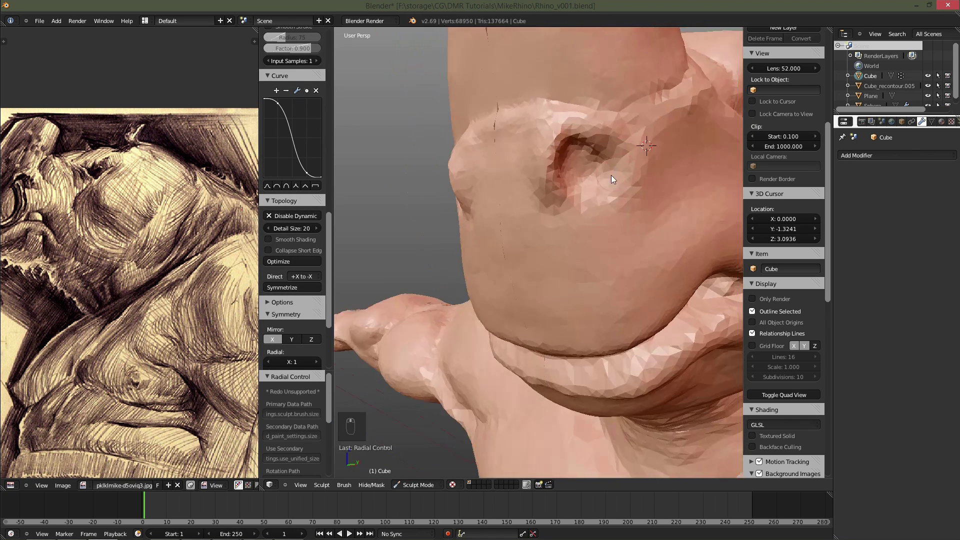
key("f")
key("f")
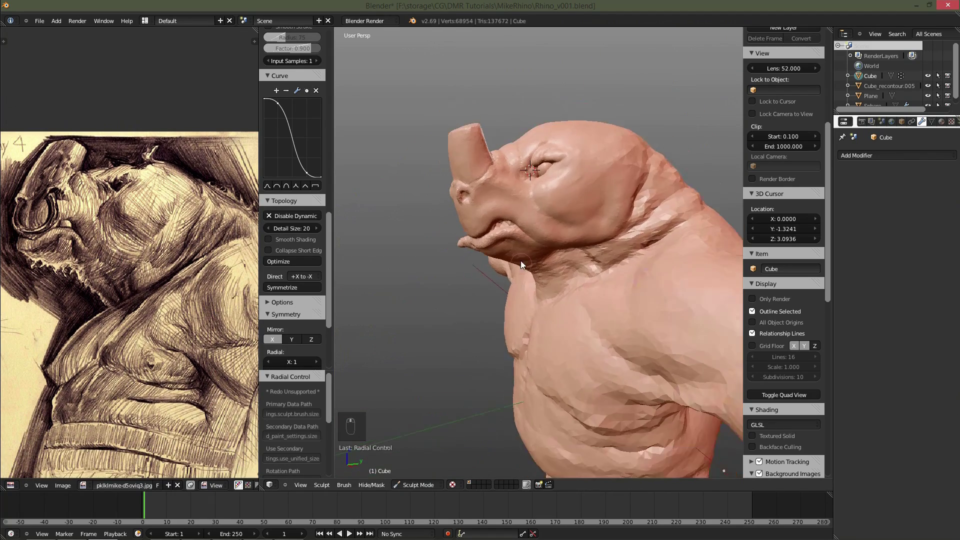
Build up the brow ridge and eye folds, adding mass to the crown behind the horn and the neck.
key("f")
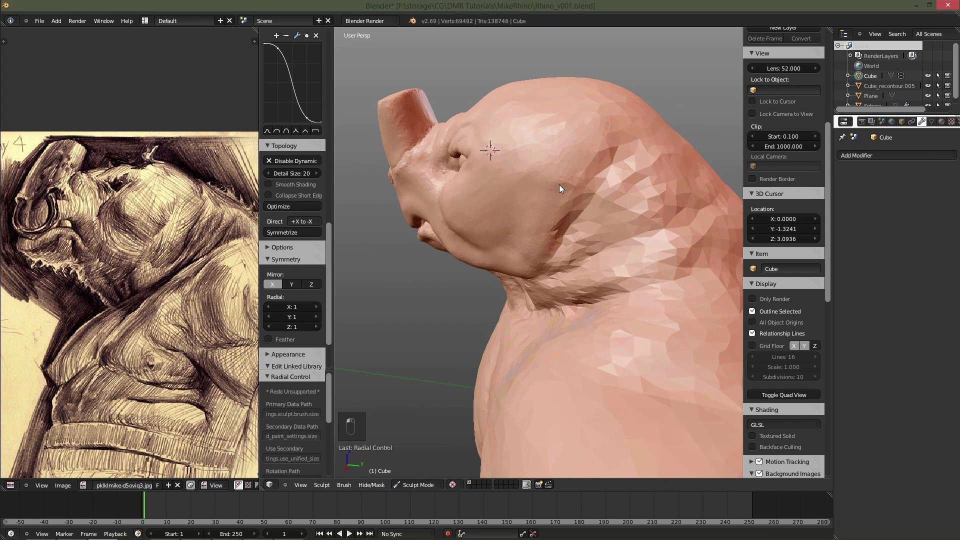
key("f")
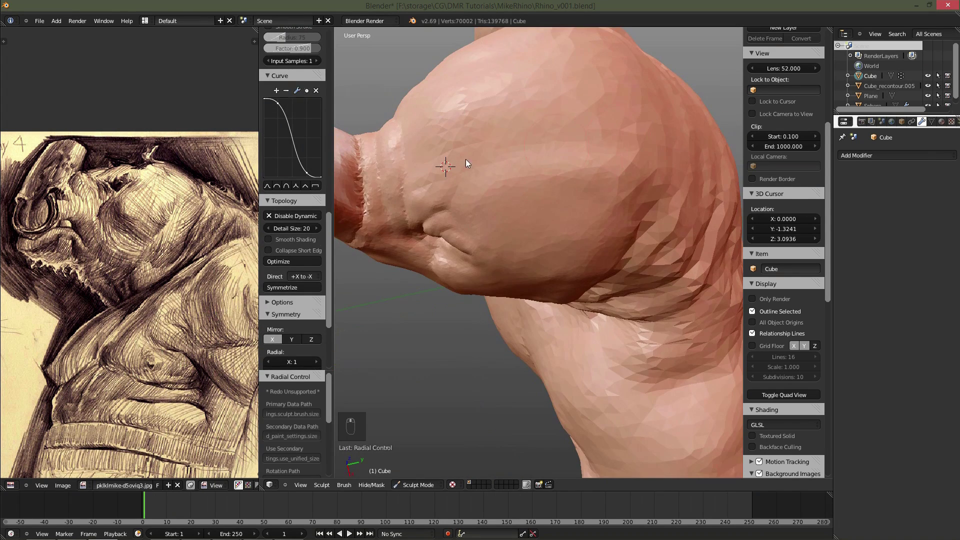
key("f")
key("f")
key("f")
key("f")
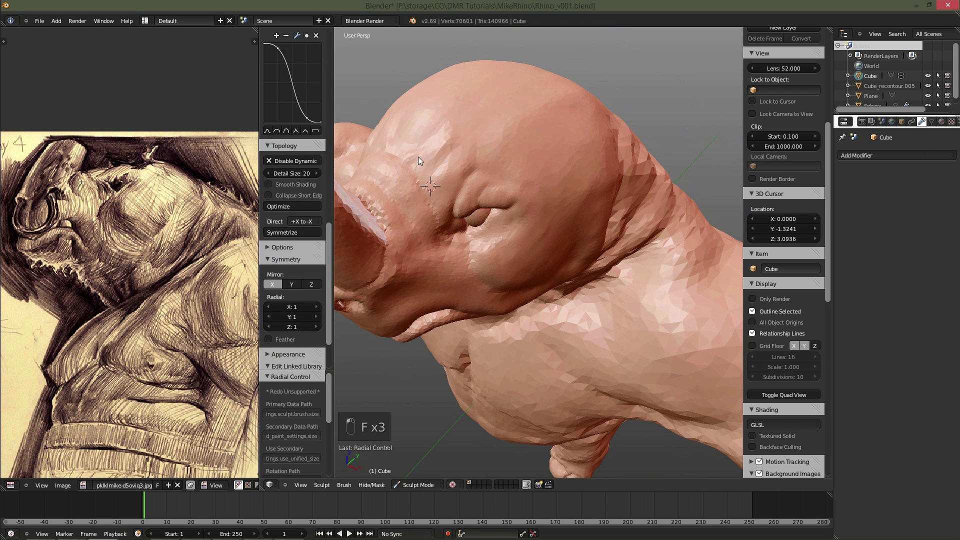
key("f")
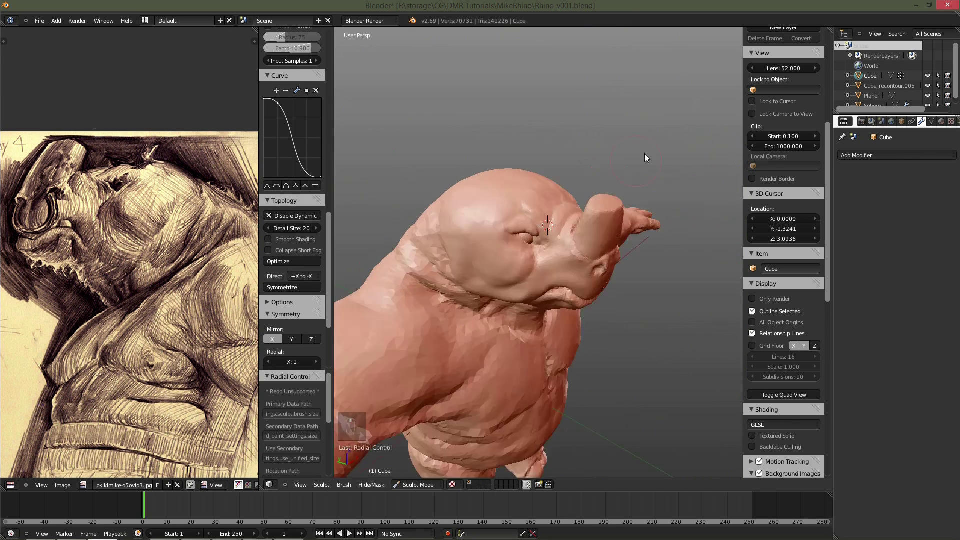
left_click(627, 178)
key("f")
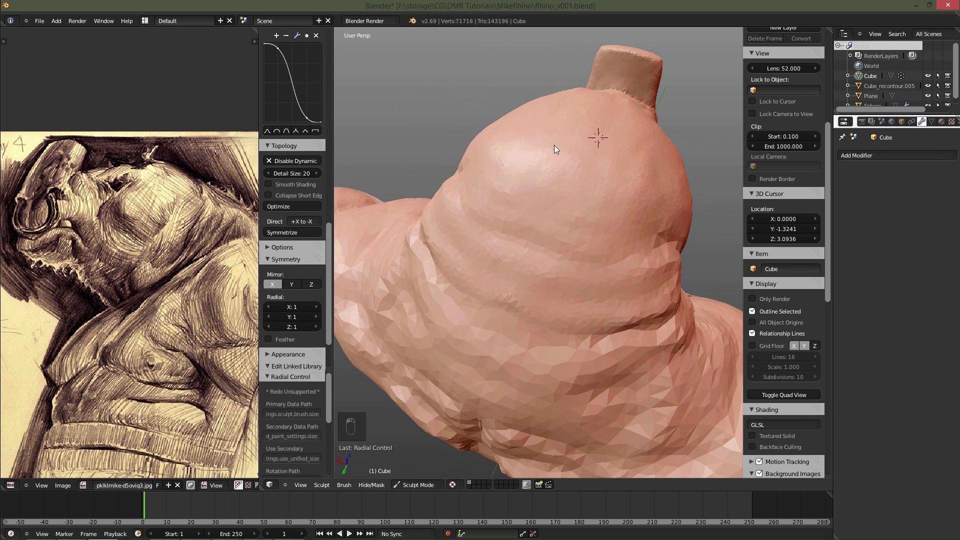
key("f")
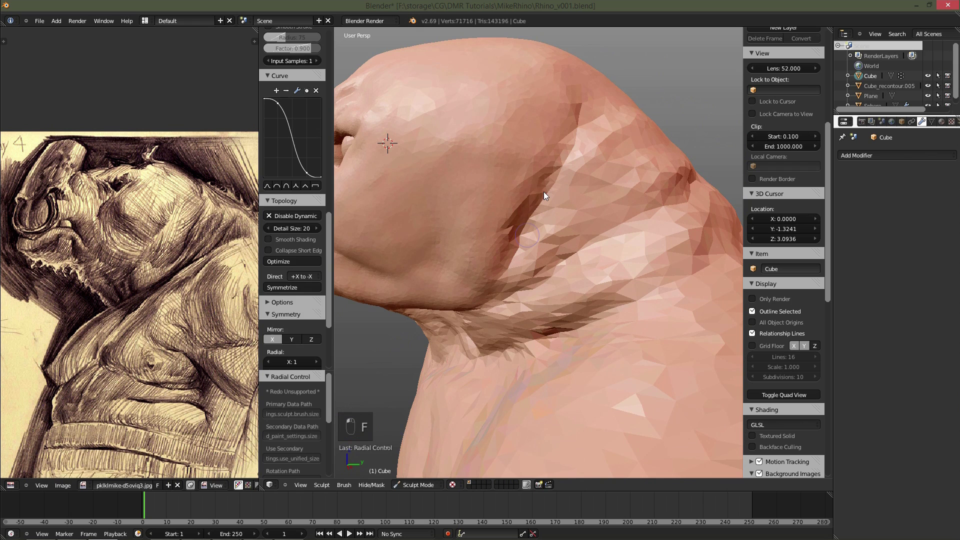
Carve sharp skin creases along the back of the neck and smooth them into folds.
key("f")
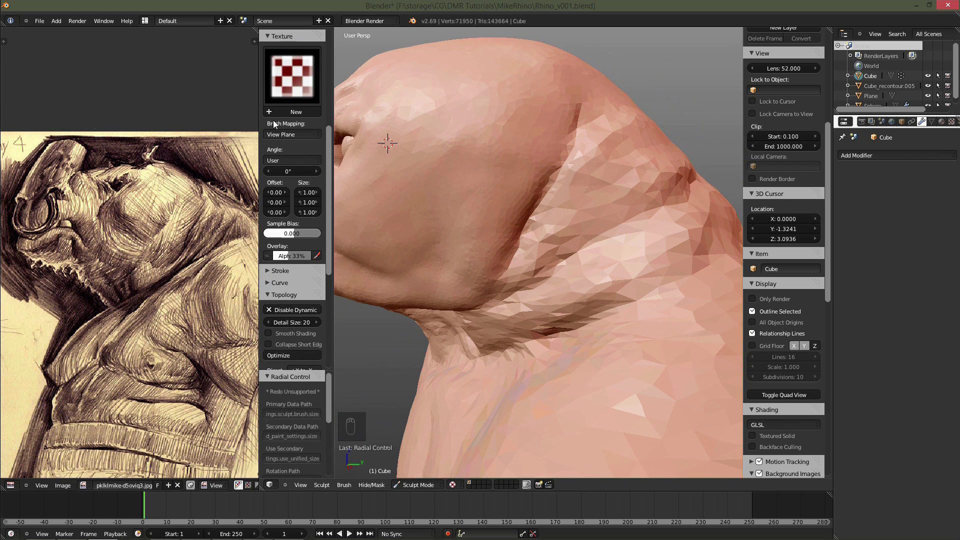
key("f")
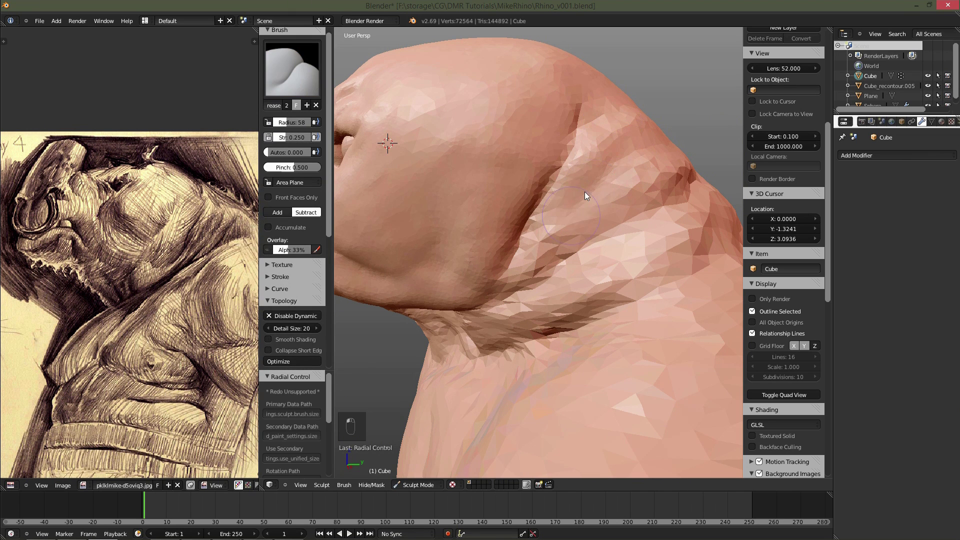
key("f")
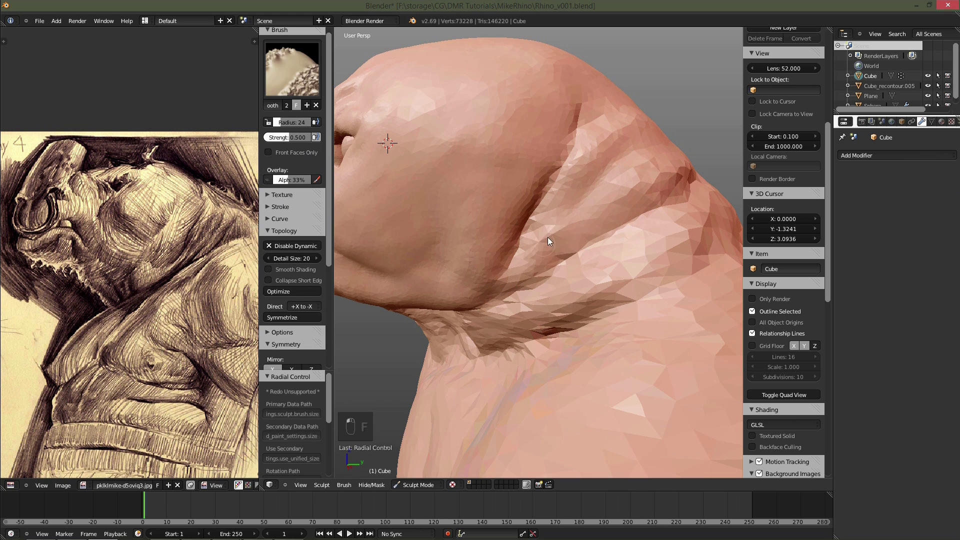
key("f")
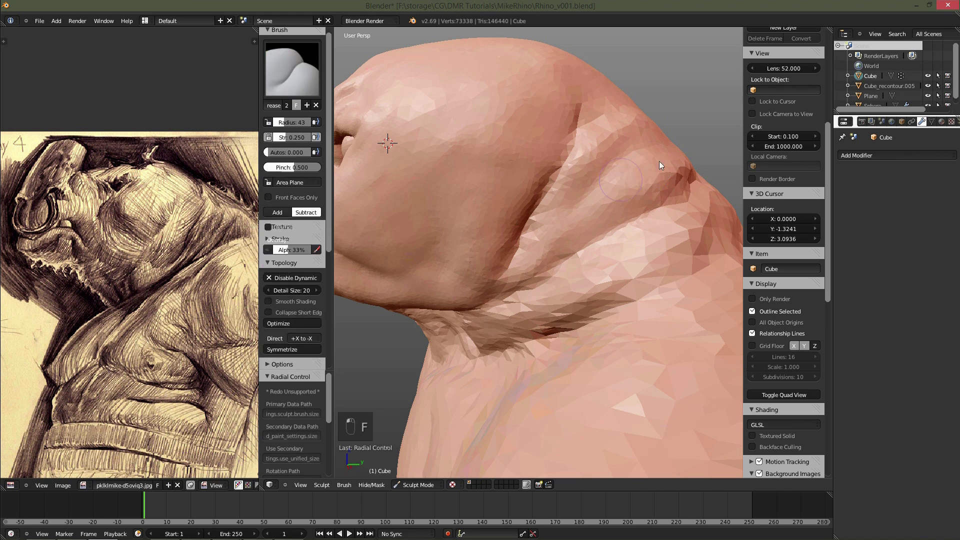
key("f")
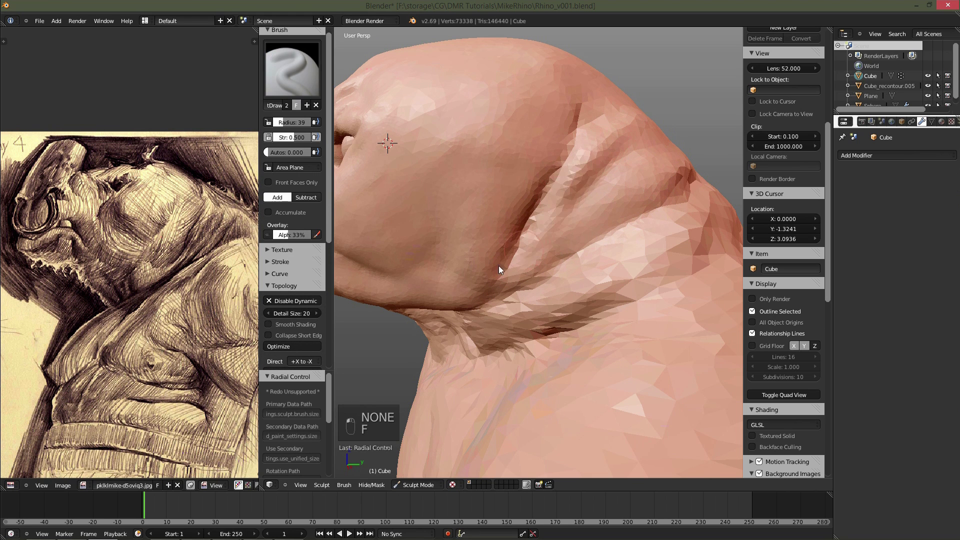
key("f")
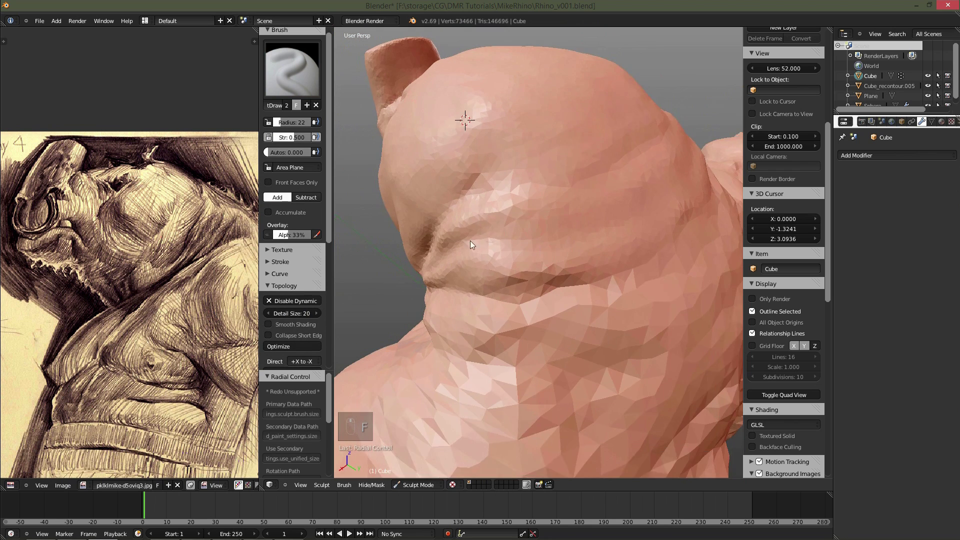
key("f")
key("f")
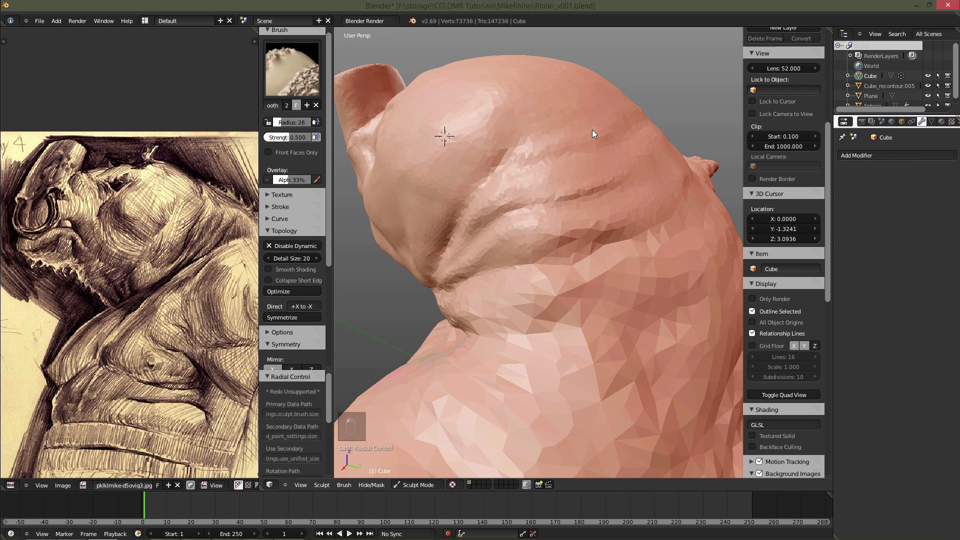
Refine the nape folds with finer strokes and start shaping the underside of the jaw.
left_click_drag(565, 214, 517, 175)
key("f")
left_click_drag(609, 223, 602, 269)
key("f")
left_click(510, 235)
key("f")
key("f")
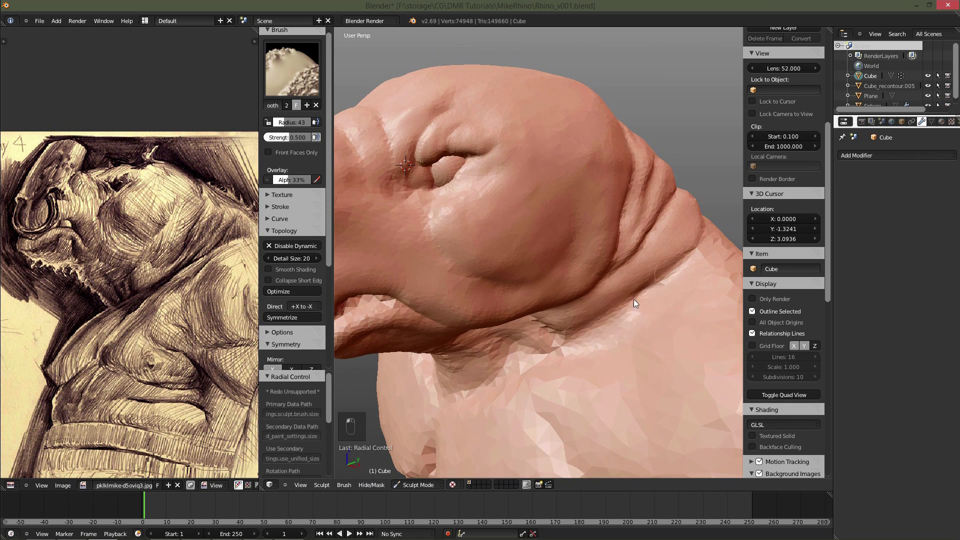
key("f")
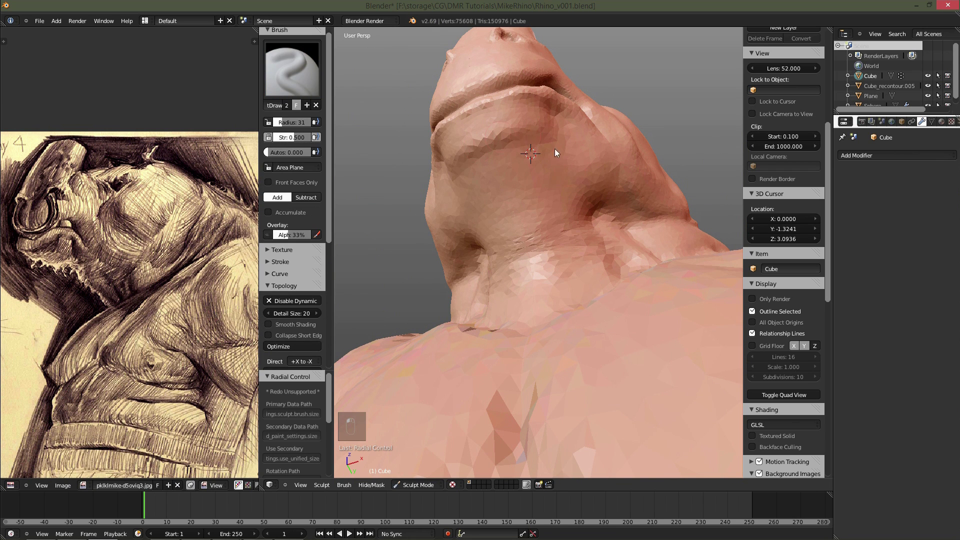
Sculpt the neck cords and throat folds under the chin with a small brush, then smooth them.
left_click_drag(523, 222, 522, 243)
middle_click(573, 200)
middle_click(689, 233)
key("f")
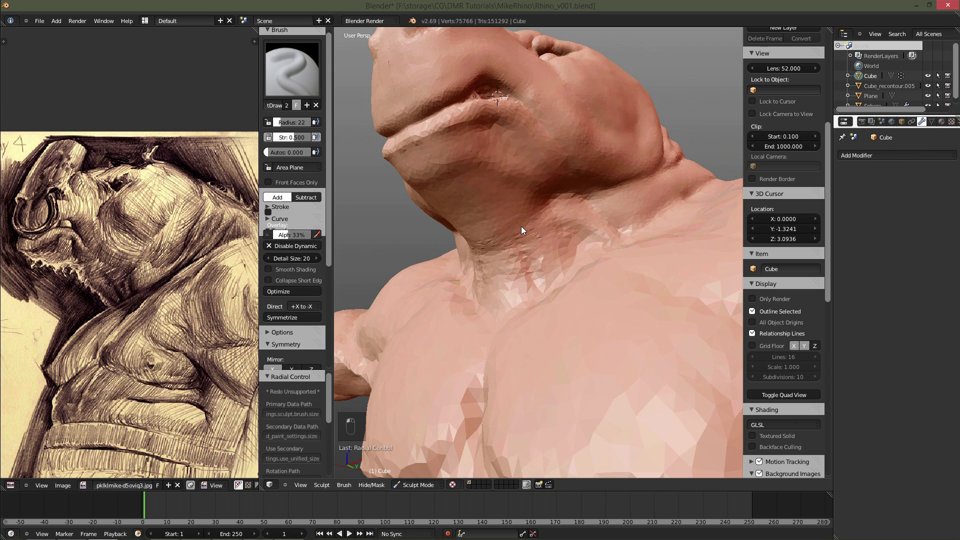
key("f")
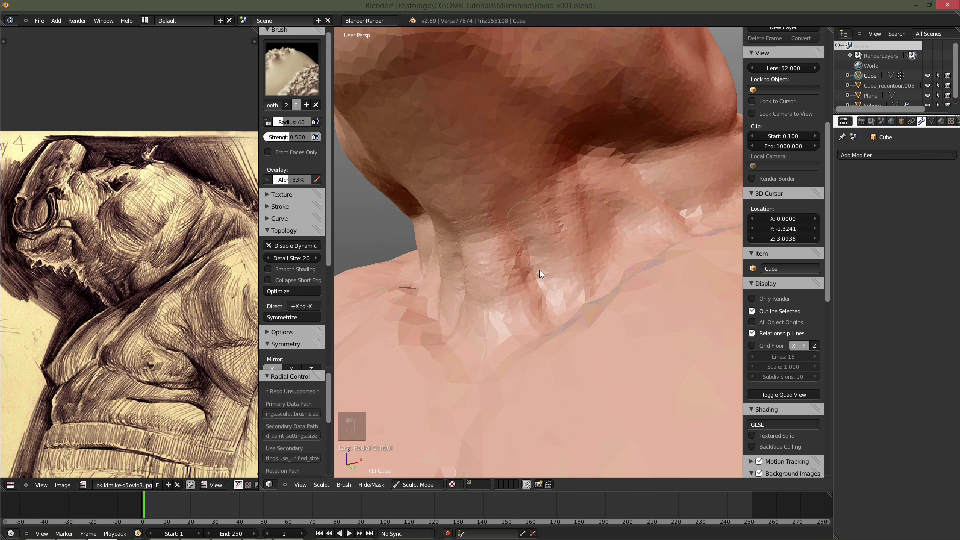
key("f")
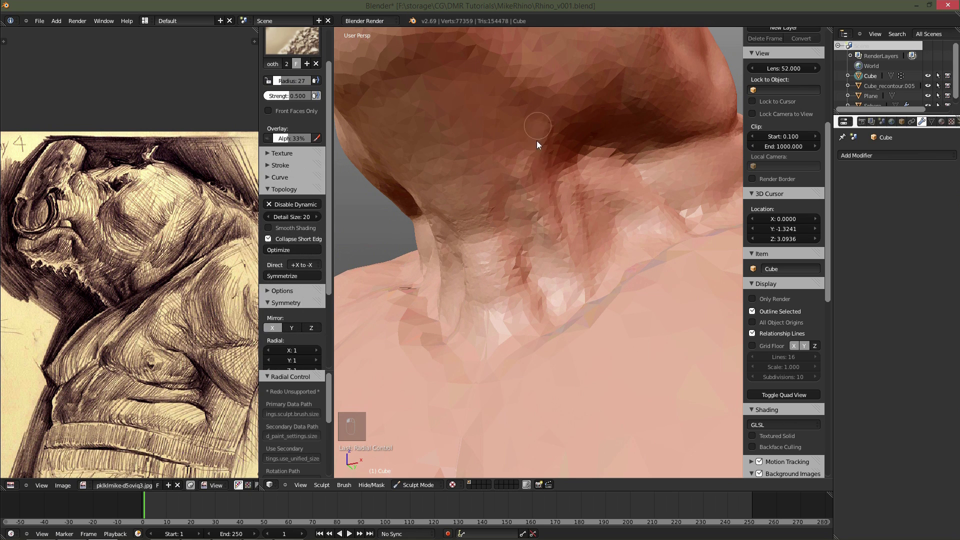
key("f")
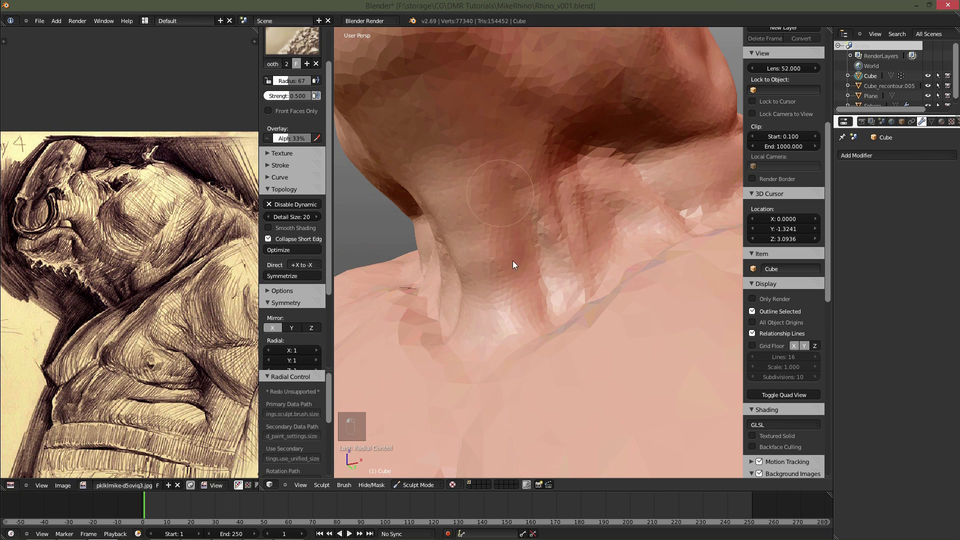
key("f")
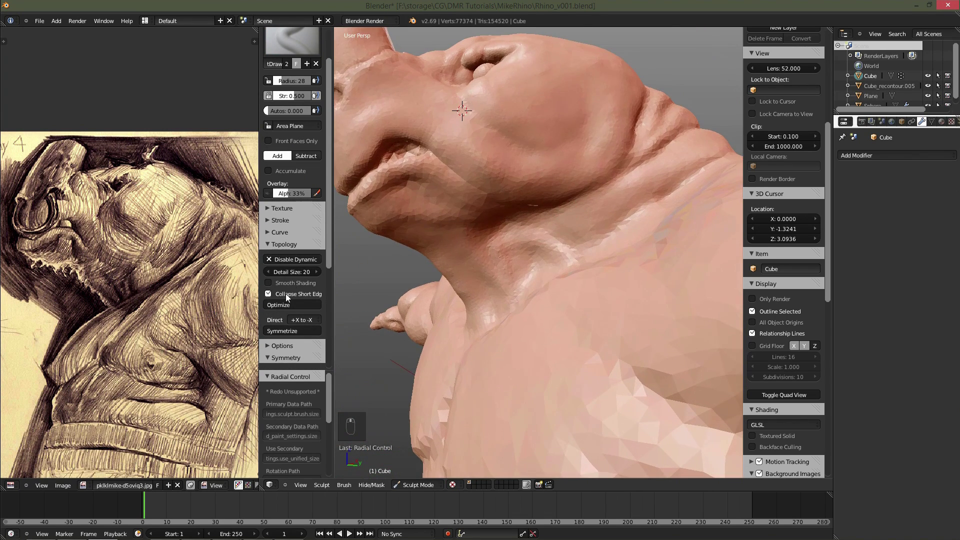
Smooth the neck folds and draw a central spine groove down the upper back.
key("f")
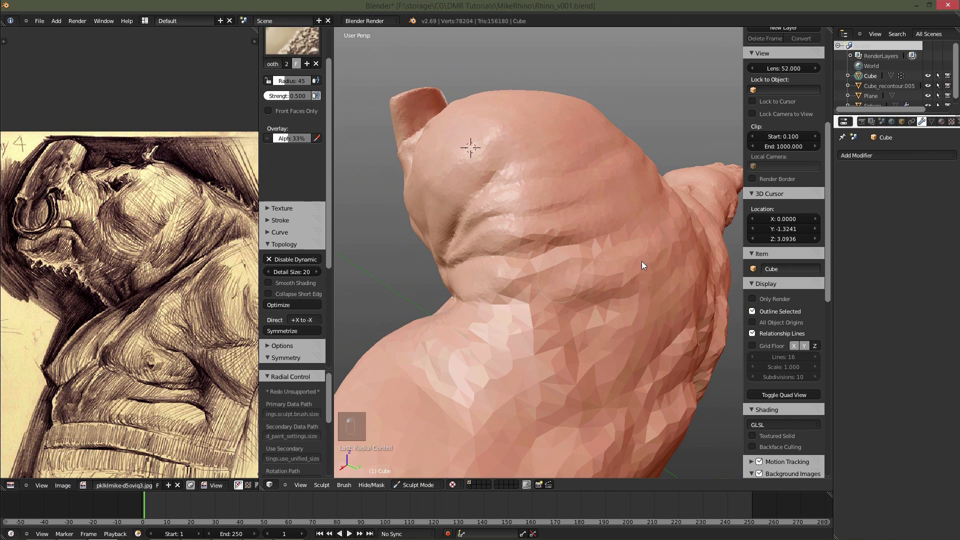
key("f")
key("f")
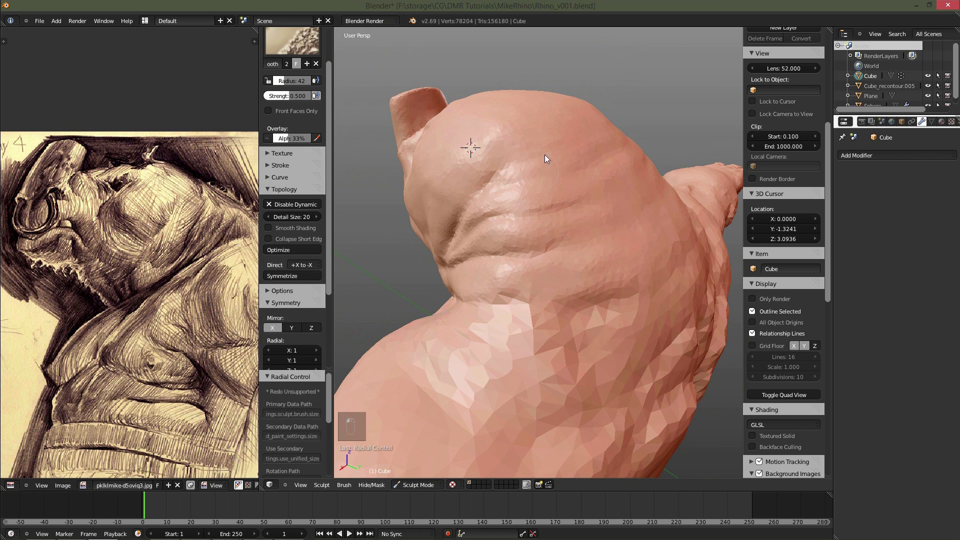
key("f")
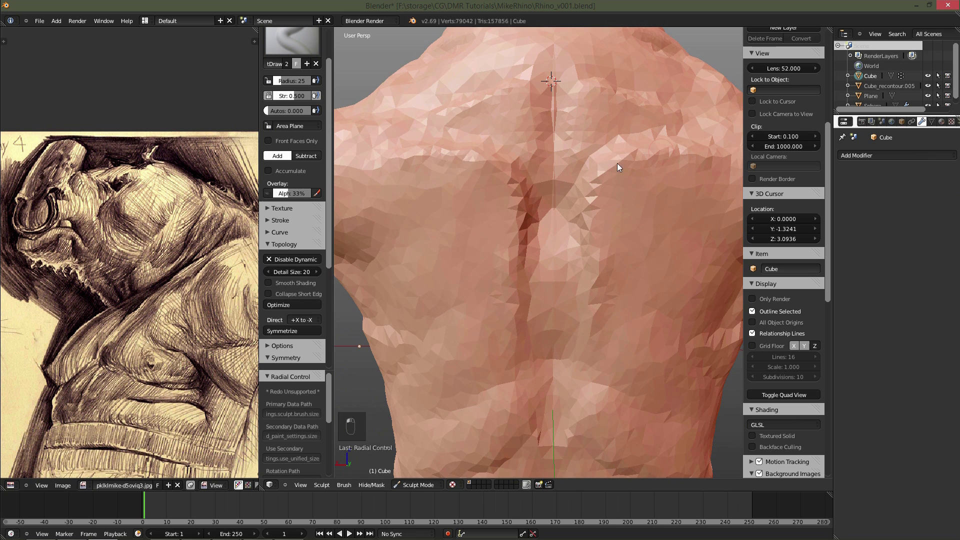
Deepen the spine groove and smooth the back-of-neck folds with a larger Smooth brush.
key("f")
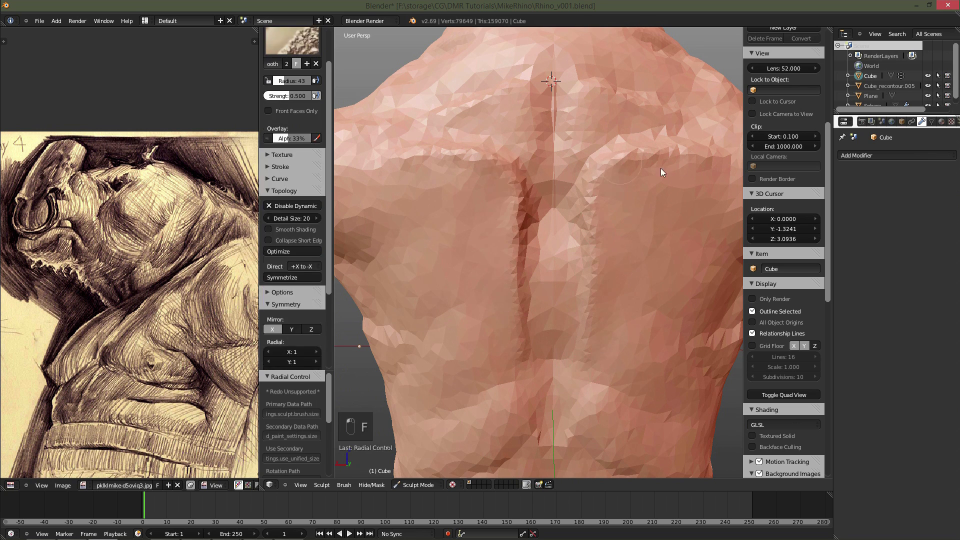
key("f")
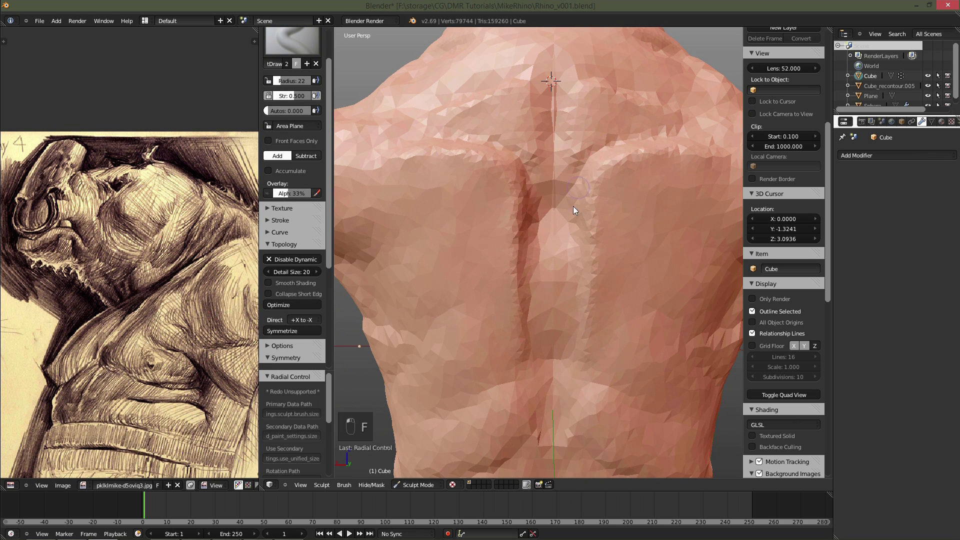
key("f")
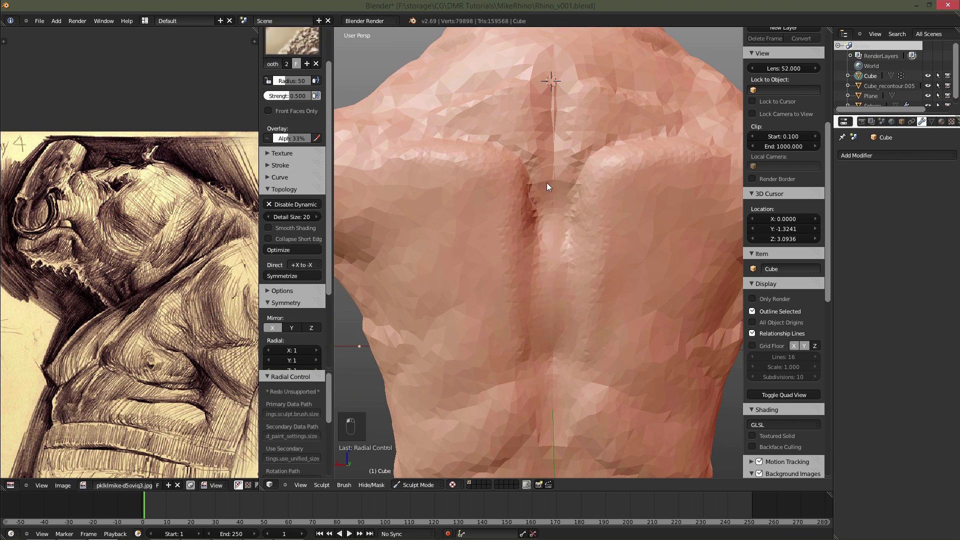
key("f")
key("f")
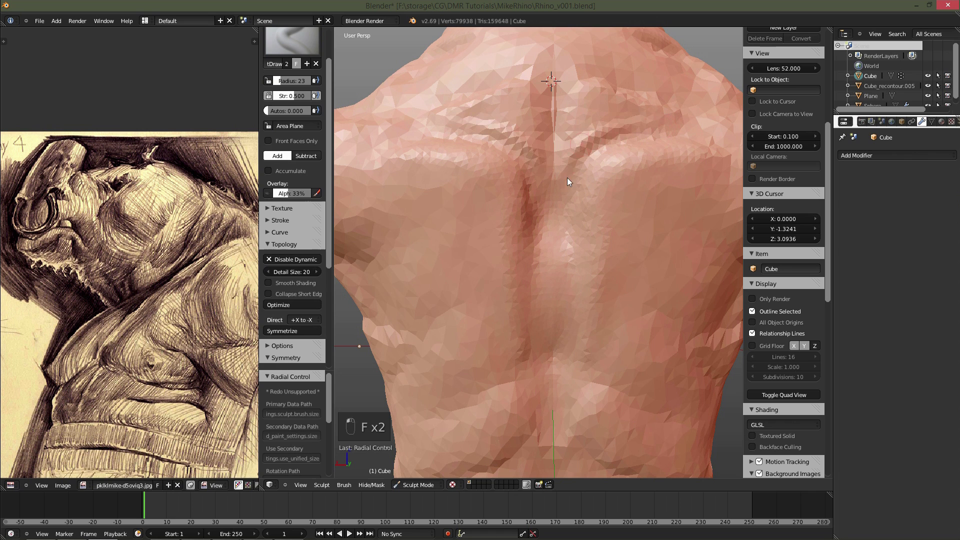
key("f")
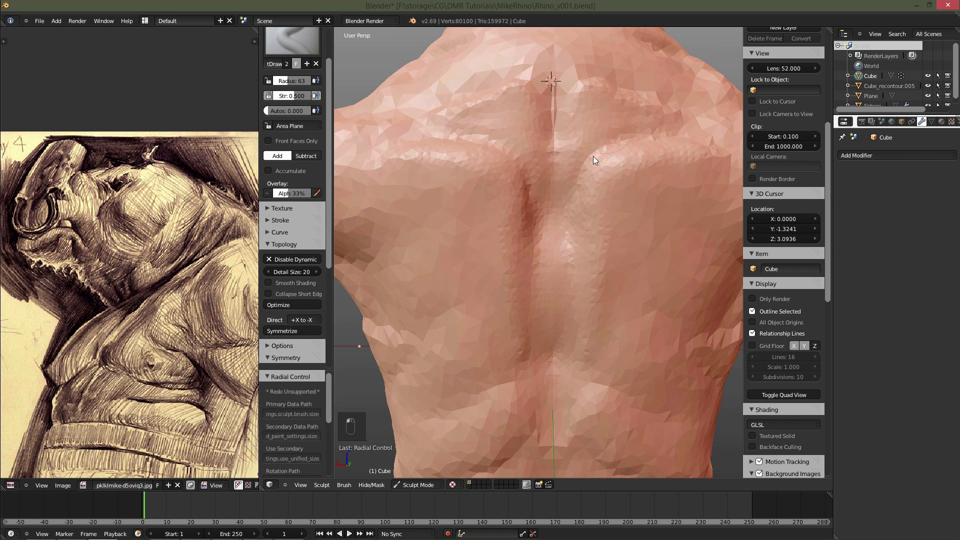
key("f")
key("f")
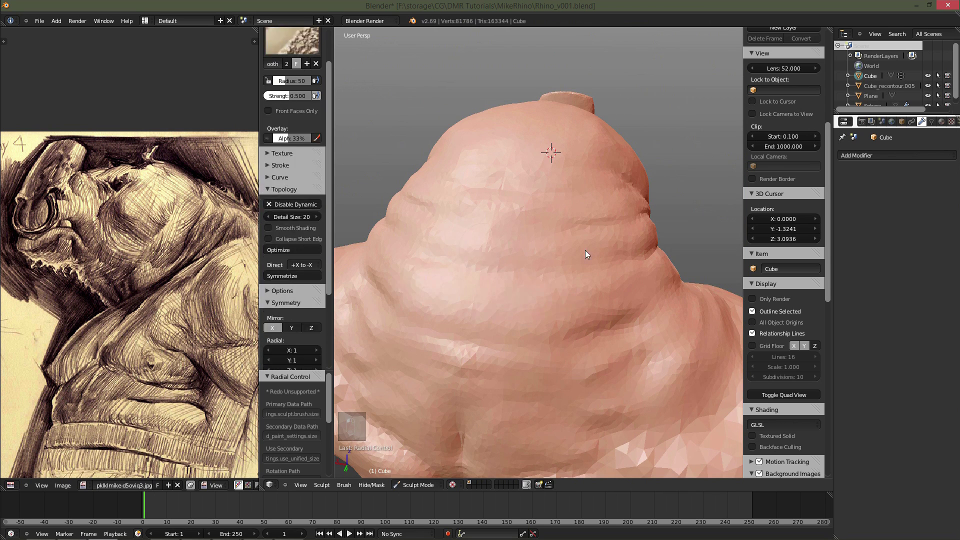
middle_click(543, 307)
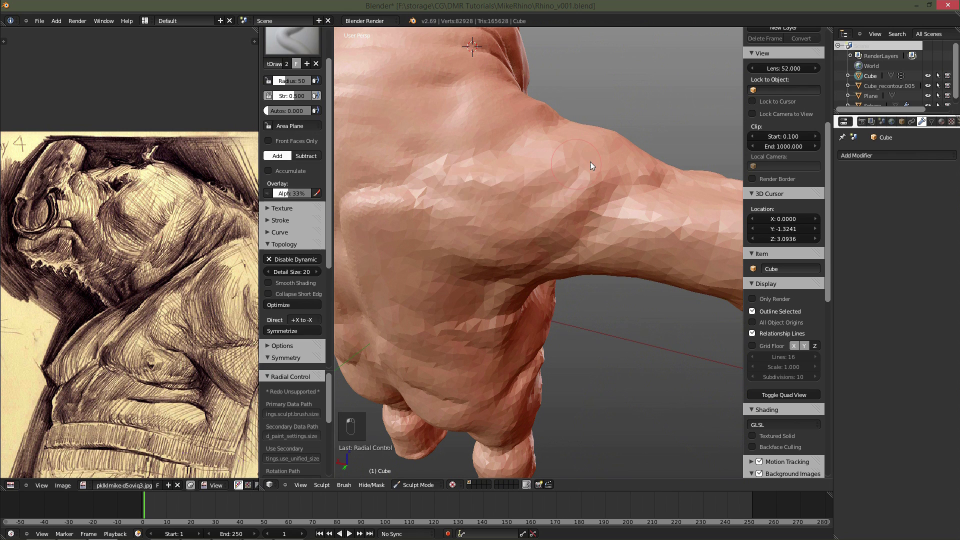
Build up the shoulder blade and upper back muscles with Draw and Smooth brushes, resizing as needed.
left_click(546, 200)
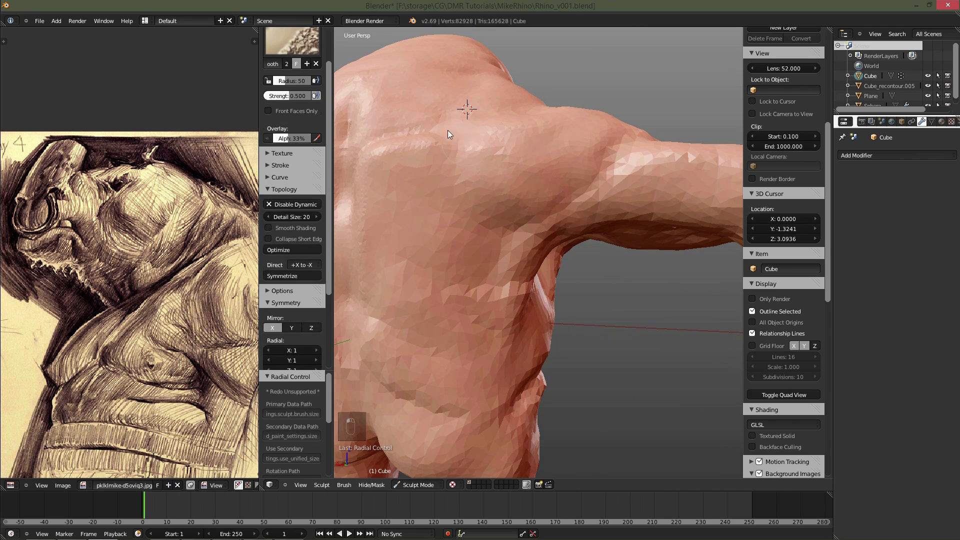
key("f")
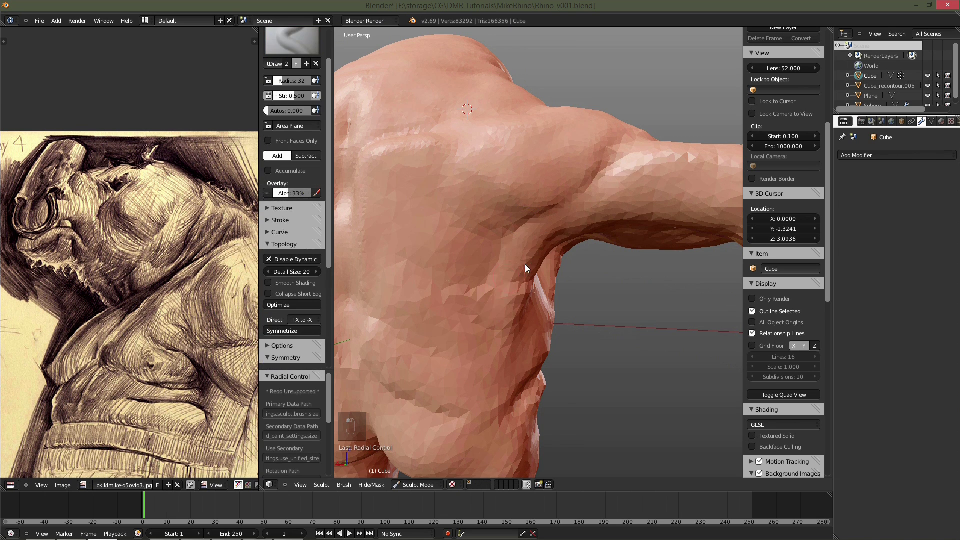
left_click(490, 252)
key("f")
key("f")
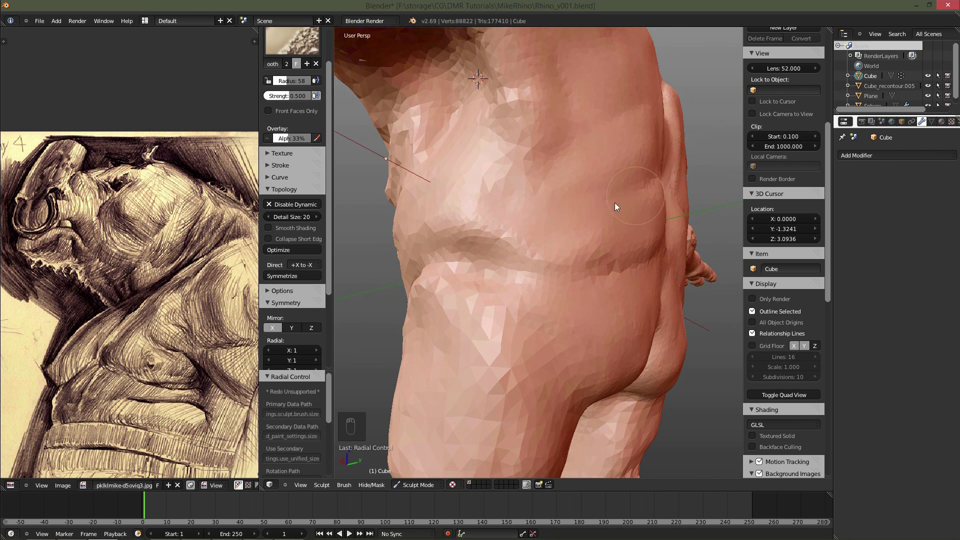
Refine the buttocks, spine and back muscles, alternating build-up and smoothing strokes.
key("f")
key("f")
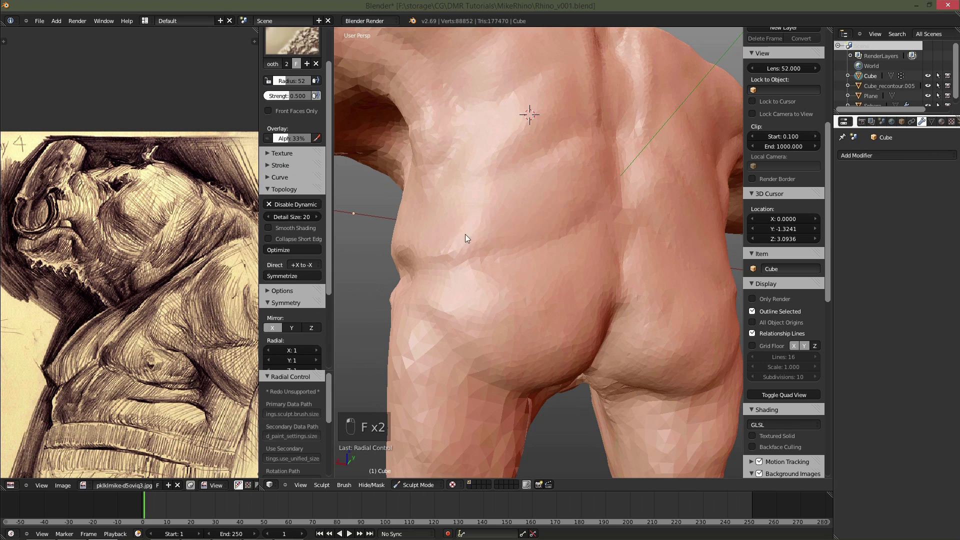
key("f")
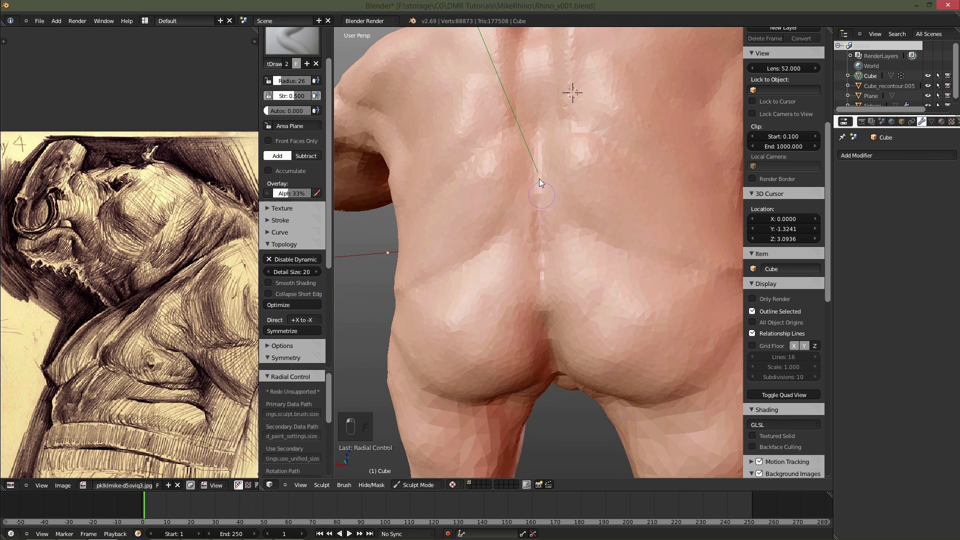
key("f")
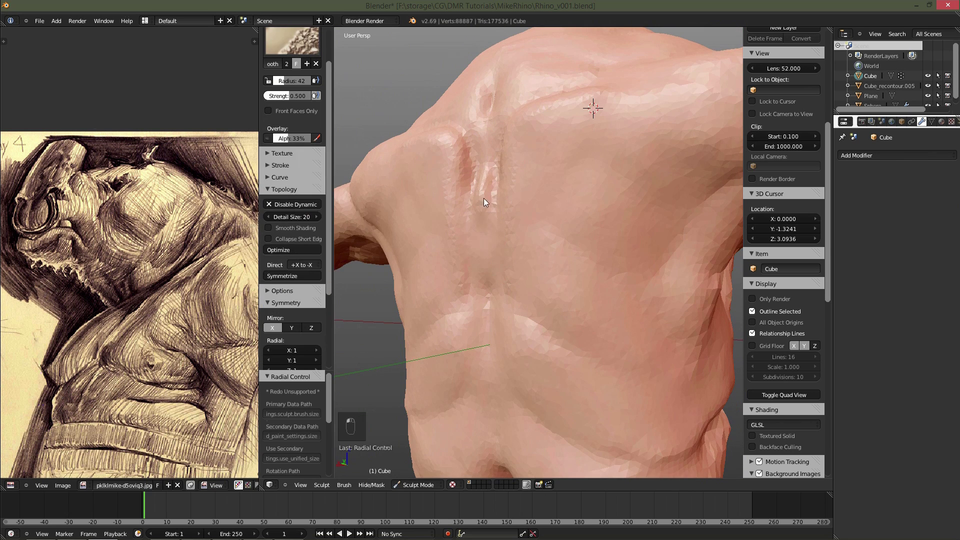
key("f")
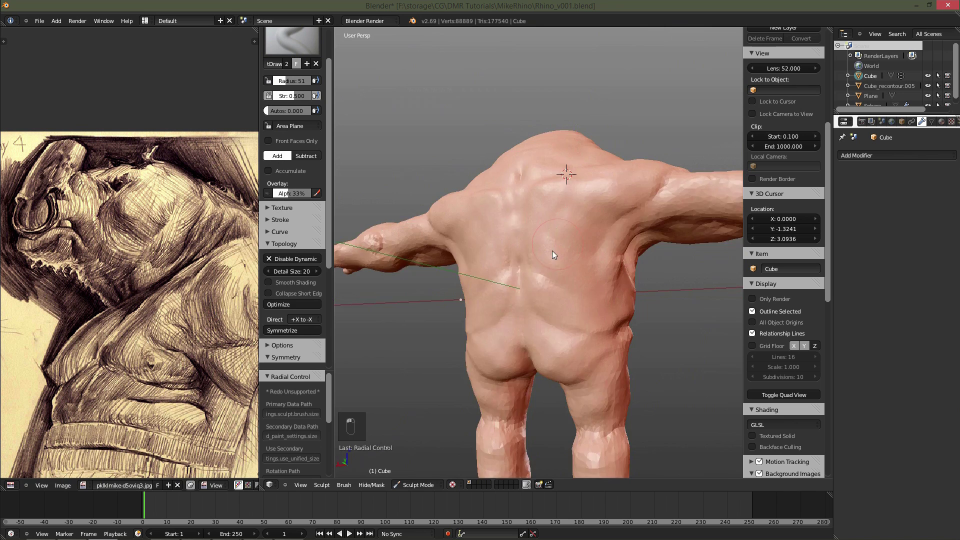
key("f")
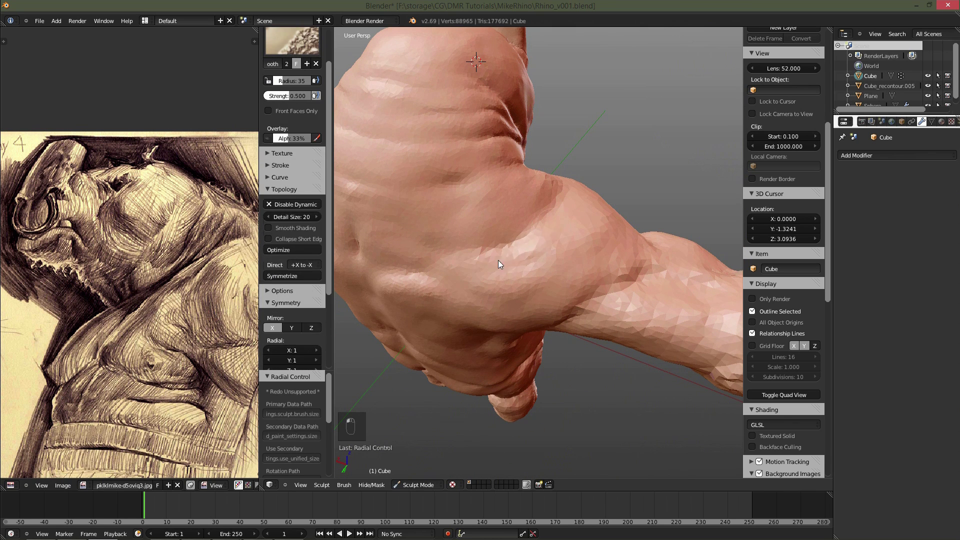
key("f")
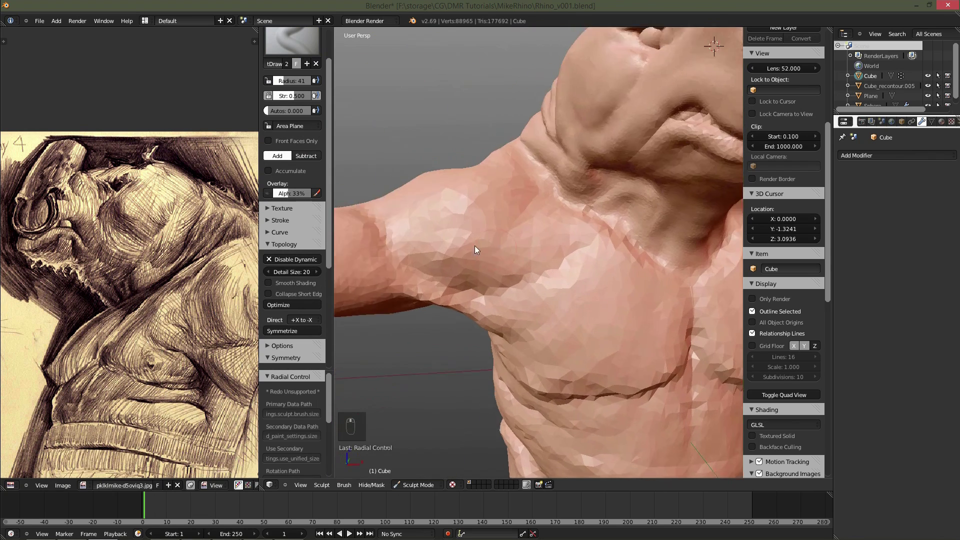
Smooth the chest, carve a crease into the armpit and deepen the fold under the pectoral.
left_click_drag(525, 237, 524, 213)
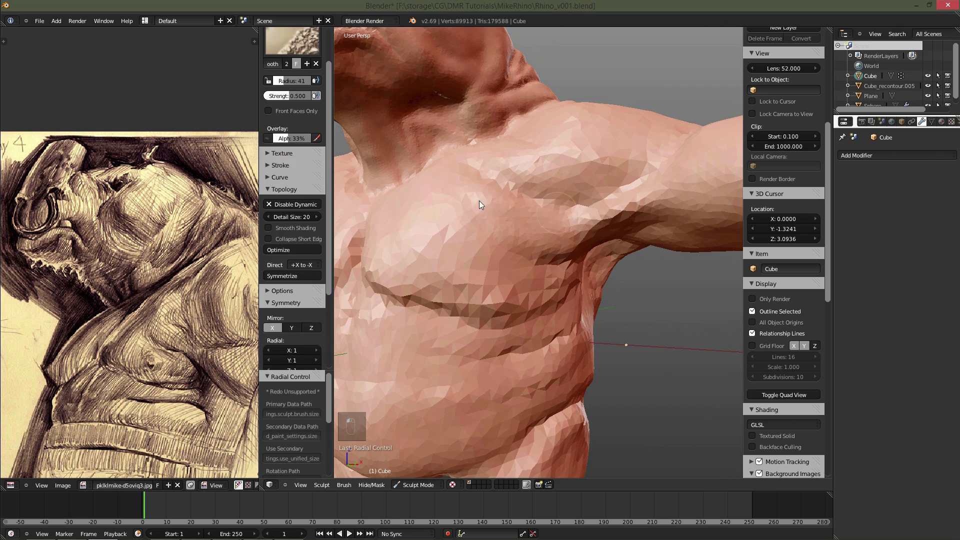
left_click_drag(617, 211, 557, 197)
left_click_drag(586, 178, 535, 225)
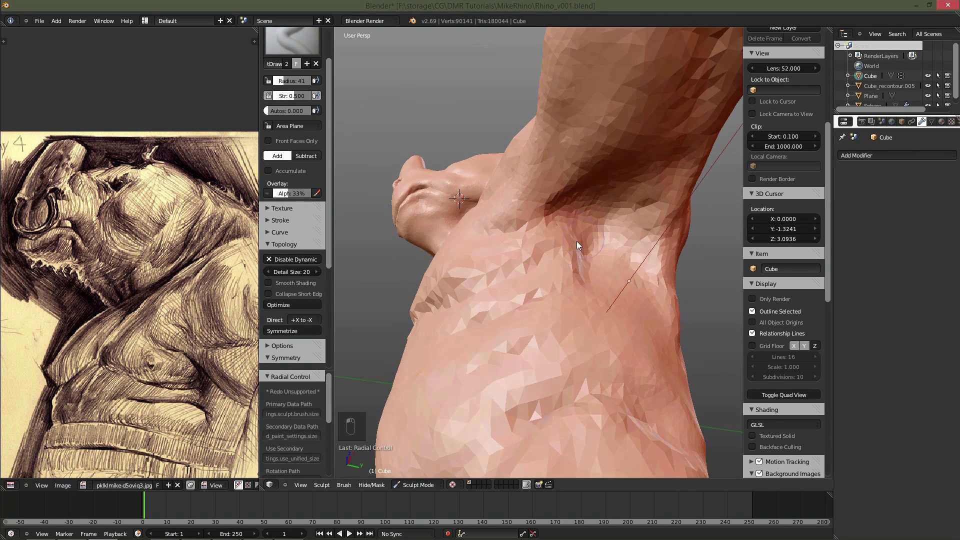
left_click_drag(555, 182, 609, 248)
left_click_drag(546, 294, 503, 253)
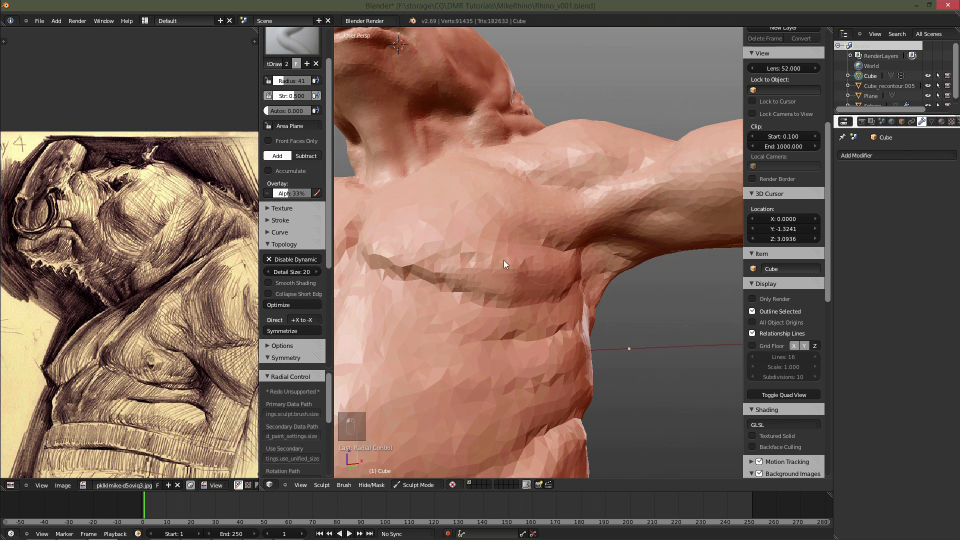
left_click_drag(539, 280, 529, 279)
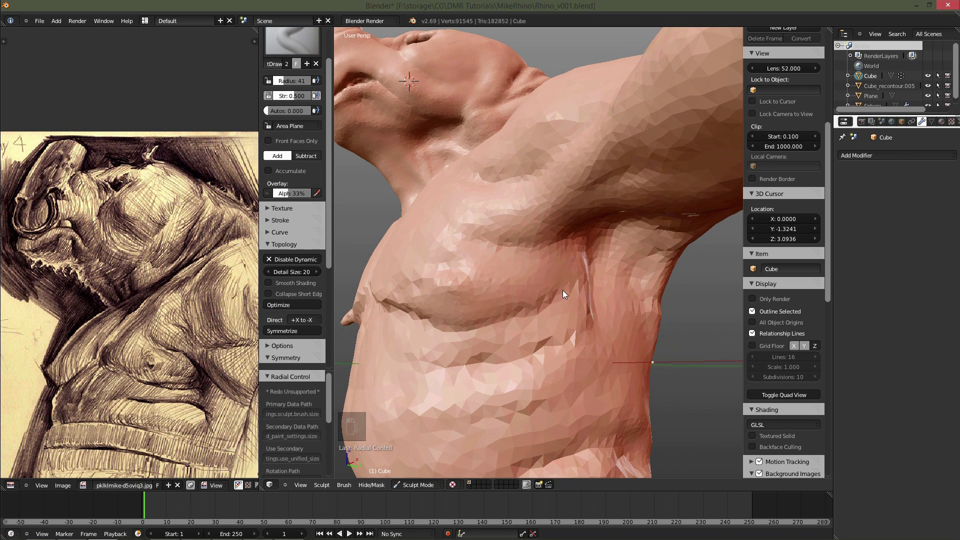
Define the pectoral muscles and cut a sharp crease beneath them with fine and broad brushes.
key("f")
left_click(591, 316)
key("f")
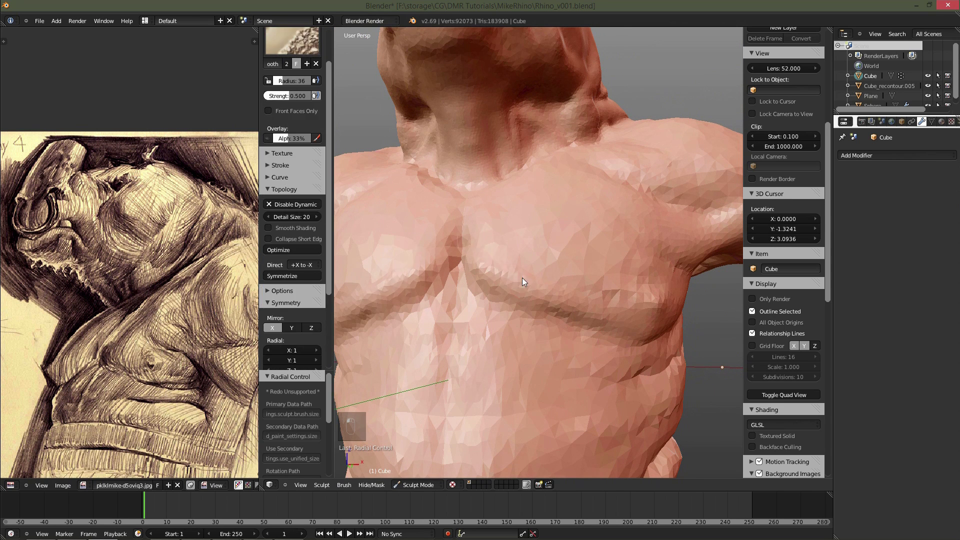
key("f")
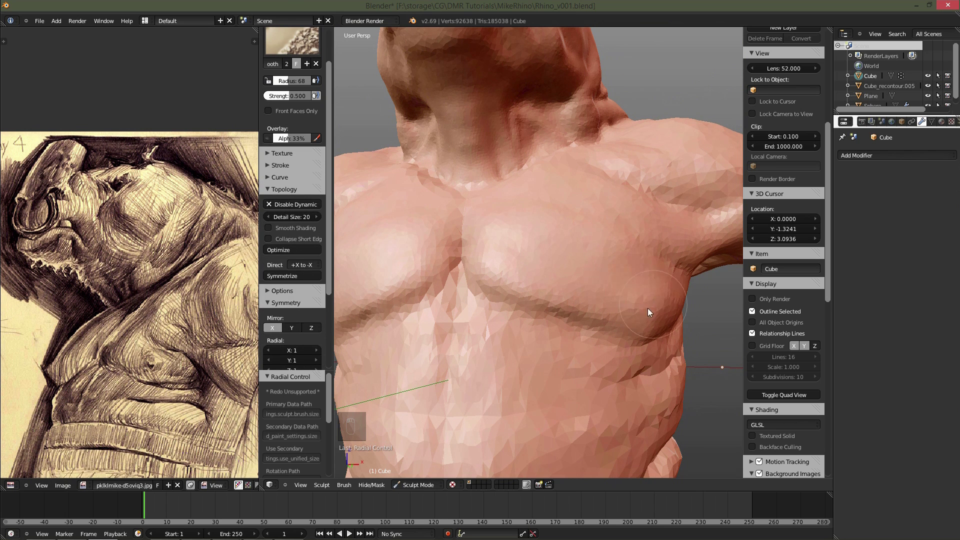
key("f")
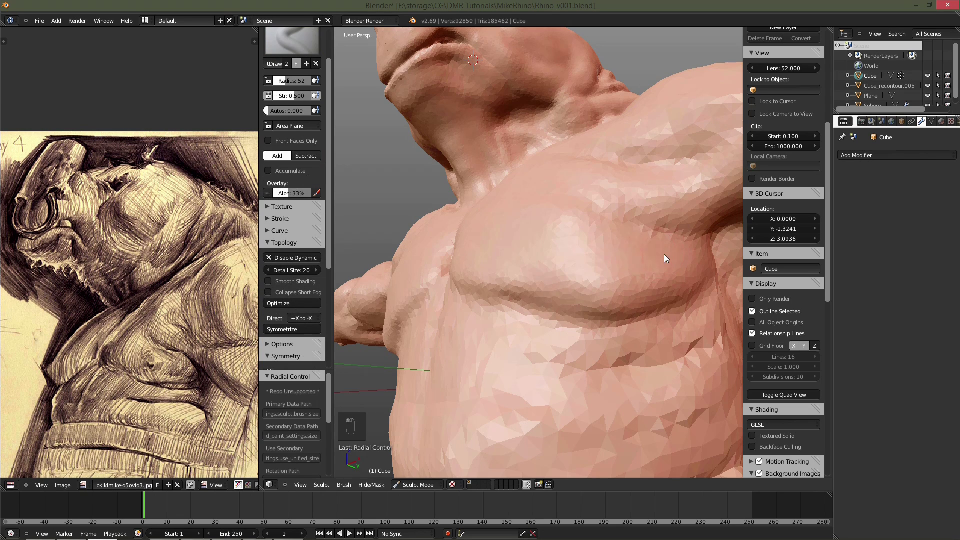
key("f")
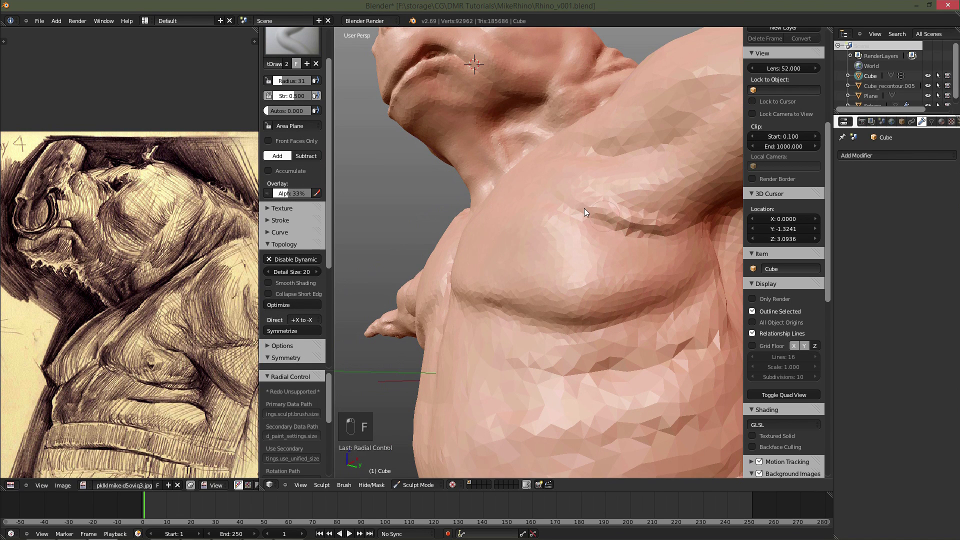
key("f")
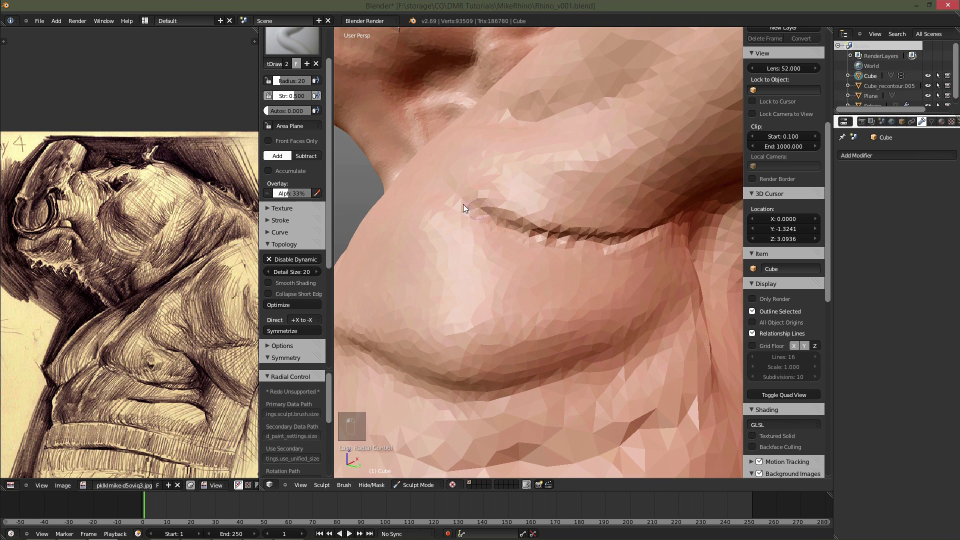
key("f")
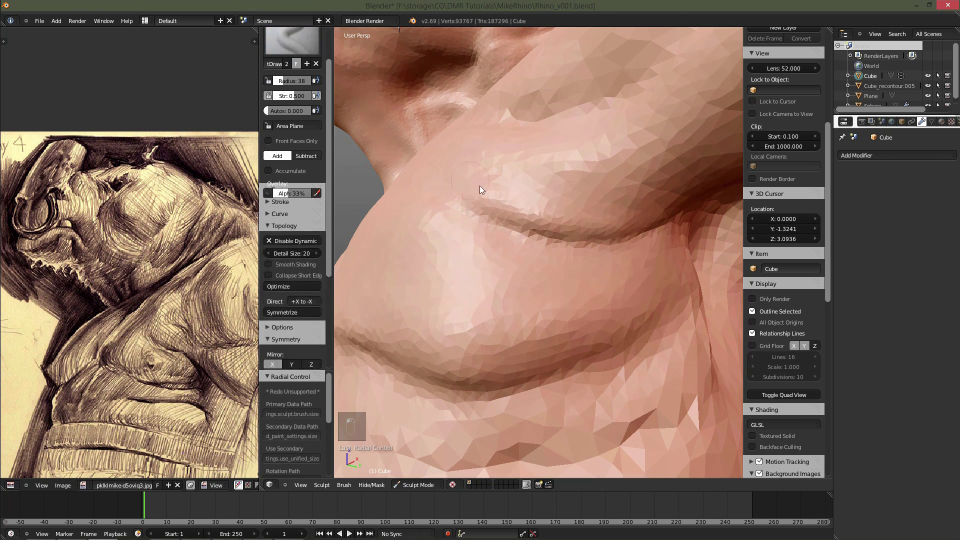
Carve the collarbone ridge and the groove where the shoulder meets the chest.
middle_click(537, 265)
key("f")
key("f")
key("f")
key("f")
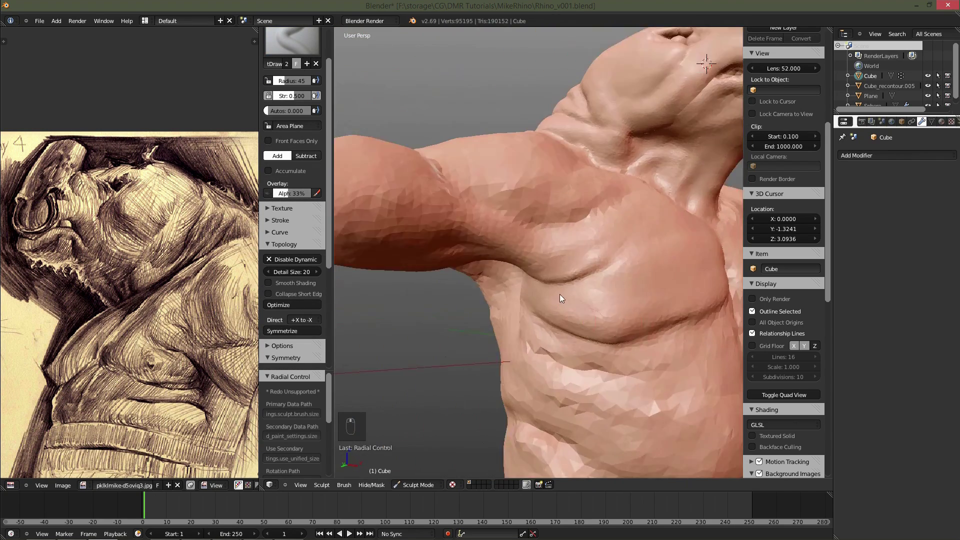
key("f")
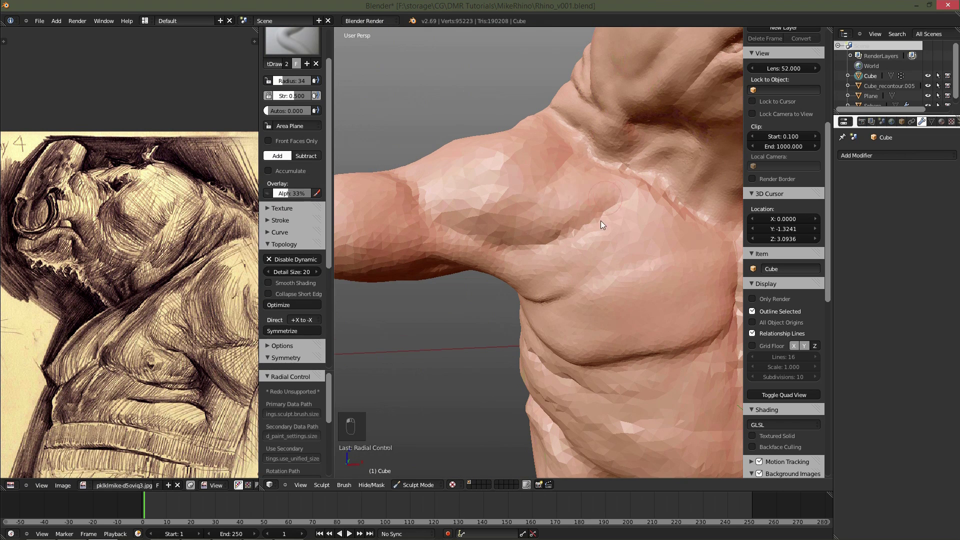
key("f")
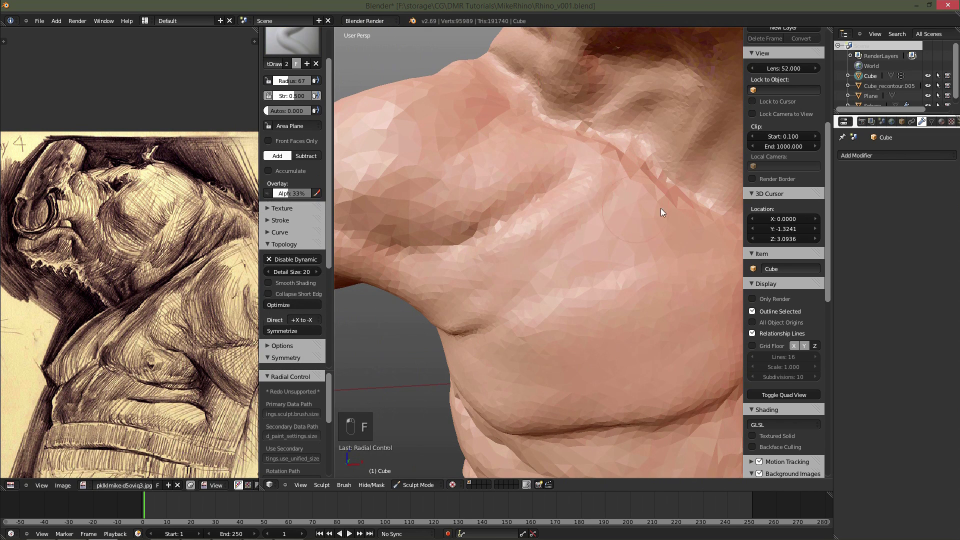
Draw a sharp line down the sternum with a small brush, then refine the armpit and ribcage side.
key("f")
key("f")
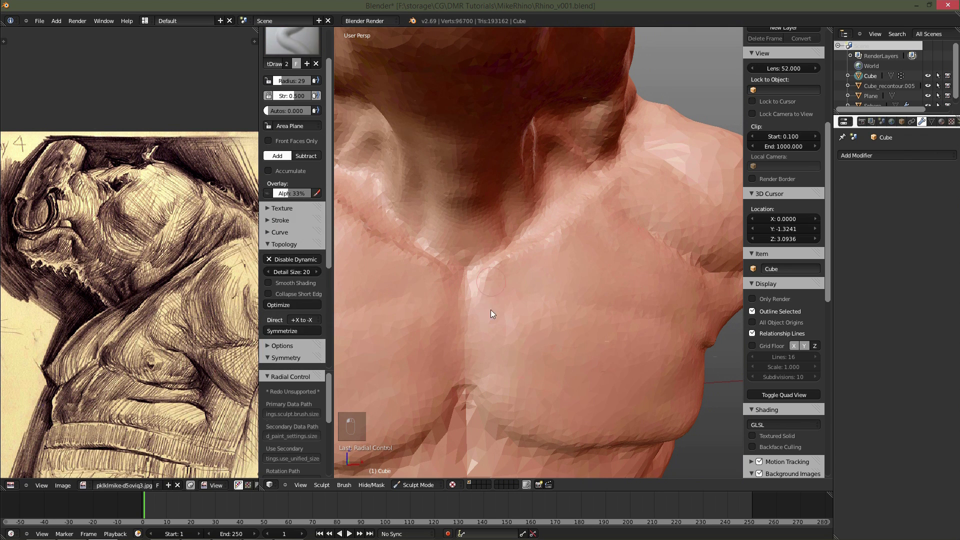
left_click_drag(556, 220, 528, 236)
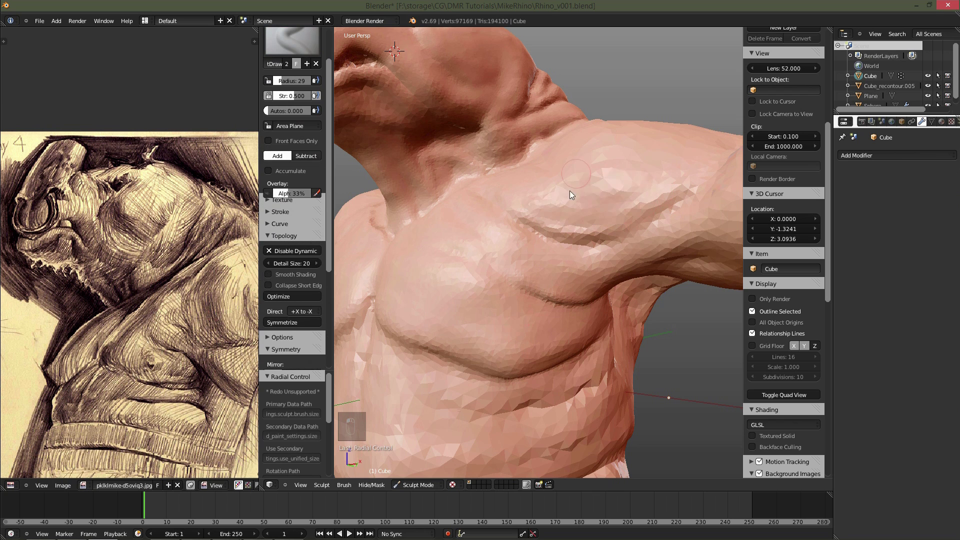
Build up and smooth a rounded biceps mass on the upper arm.
key("f")
left_click_drag(681, 189, 622, 191)
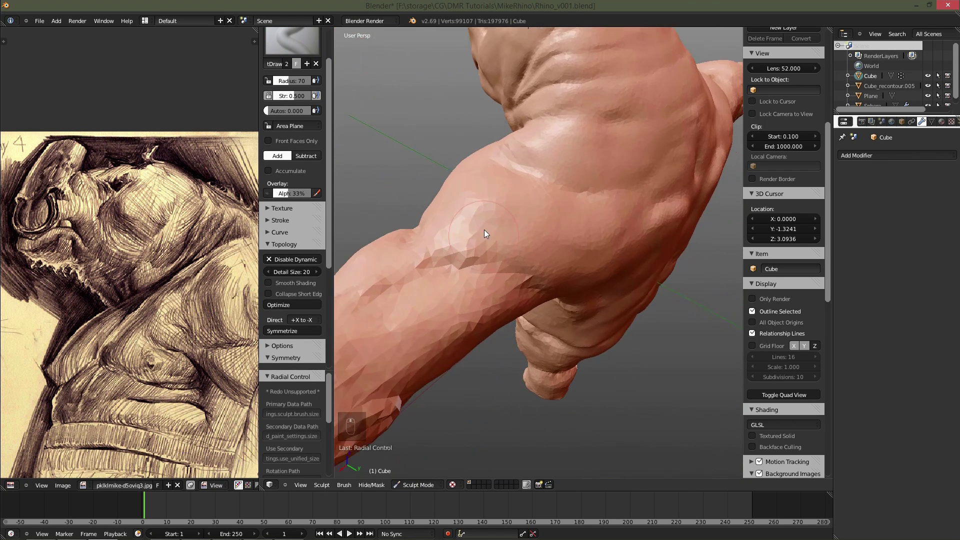
key("f")
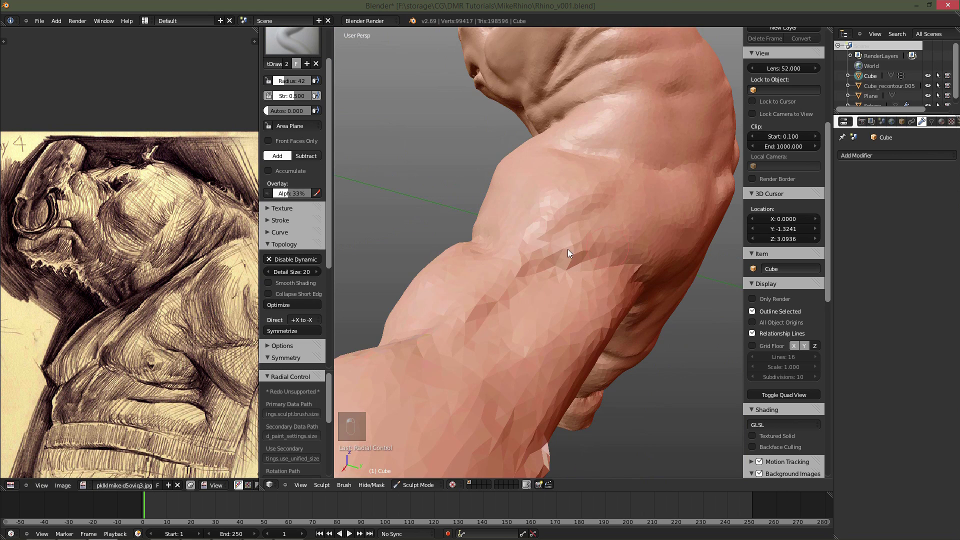
middle_click(567, 265)
key("f")
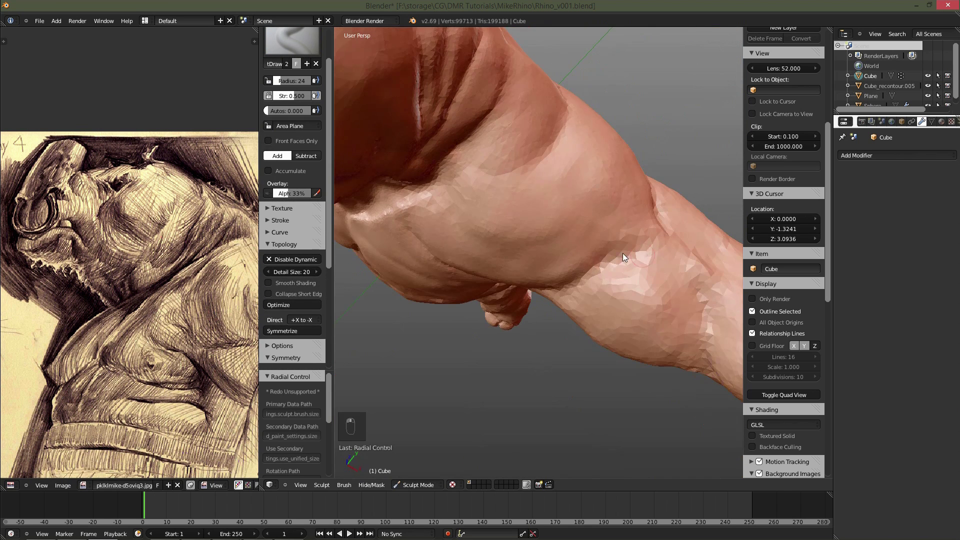
Refine the shoulder-to-arm transition and smooth the forearm muscle surface.
left_click_drag(649, 224, 628, 218)
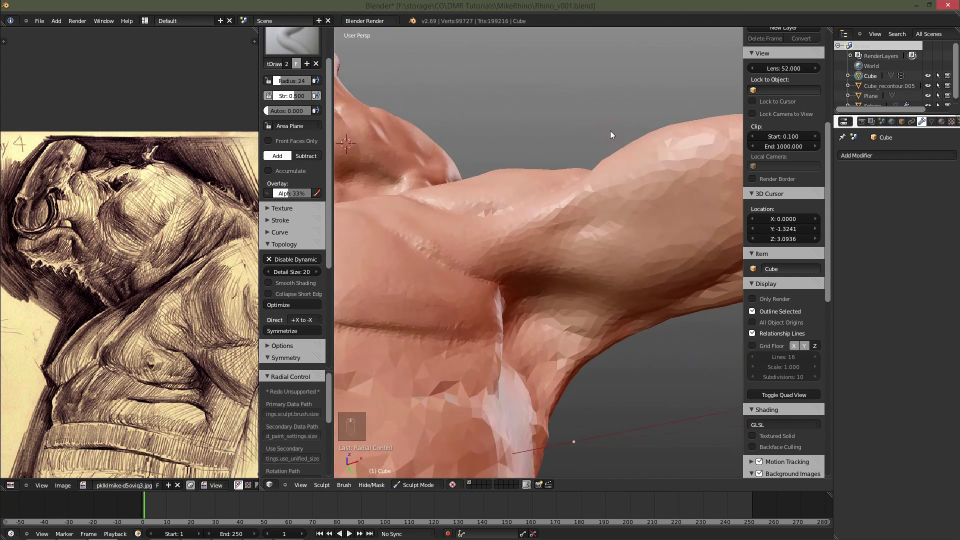
key("f")
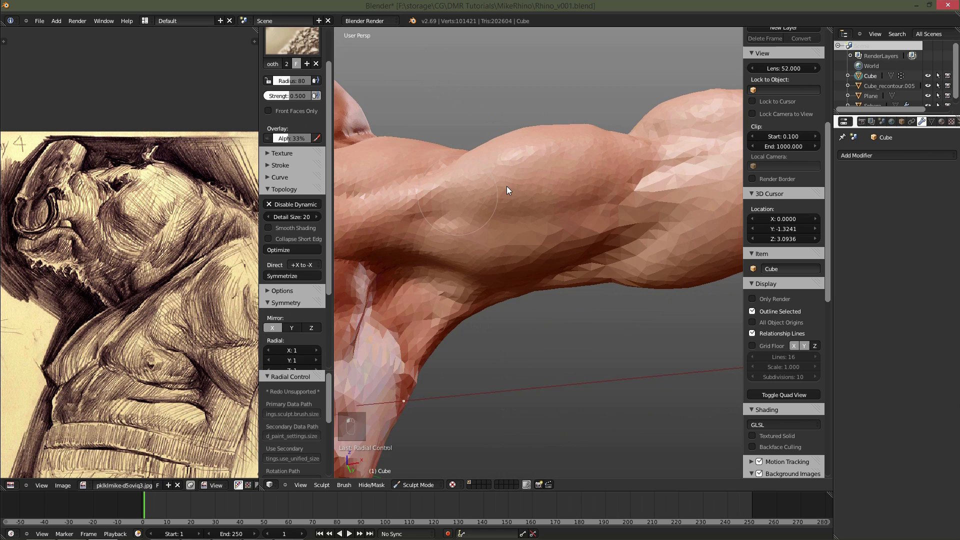
left_click_drag(542, 239, 617, 273)
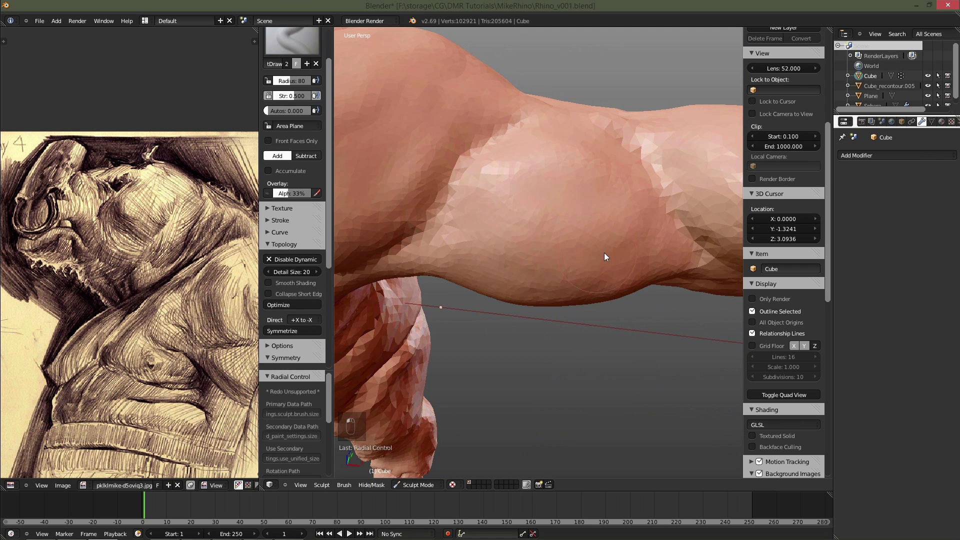
key("f")
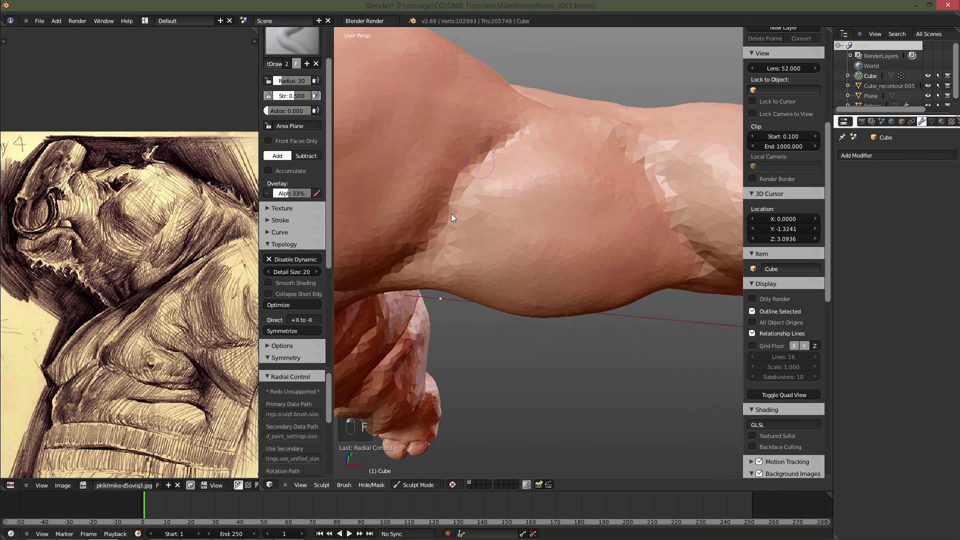
Smooth the shoulder and upper arm, then sculpt horizontal skin folds along the flank.
key("f")
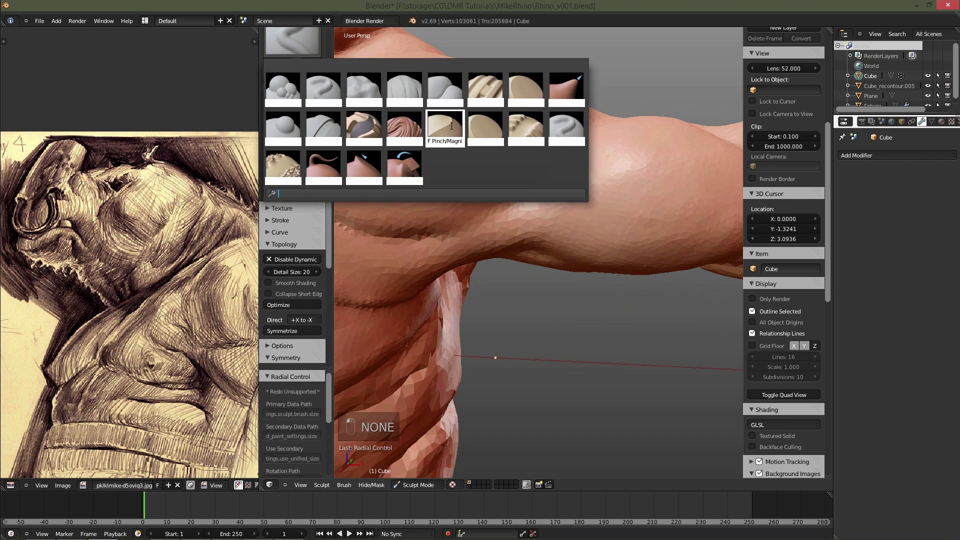
key("f")
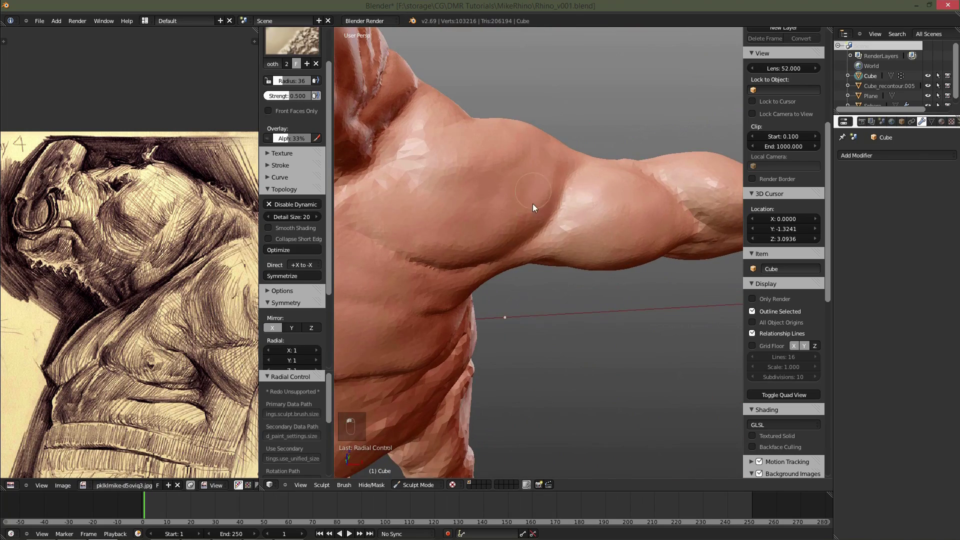
left_click_drag(542, 172, 686, 303)
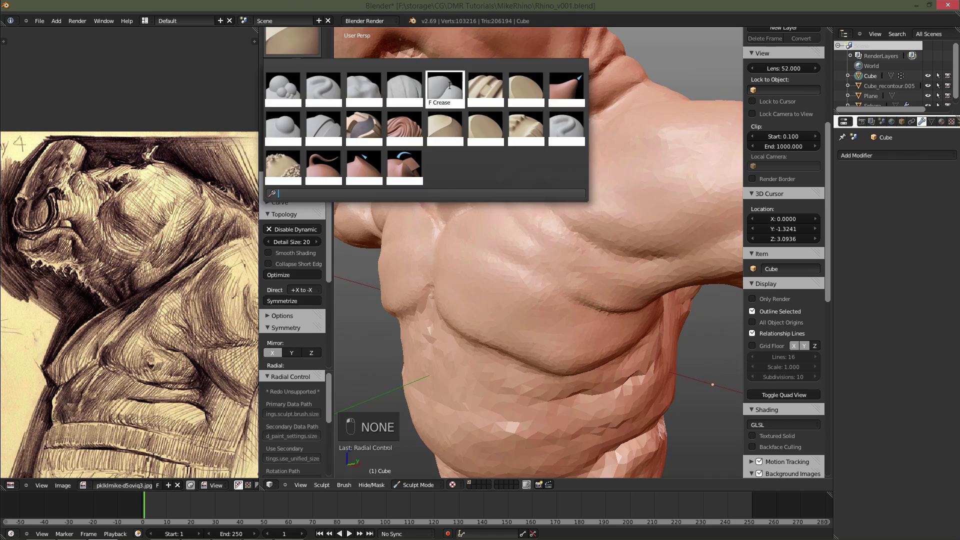
key("f")
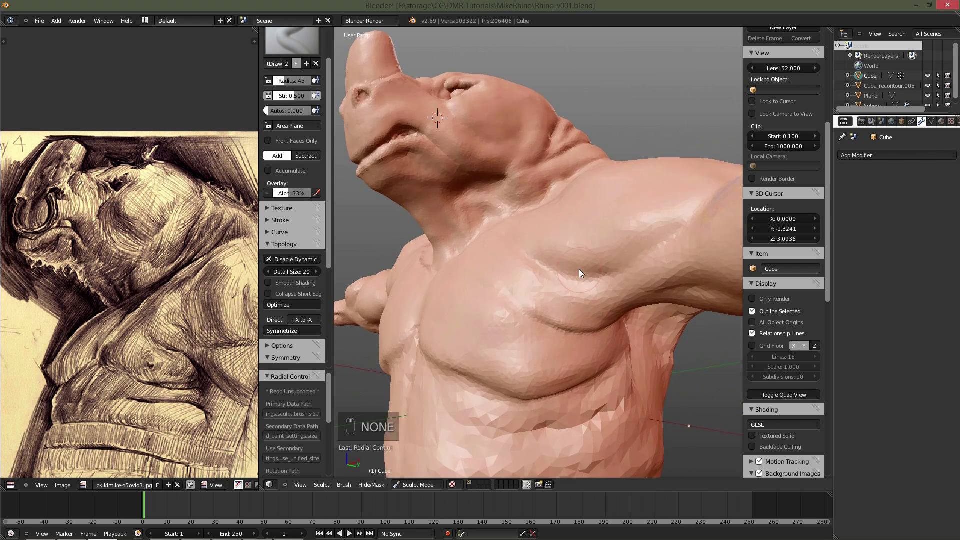
left_click_drag(575, 296, 574, 294)
left_click_drag(599, 303, 624, 330)
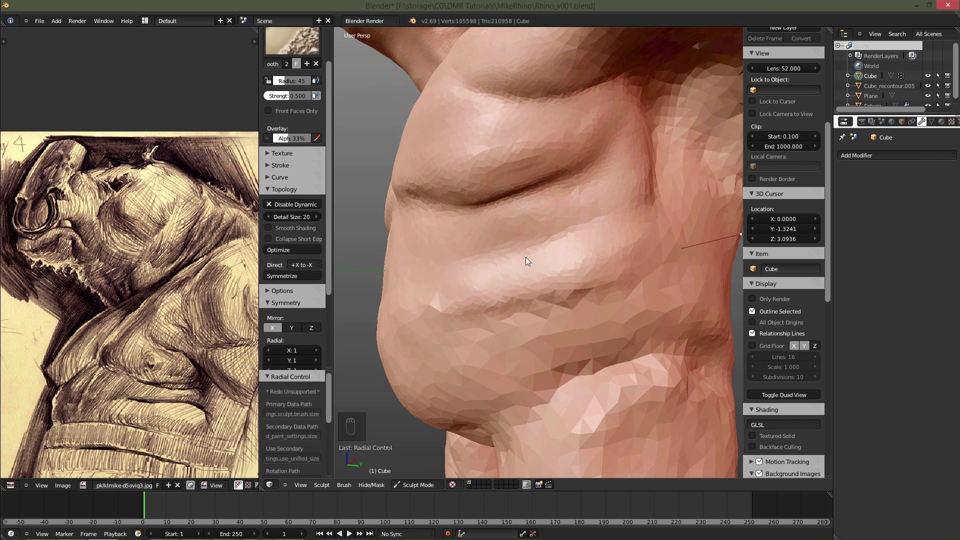
Soften the flank folds and draw a vertical groove down the belly midline below the pectorals.
left_click_drag(606, 280, 577, 252)
key("f")
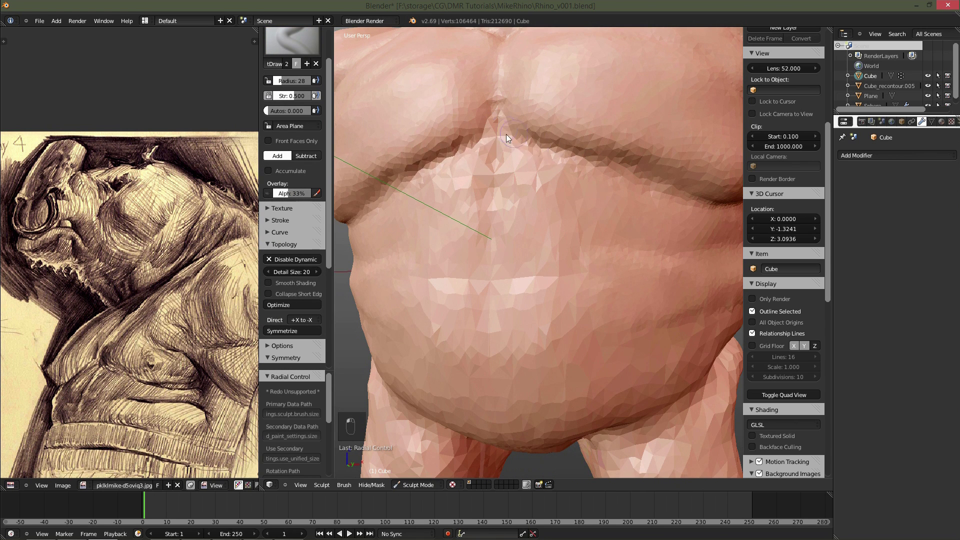
key("f")
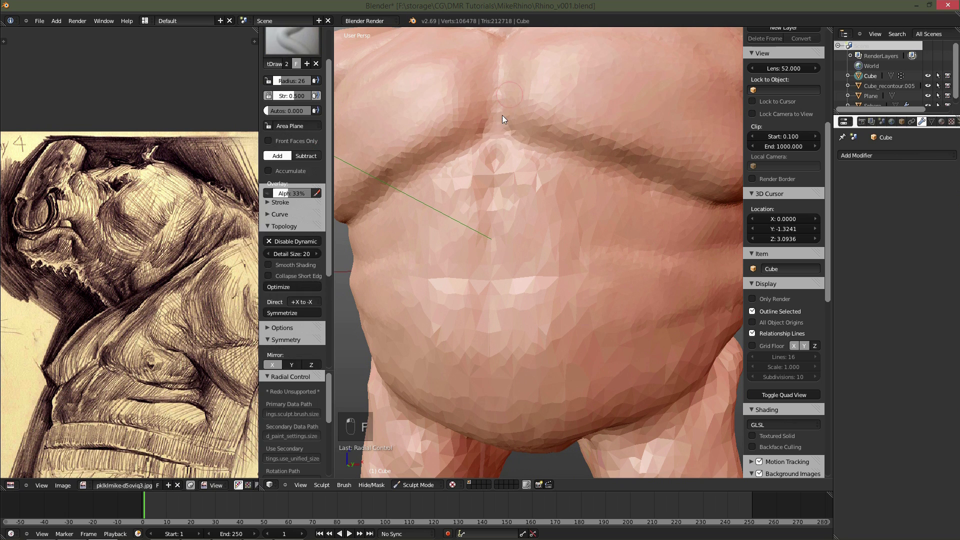
key("f")
key("f")
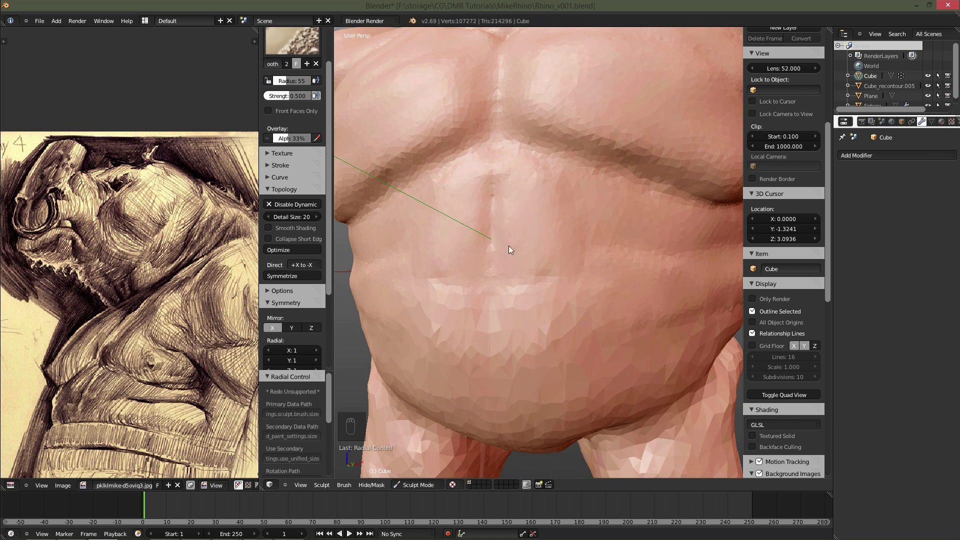
Round out the belly with a soft midline using alternating fine and broad strokes.
key("f")
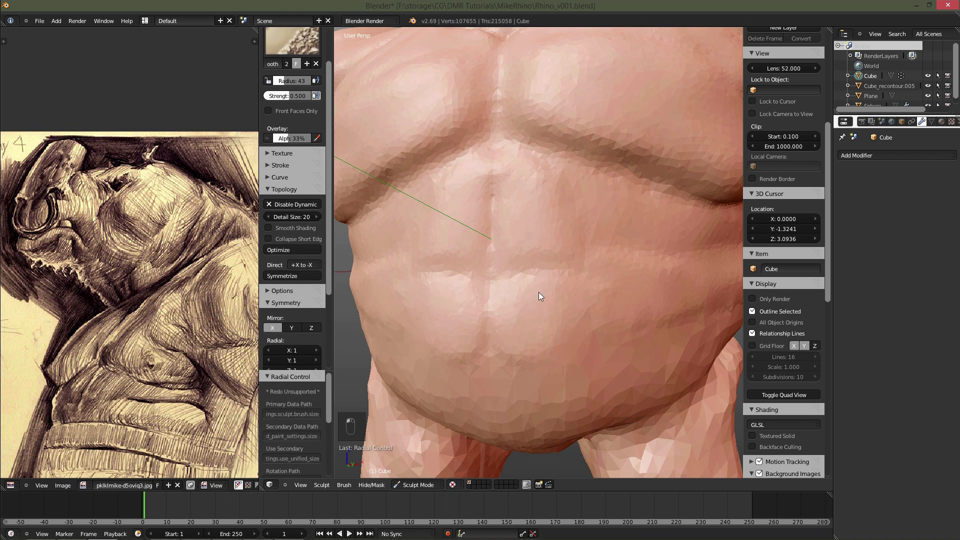
key("f")
key("f")
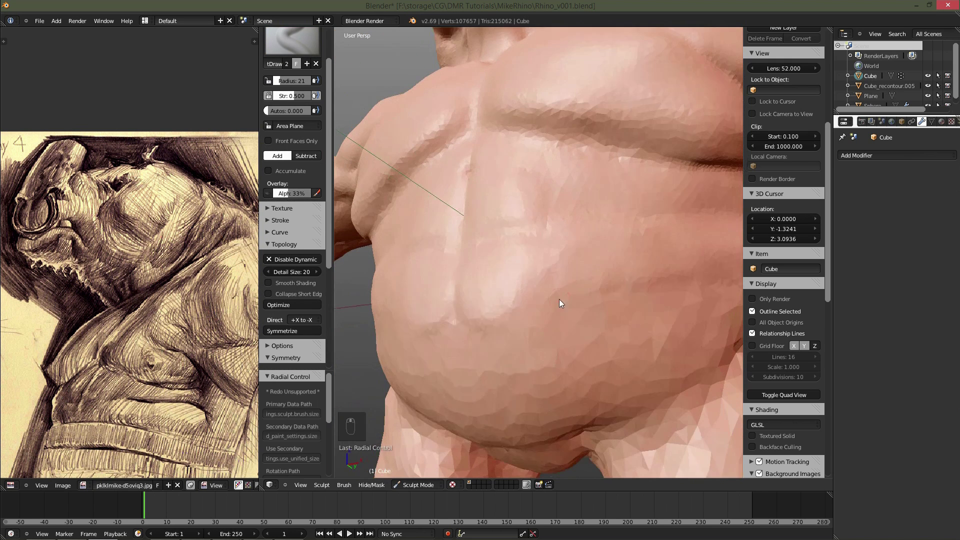
key("f")
key("f")
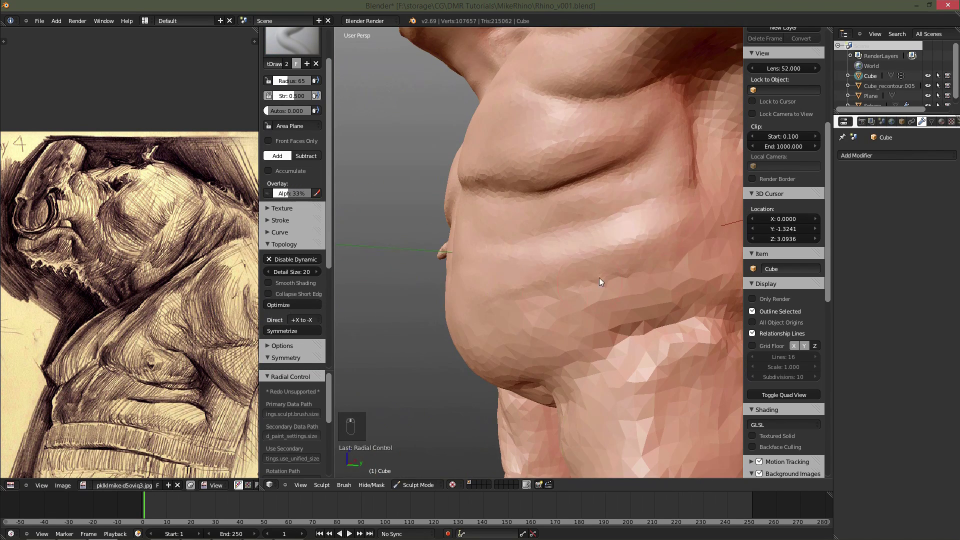
key("f")
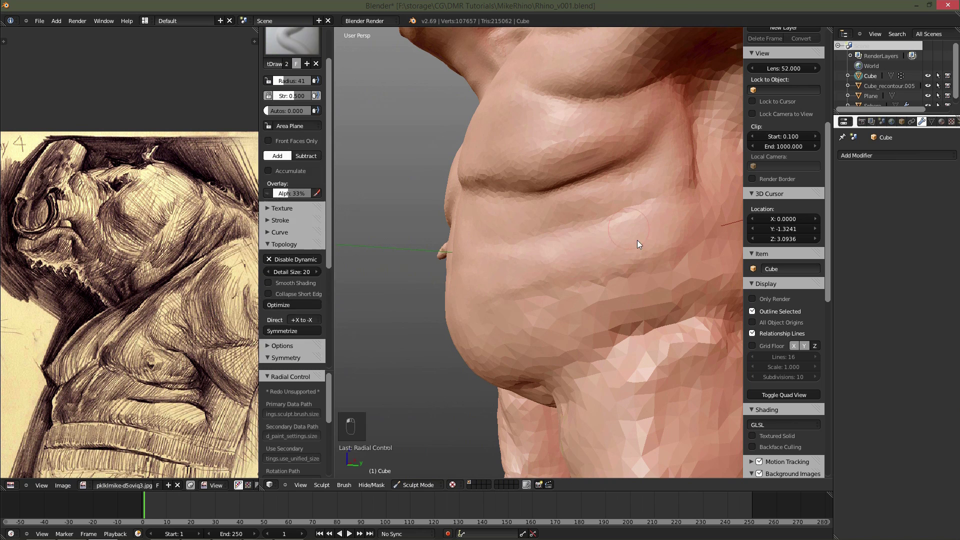
key("f")
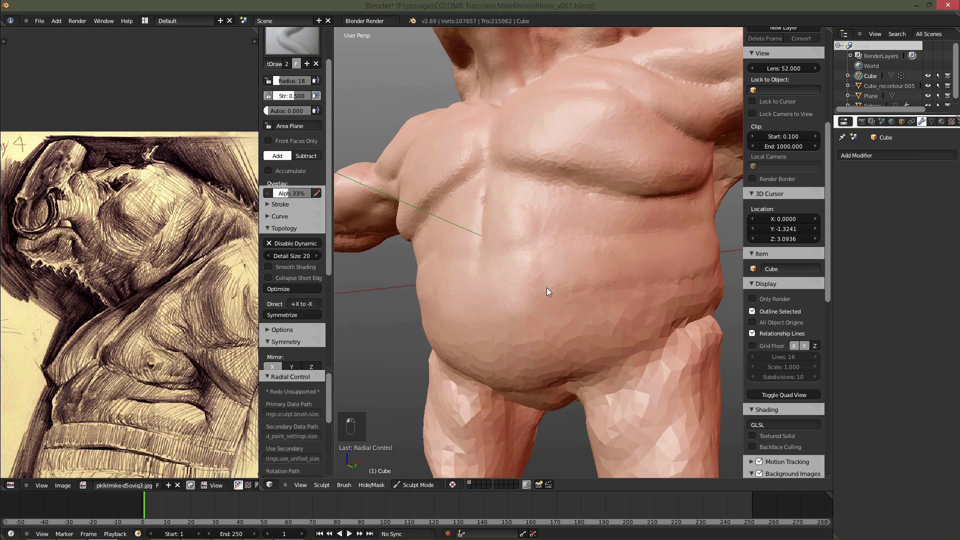
key("f")
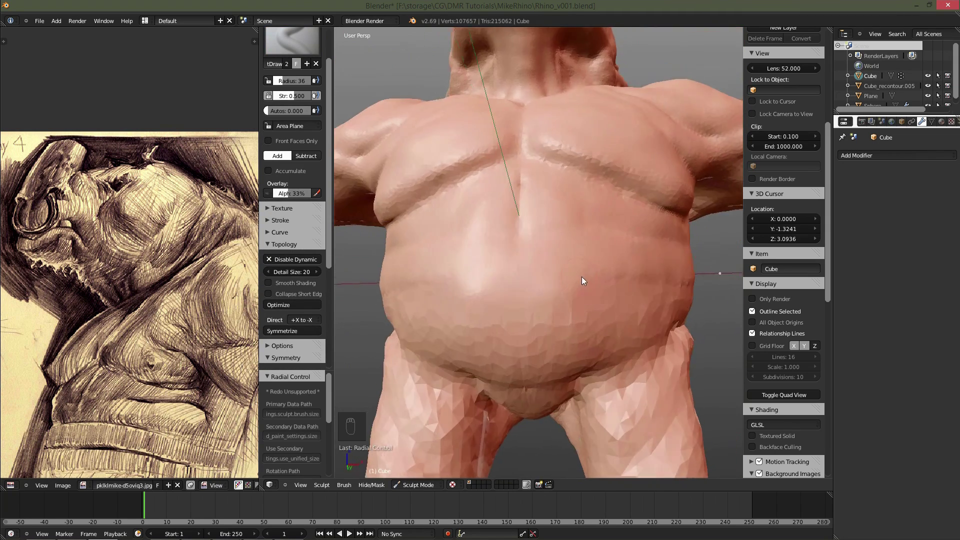
Build up the belly bulge and carve a navel into it with a small brush.
left_click_drag(559, 245, 526, 261)
key("f")
key("f")
key("f")
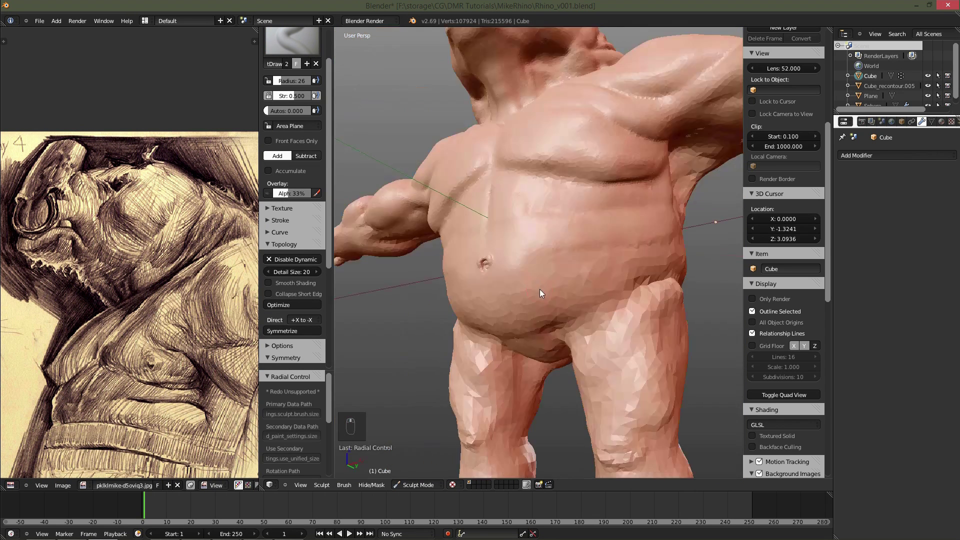
Refine the belly and side folds, alternating build-up and smoothing passes.
key("f")
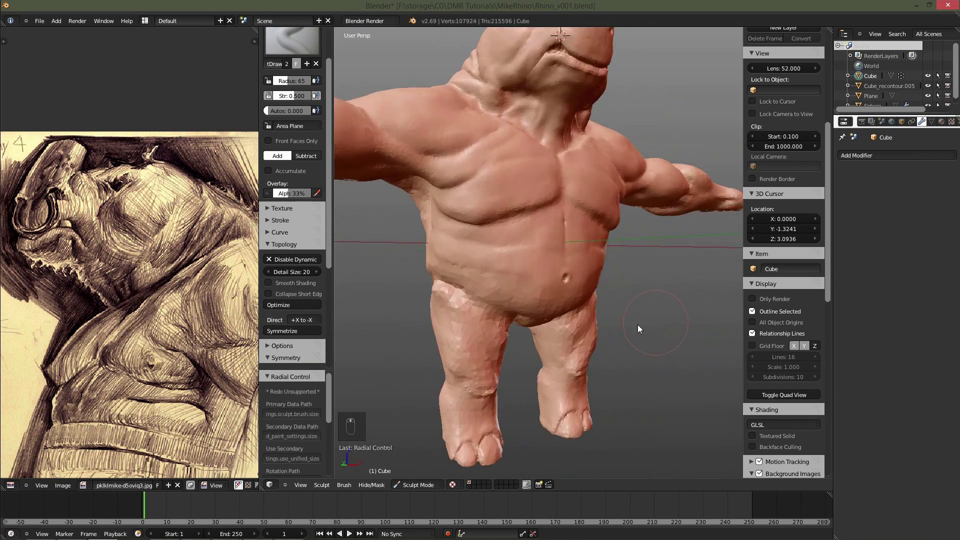
key("f")
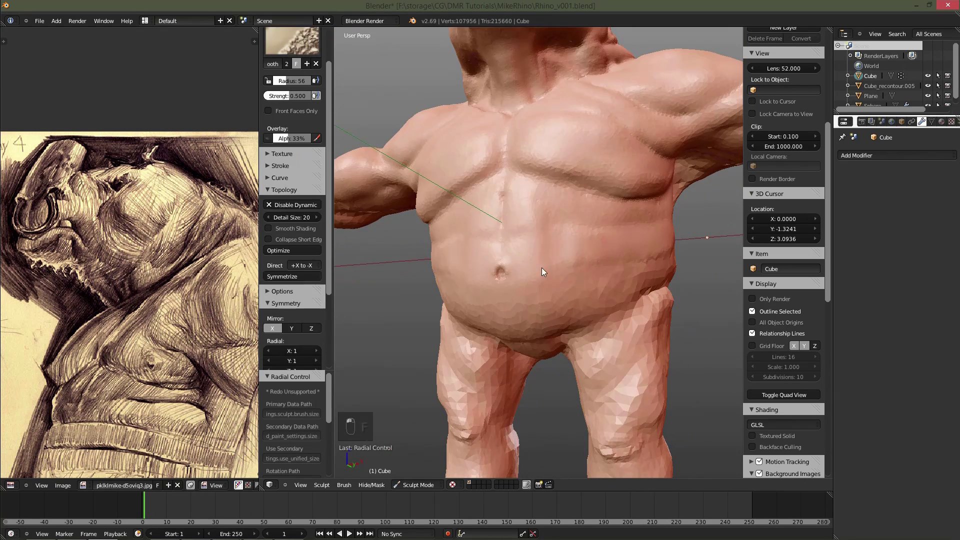
key("f")
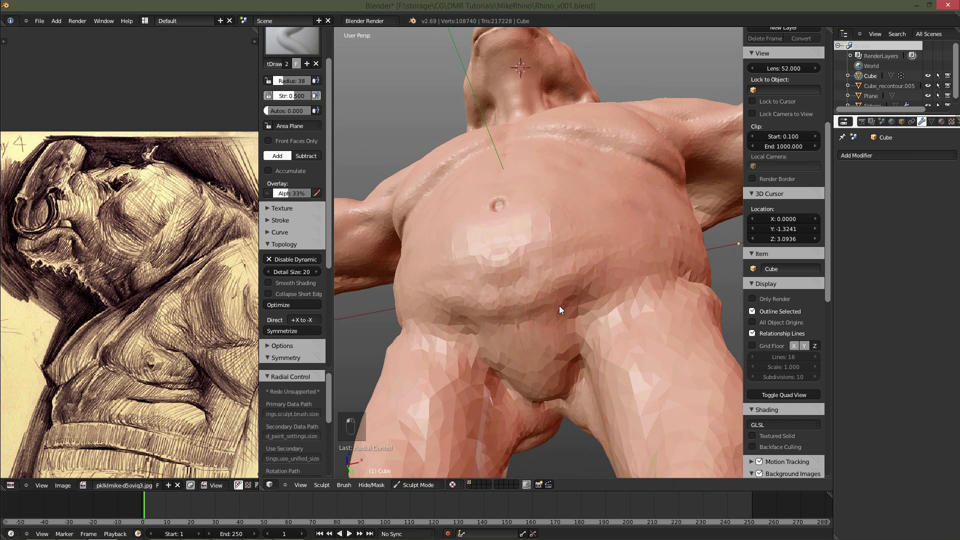
key("f")
key("f")
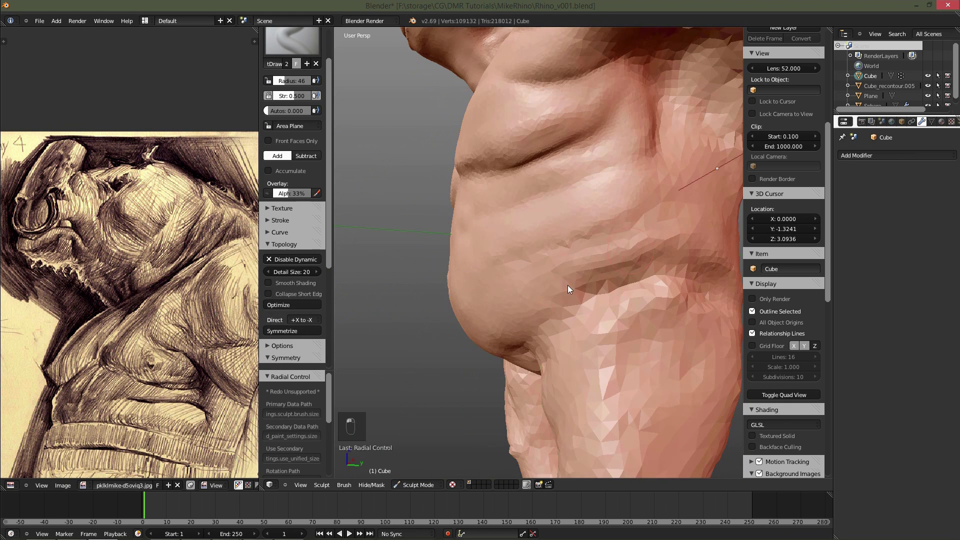
key("f")
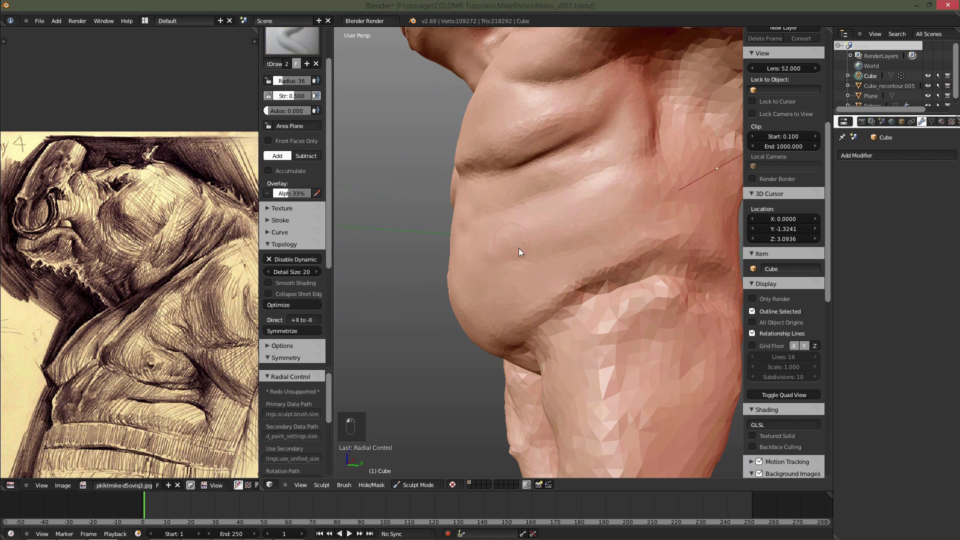
key("f")
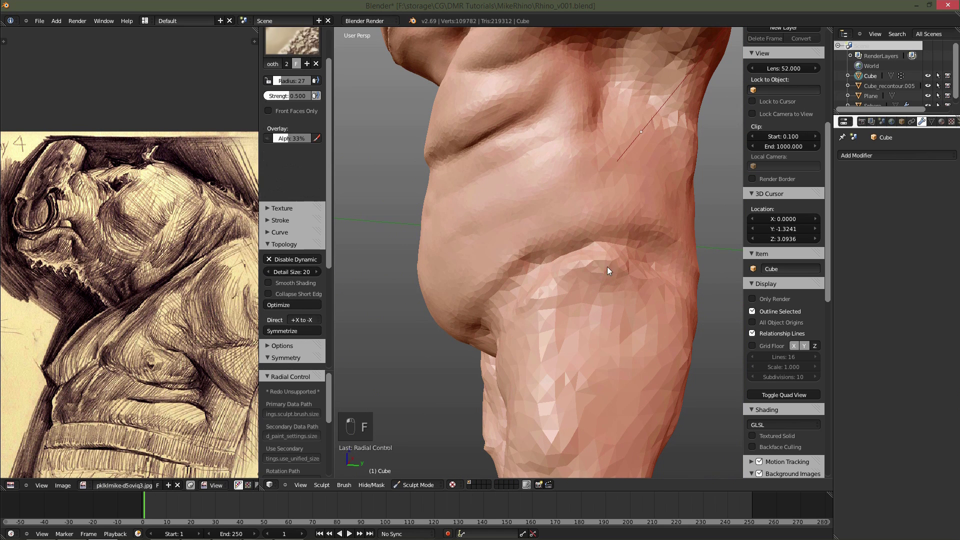
key("f")
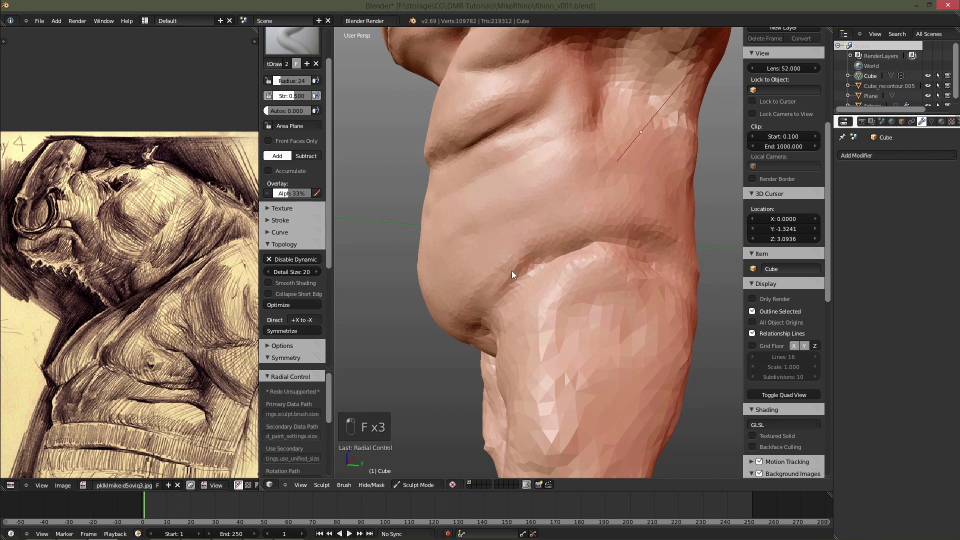
Shape the hips and build smoothed muscle mass onto the upper thigh.
key("f")
key("f")
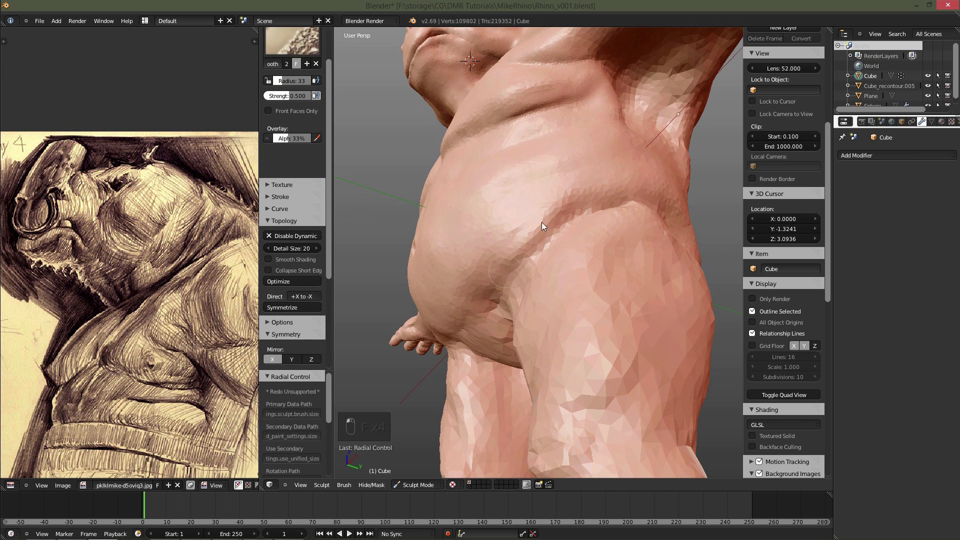
key("f")
key("f")
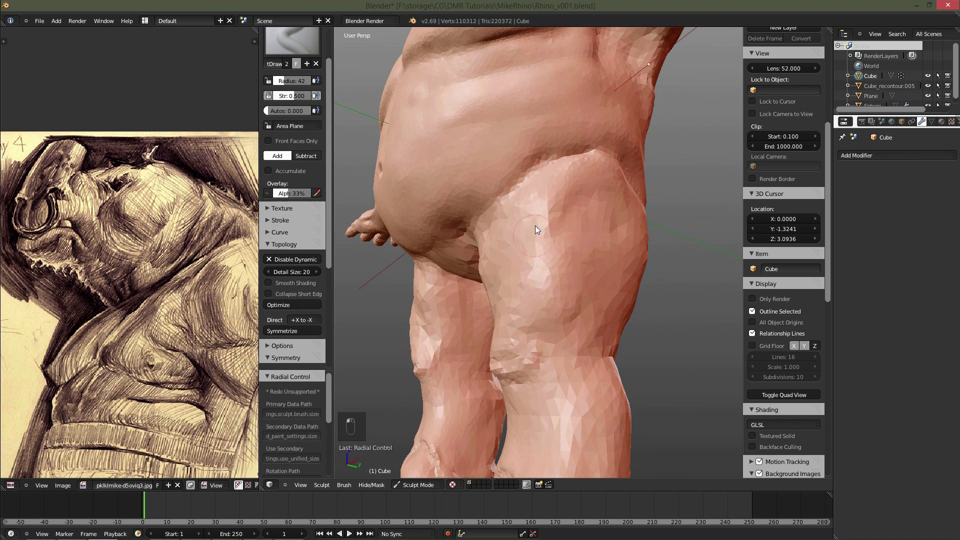
key("f")
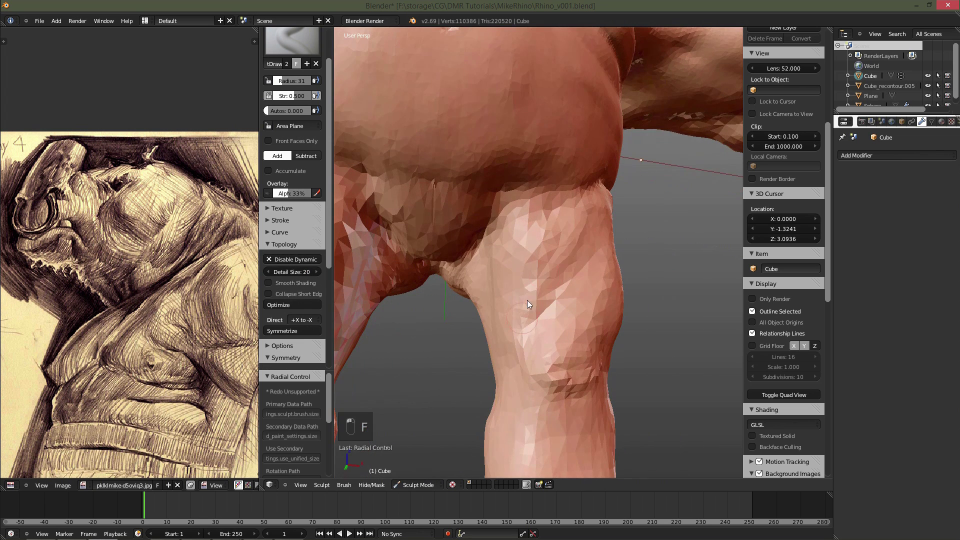
key("f")
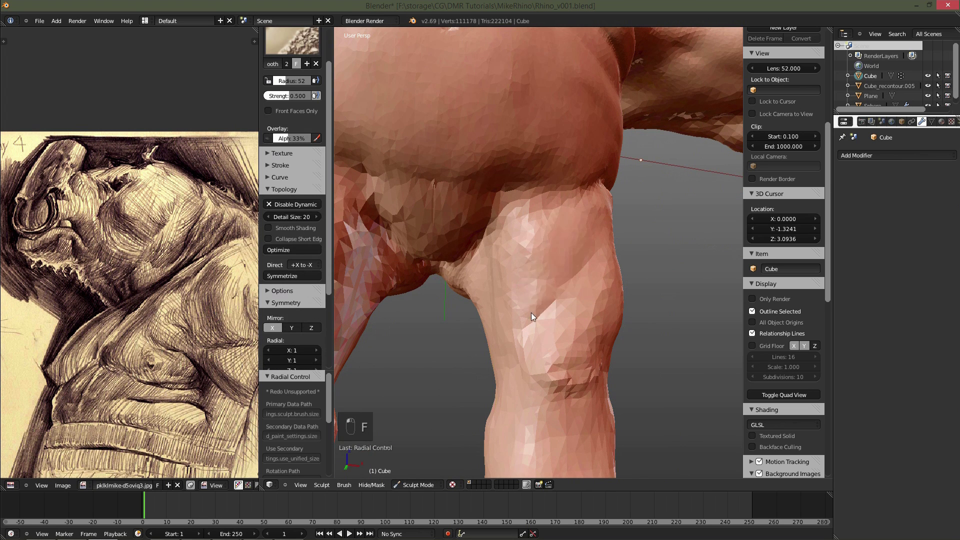
key("f")
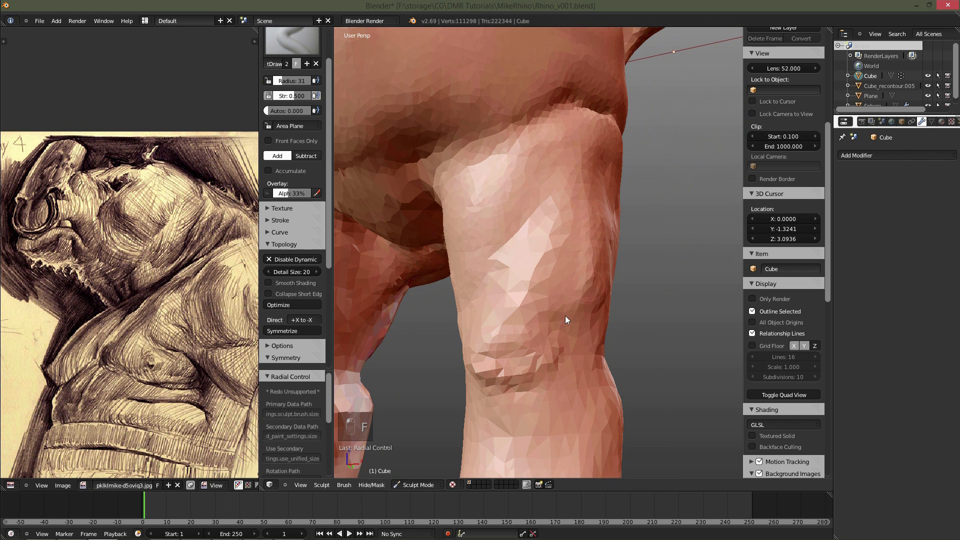
key("f")
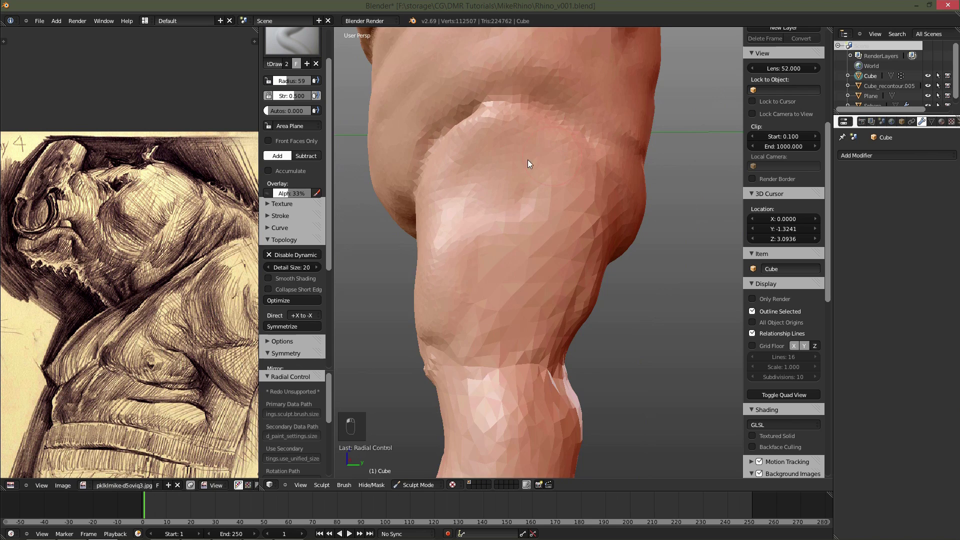
Build rounder buttock and back-of-thigh muscle forms with the Draw brush.
key("f")
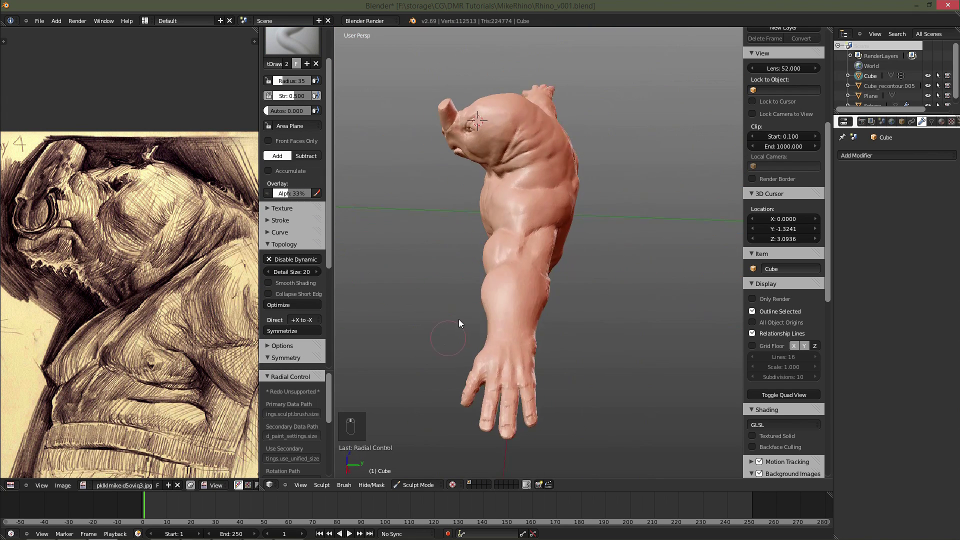
left_click_drag(534, 263, 540, 321)
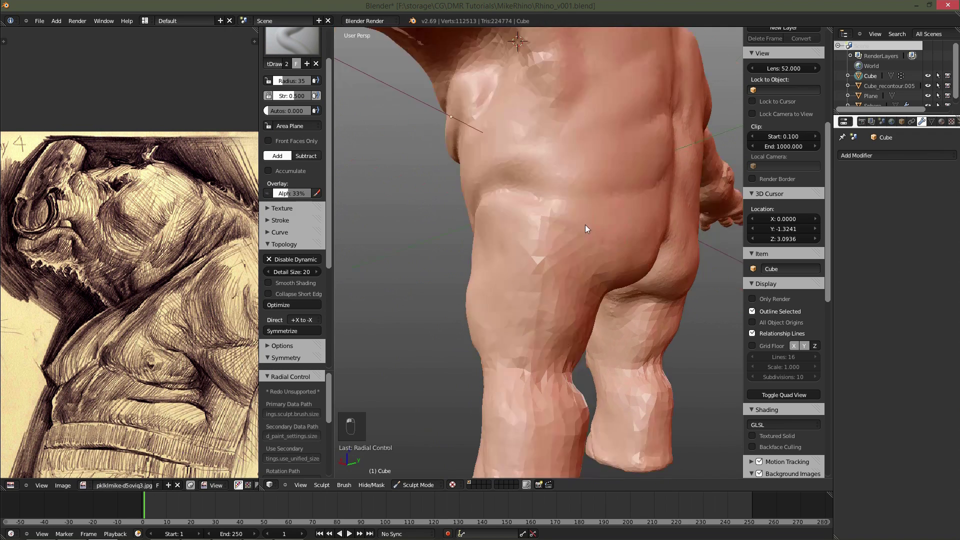
key("f")
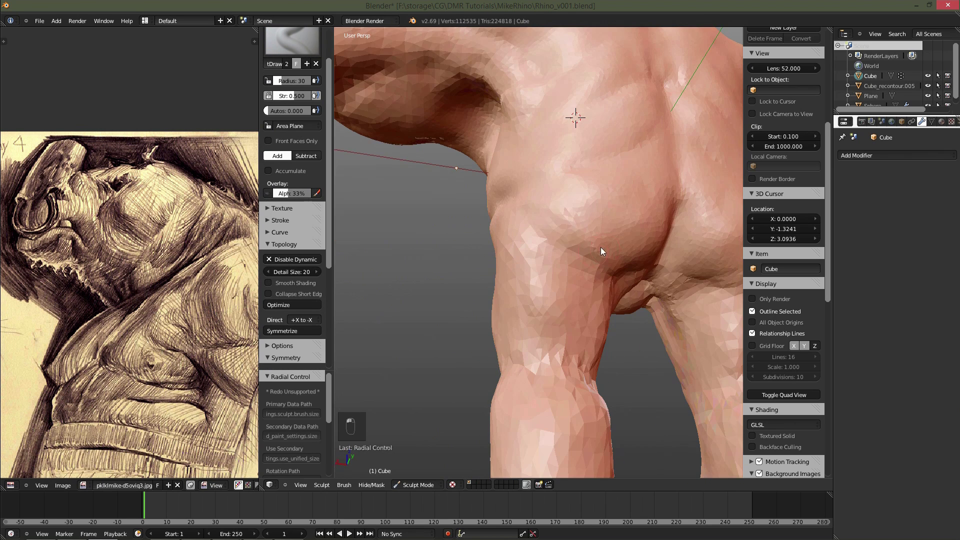
key("f")
key("f")
key("f")
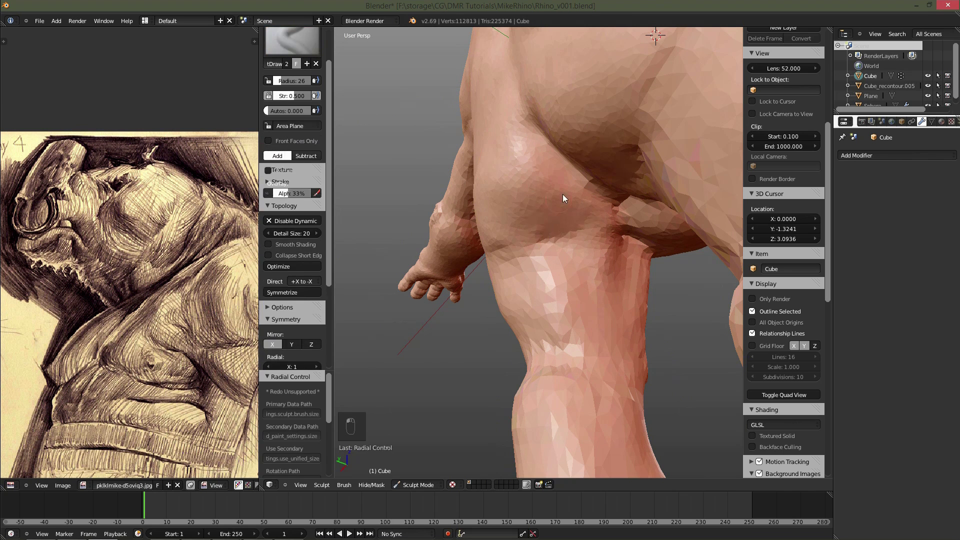
key("f")
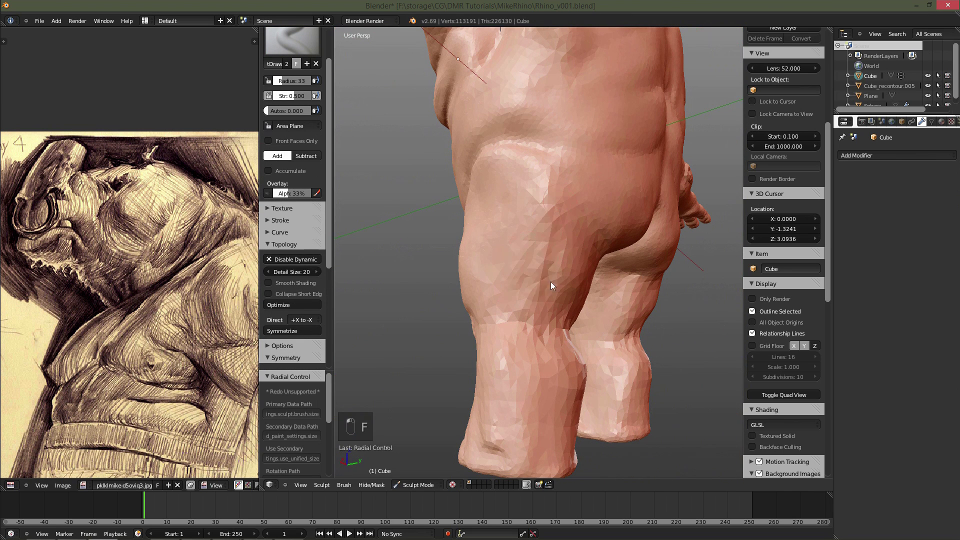
key("f")
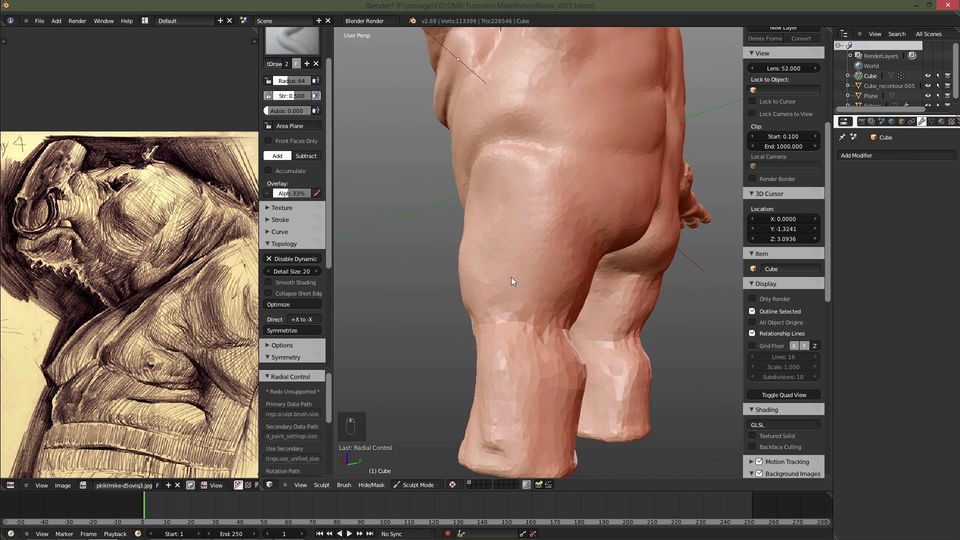
Smooth lumpy patches on the thigh and sculpt the kneecap folds above the knee.
key("f")
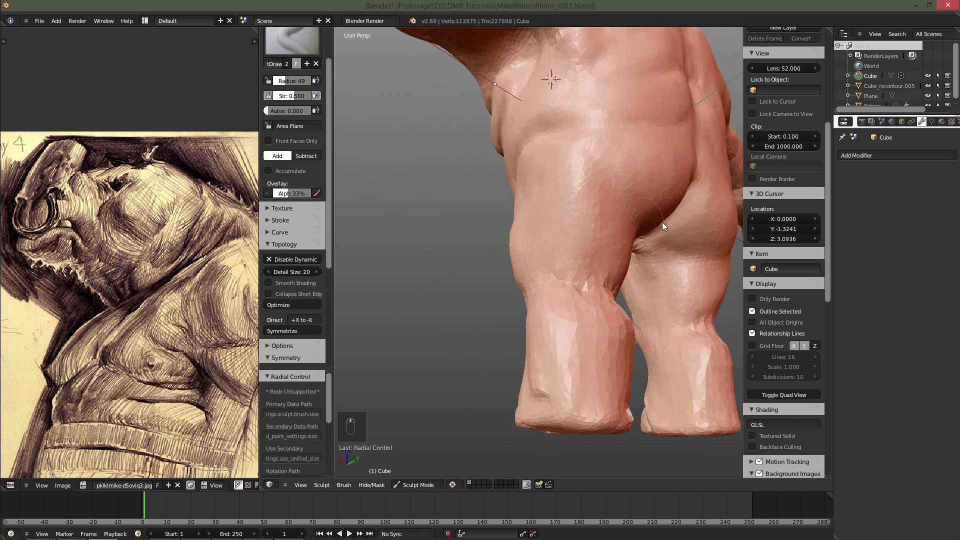
key("f")
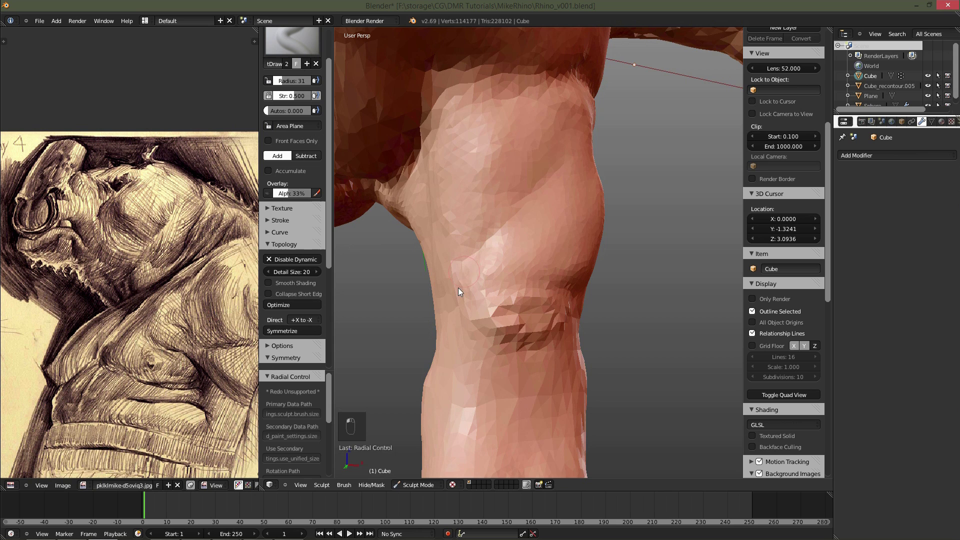
left_click_drag(521, 316, 548, 320)
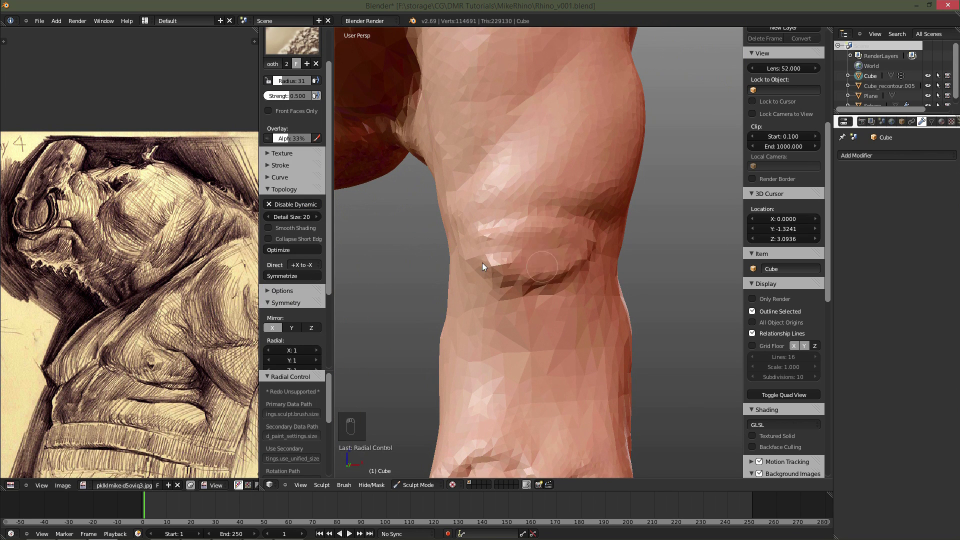
left_click_drag(511, 259, 570, 251)
key("f")
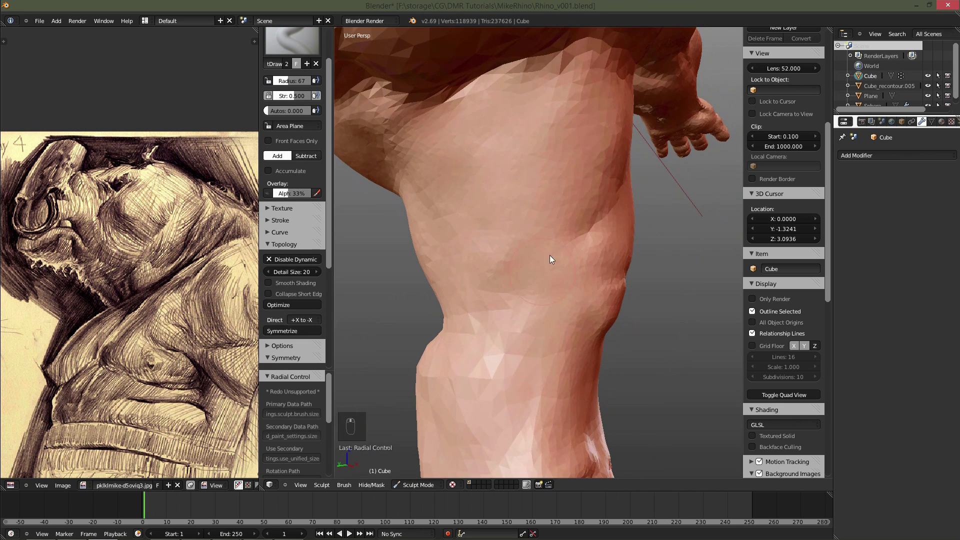
key("f")
key("f")
key("f")
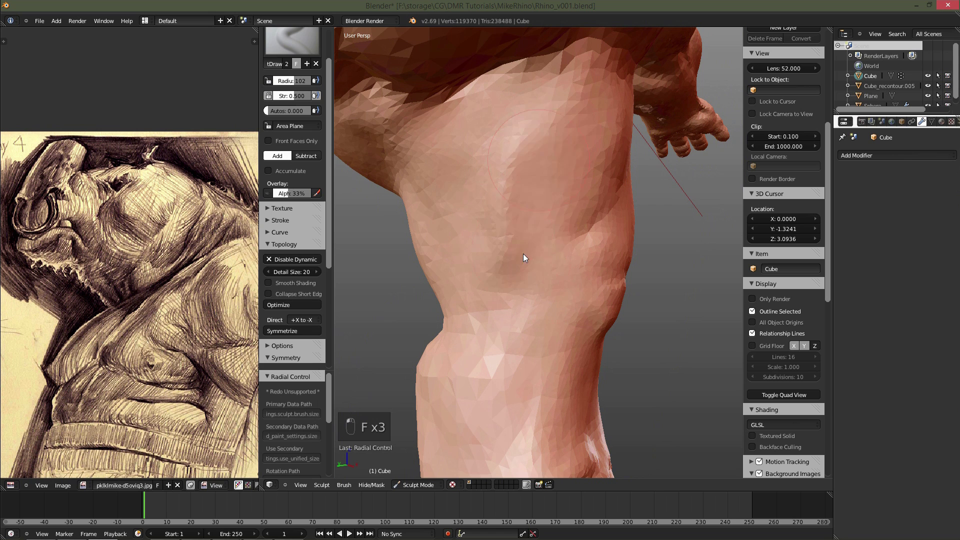
Draw a crease across the foot separating the rounded toes from the sole.
key("f")
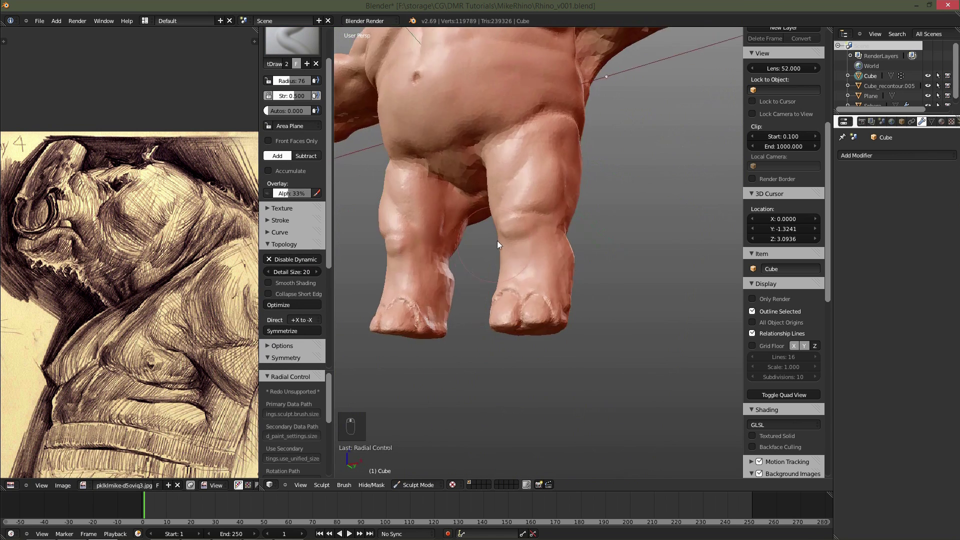
key("f")
key("f")
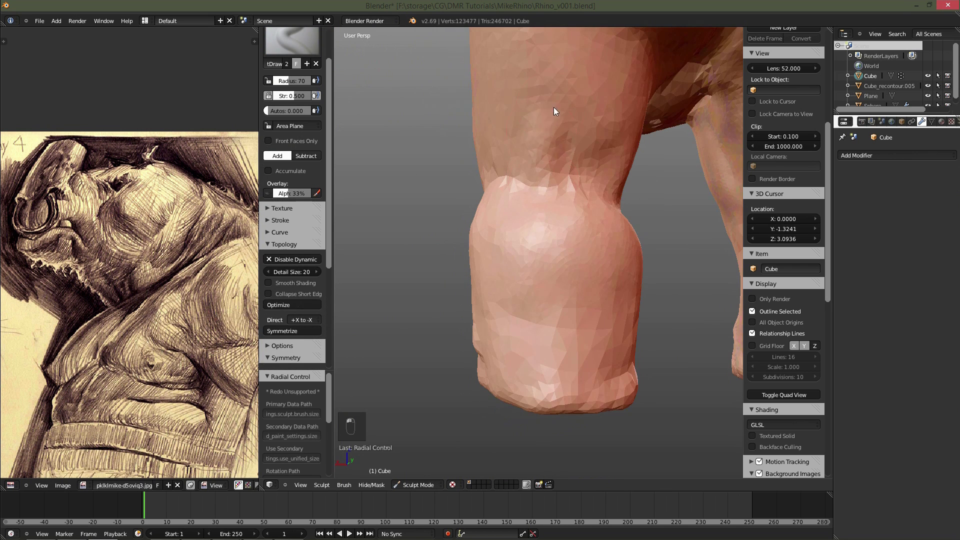
key("f")
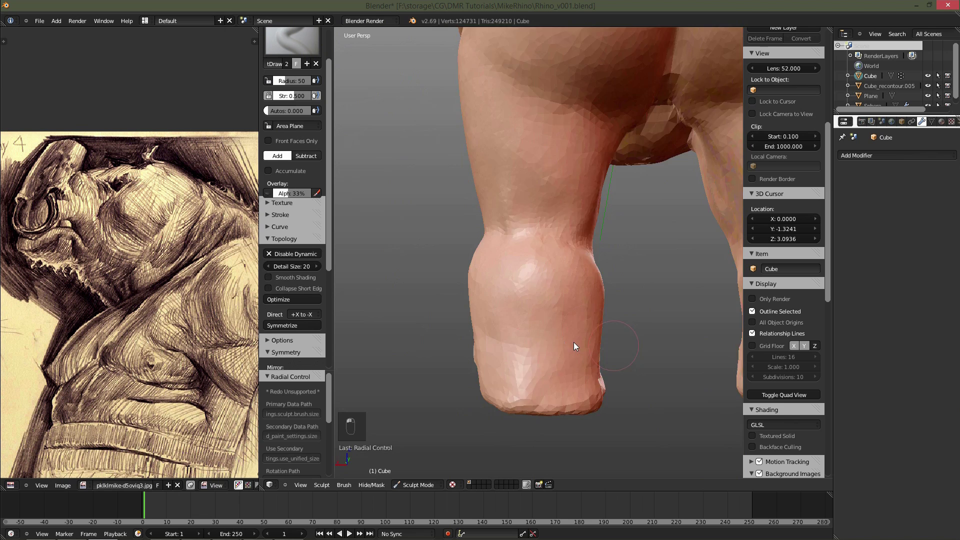
Soften the toe crease with a smaller brush and Detail Size lowered to 10.
key("f")
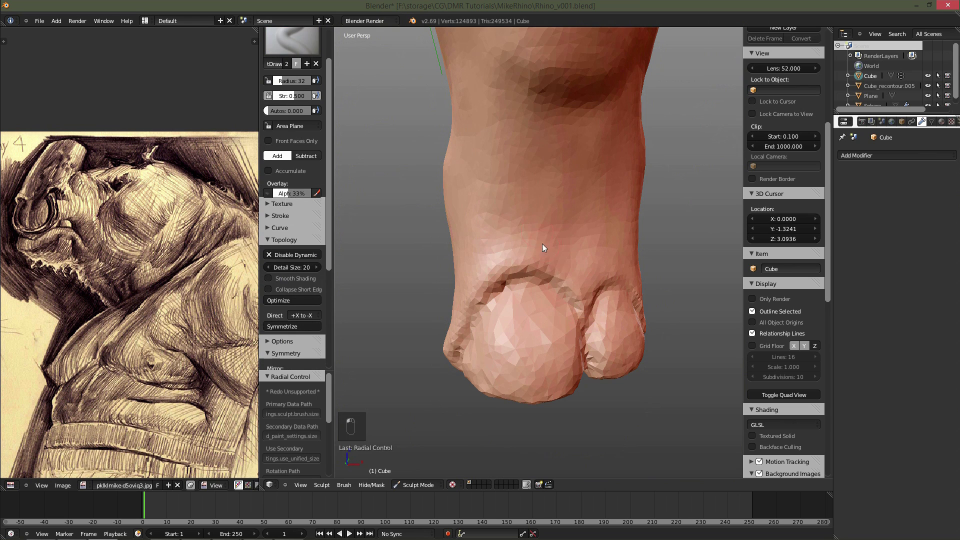
key("f")
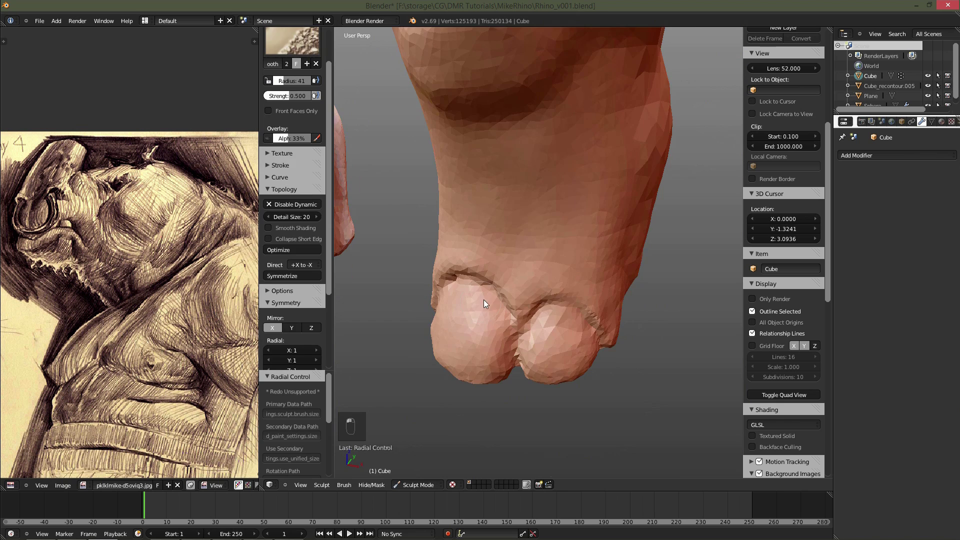
key("f")
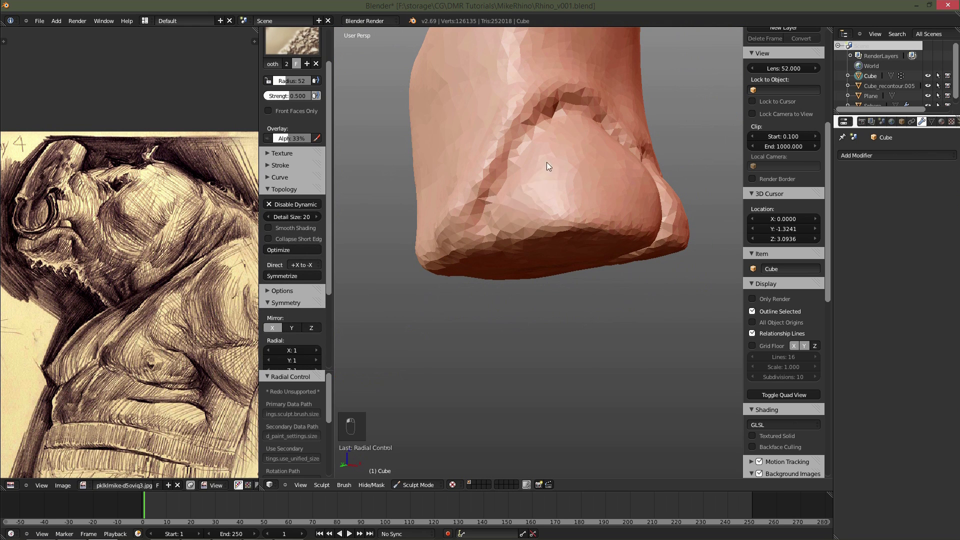
key("f")
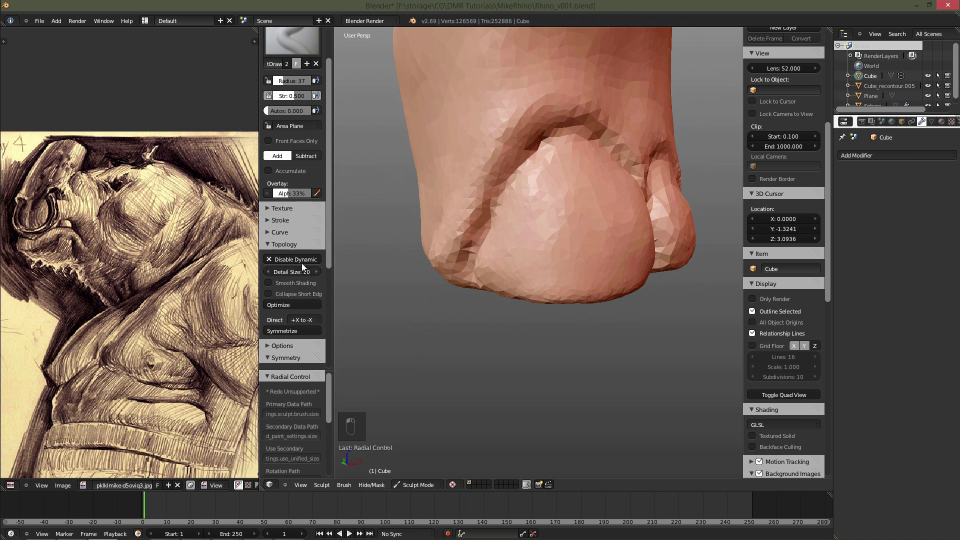
Sharpen the toe crease with the Pinch/Magnify brush and save as Rhino_v002.blend.
key("f")
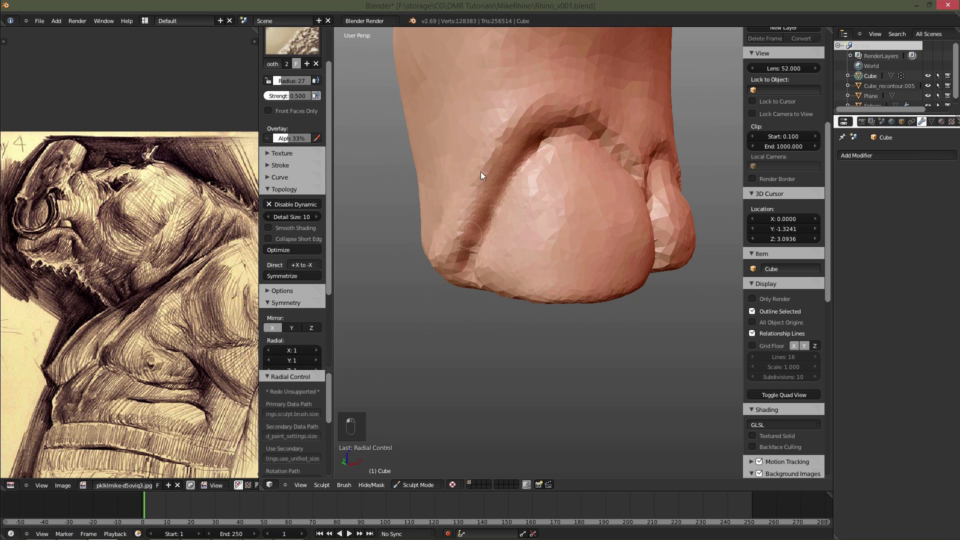
key("f")
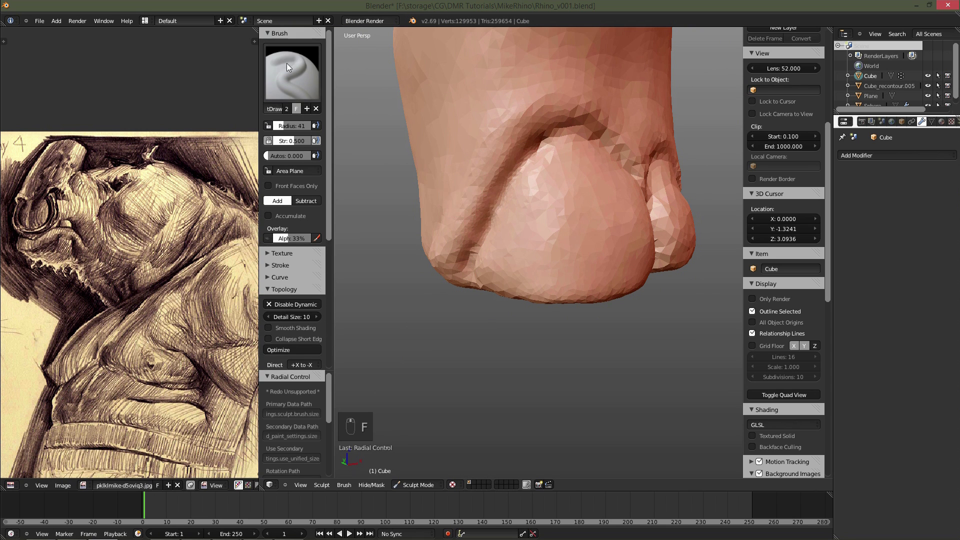
key("f")
key("f")
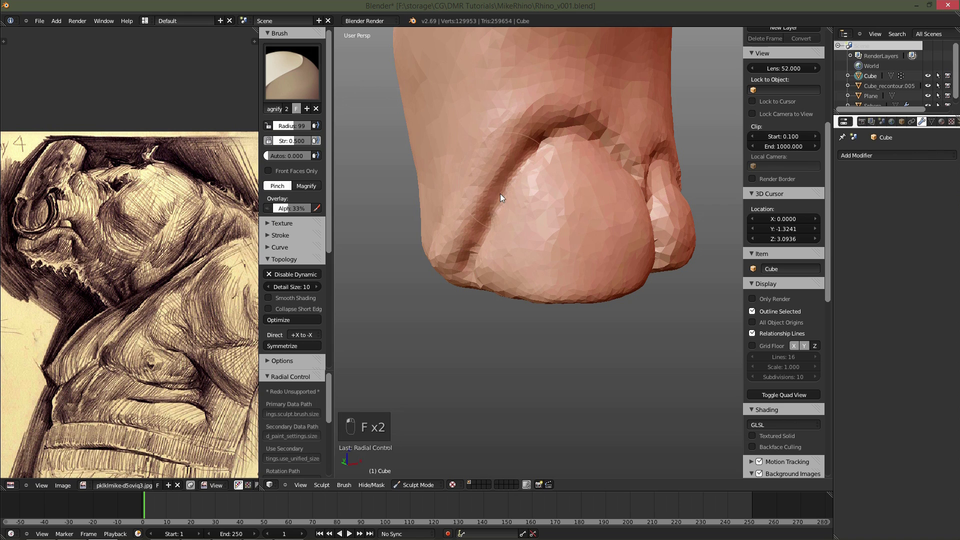
key("ctrl+z")
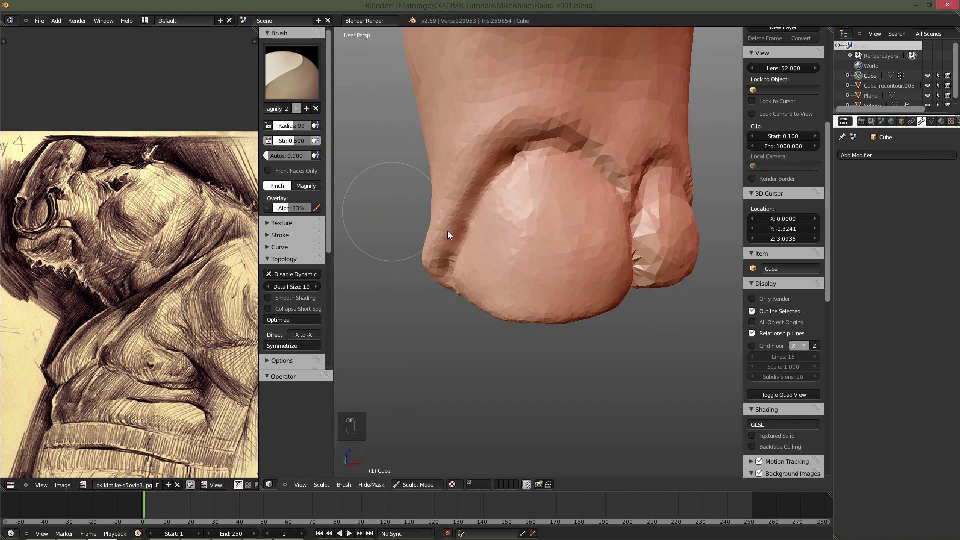
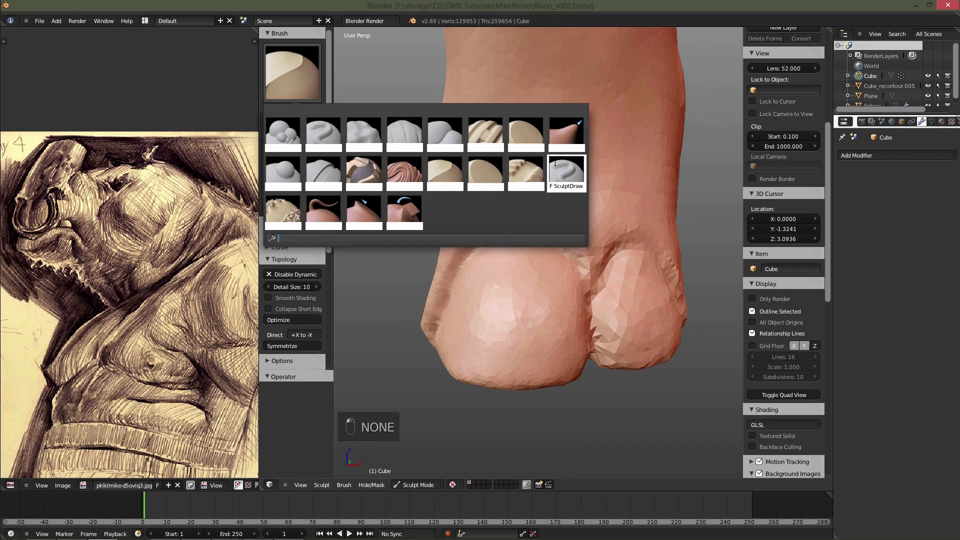
Split the foot into two rounded toes with a vertical groove and shape the heel.
key("f")
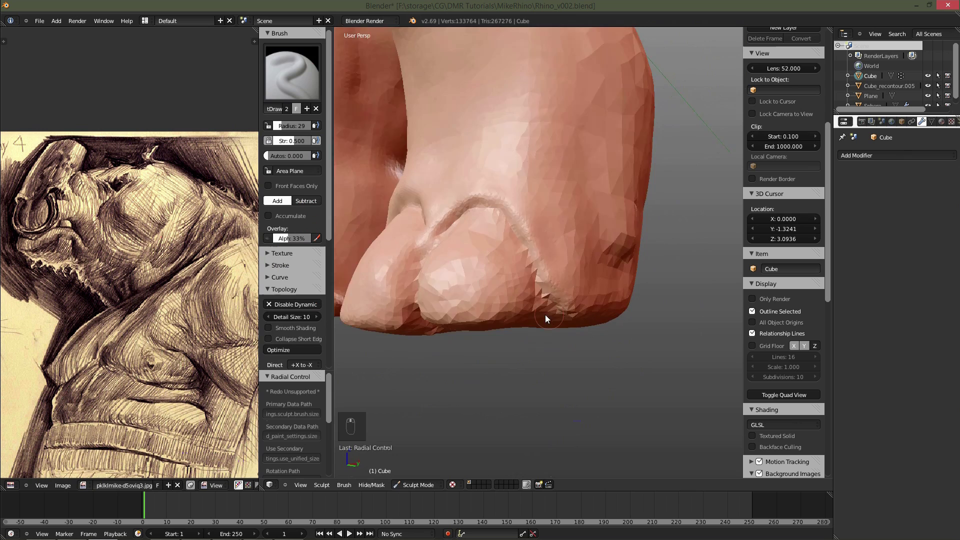
key("f")
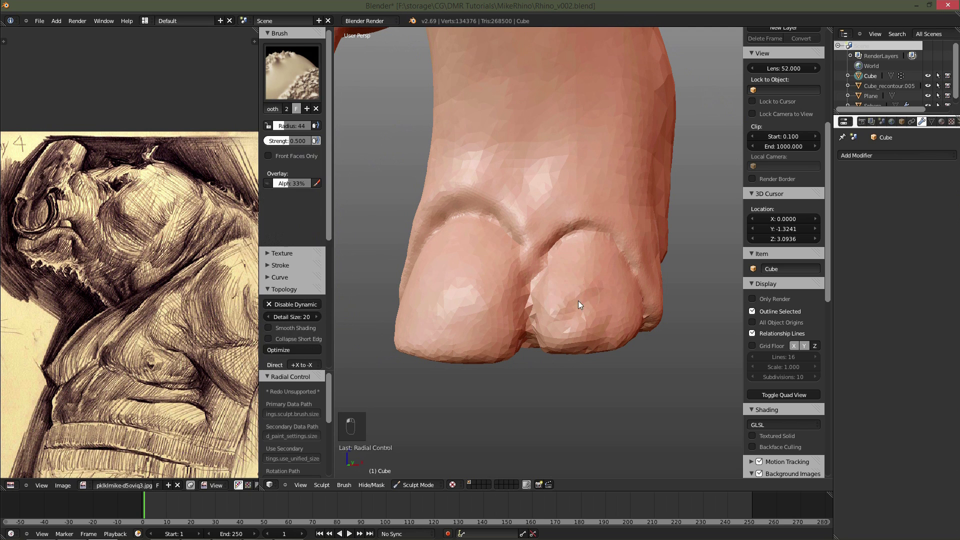
key("f")
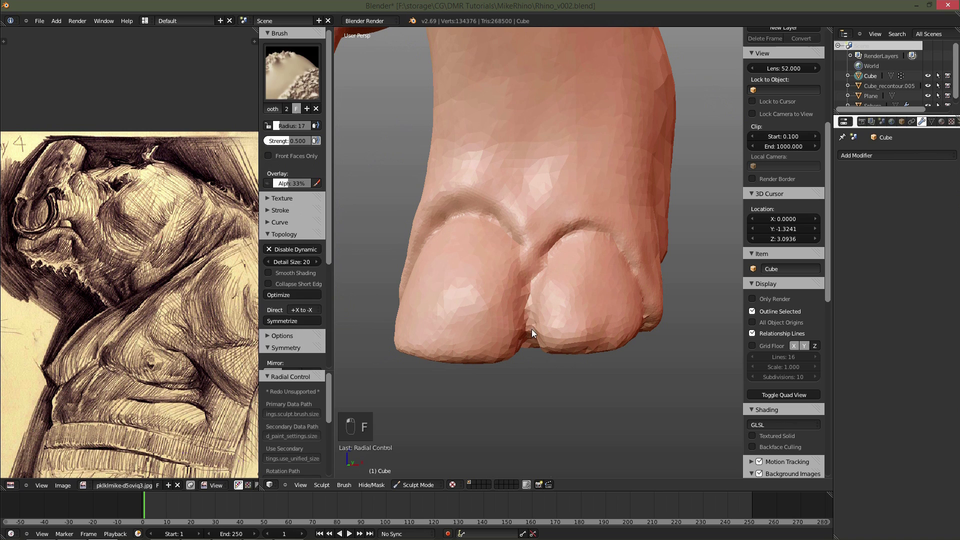
key("f")
Build up the thigh and buttock muscle masses with SculptDraw strokes.
key("f")
key("f")
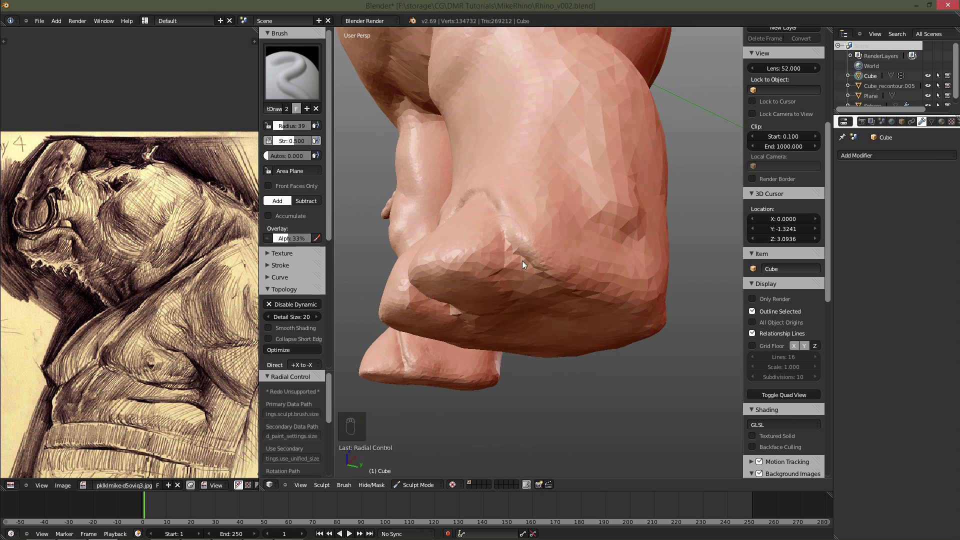
key("f")
left_click(519, 244)
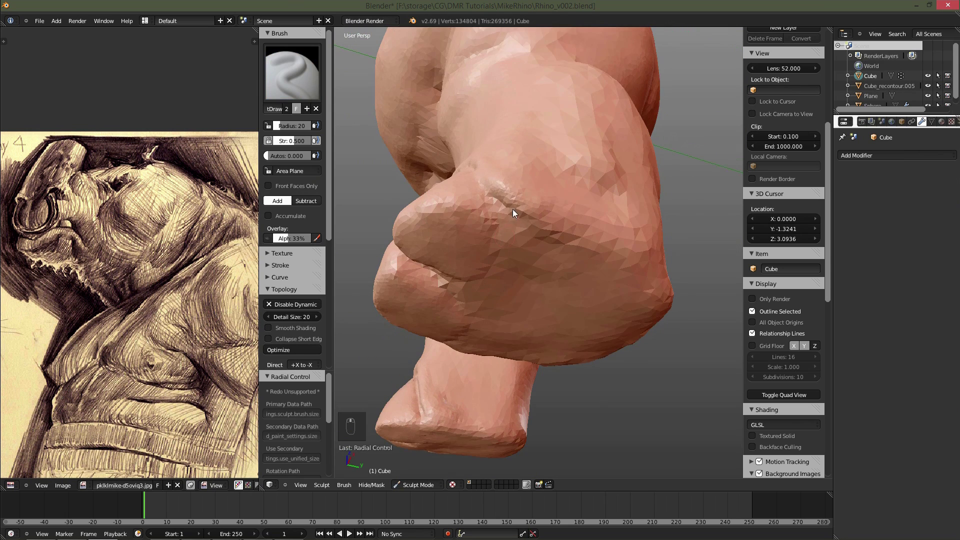
key("f")
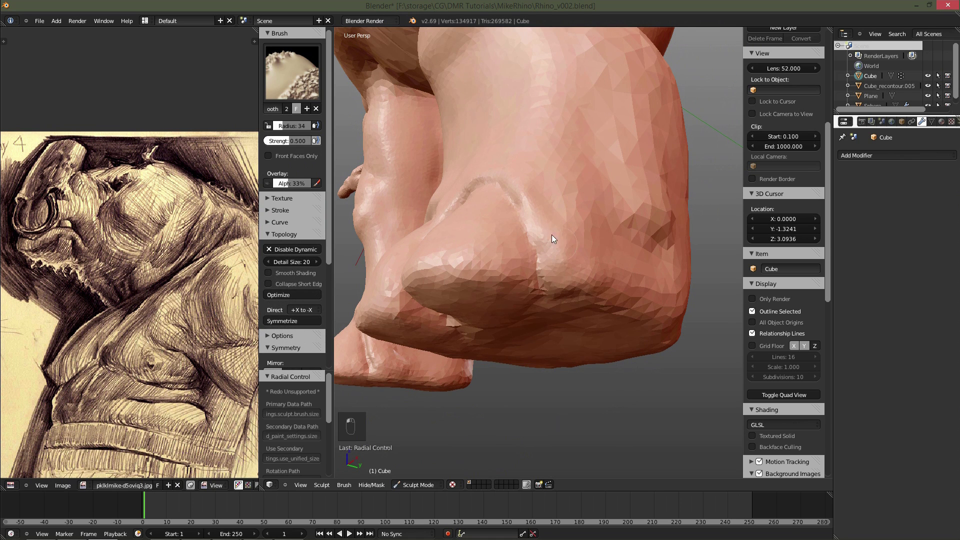
key("f")
key("f")
key("f")
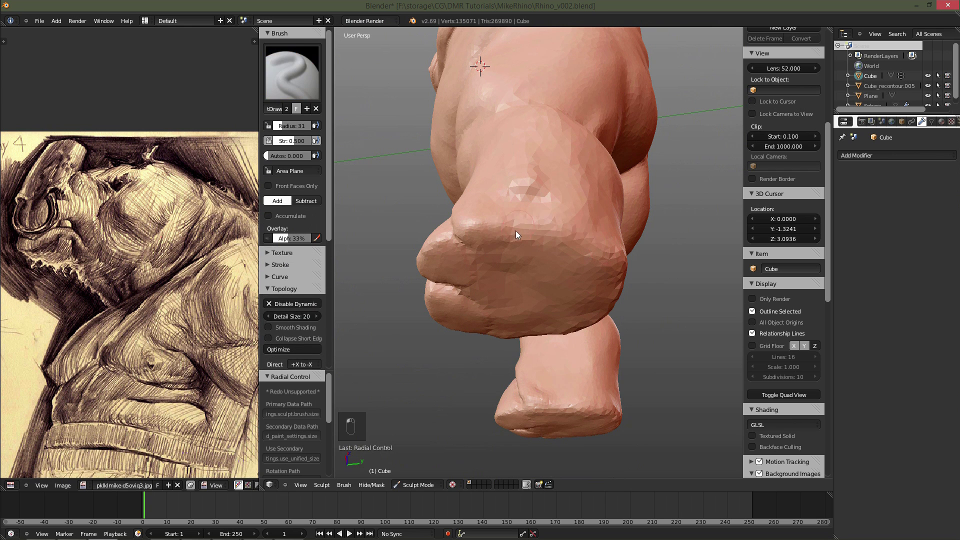
Alternate building and smoothing to round the buttocks and blocky limb end.
key("f")
key("f")
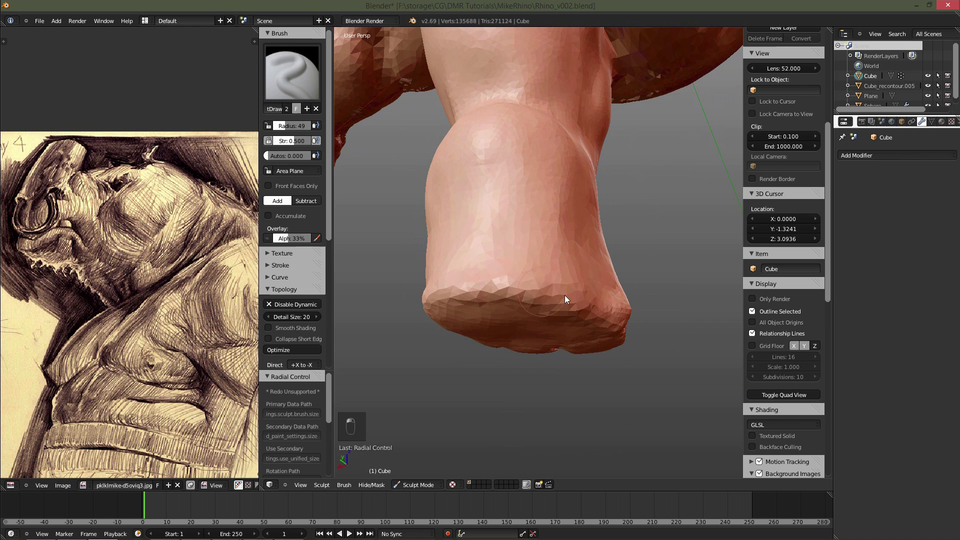
key("f")
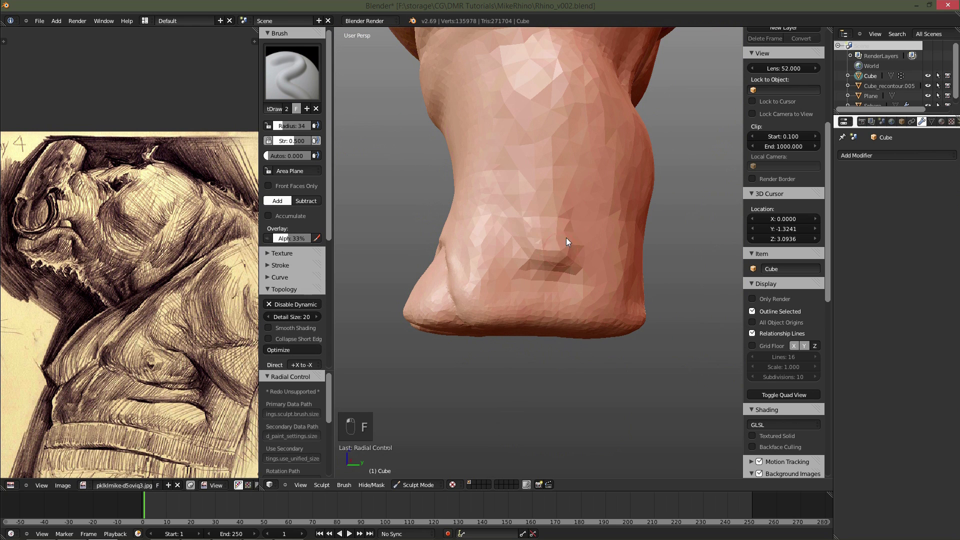
key("f")
key("f")
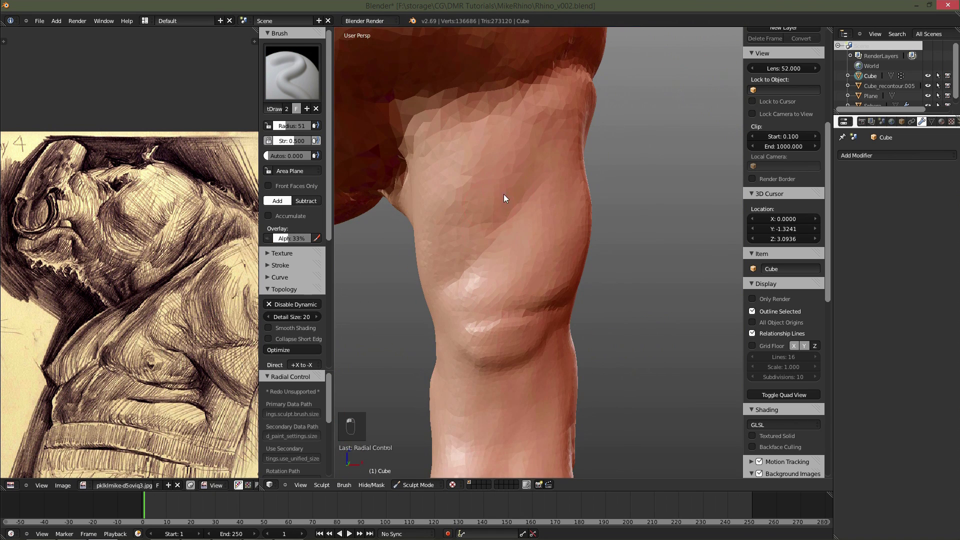
key("f")
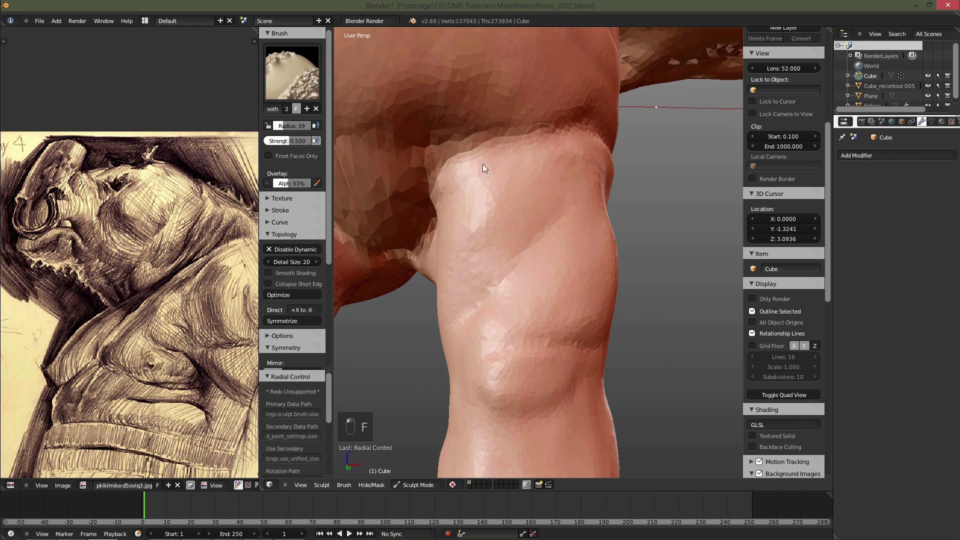
key("f")
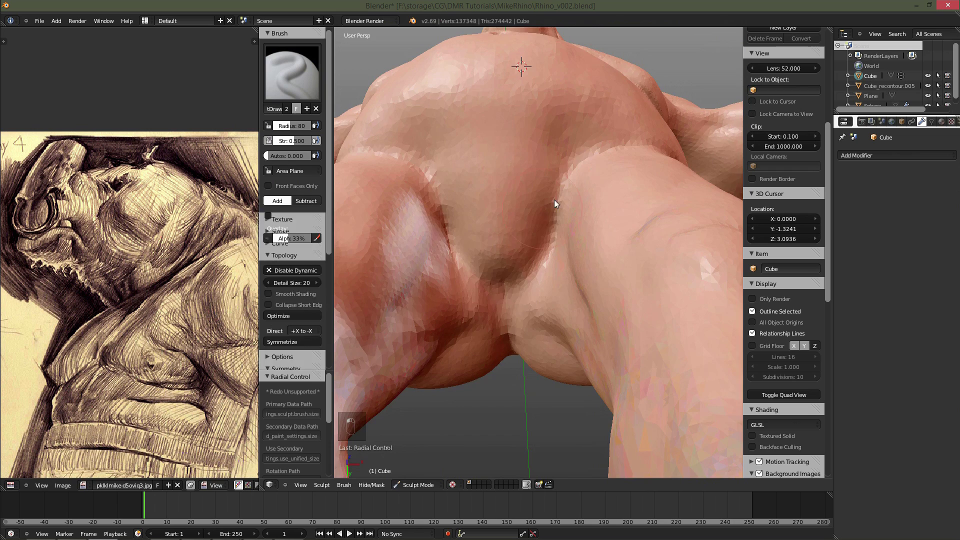
Refine the toe grooves and soften the heels on both feet.
key("f")
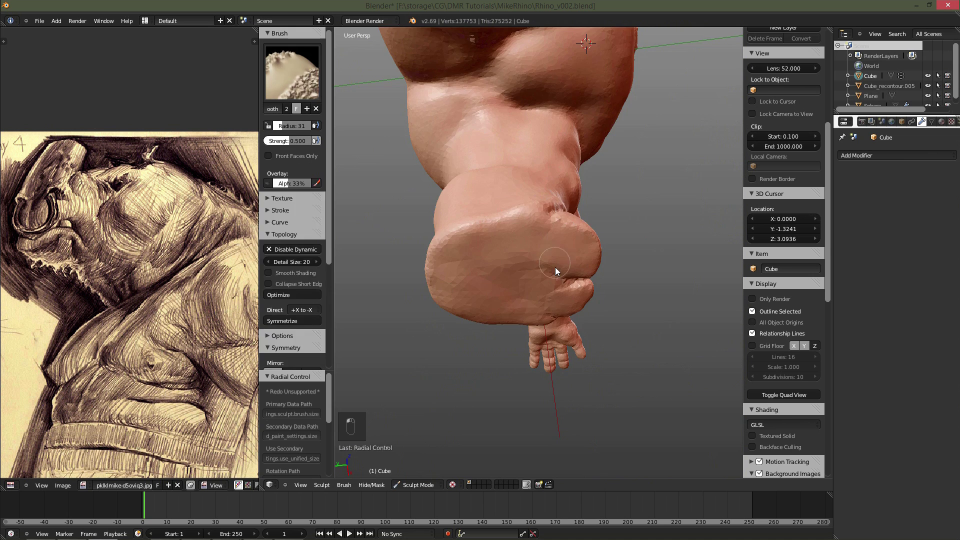
key("f")
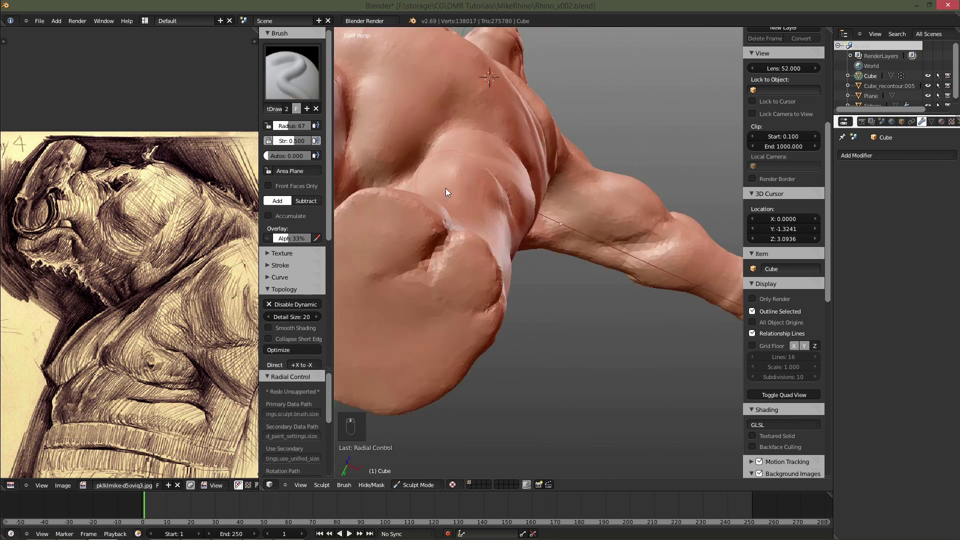
key("f")
key("f")
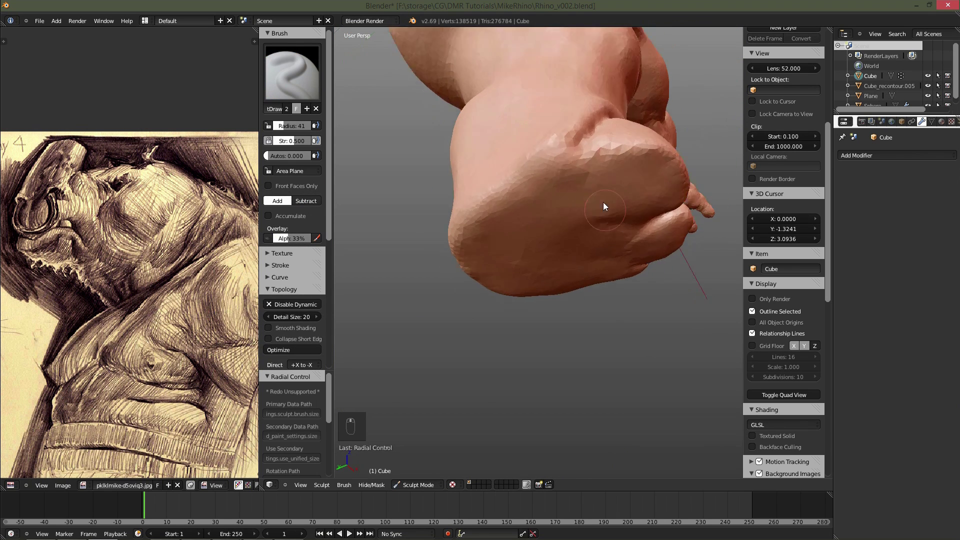
key("f")
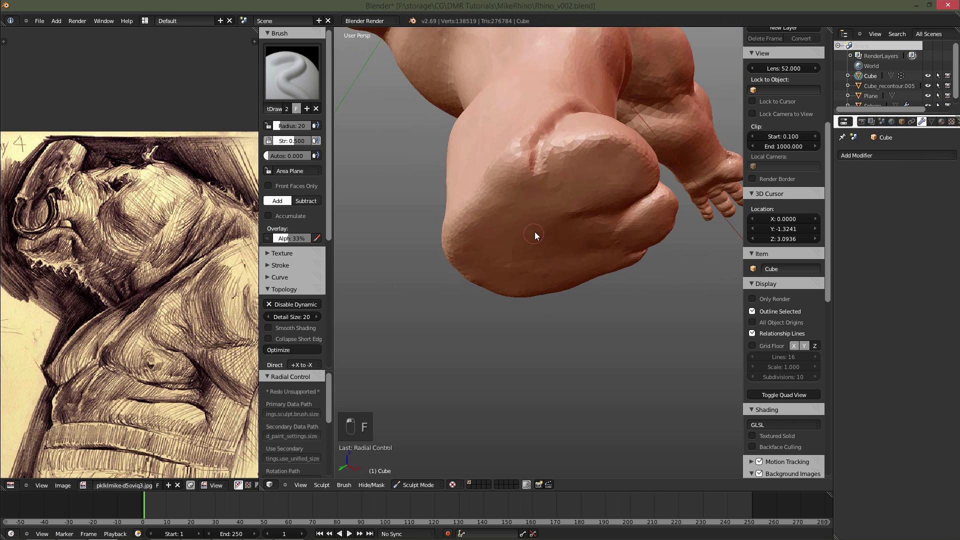
key("f")
Carve subtractive Crease-brush folds across the back of the knee.
key("f")
key("f")
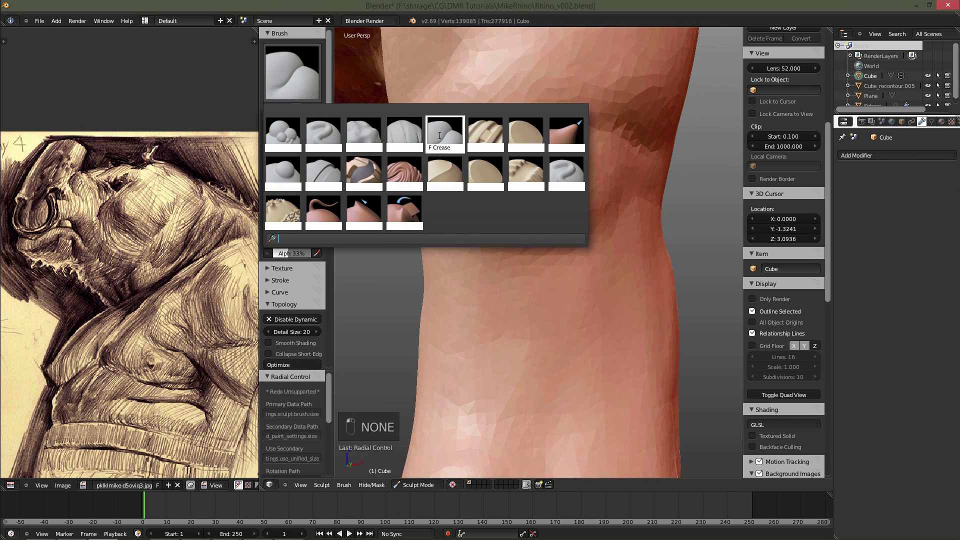
key("f")
key("f")
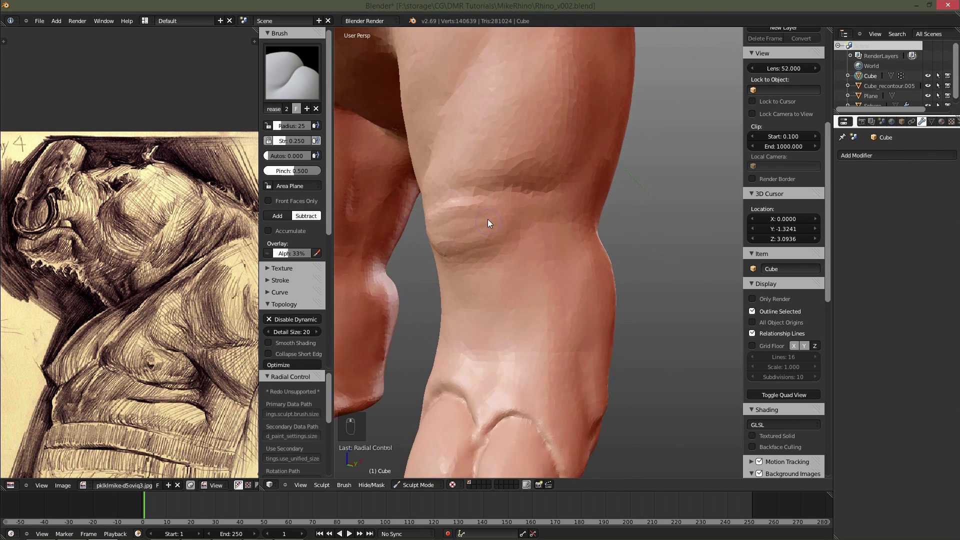
key("f")
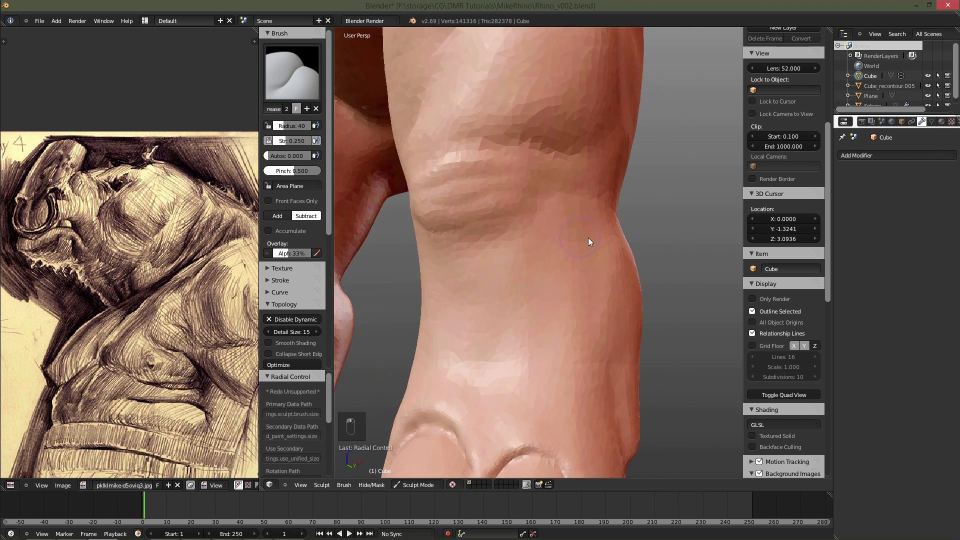
key("f")
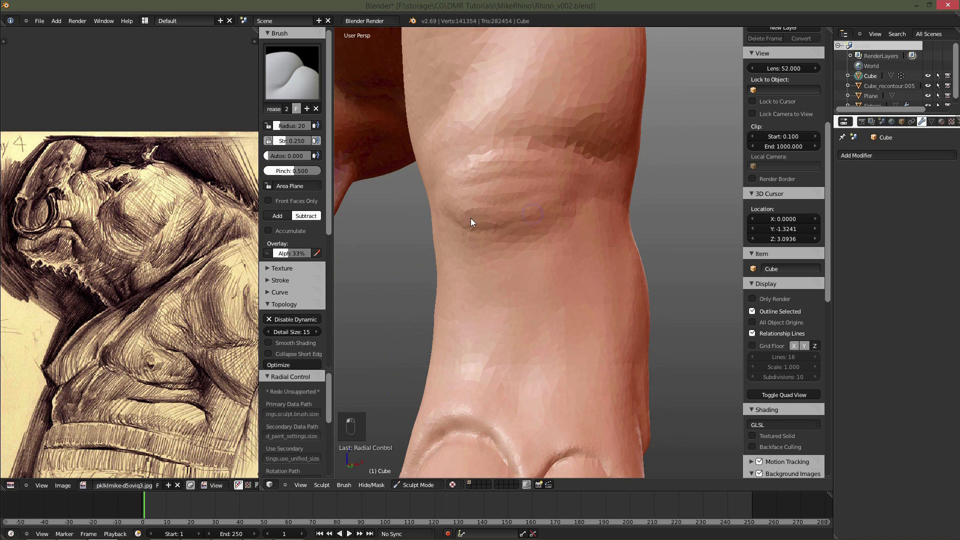
Touch up with SculptDraw, then cut stronger, finer creases behind the knee.
key("f")
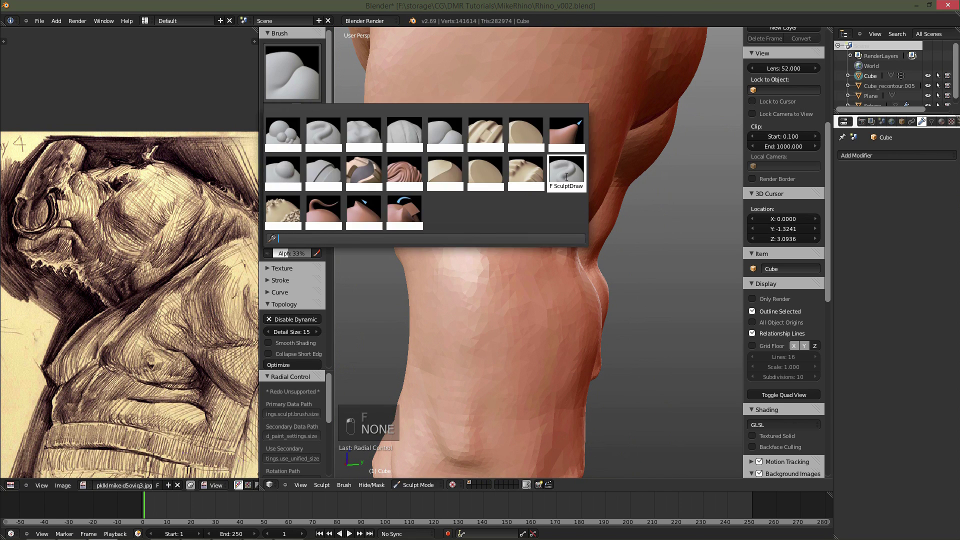
key("f")
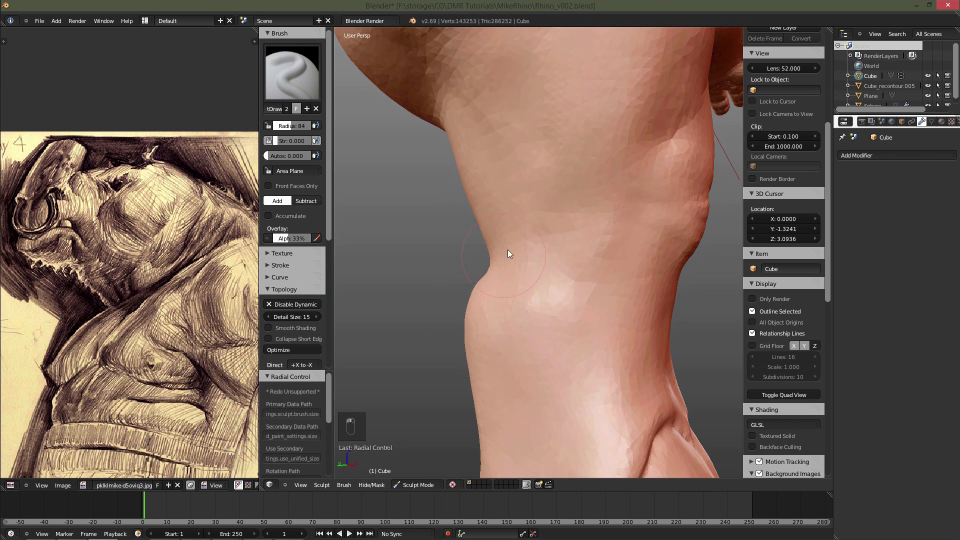
key("f")
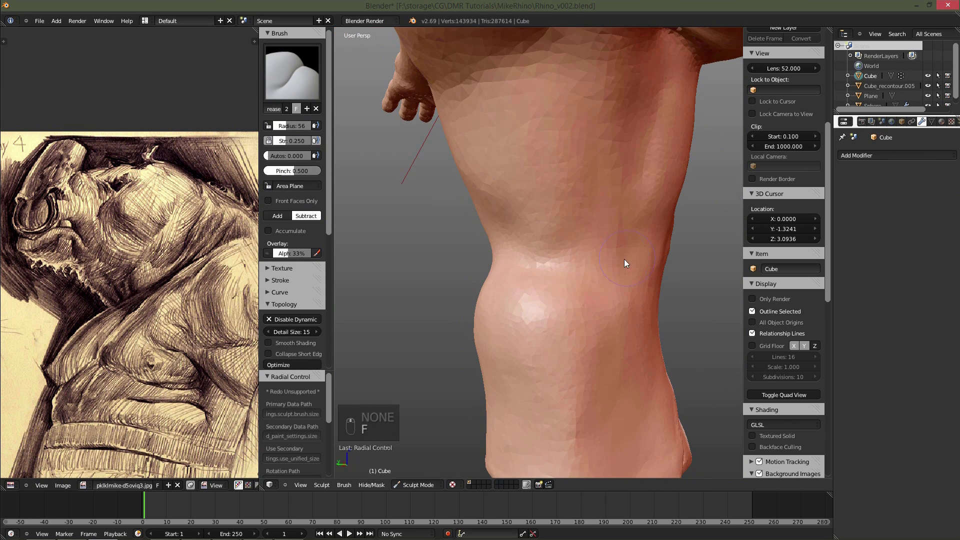
key("f")
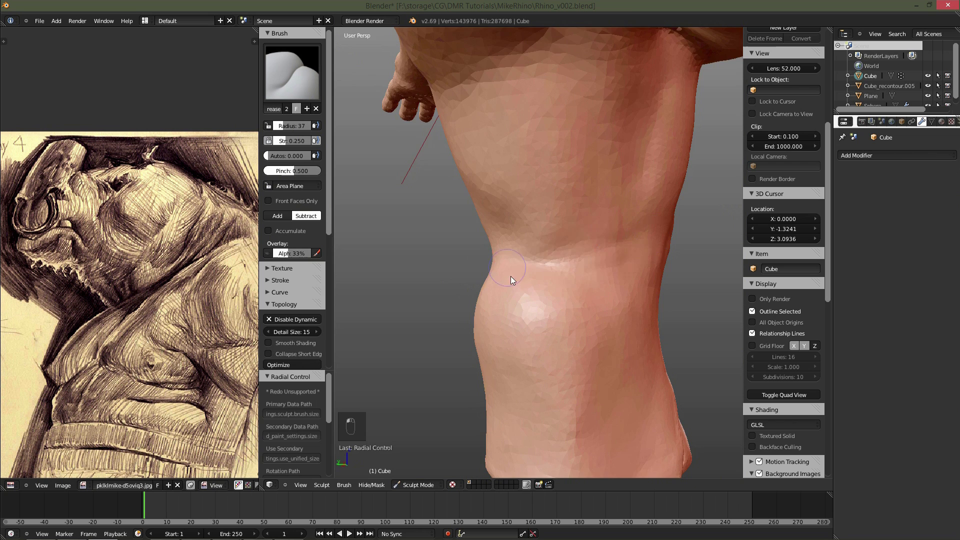
key("f")
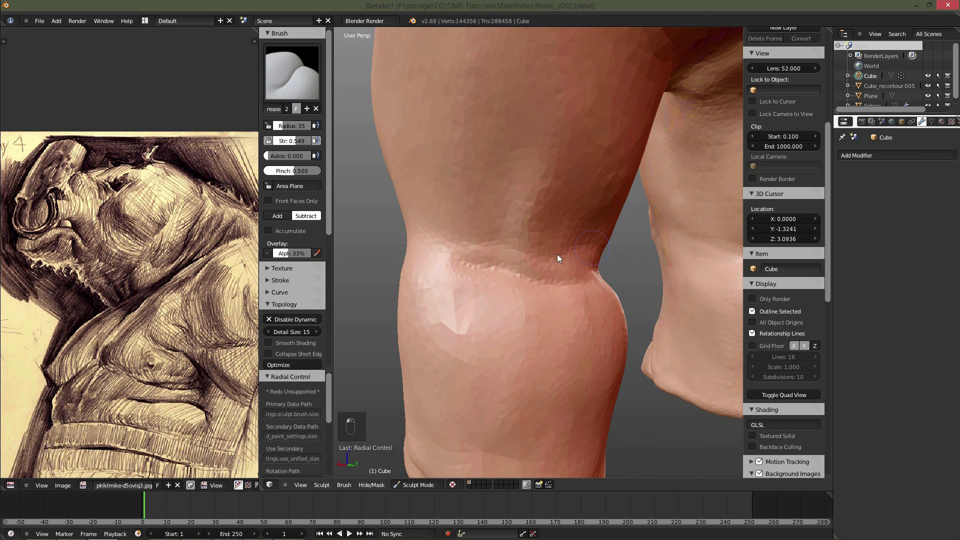
Wrap a skin crease around the lower leg above the foot, undoing stray strokes.
key("ctrl+z")
key("f")
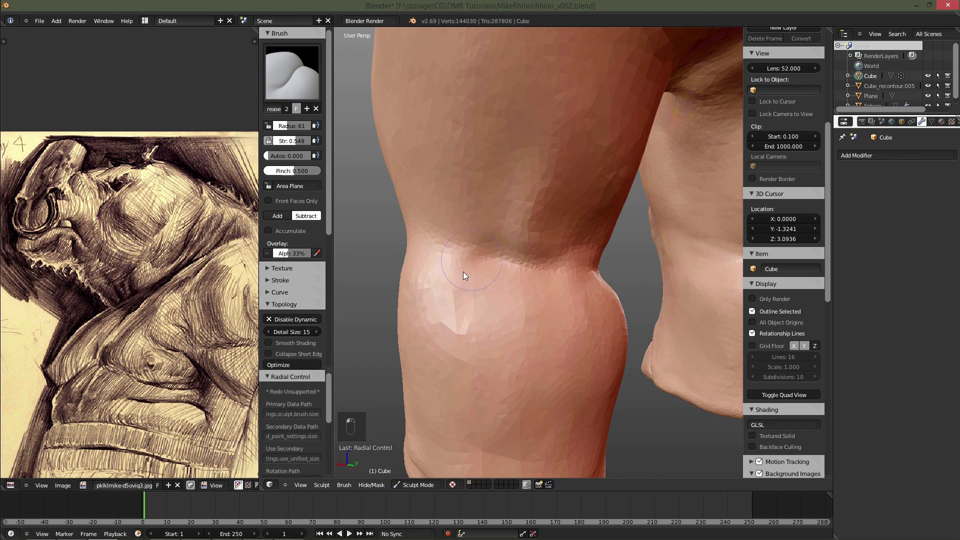
key("ctrl+z")
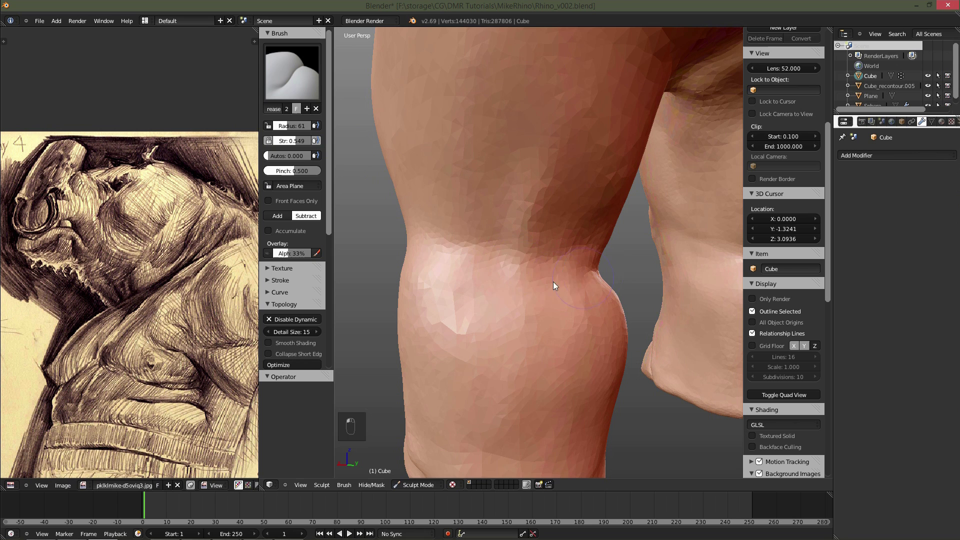
key("f")
key("f")
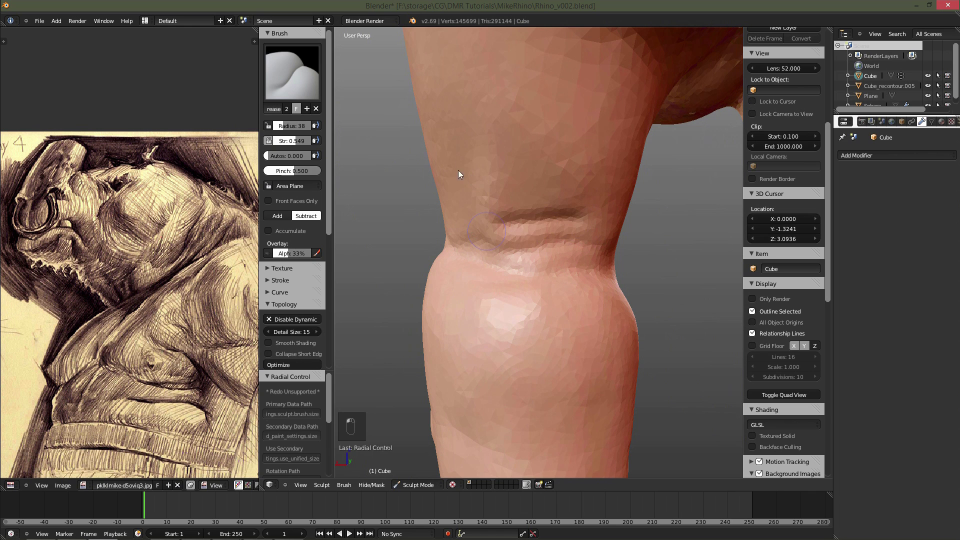
key("ctrl+z")
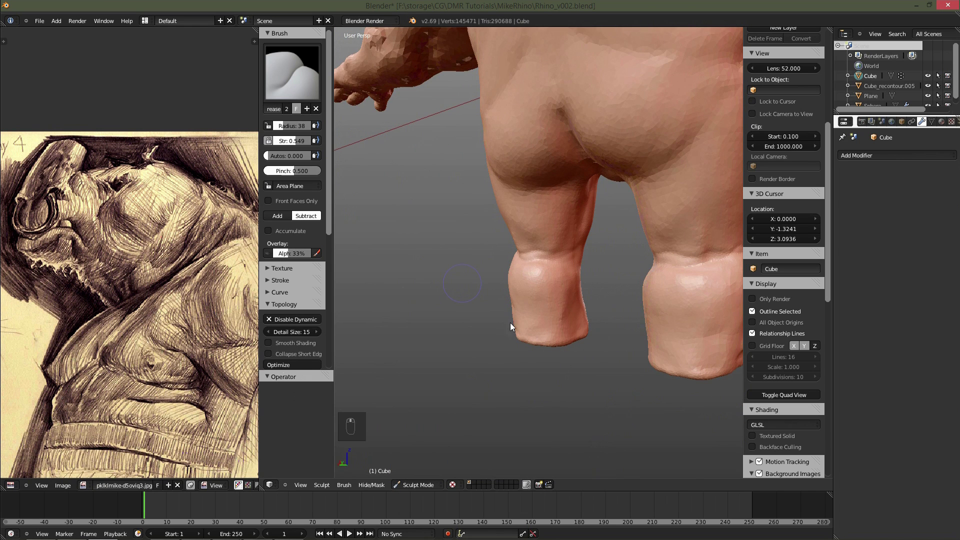
Smooth the fist, then carve skin folds around the belly and hips.
key("ctrl+z")
middle_click(307, 146)
key("f")
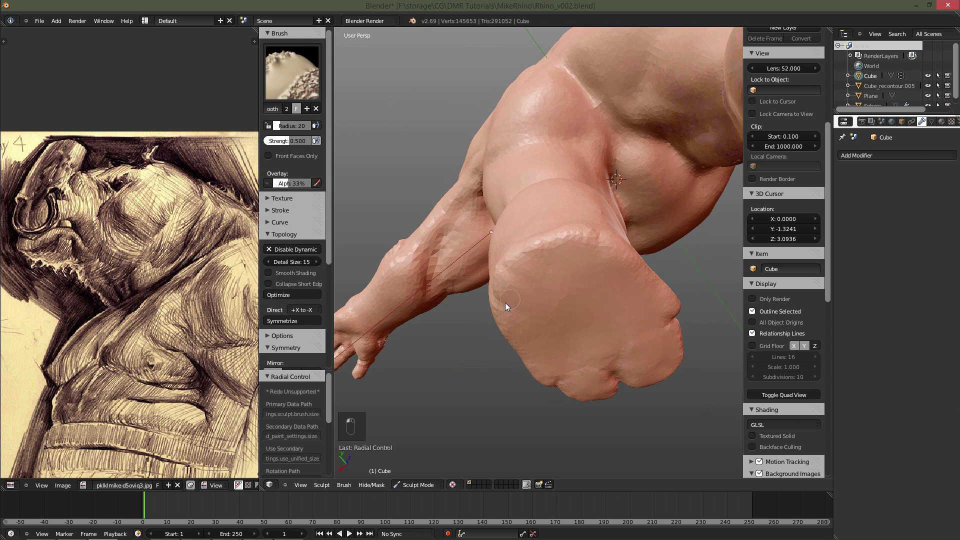
key("f")
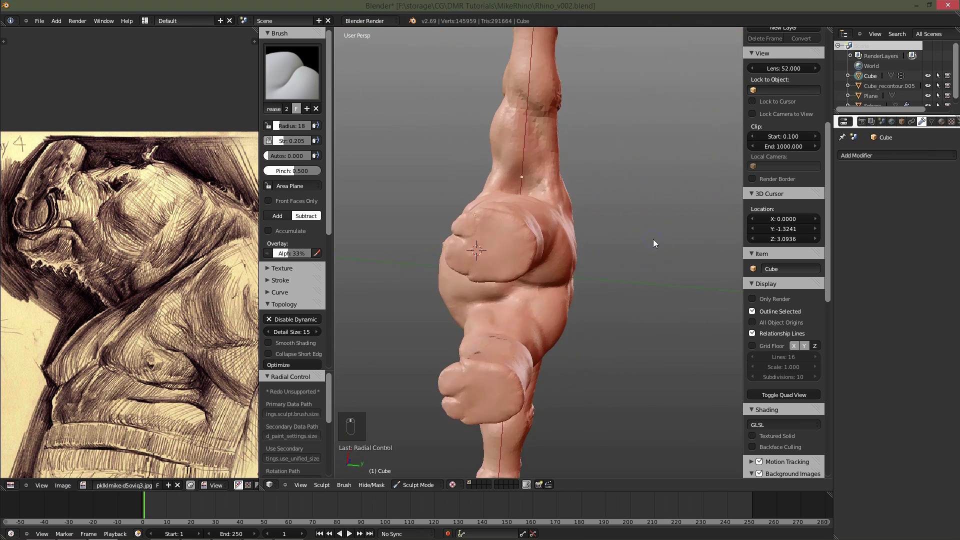
key("f")
key("f")
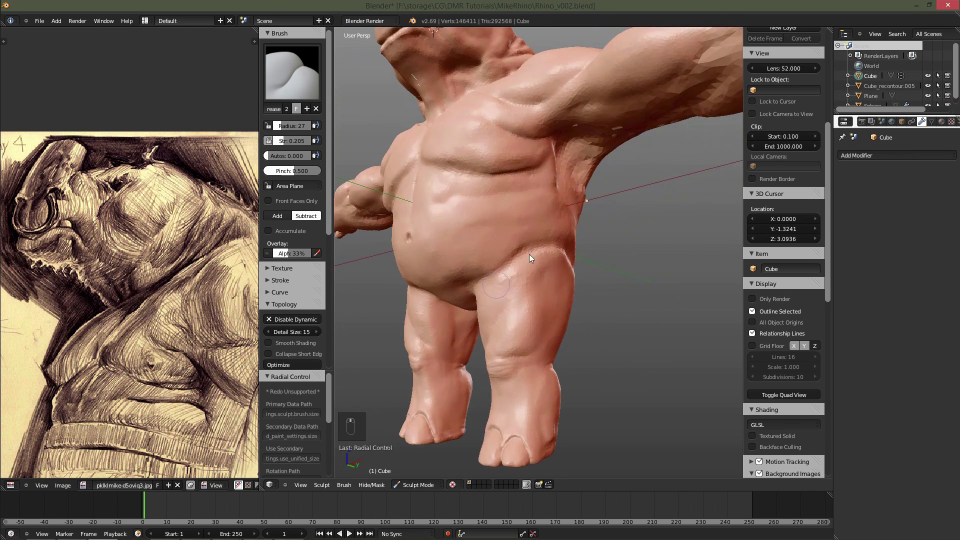
Deepen the groin and belly fold, then smooth the torso side by the armpit.
key("f")
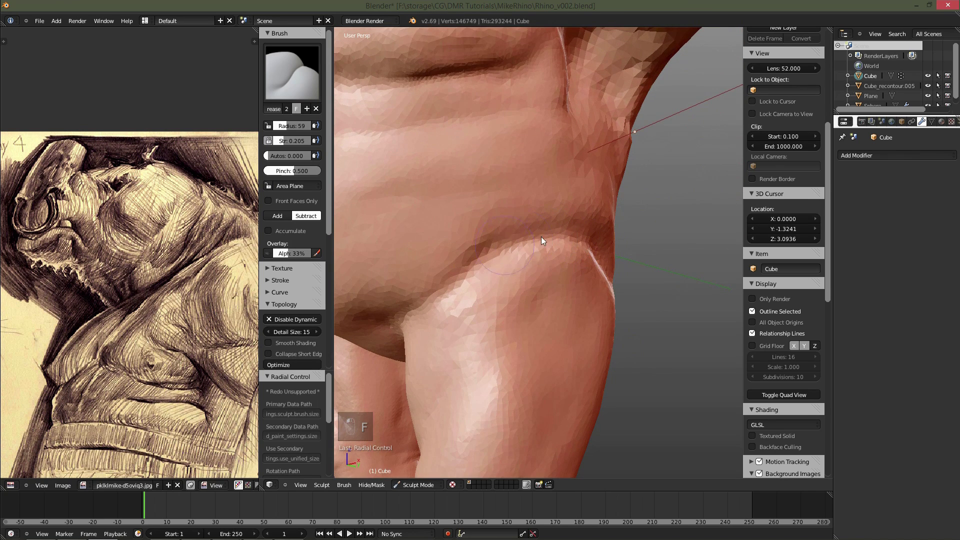
key("f")
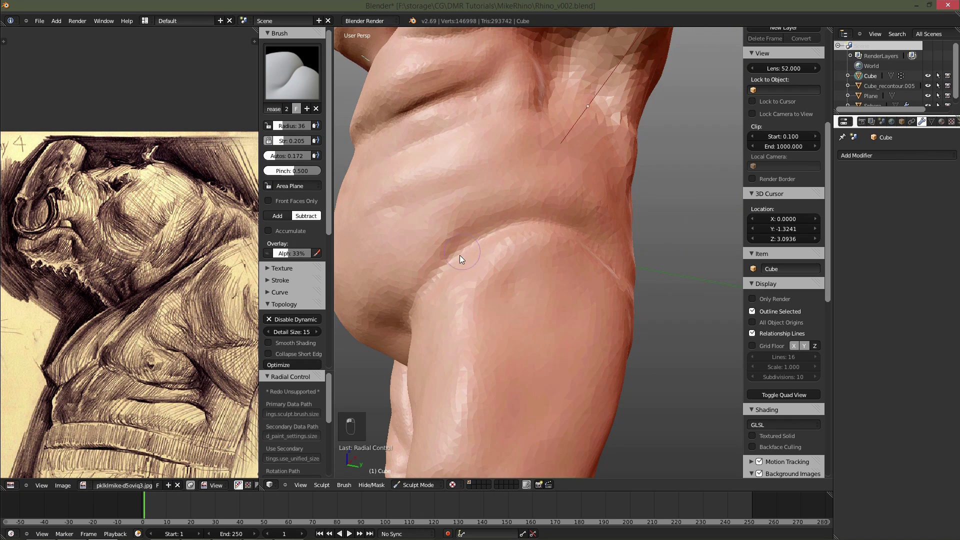
left_click_drag(451, 283, 451, 315)
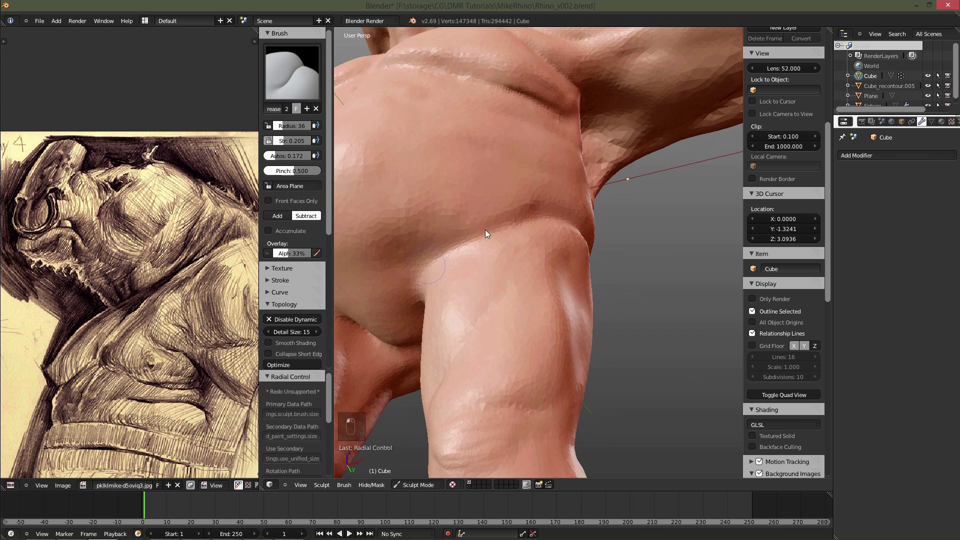
middle_click(532, 277)
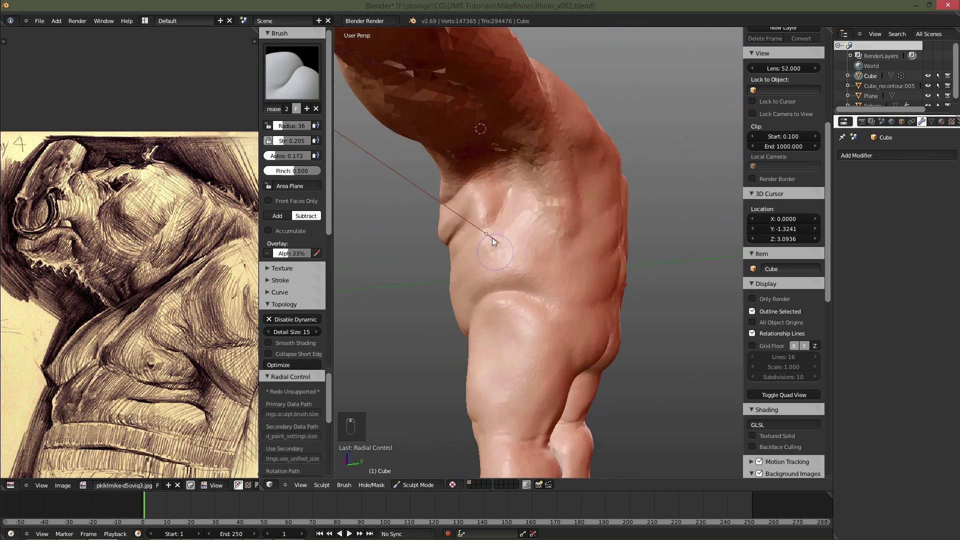
key("f")
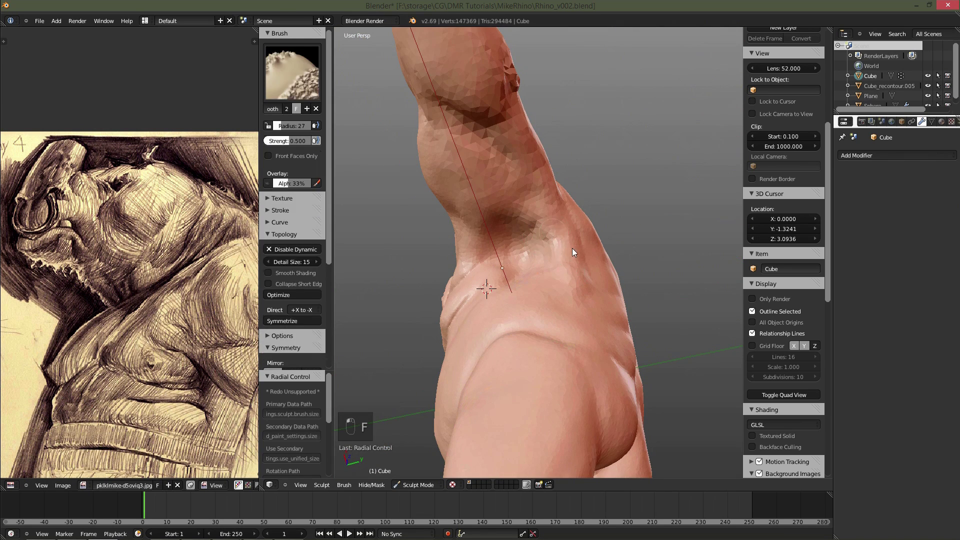
key("f")
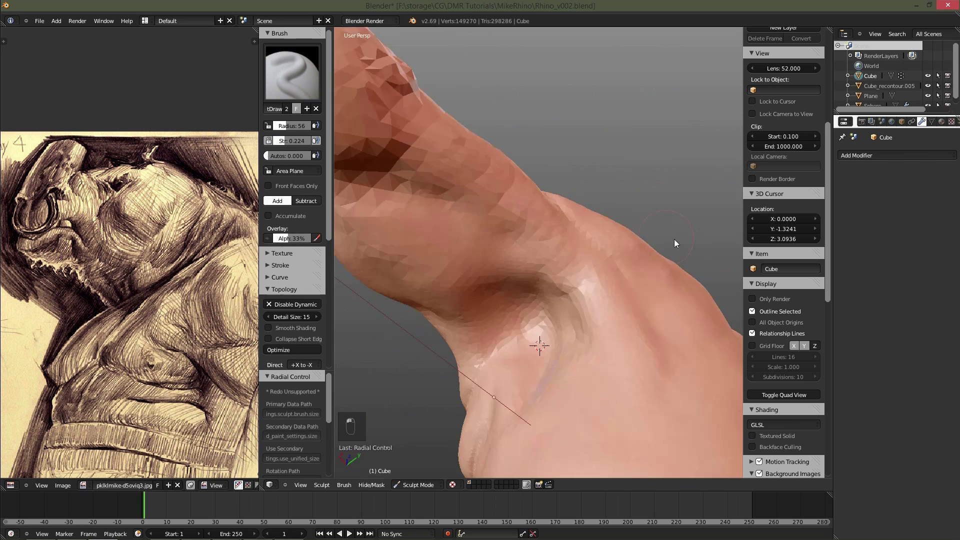
Build up and smooth the upper arm and forearm muscle forms.
key("f")
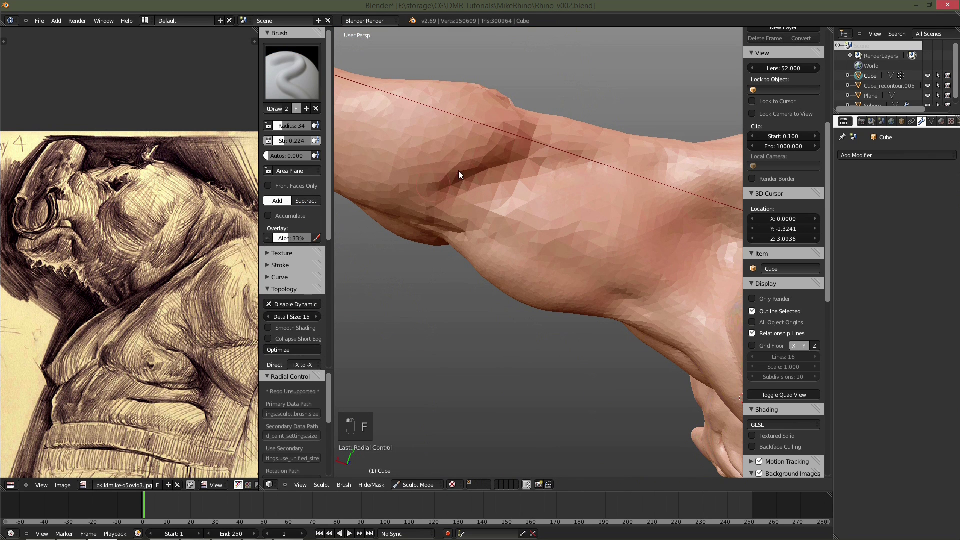
key("f")
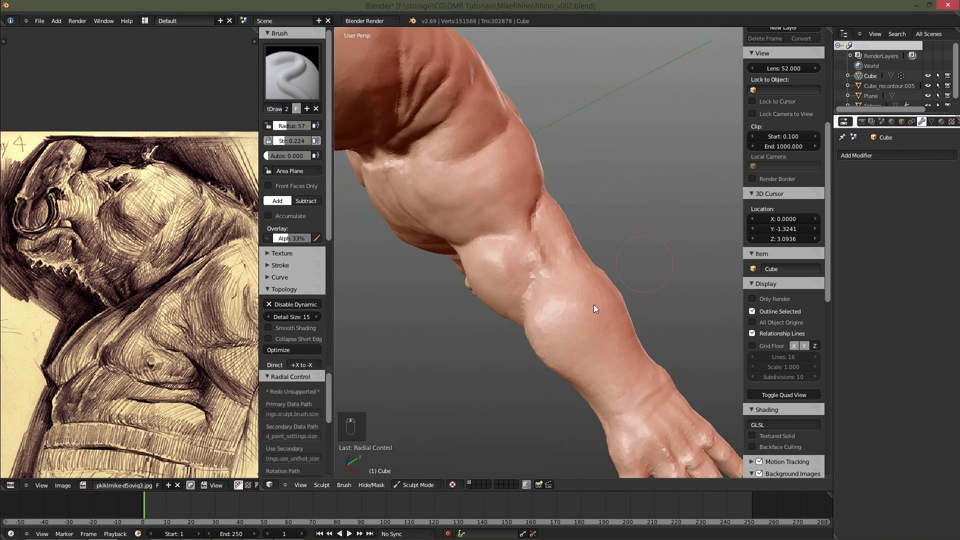
key("f")
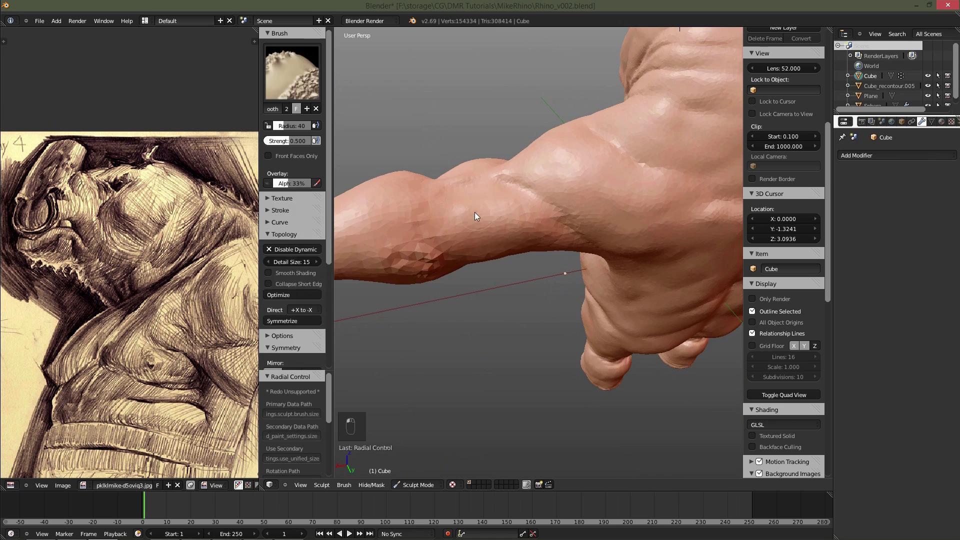
key("f")
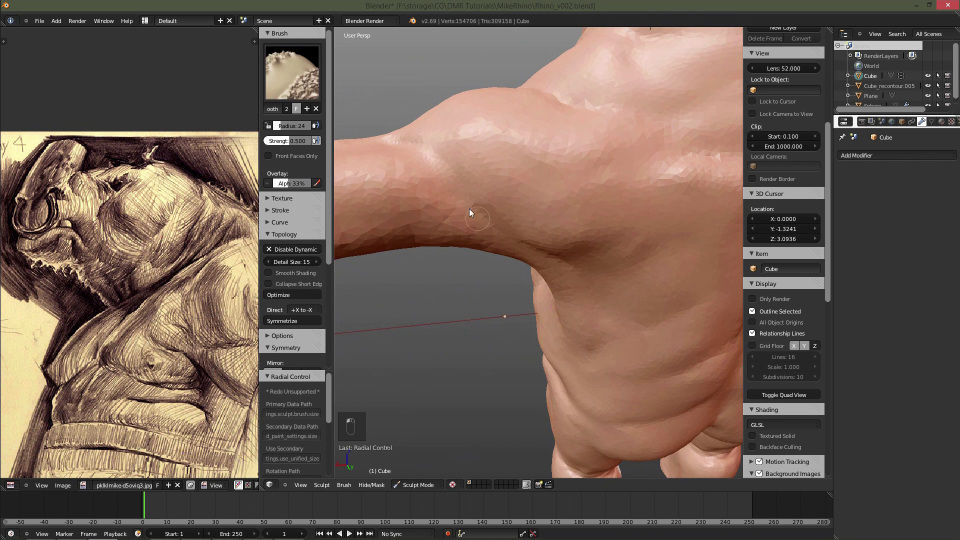
key("f")
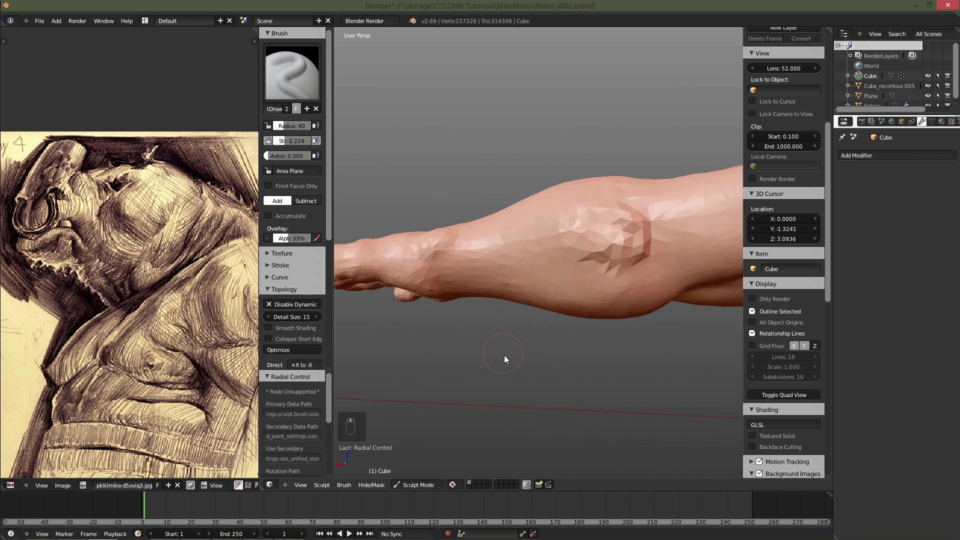
Add muscle bulges along the forearm with Draw strokes.
key("f")
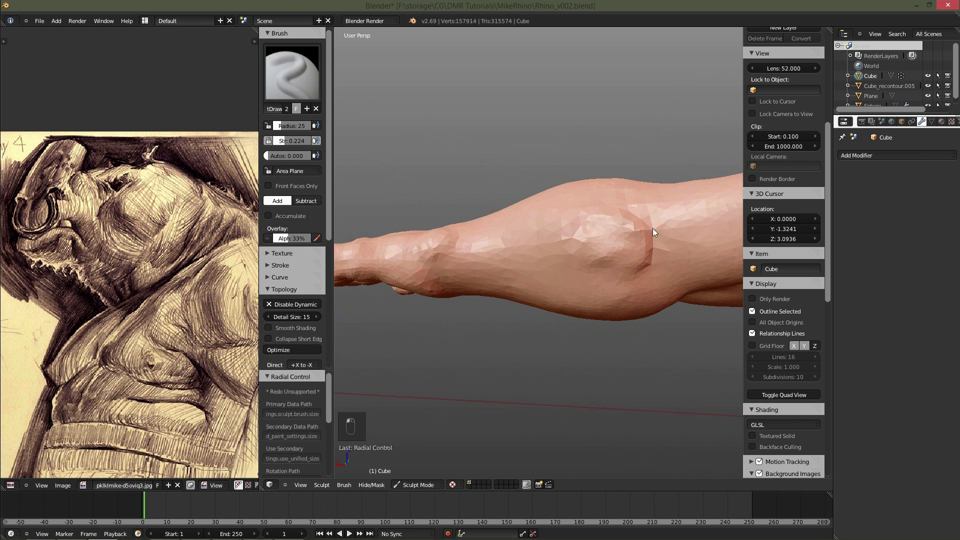
key("f")
key("f")
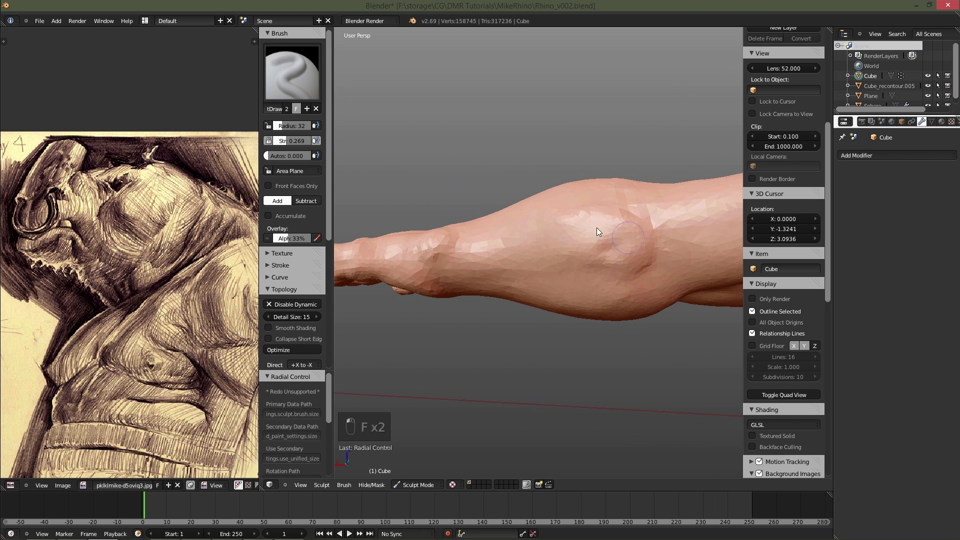
key("f")
key("f")
key("f")
key("f")
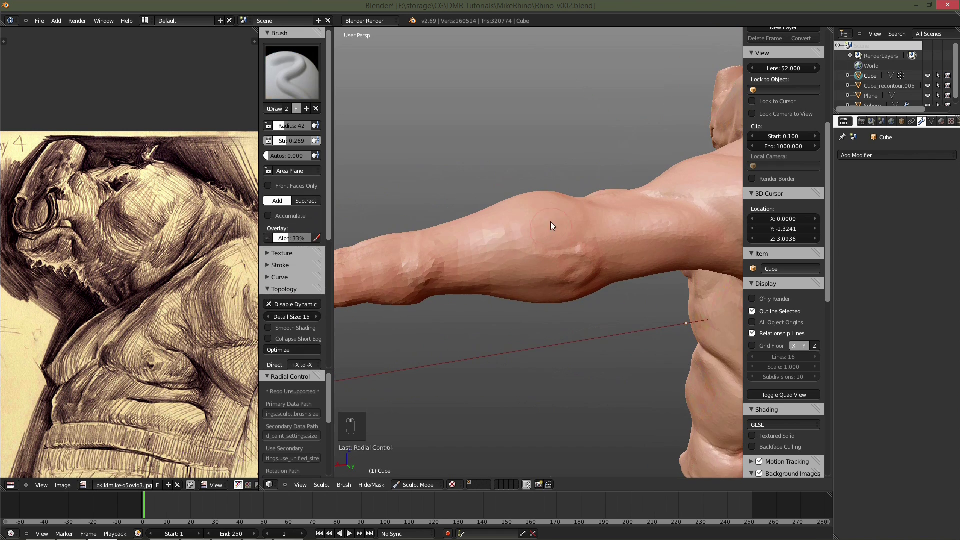
Blend the forearm bulges smoothly down toward the wrist and hand.
key("f")
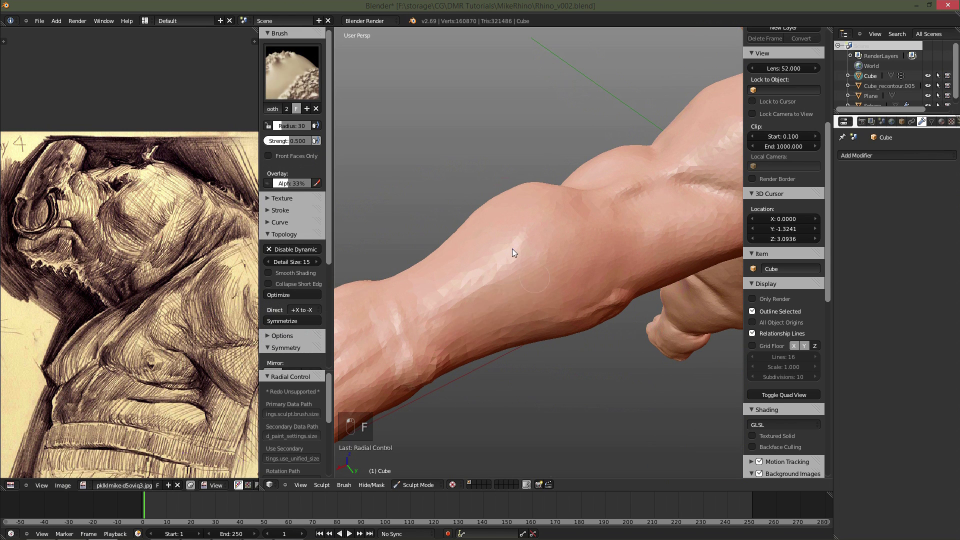
key("f")
key("f")
key("f")
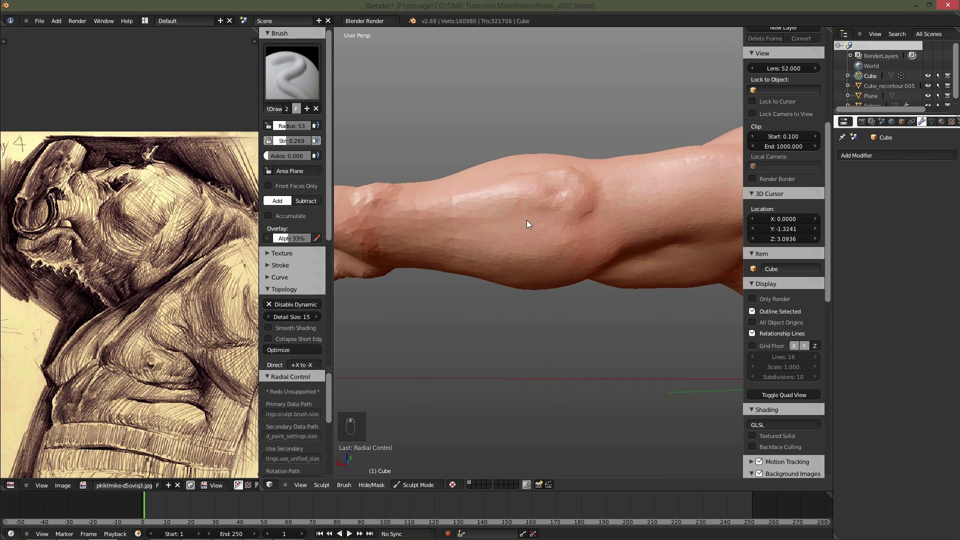
key("f")
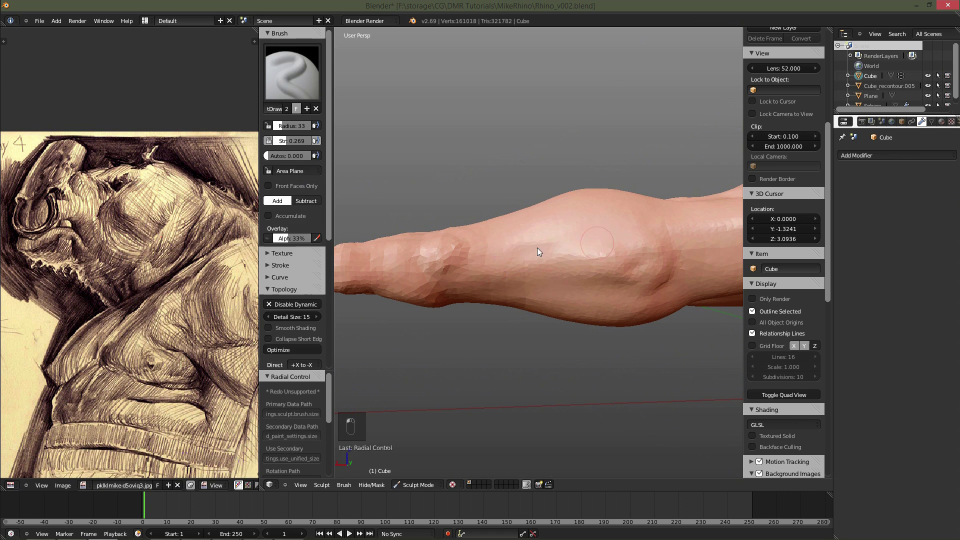
key("f")
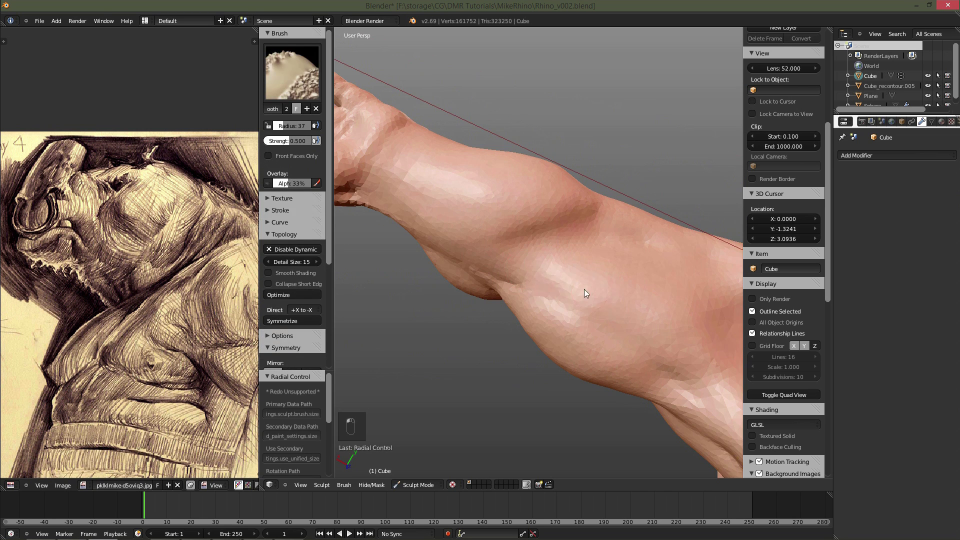
Refine the forearm muscle shapes, undoing a stray stroke.
key("f")
key("f")
key("f")
key("f")
key("f")
key("f")
key("ctrl+z")
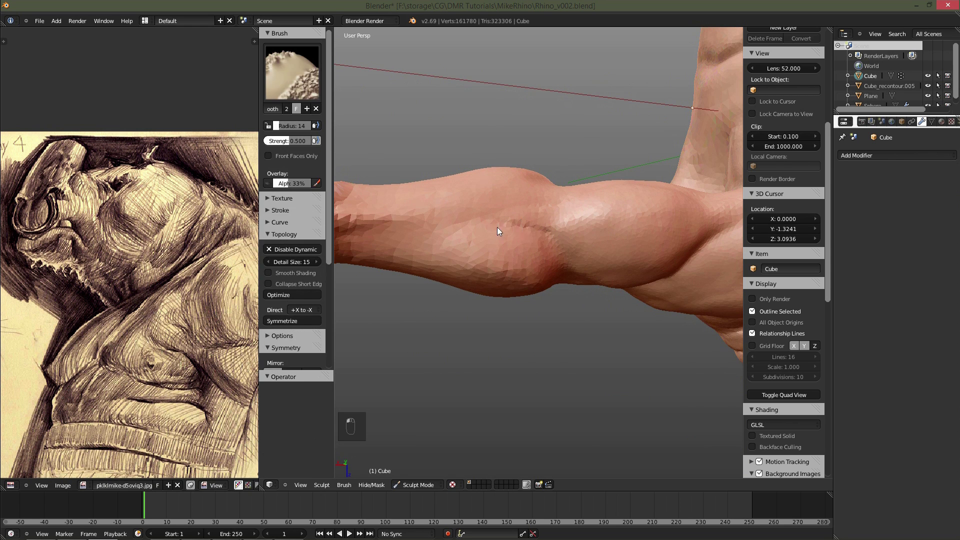
key("f")
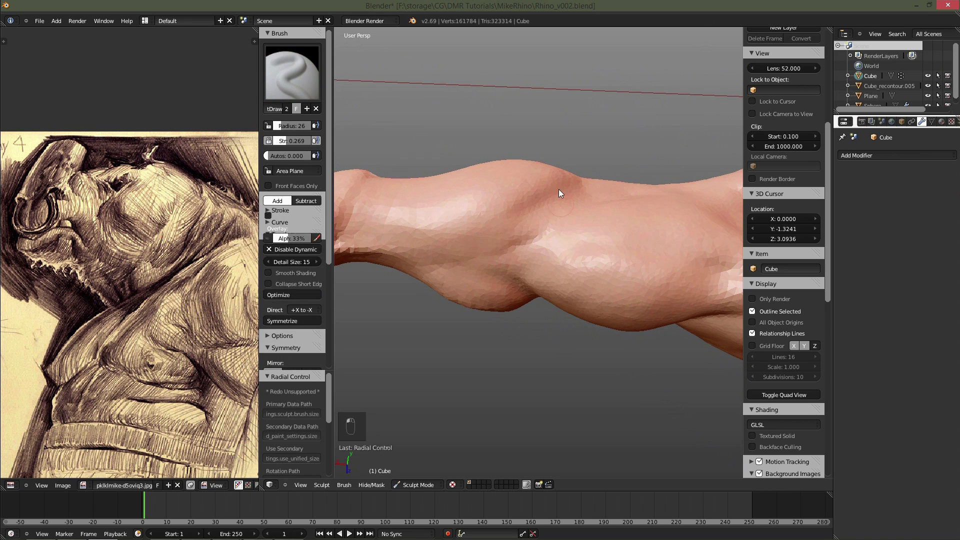
key("f")
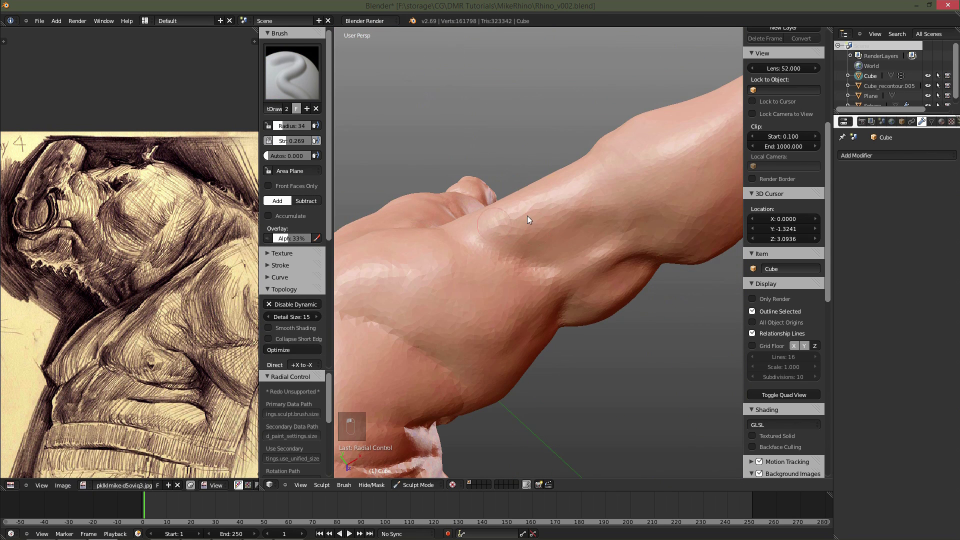
Smooth the palm of the hand and frame the full creature in view.
middle_click(527, 214)
left_click_drag(493, 246, 600, 236)
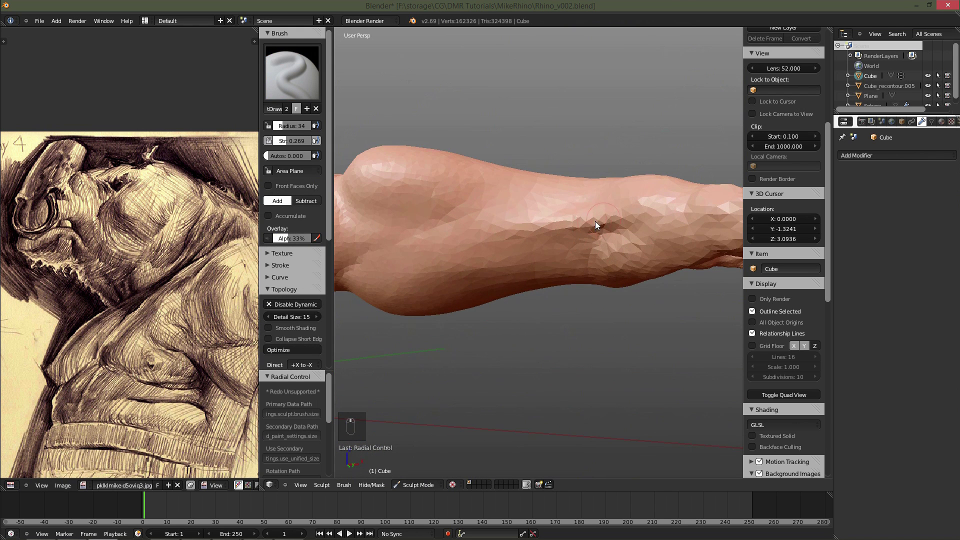
key("f")
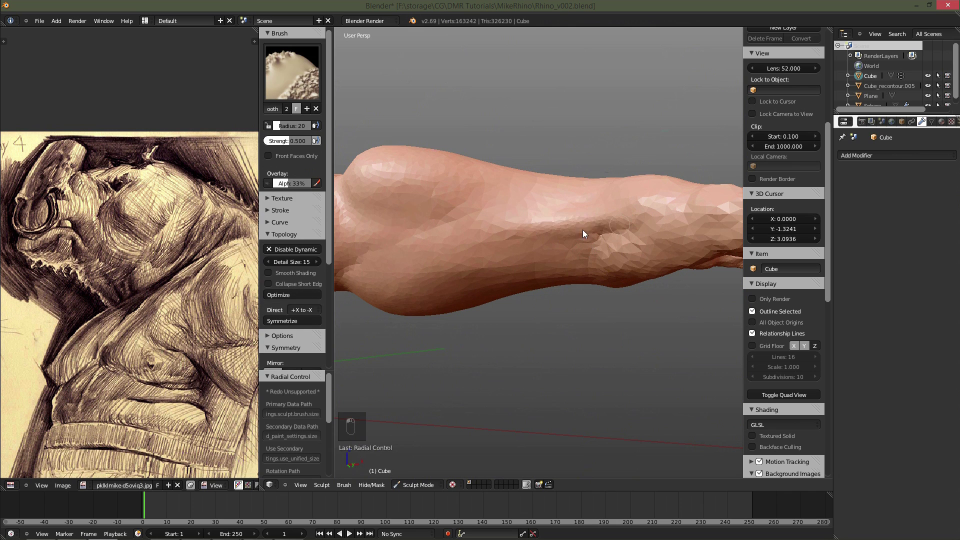
key("f")
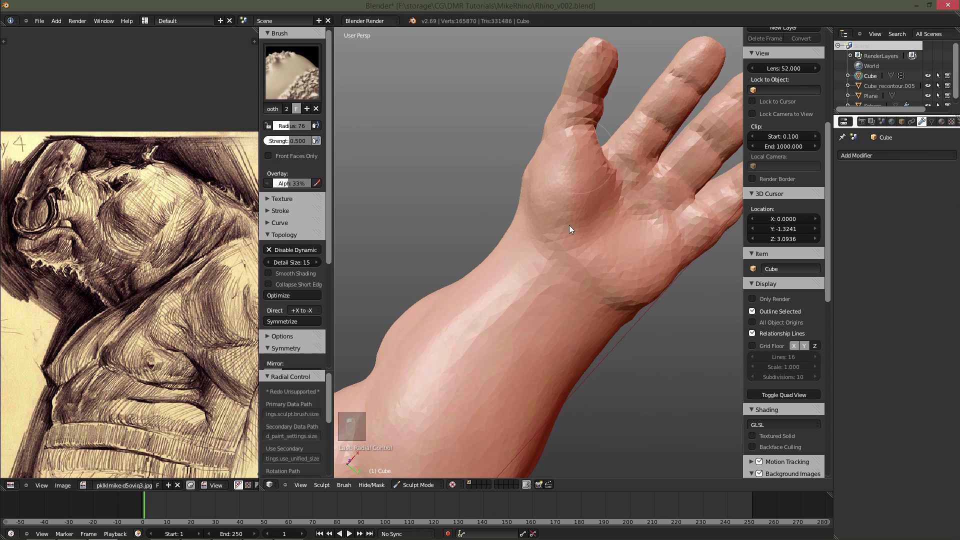
left_click(611, 292)
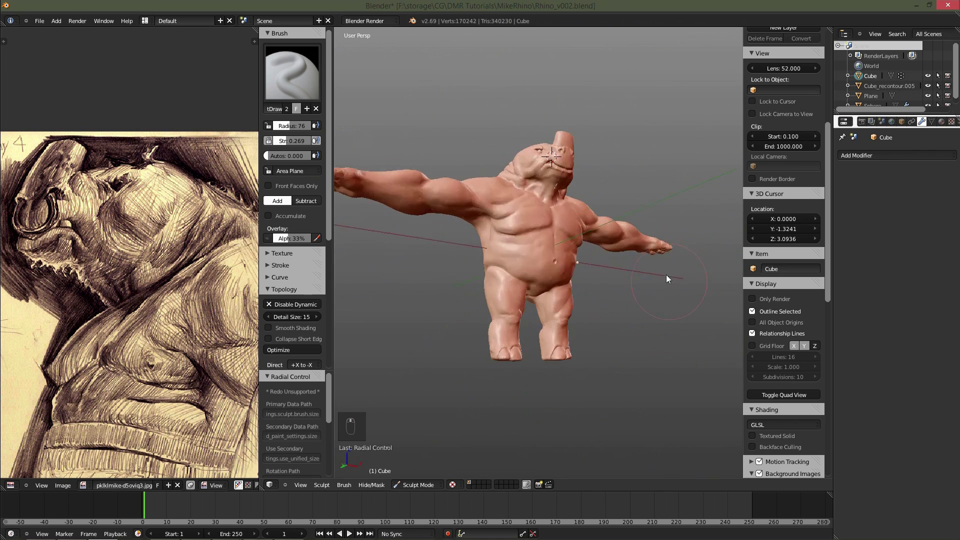
Cut crease lines under the pectorals and around the armpit and neck.
key("f")
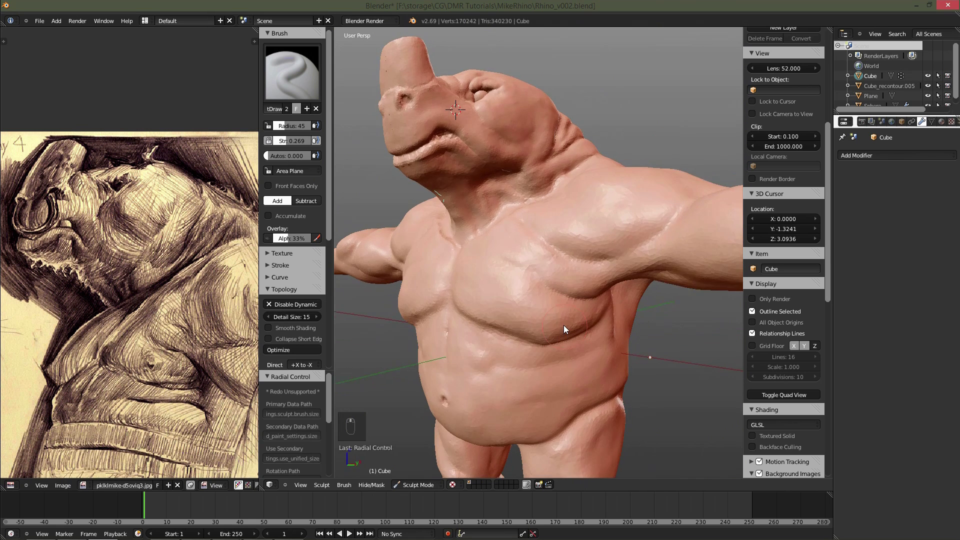
key("f")
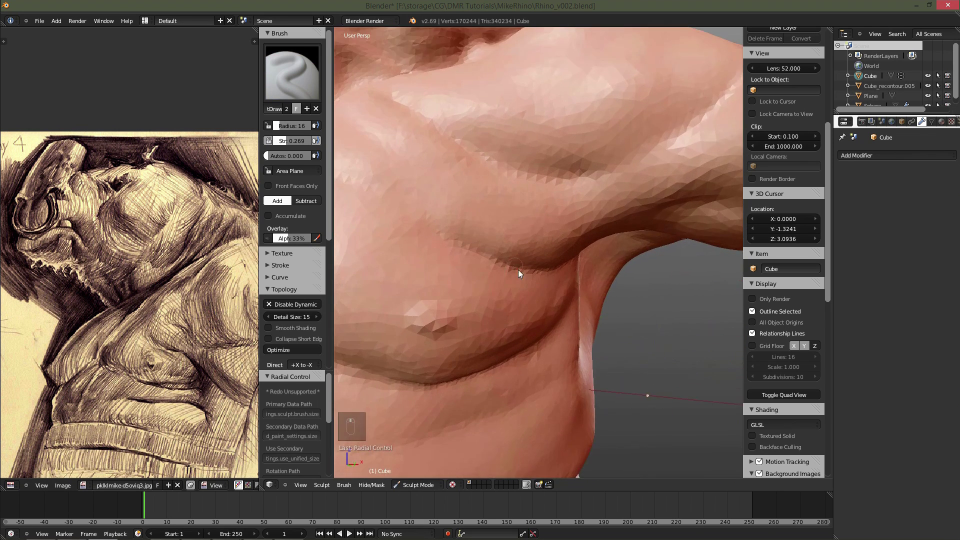
key("f")
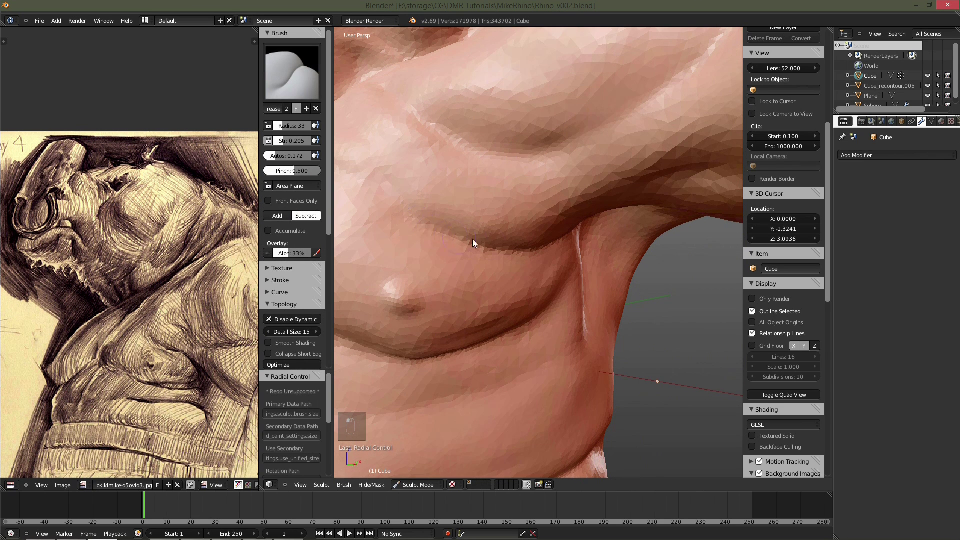
key("f")
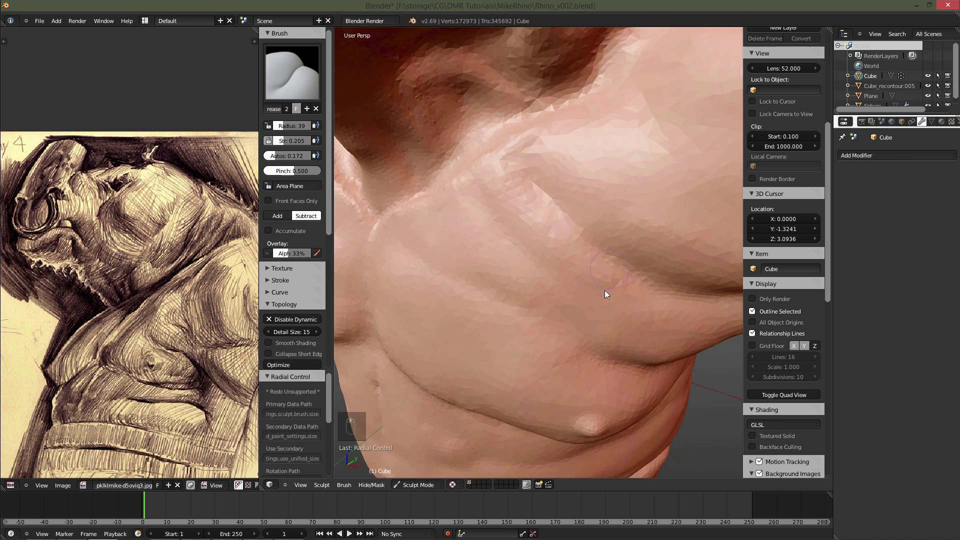
left_click_drag(524, 211, 546, 241)
left_click_drag(536, 206, 546, 205)
left_click_drag(509, 234, 543, 294)
Carve the belly fold and soften the chest, sternum and navel creases.
left_click(581, 347)
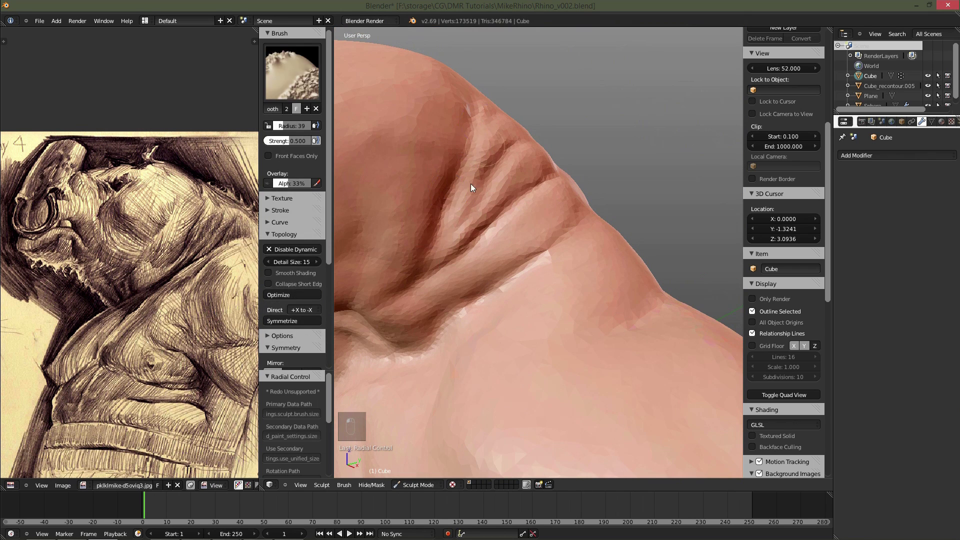
left_click(436, 264)
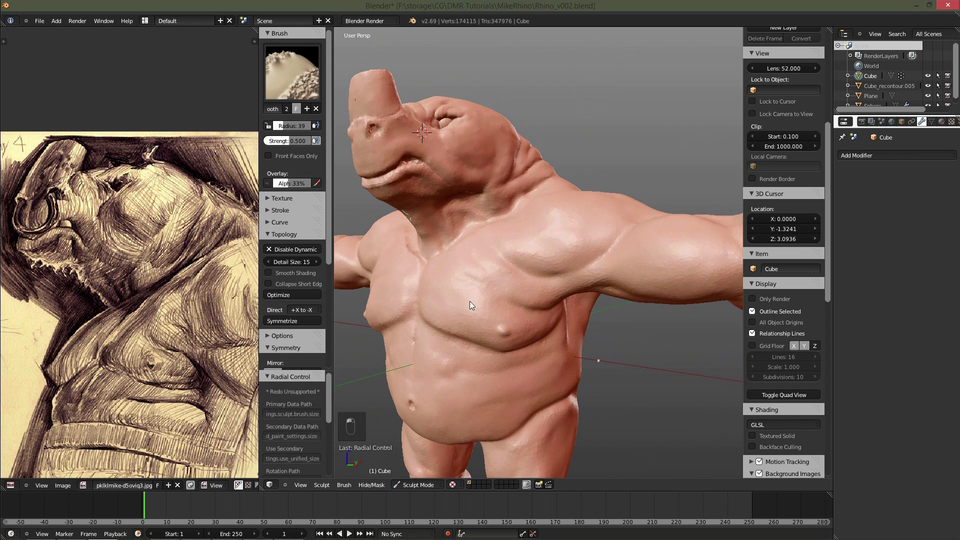
key("f")
key("f")
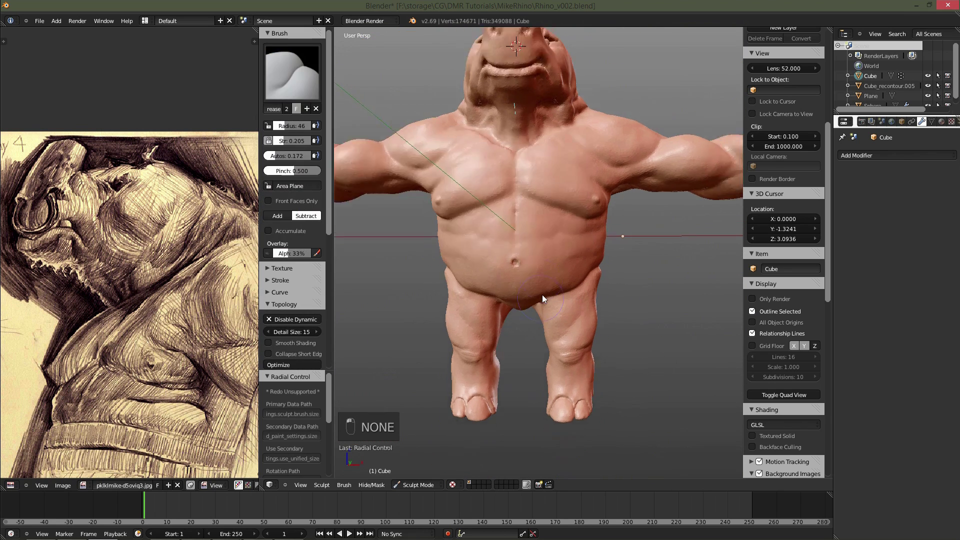
key("f")
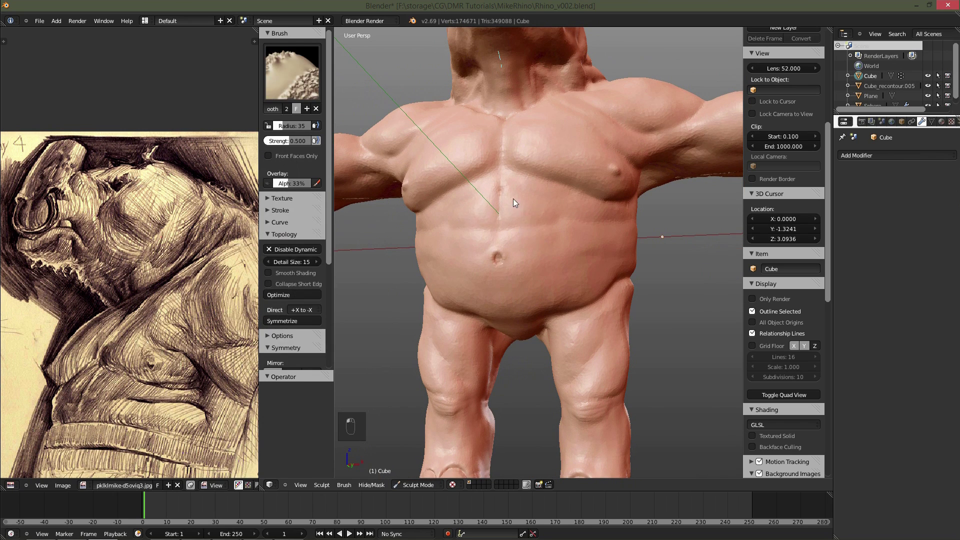
Build up knuckles and finger joint creases on the hand with Draw and Smooth strokes.
left_click_drag(515, 202, 509, 188)
left_click_drag(497, 239, 483, 356)
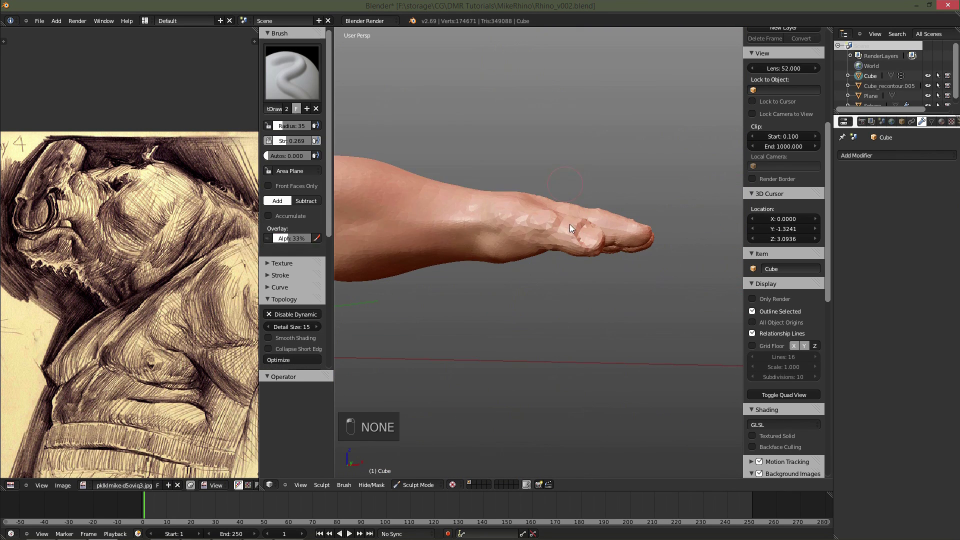
key("f")
key("f")
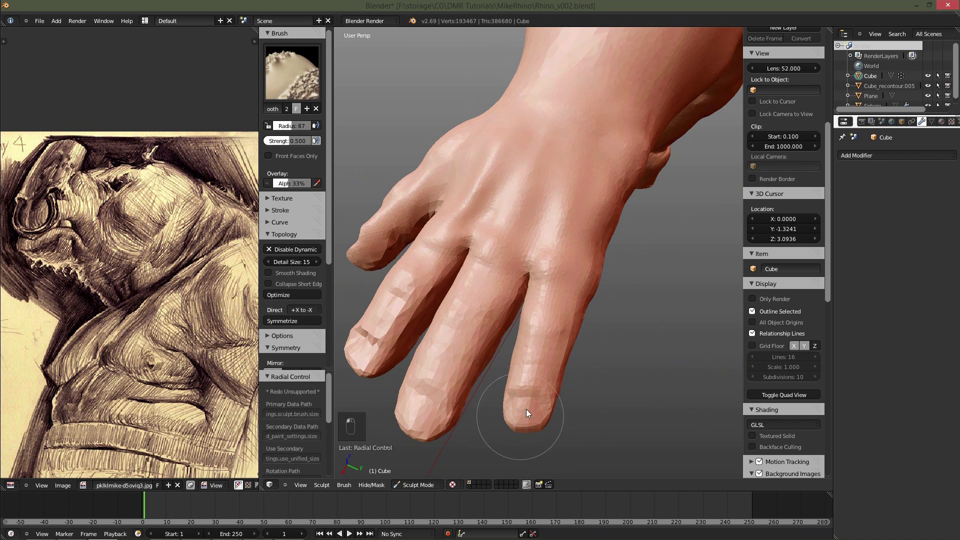
middle_click(509, 319)
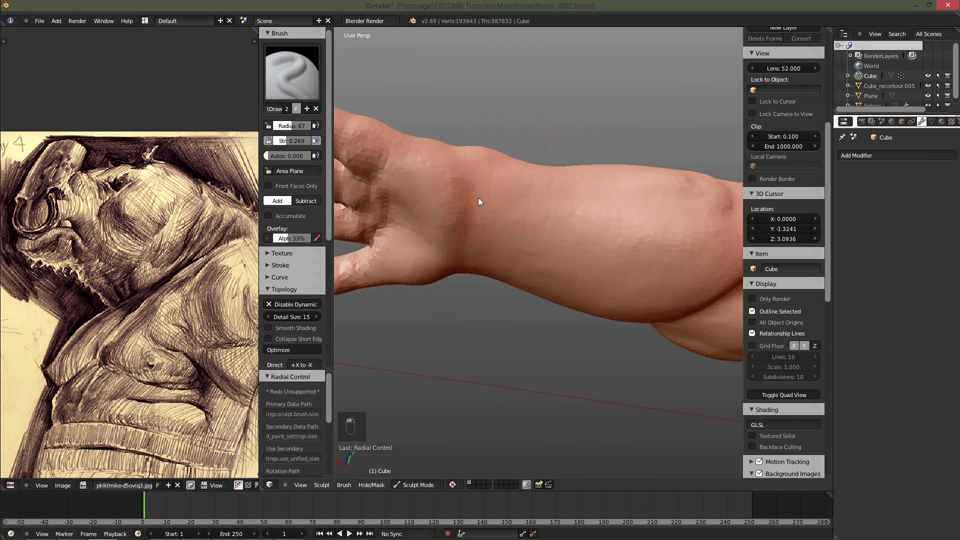
key("f")
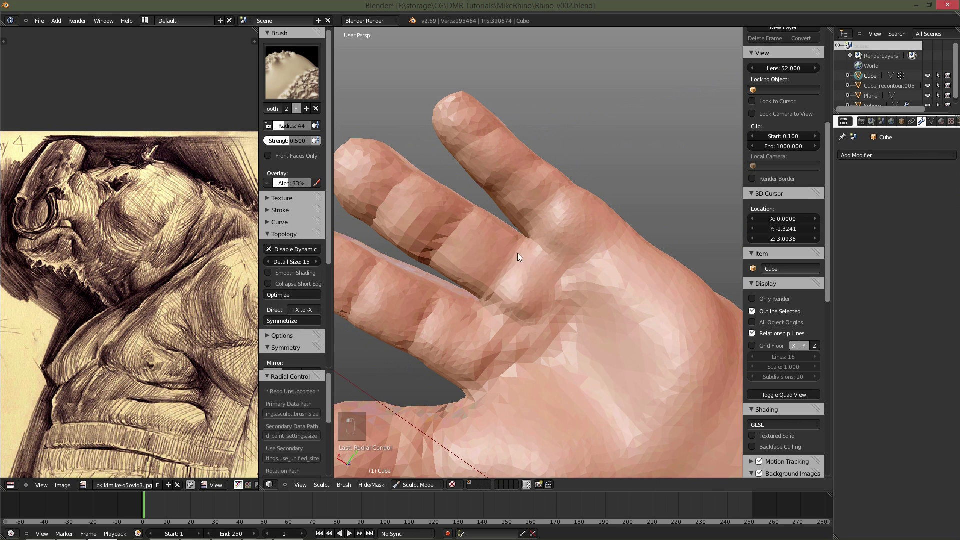
Add volume to the thumb and smooth it into the palm.
key("f")
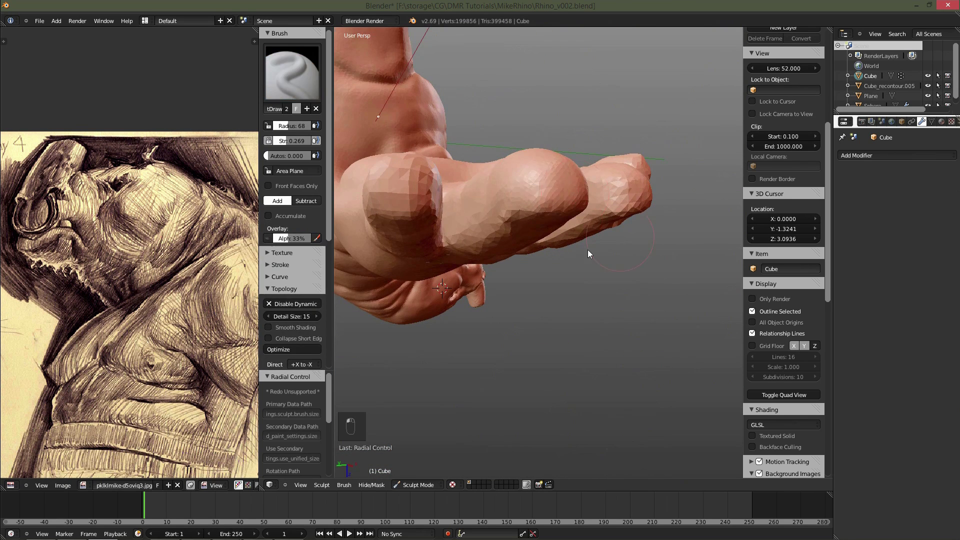
key("f")
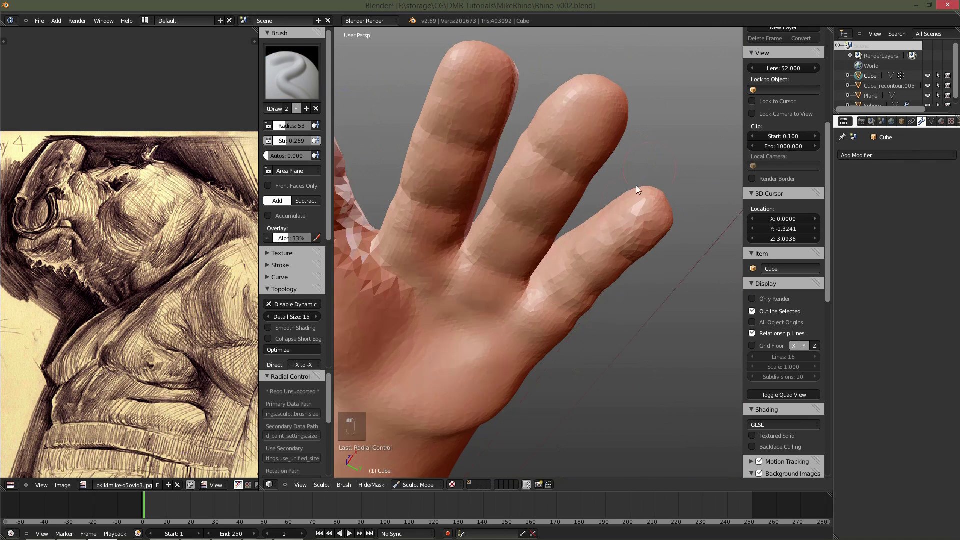
middle_click(557, 222)
key("f")
key("f")
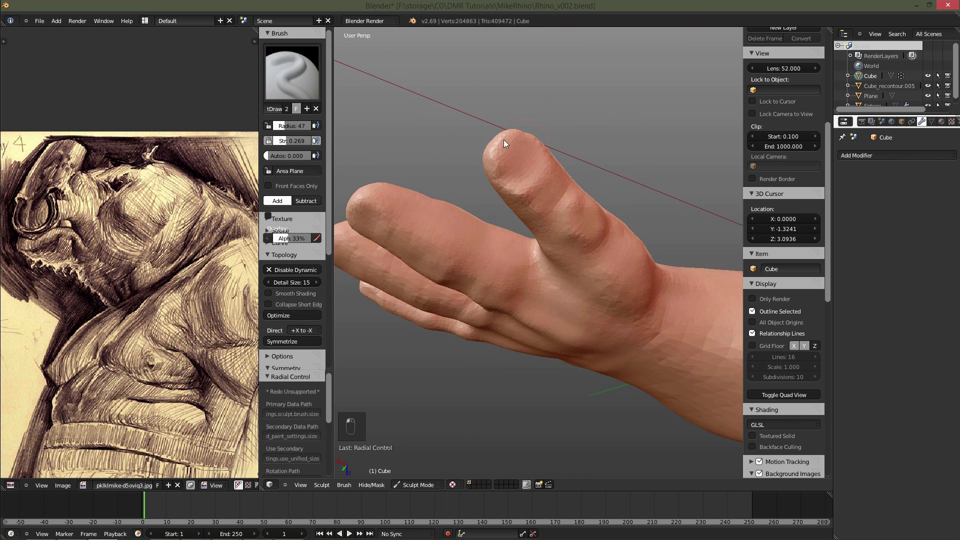
Carve knuckle folds across the fingers with the Crease brush, resizing as needed.
key("f")
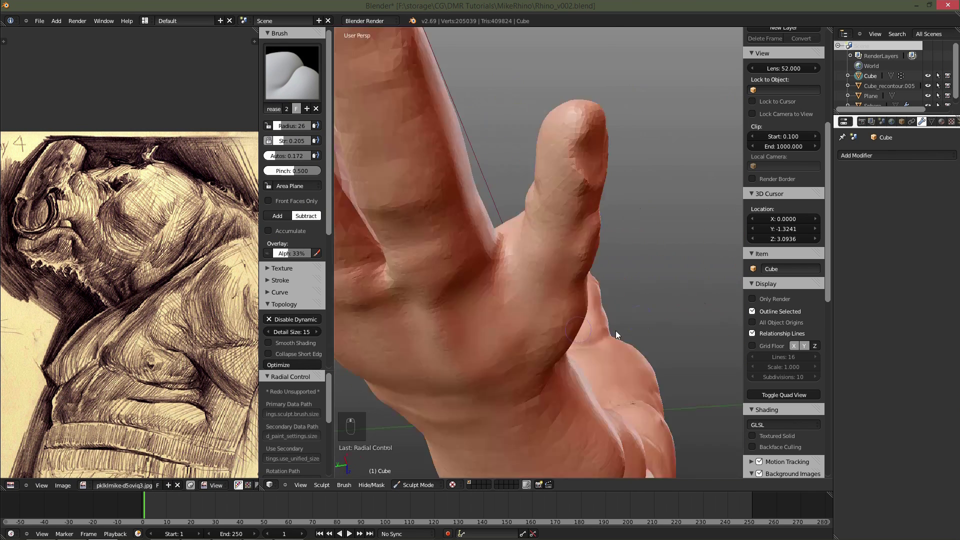
key("f")
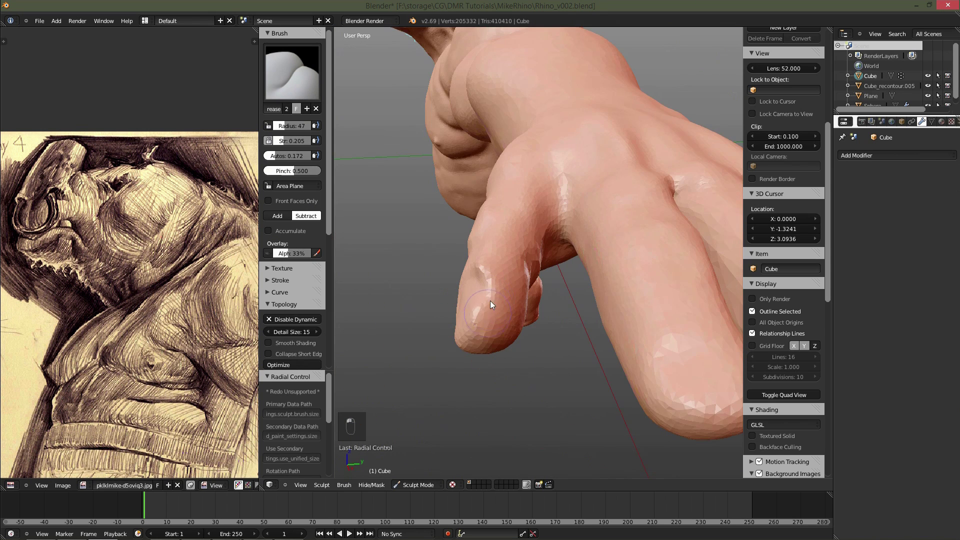
key("f")
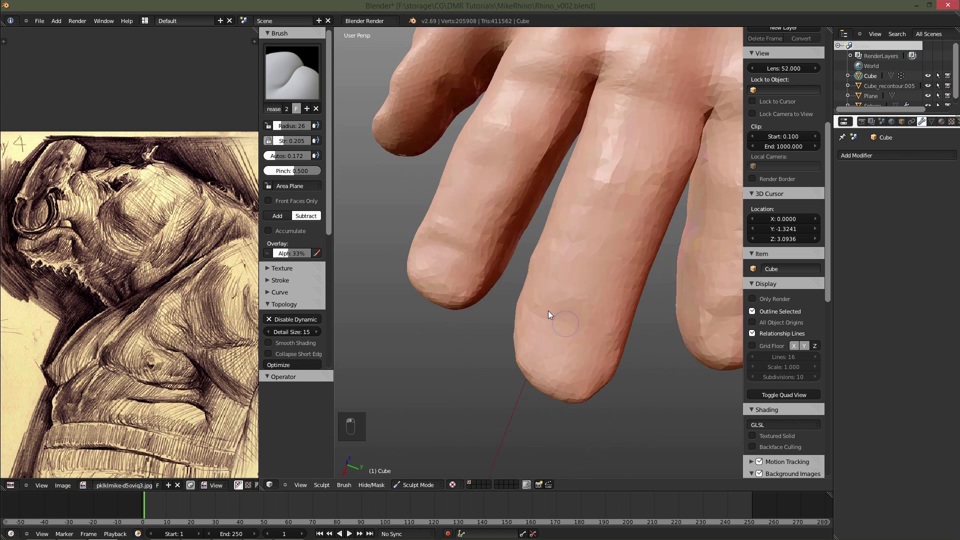
key("f")
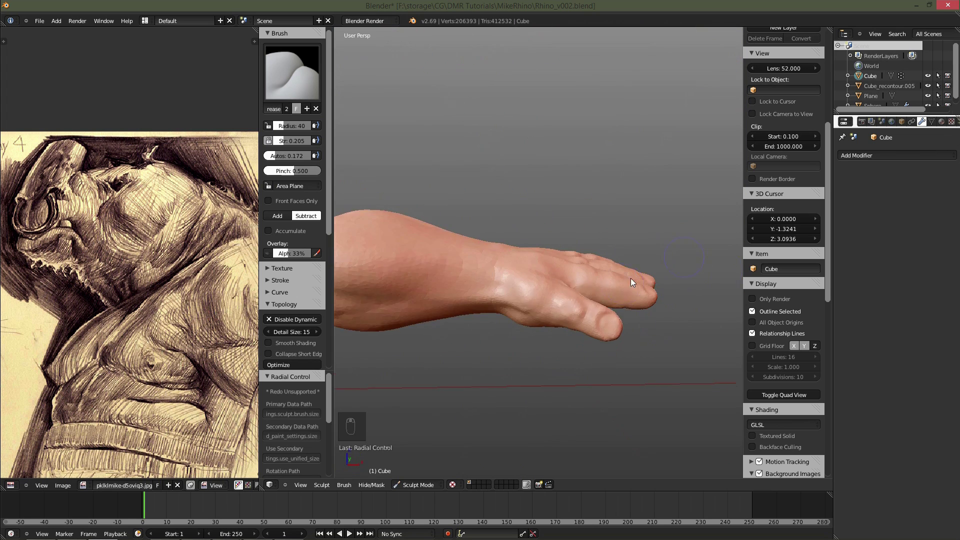
key("f")
key("f")
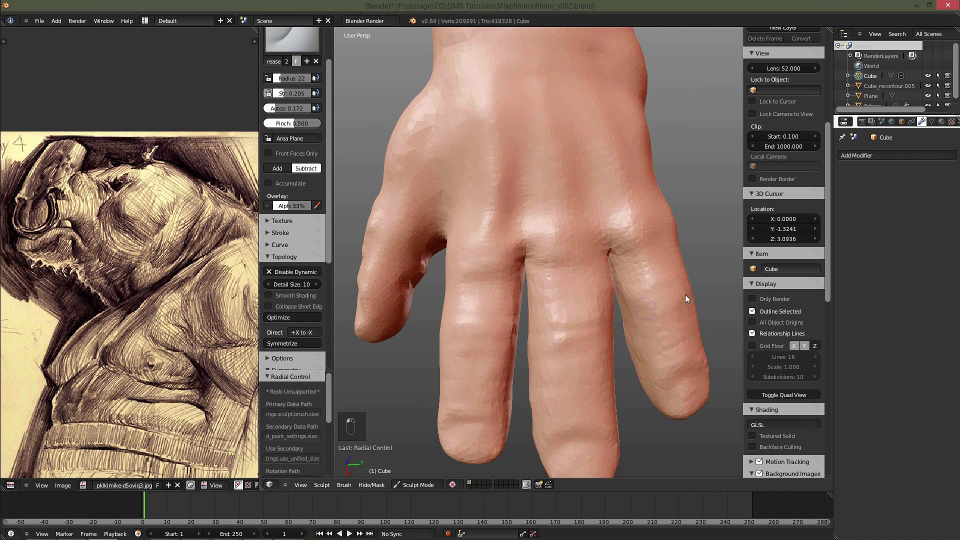
key("f")
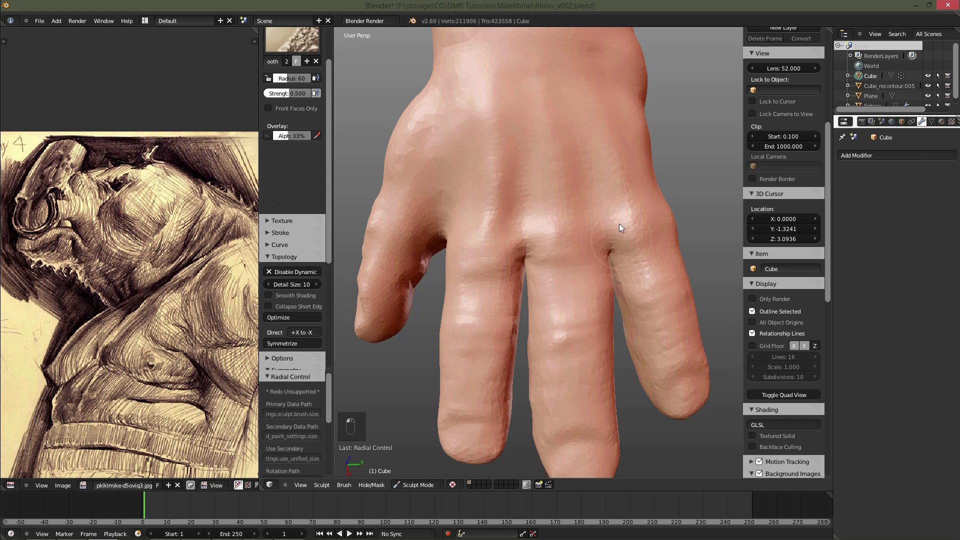
Alternate creasing and smoothing to refine the back of the right hand.
key("f")
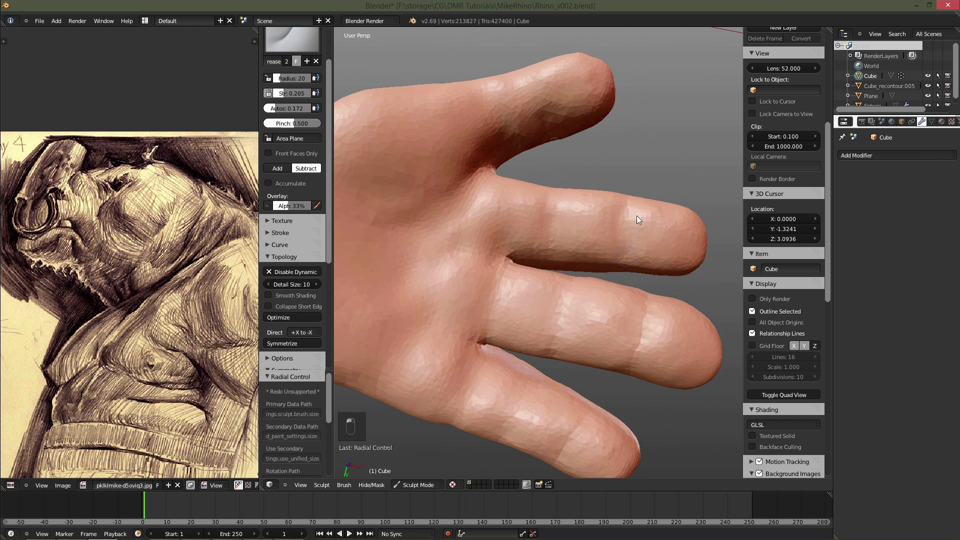
key("f")
key("f")
key("f")
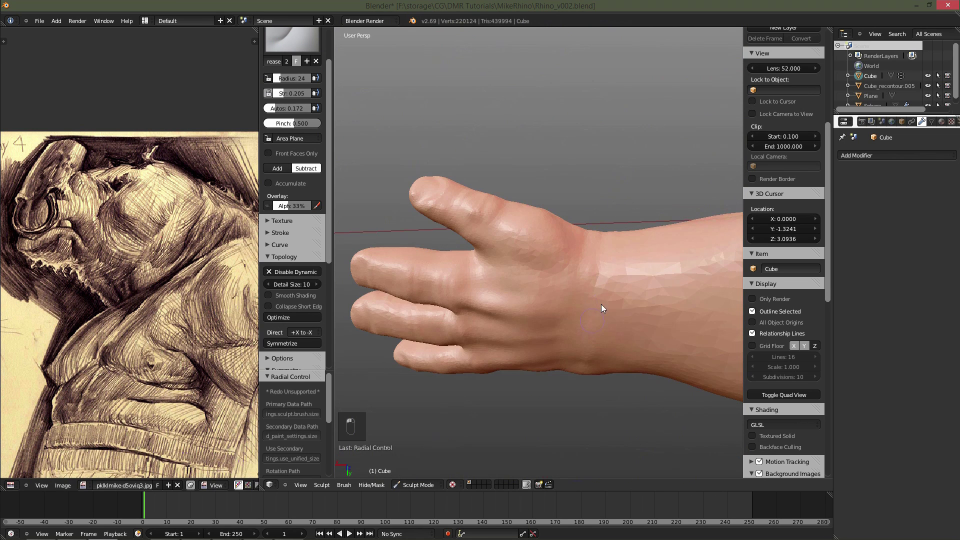
key("f")
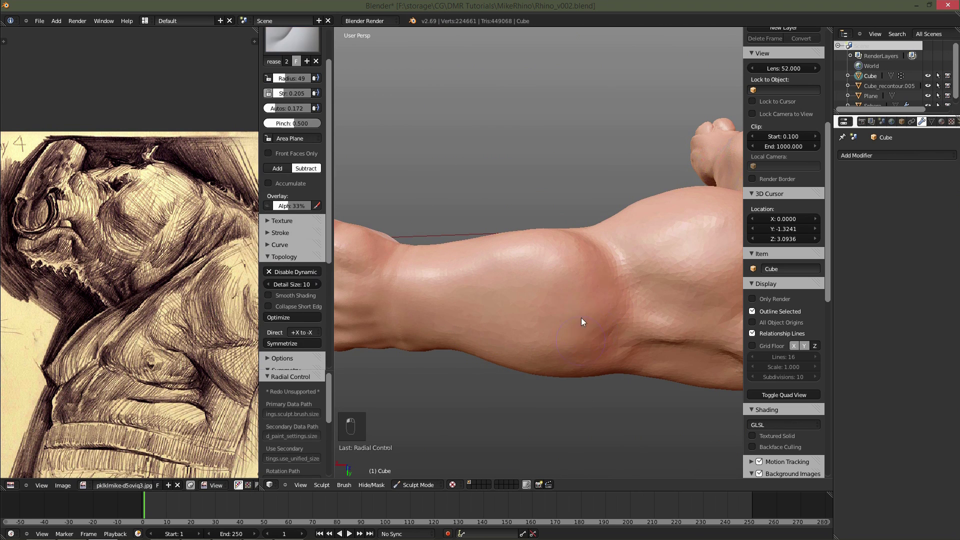
key("f")
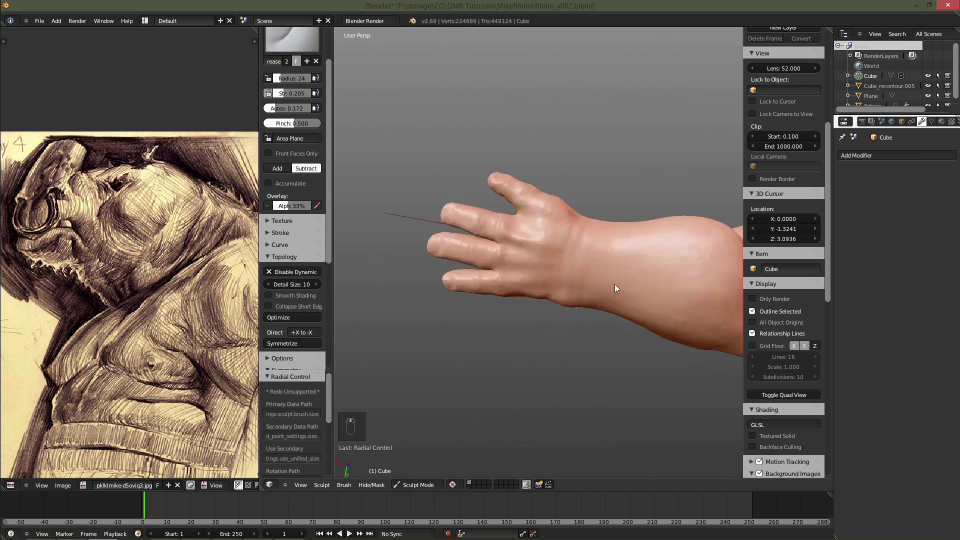
key("f")
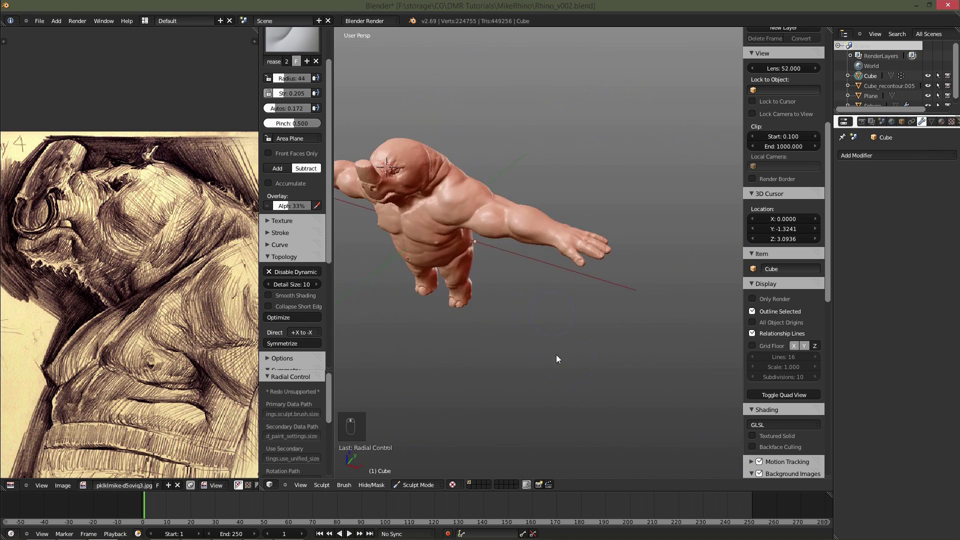
Maximize the 3D view and crease wrinkle folds on the back of the neck and head.
key("ctrl+Down")
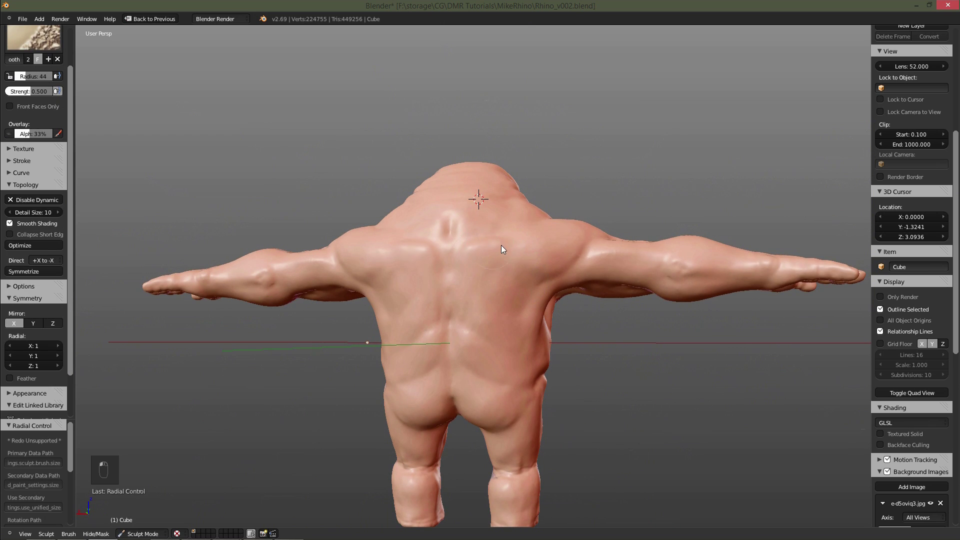
key("f")
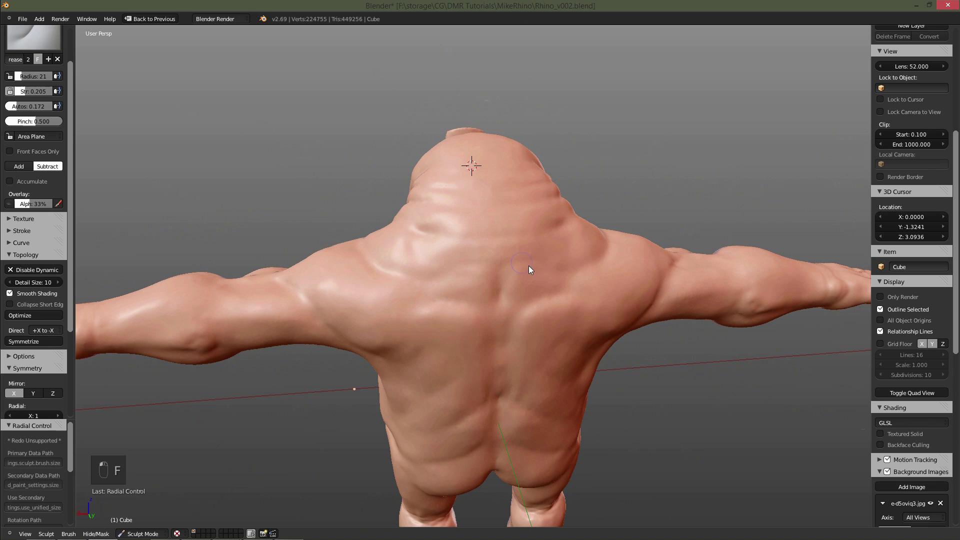
key("f")
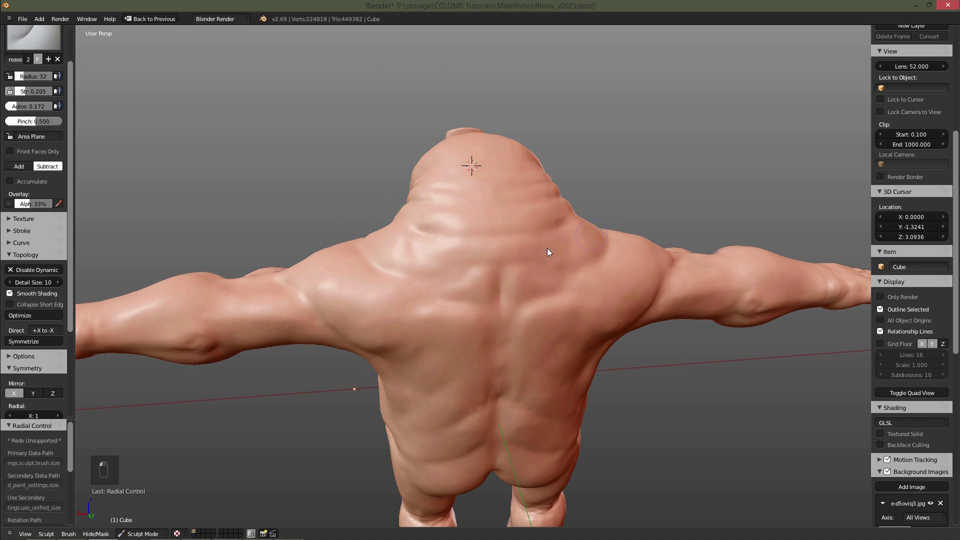
key("f")
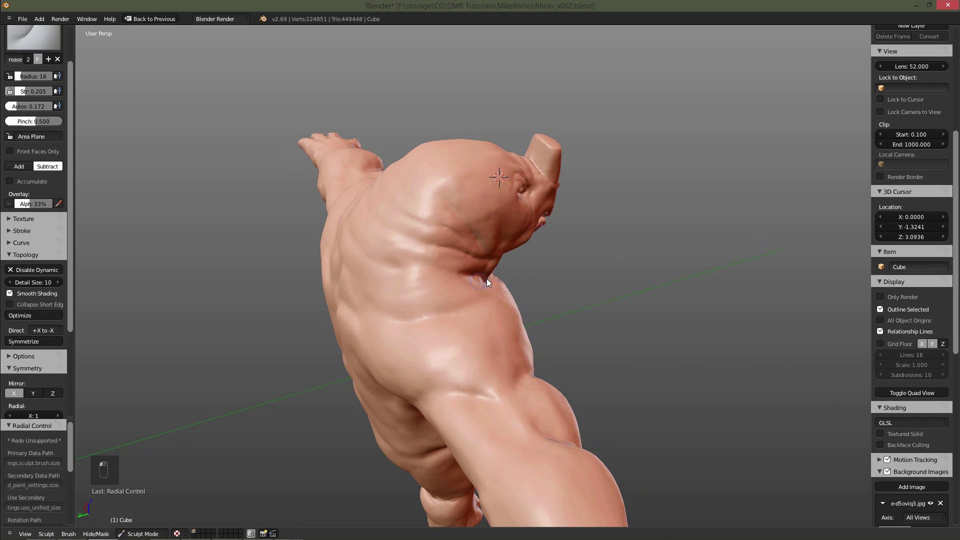
key("f")
middle_click(393, 271)
key("f")
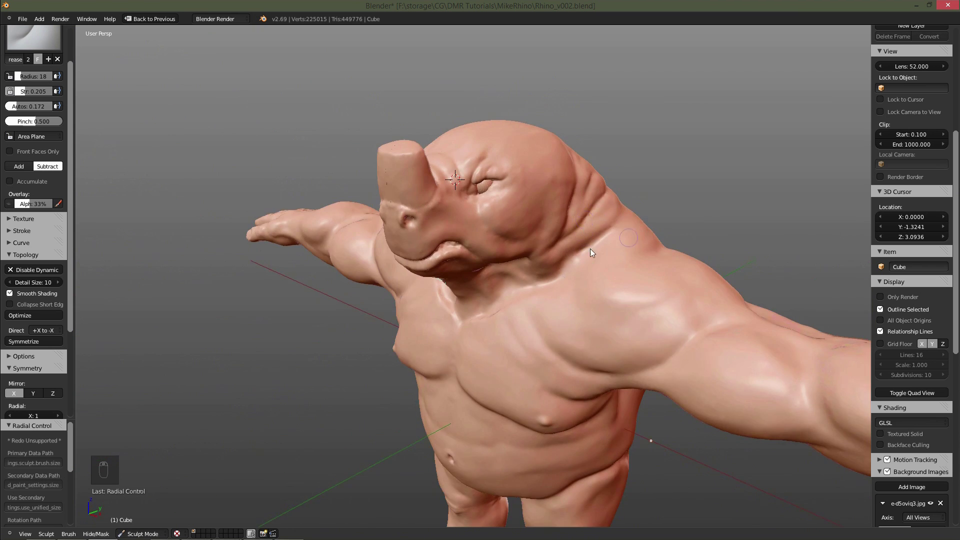
Swing the view around onto the chest and outstretched left arm.
left_click_drag(536, 294, 629, 305)
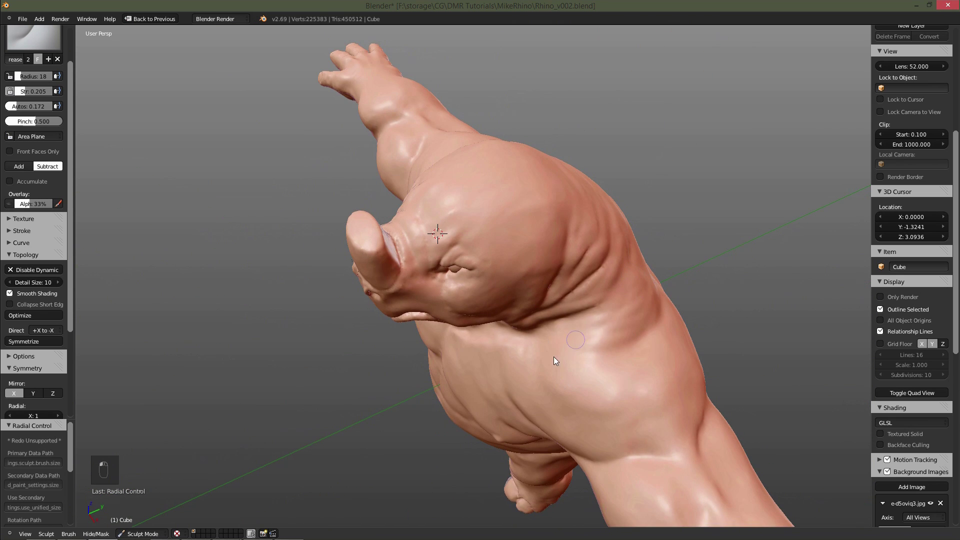
left_click_drag(551, 403, 602, 412)
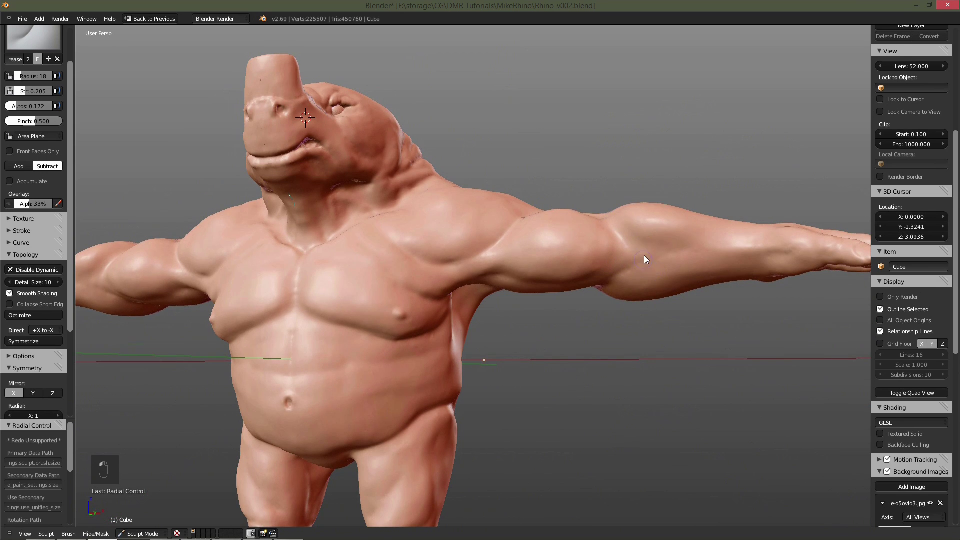
left_click_drag(601, 228, 578, 260)
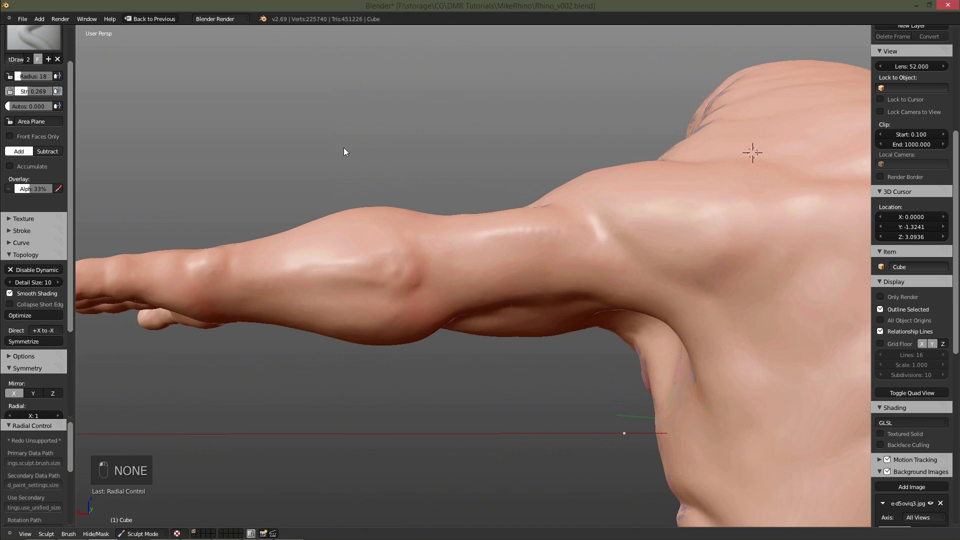
Paint fine raised veins along the forearm with a small Draw brush and smooth them.
key("f")
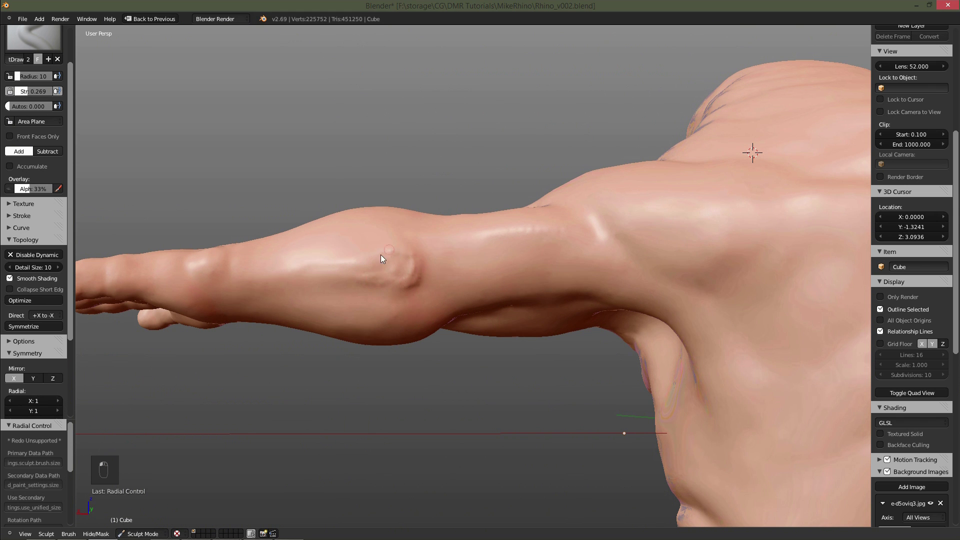
key("f")
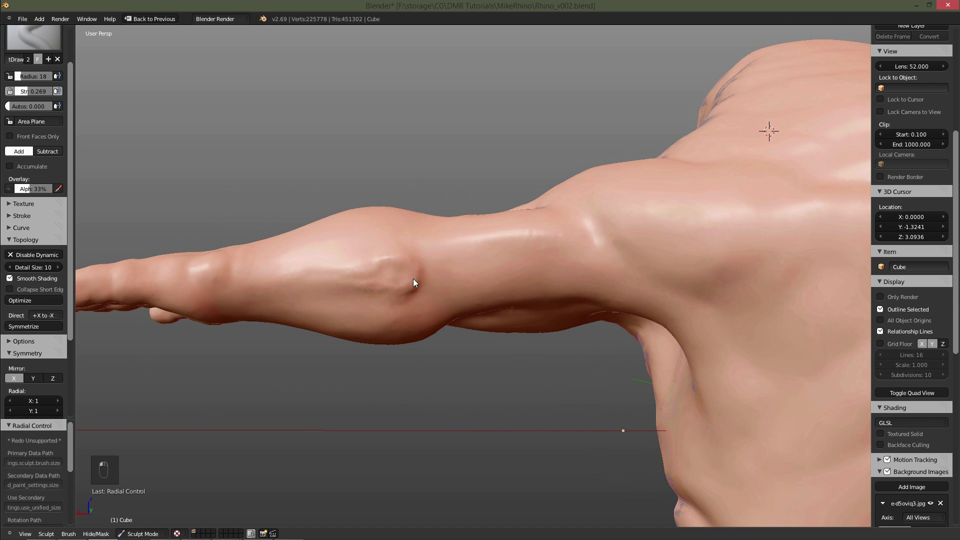
key("f")
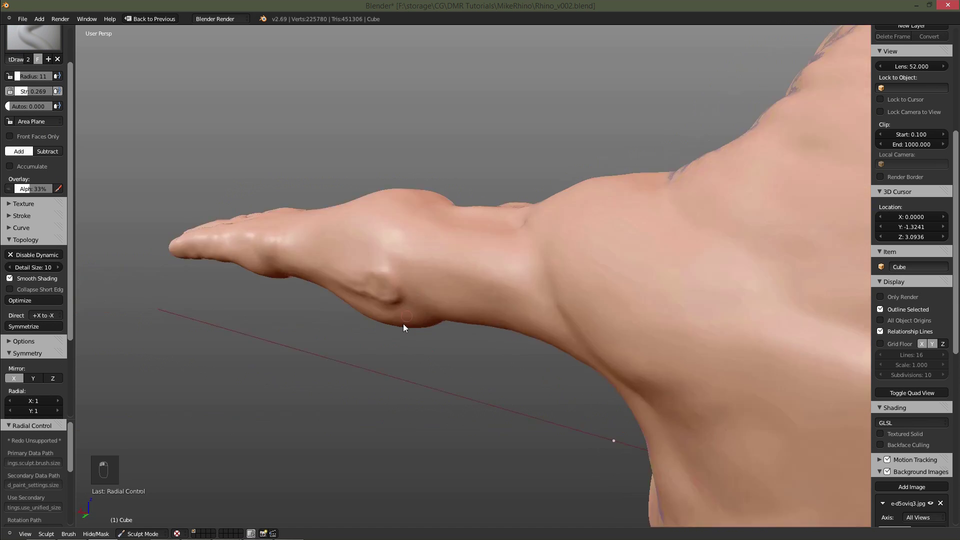
key("f")
key("f")
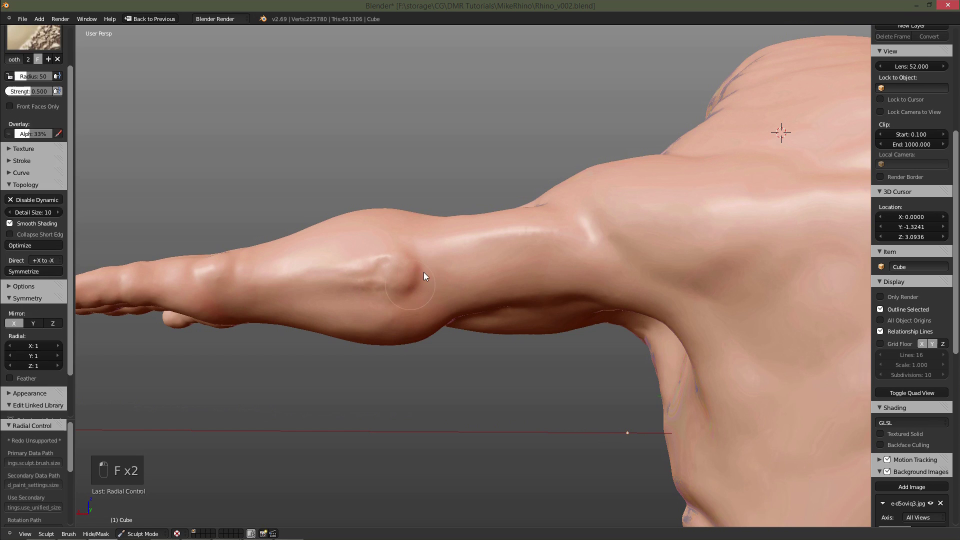
left_click_drag(426, 363, 420, 381)
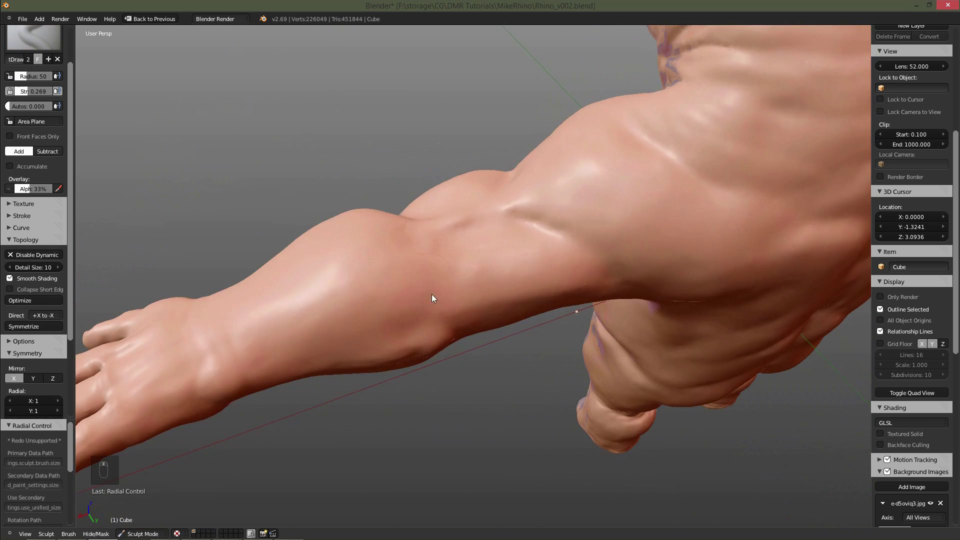
left_click_drag(400, 283, 347, 223)
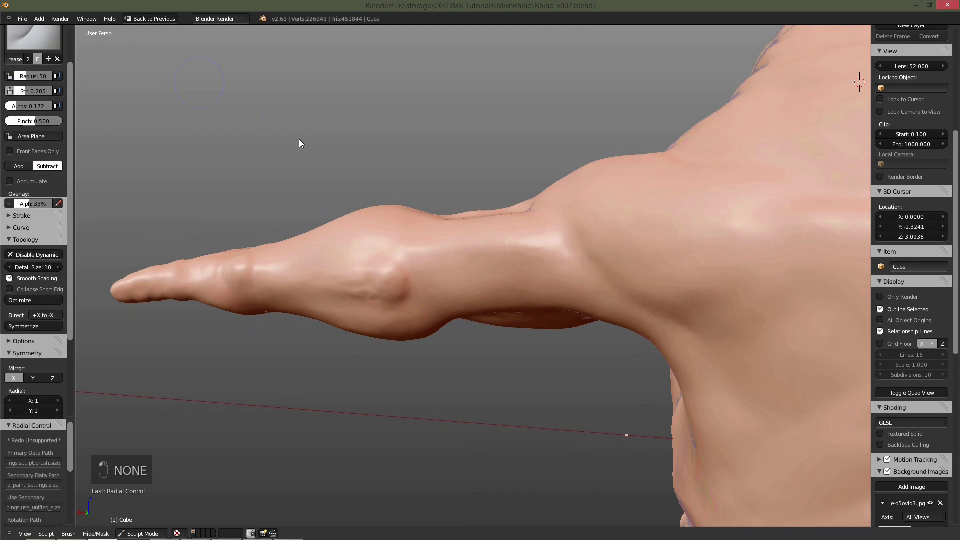
Inflate the upper-arm muscles, then return to Object Mode showing the whole figure.
key("f")
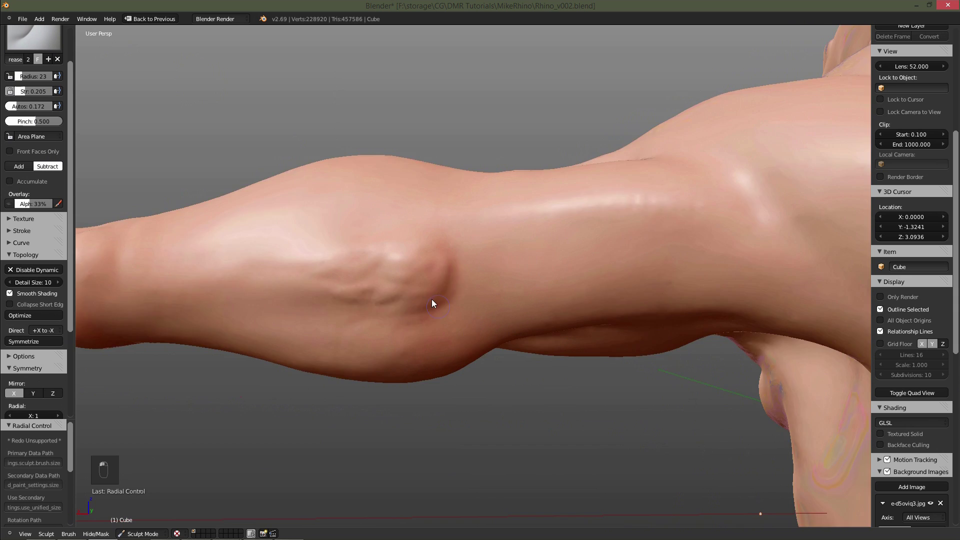
key("f")
key("f")
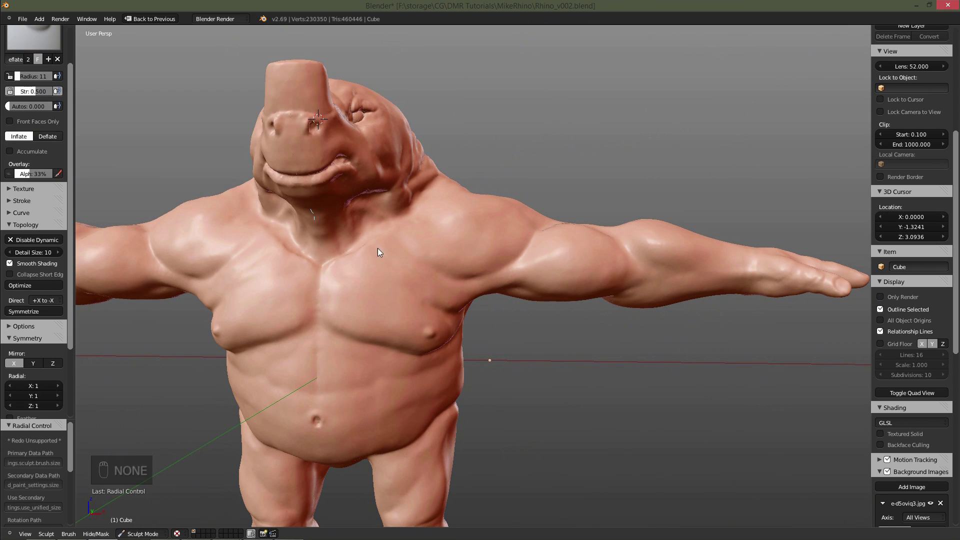
key("f")
key("f")
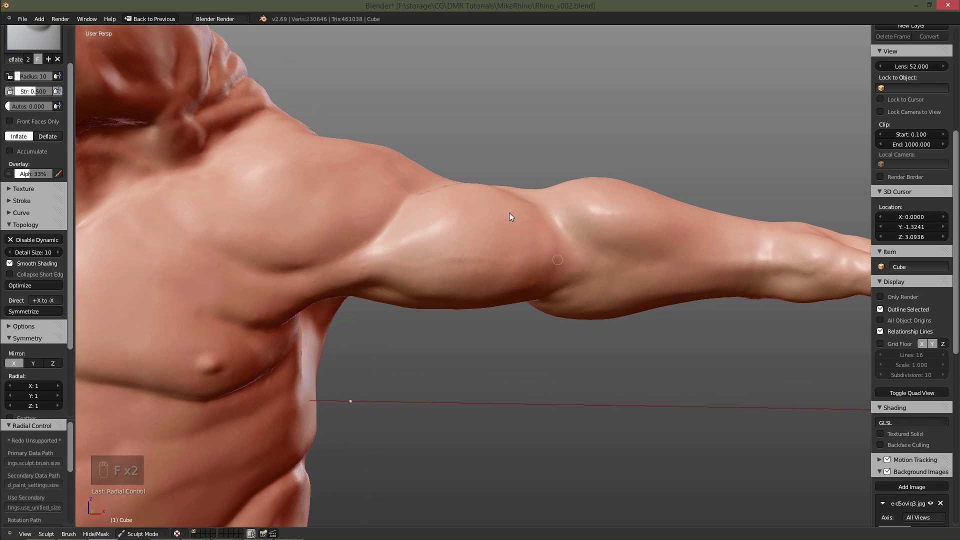
left_click_drag(456, 299, 432, 320)
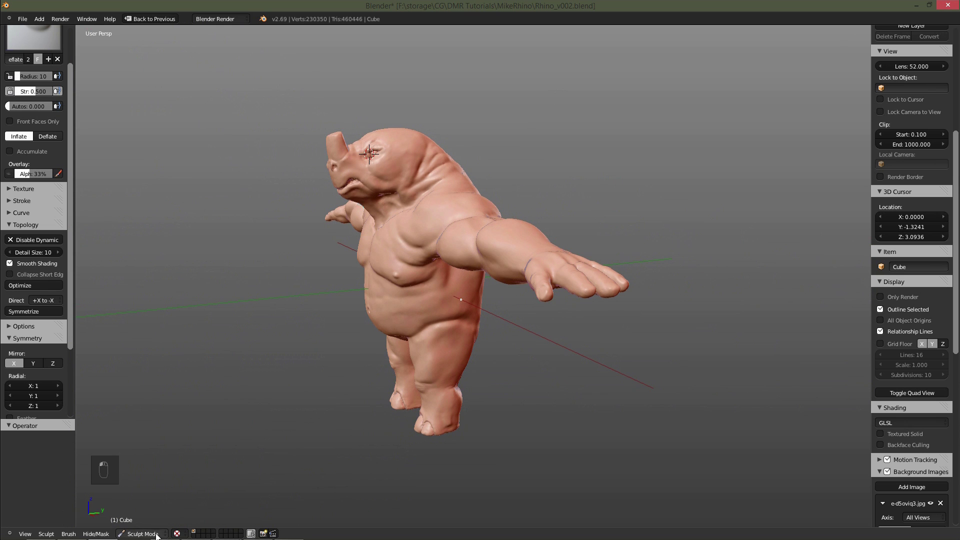
key("a")
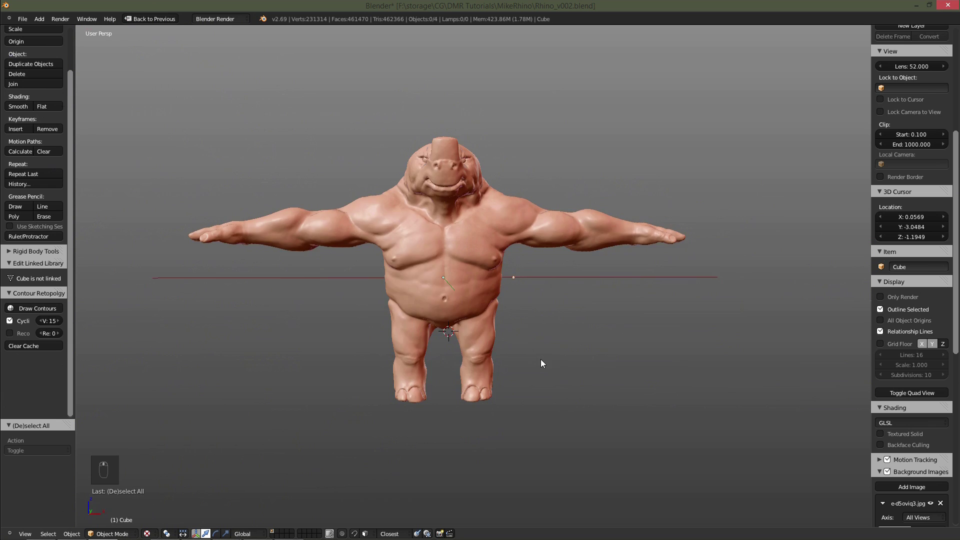
left_click_drag(731, 346, 707, 352)
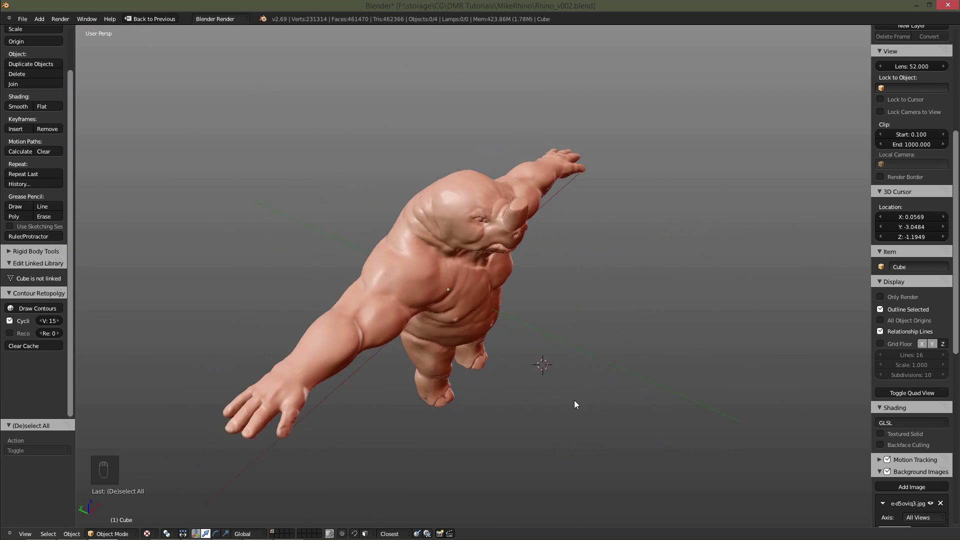
left_click_drag(574, 333, 543, 369)
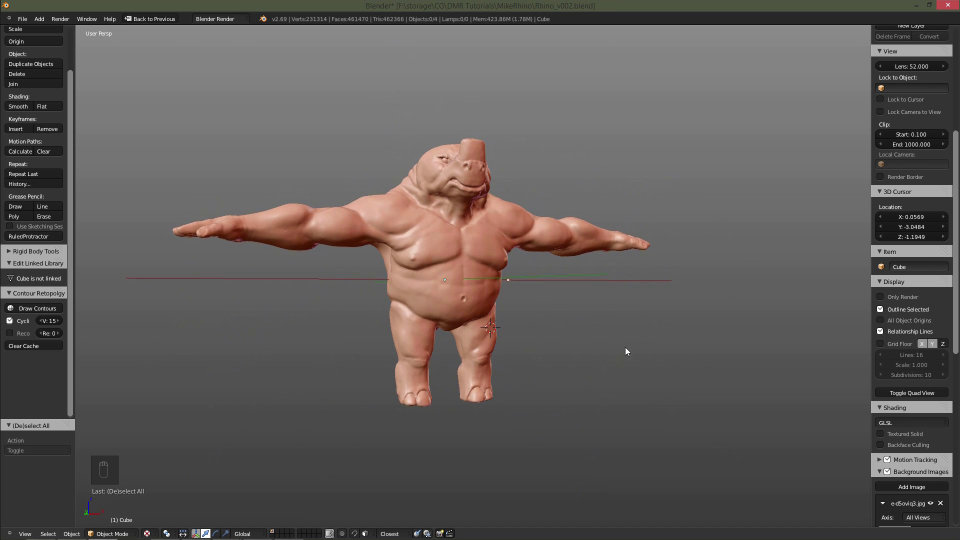
left_click_drag(583, 370, 497, 372)
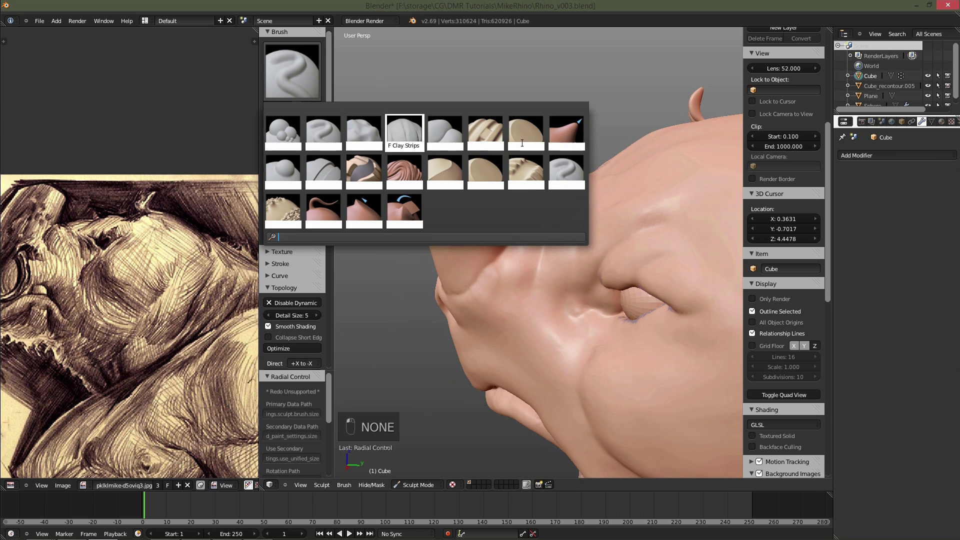
key("z")
key("s")
key("ctrl+r")
key("s")
key("Left")
key("Right")
key("Left")
key("Left")
key("Left")
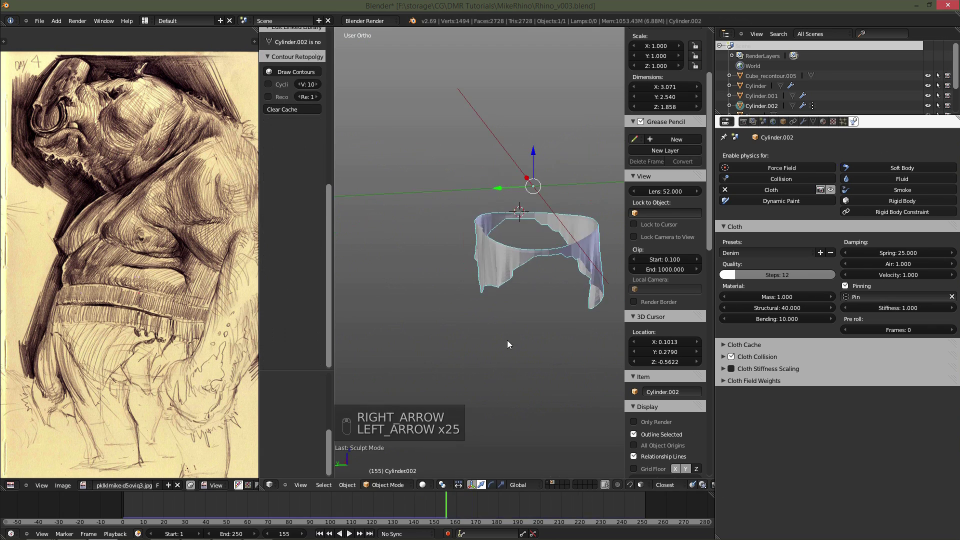